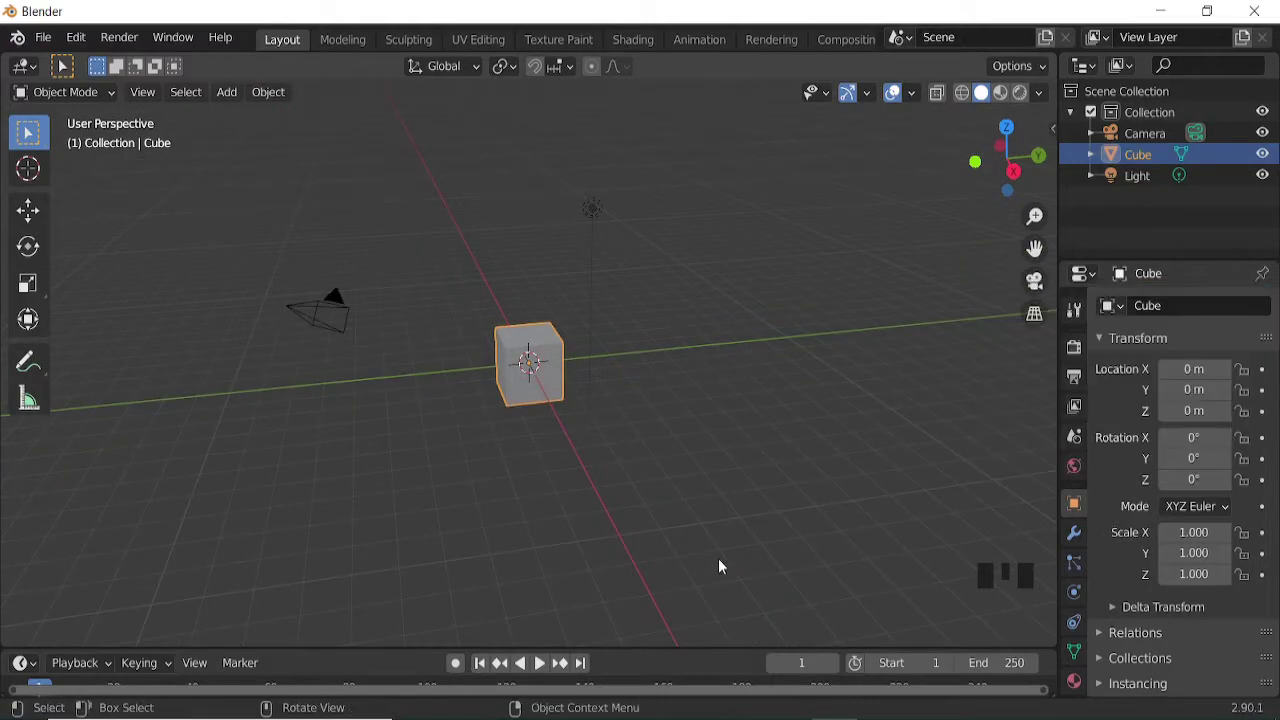
Delete the default cube, camera and light, add a plane and view it from the side.
key(a)
key(x)
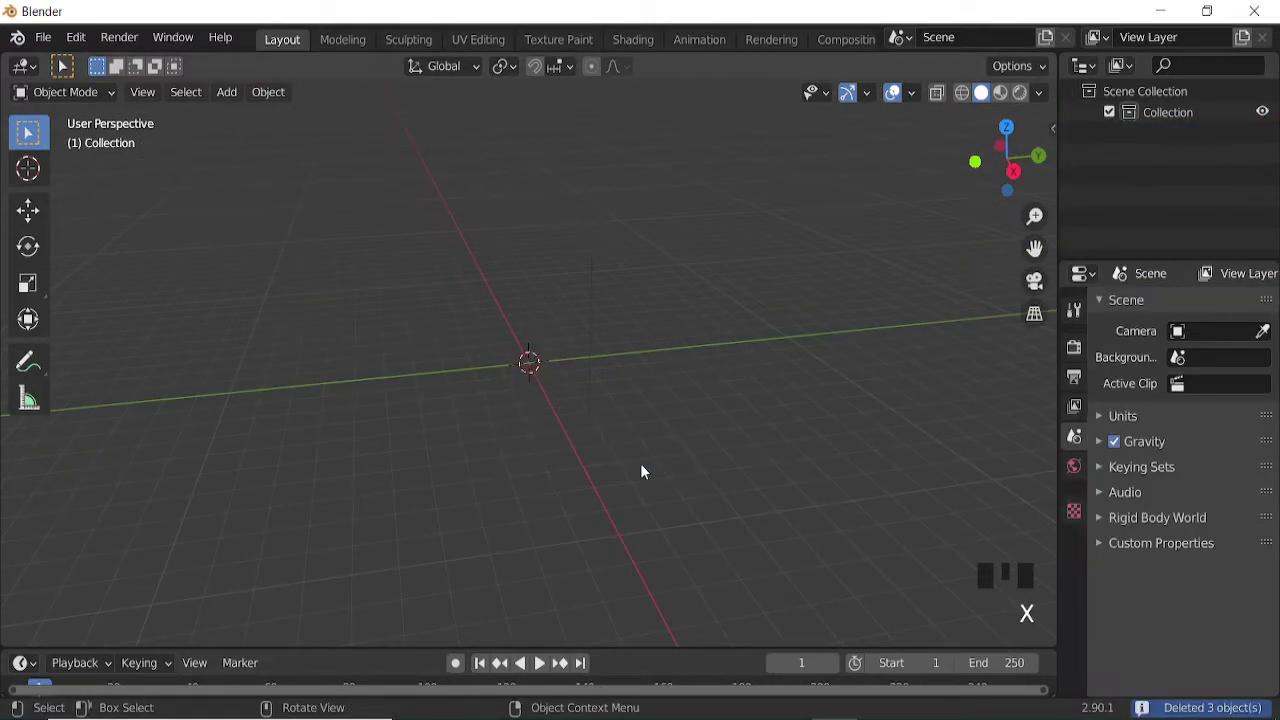
key(KP_3)
key(shift+a)
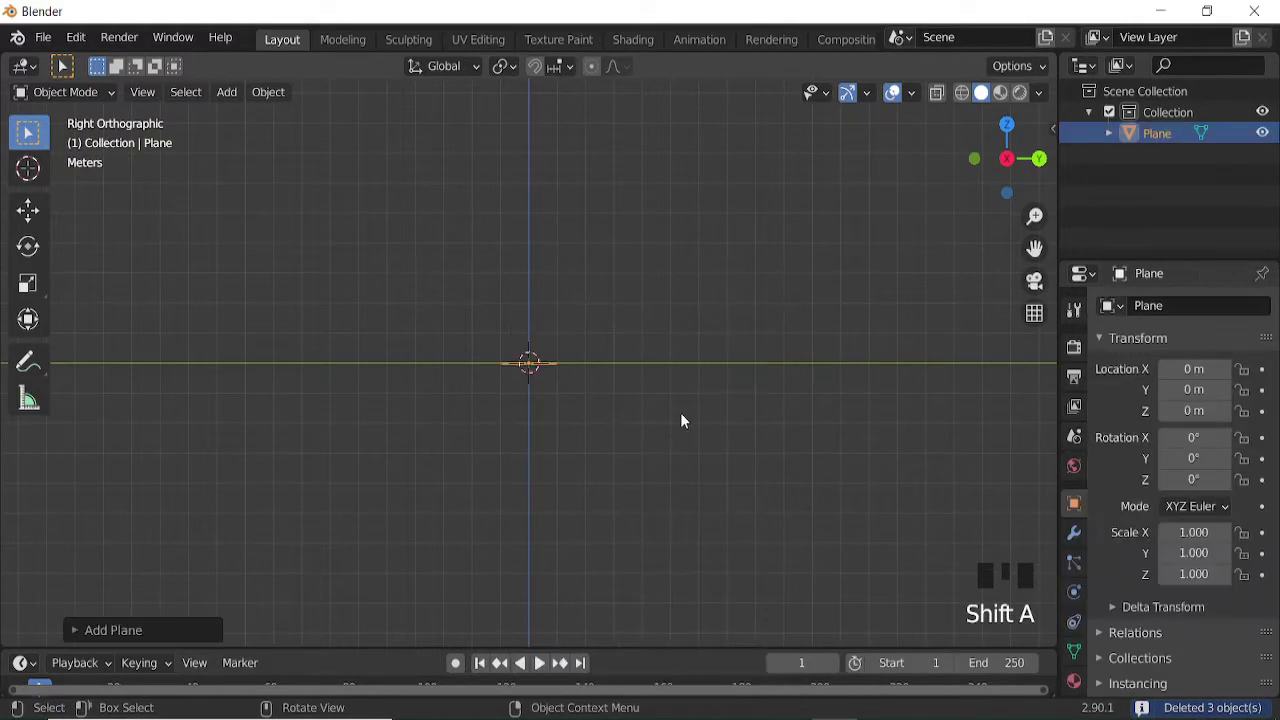
Stand the plane upright in Edit Mode, cut it near the back and raise the back edge into an angle.
key(r)
key(s)
key(Tab)
scroll(up, 3)
key(ctrl+r)
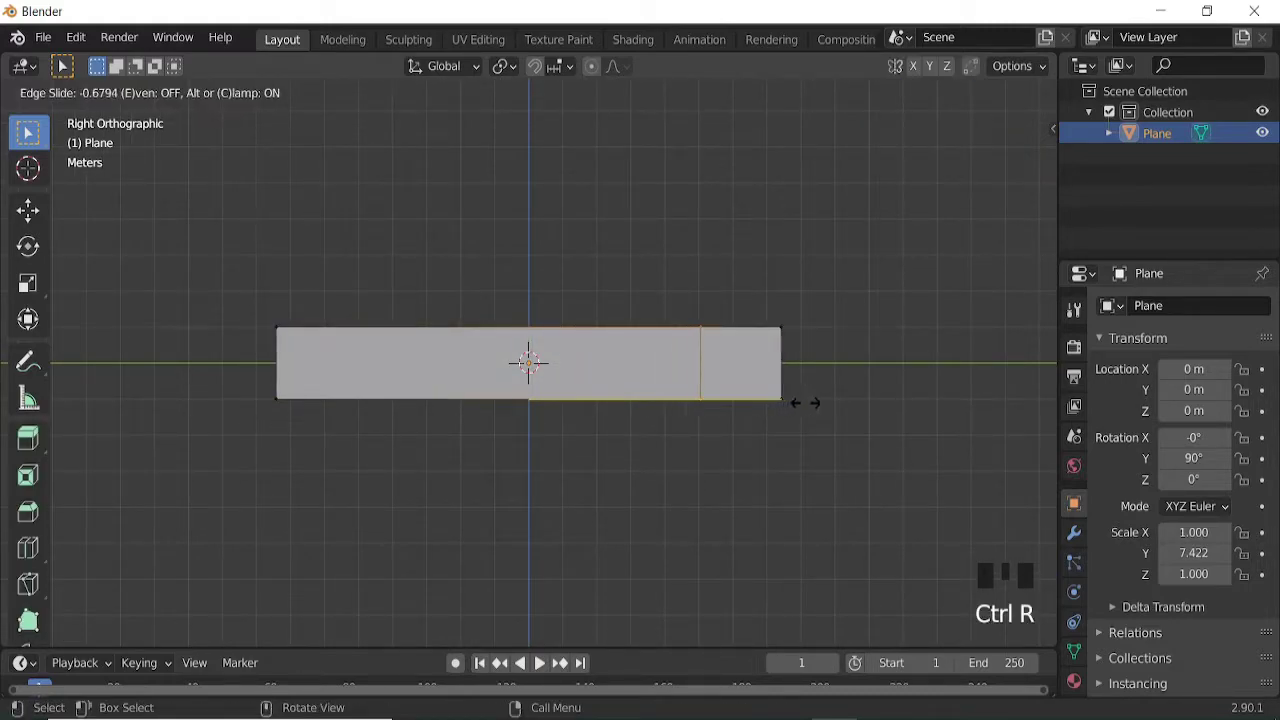
click(784, 334)
key(g)
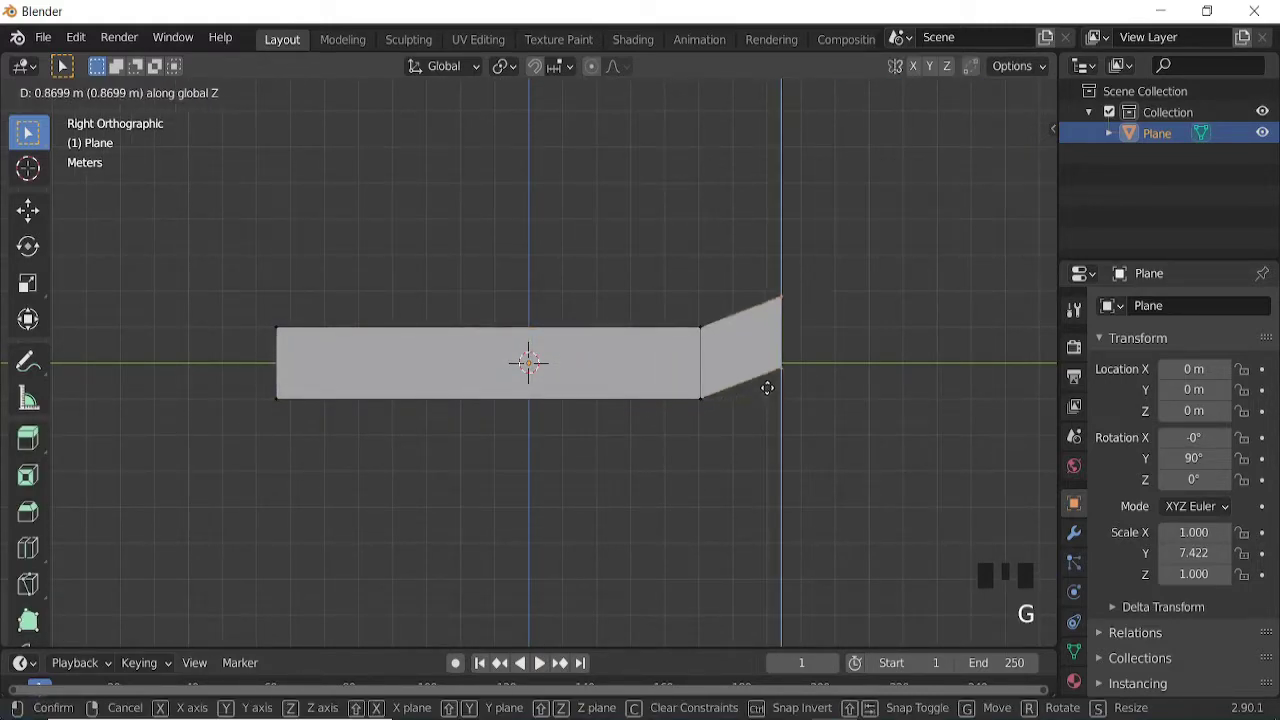
Add more loop cuts and move their edges to kink the strip, then extrude the sloped nose face.
key(ctrl+r)
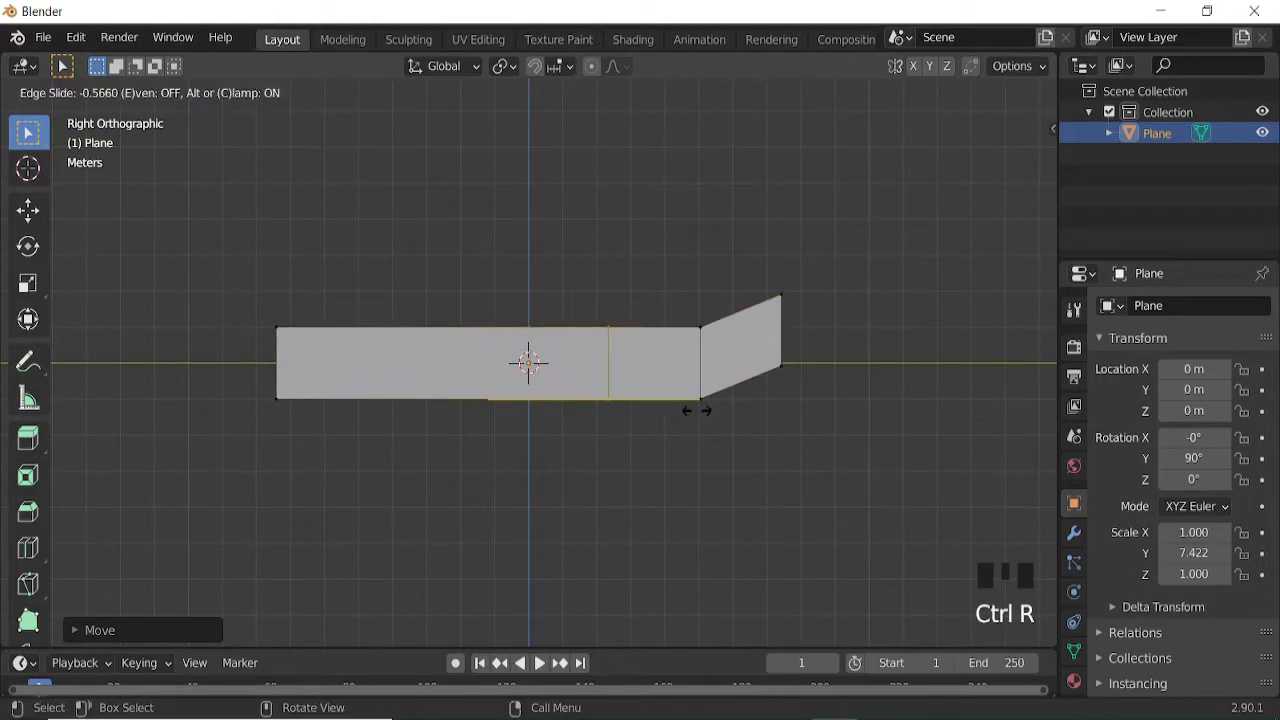
key(g)
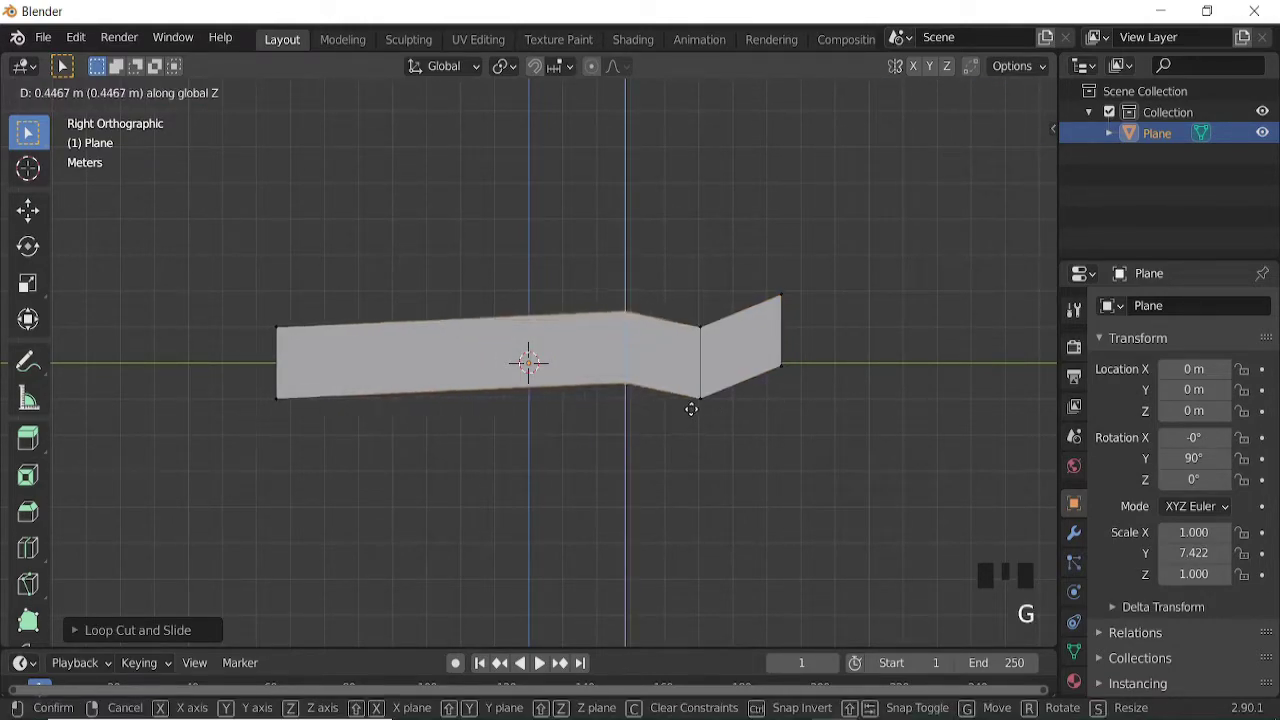
key(ctrl+r)
key(g)
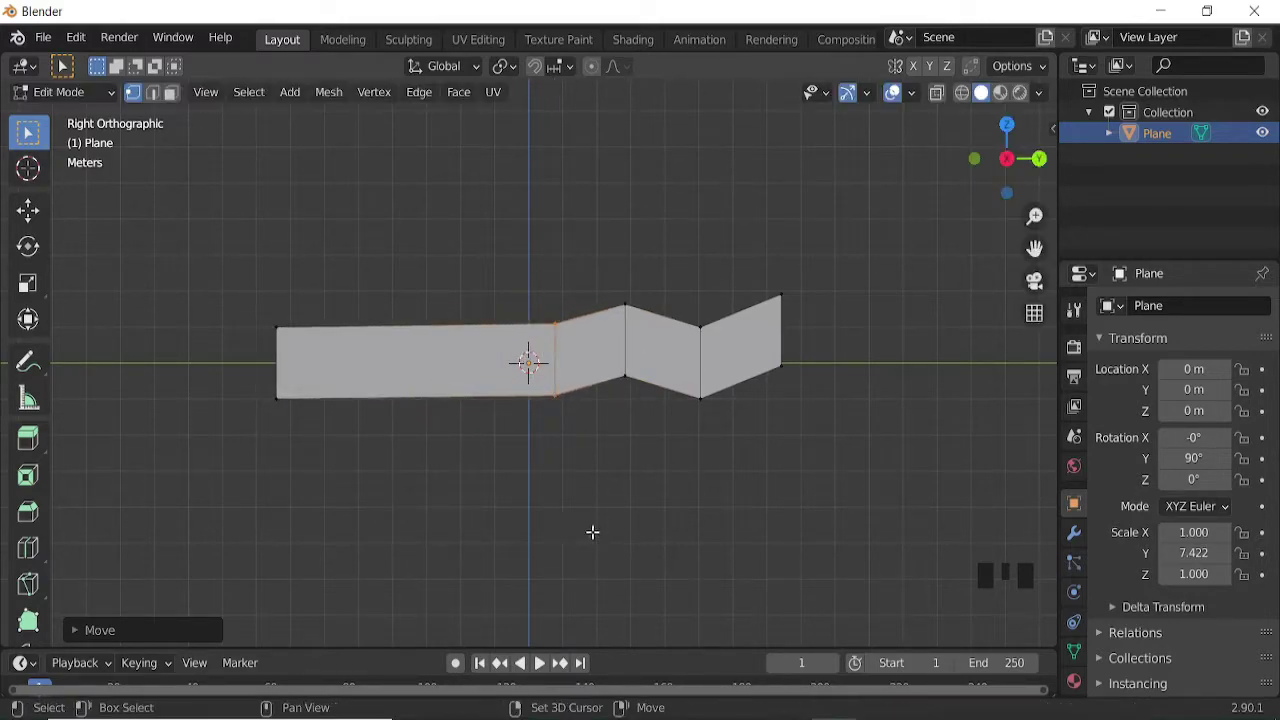
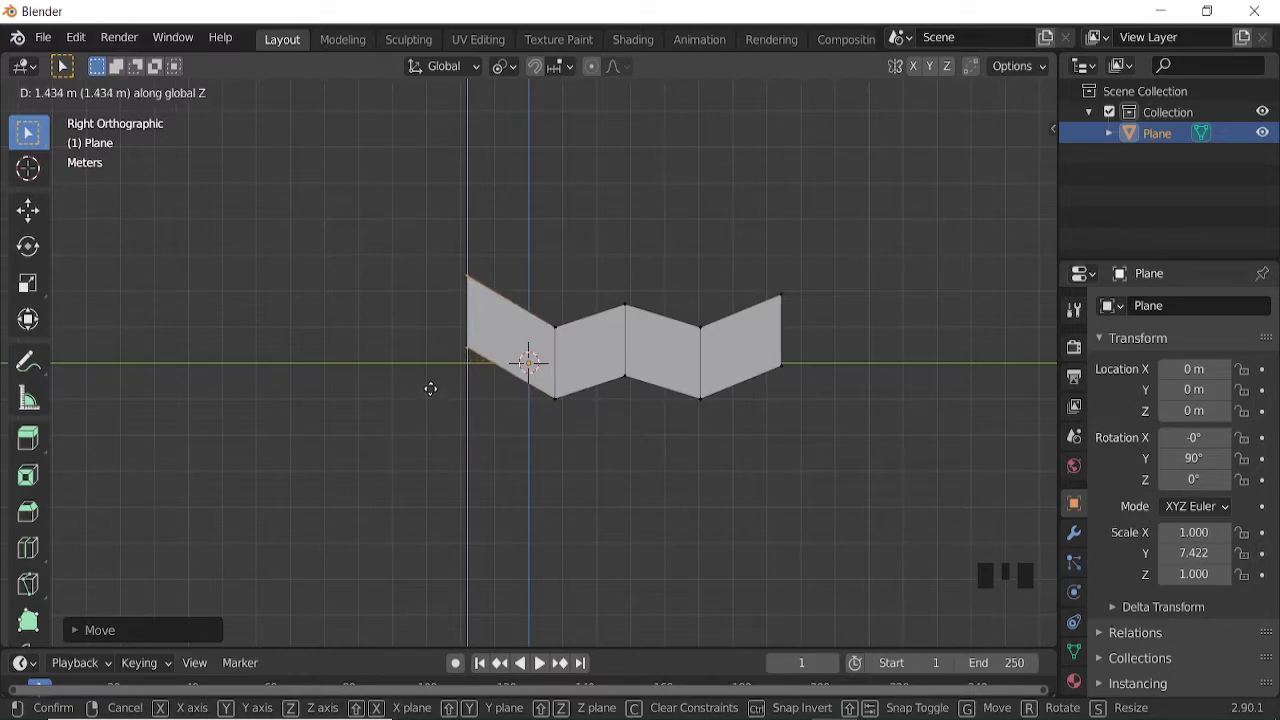
key(e)
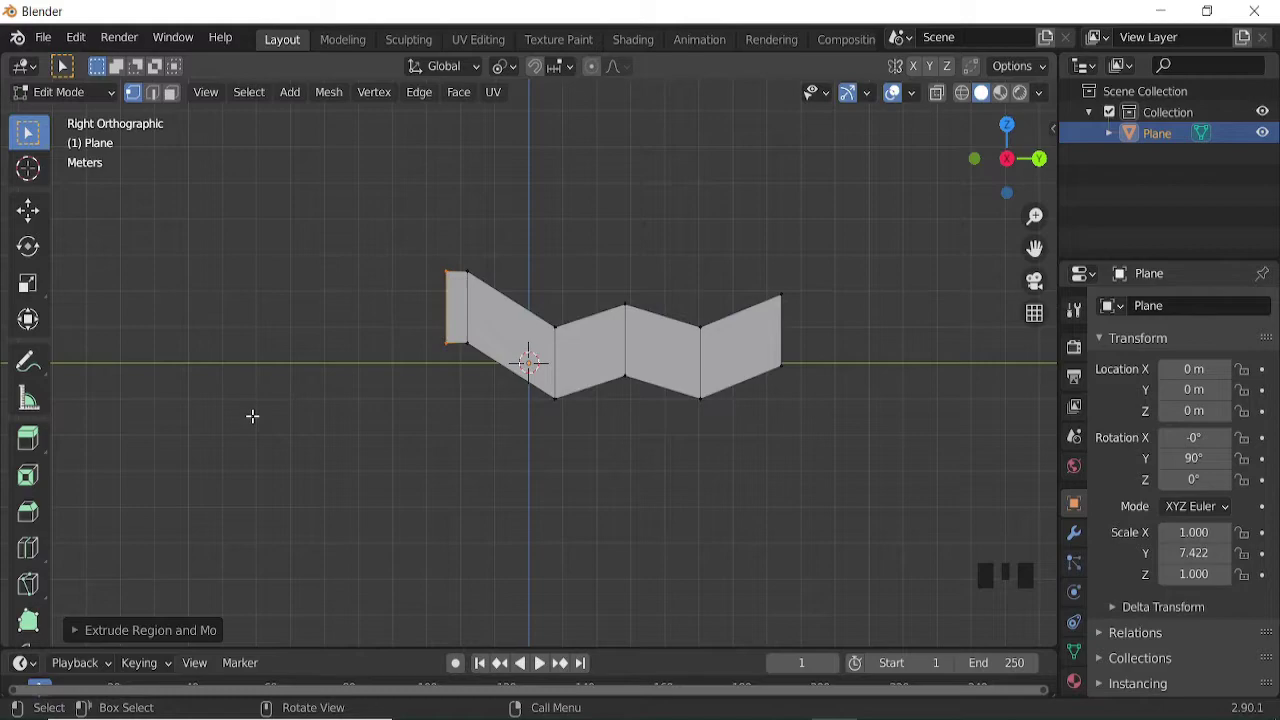
key(KP_7)
From the top view, shift the whole profile sideways and confirm the offset.
key(a)
key(g)
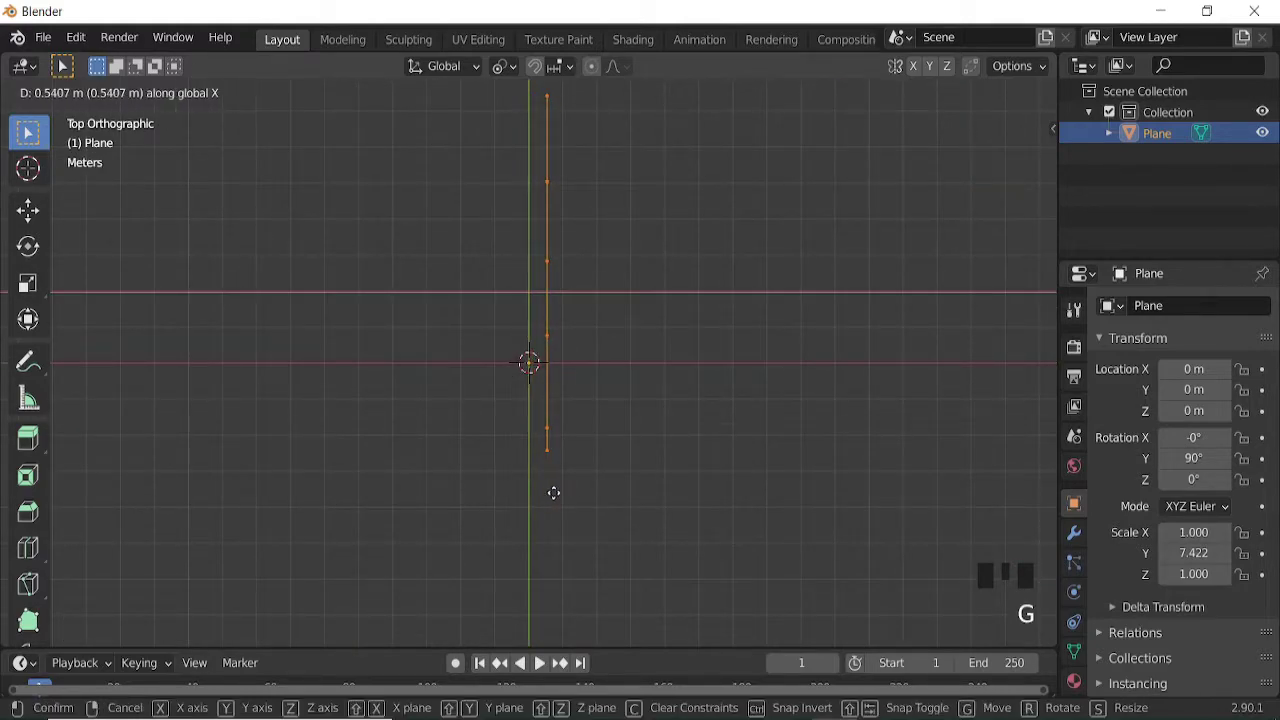
click(579, 434)
key(g)
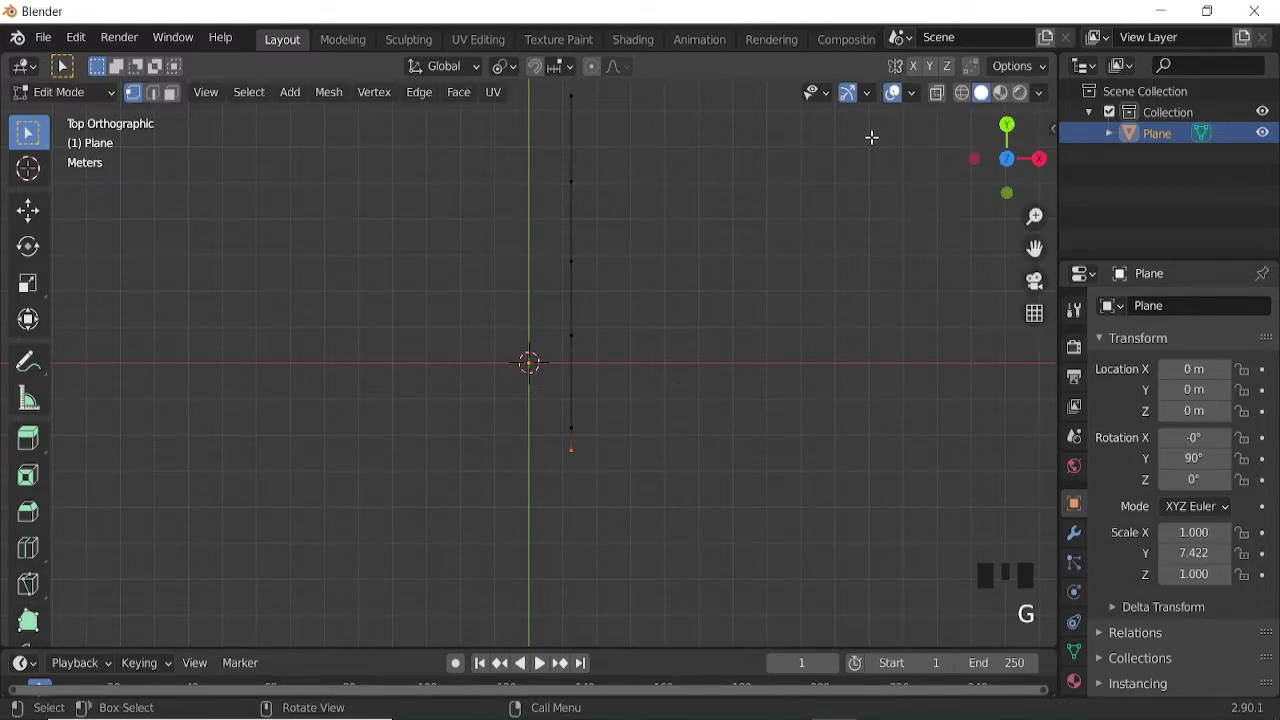
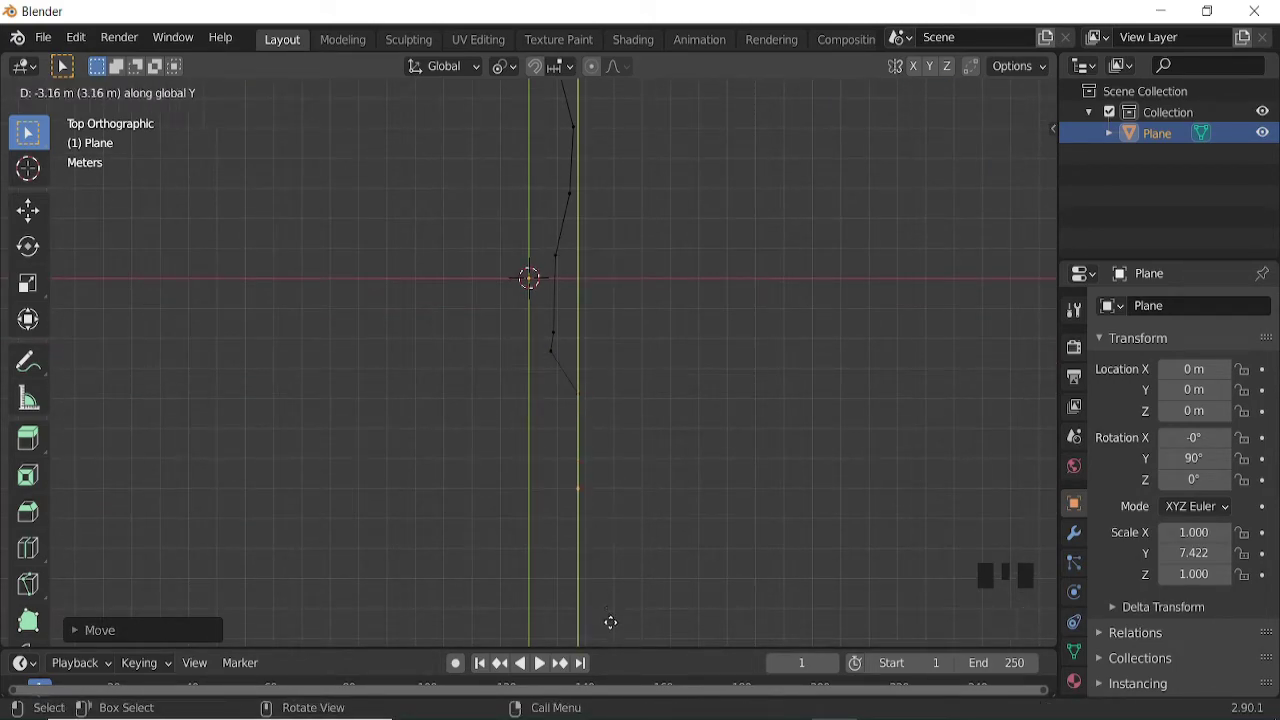
Extrude new front faces, offset their edges sideways to widen the outline, and return to the side view.
key(g)
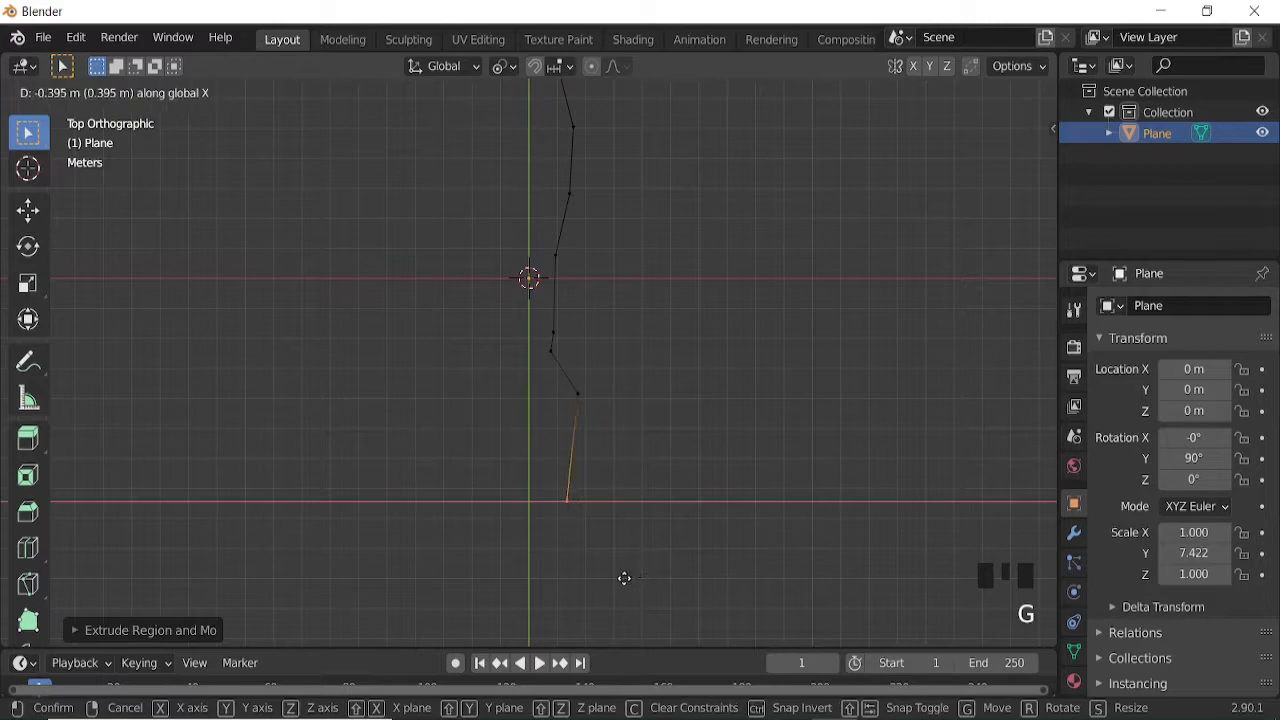
key(e)
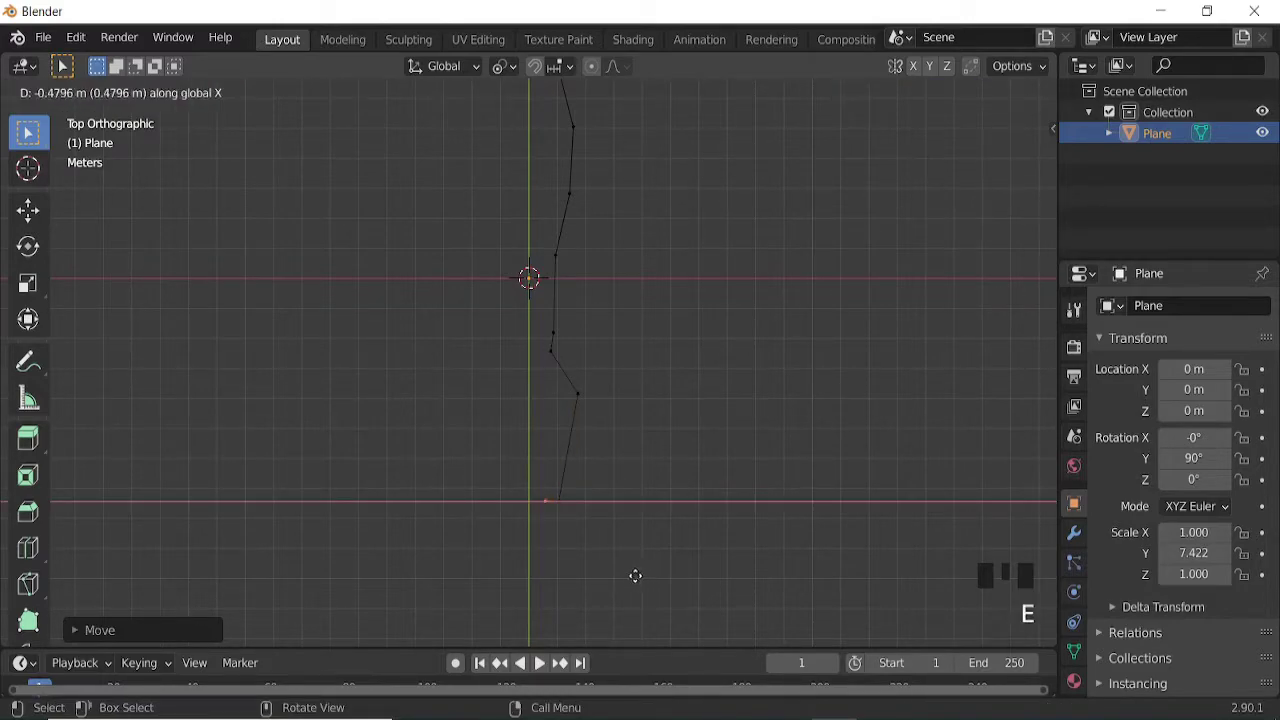
key(g)
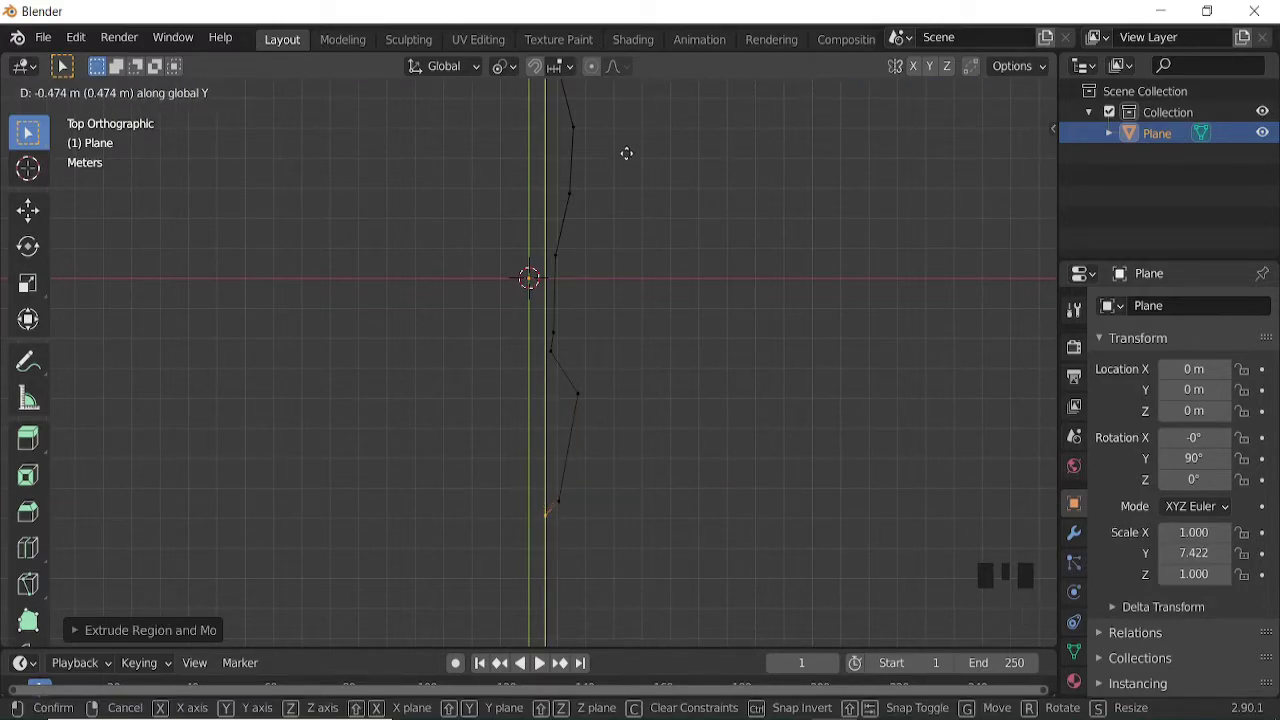
key(Tab)
middle_click(661, 417)
key(KP_3)
key(Tab)
scroll(up, 3)
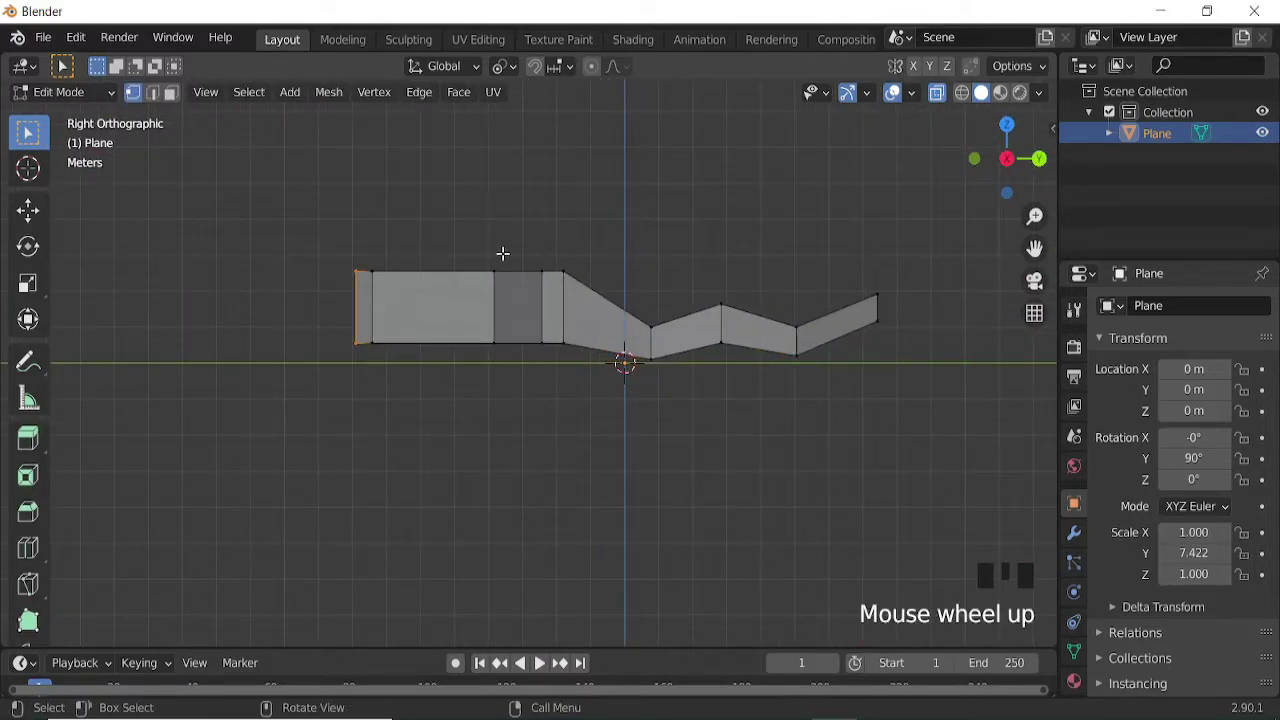
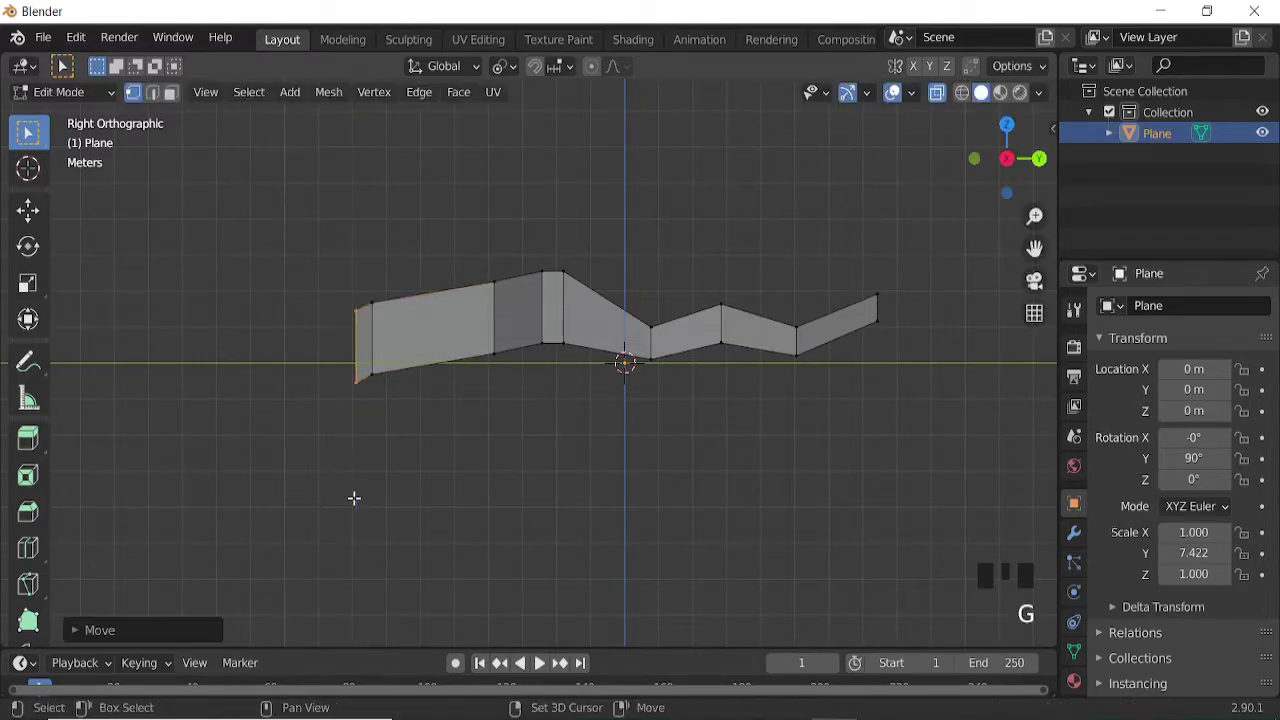
Move the front edges so the flat front section slopes upward toward the panels.
scroll(up, 3)
key(g)
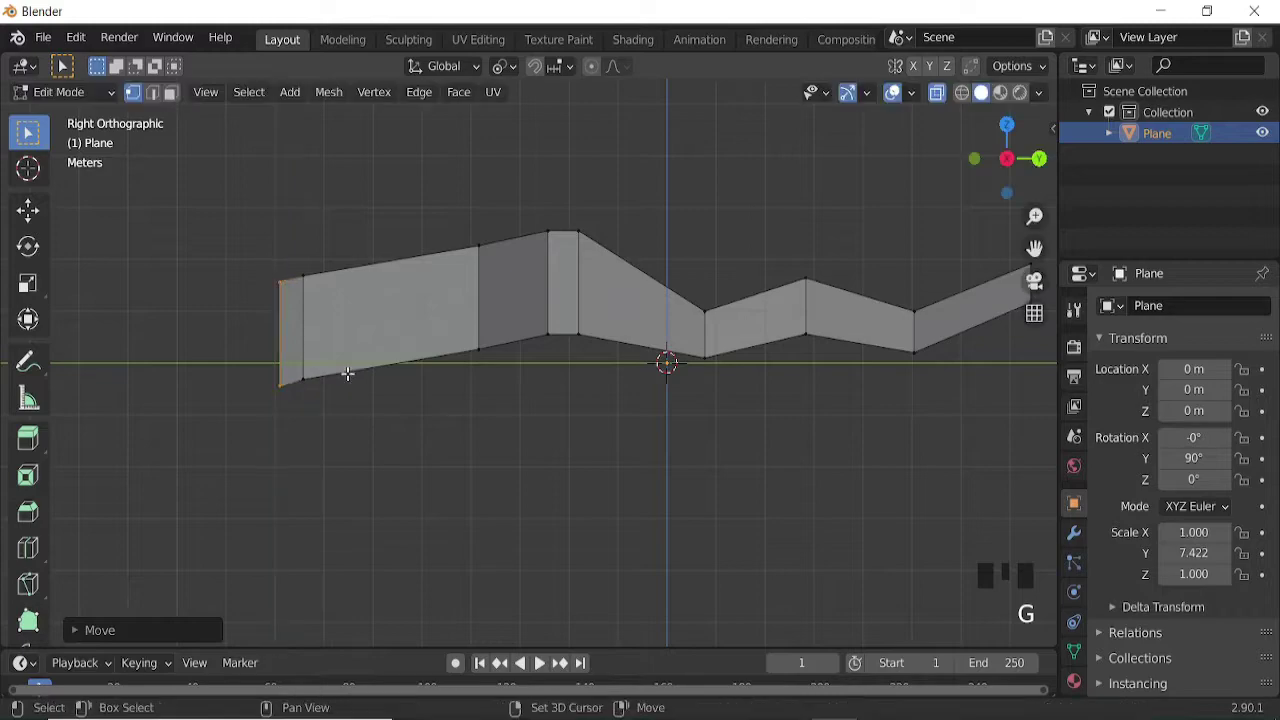
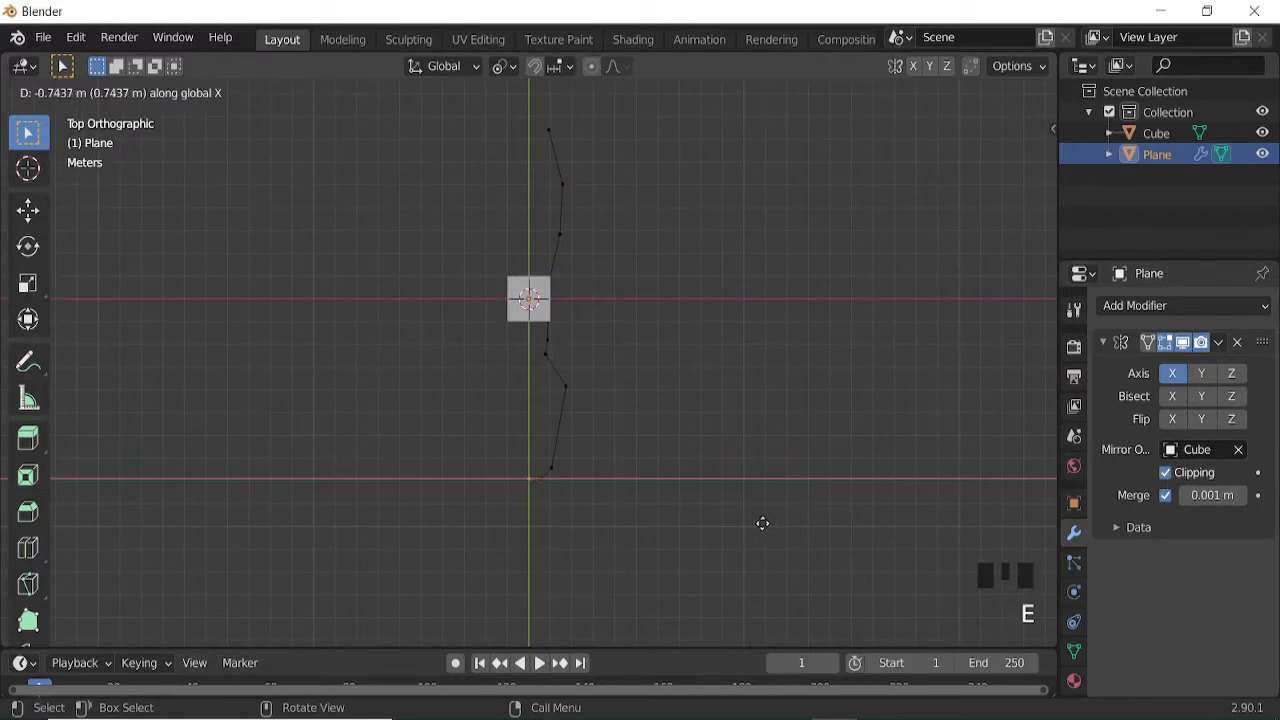
Extrude edges across the body's width and slide an edge to refine the mirrored hull.
key(g)
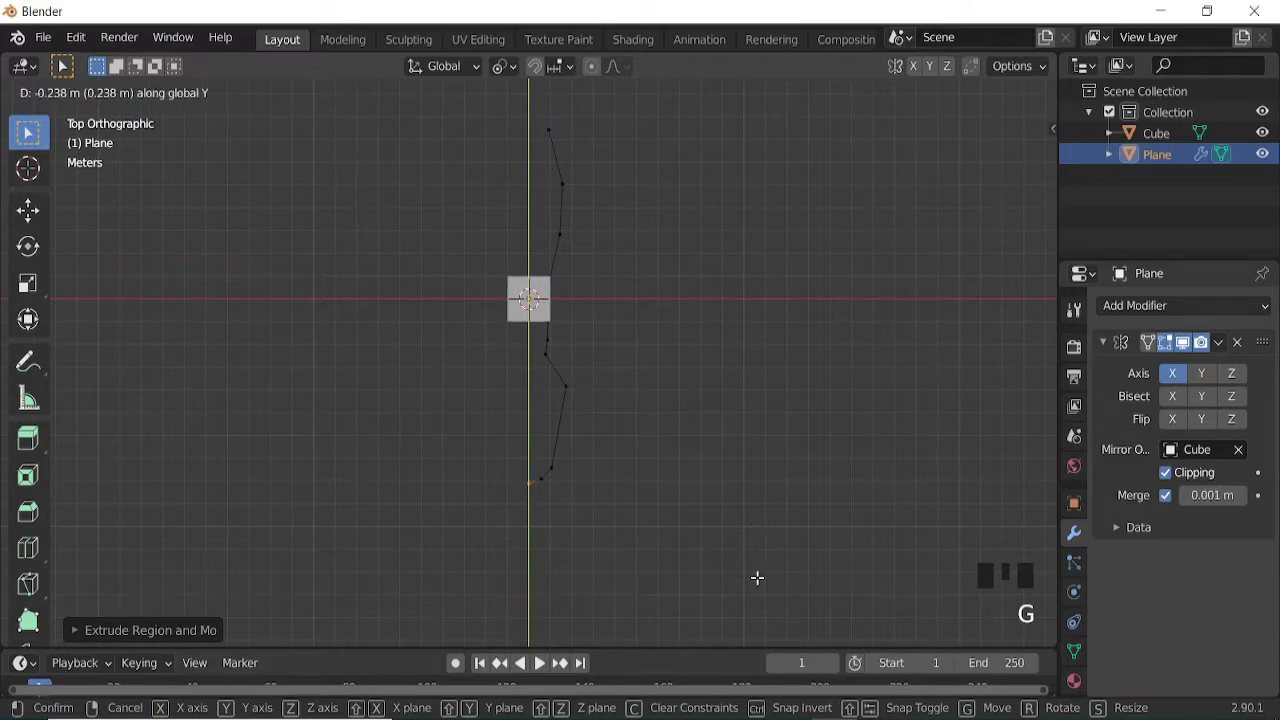
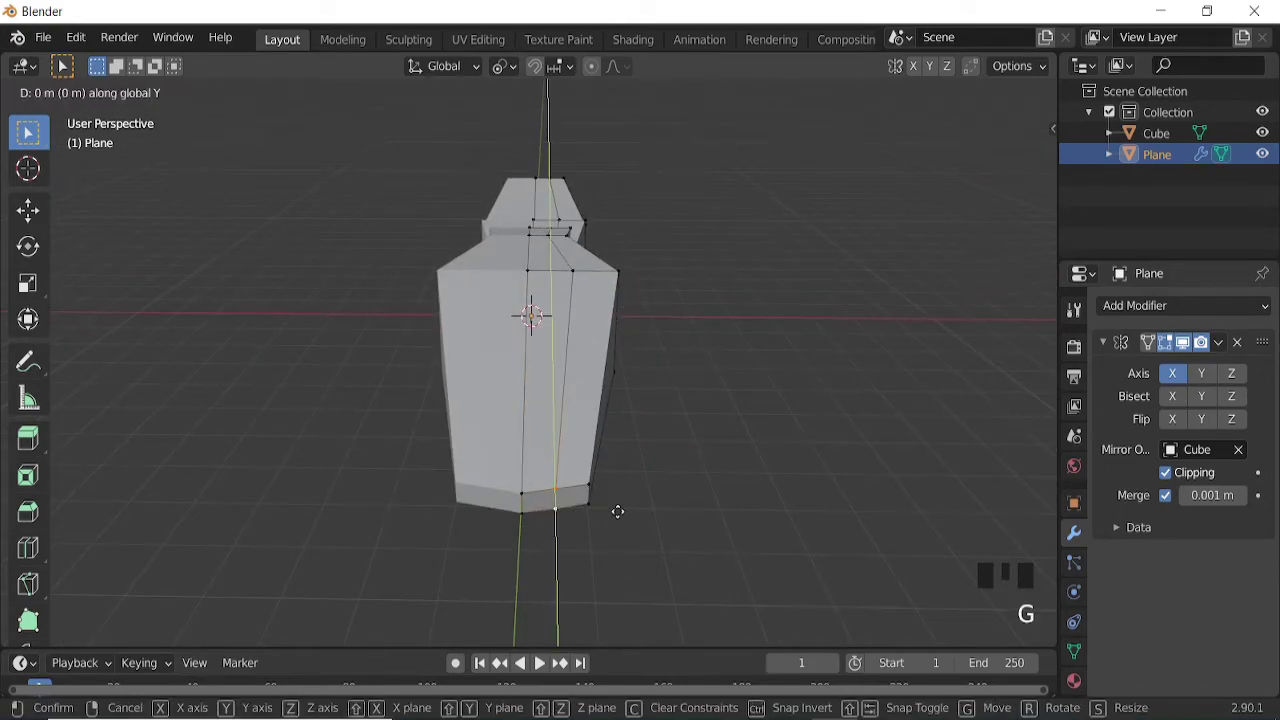
key(g)
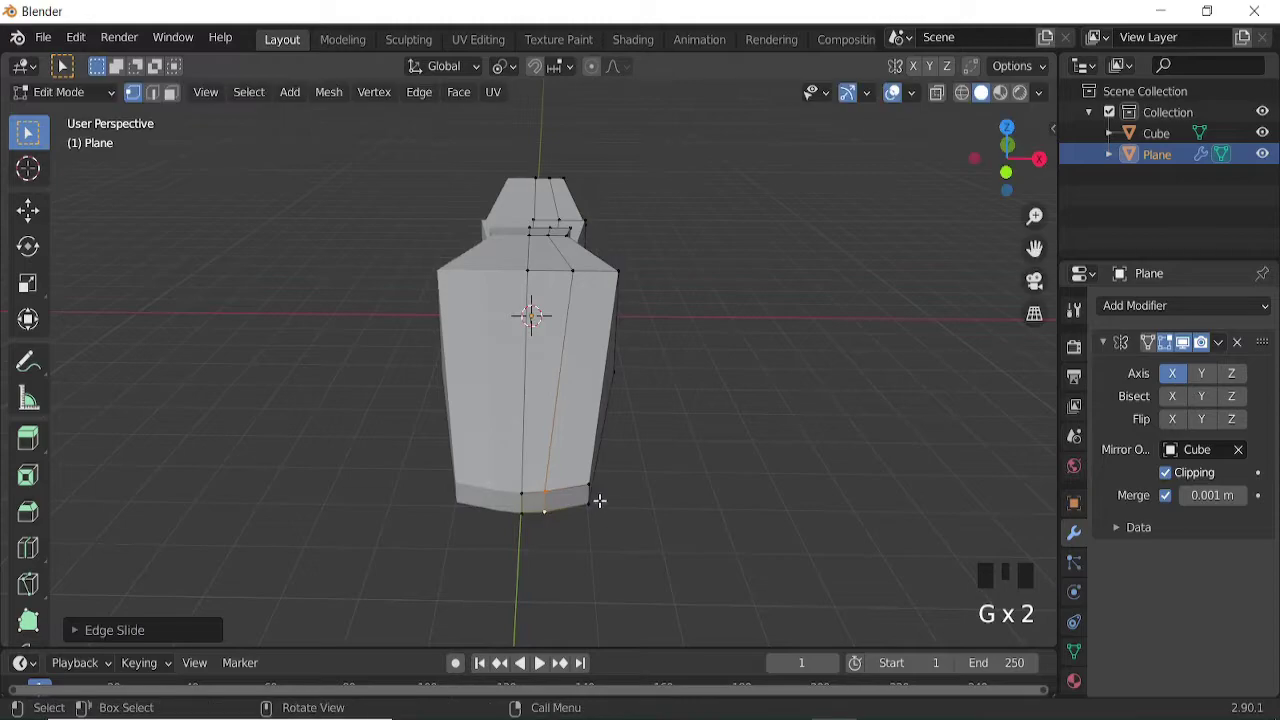
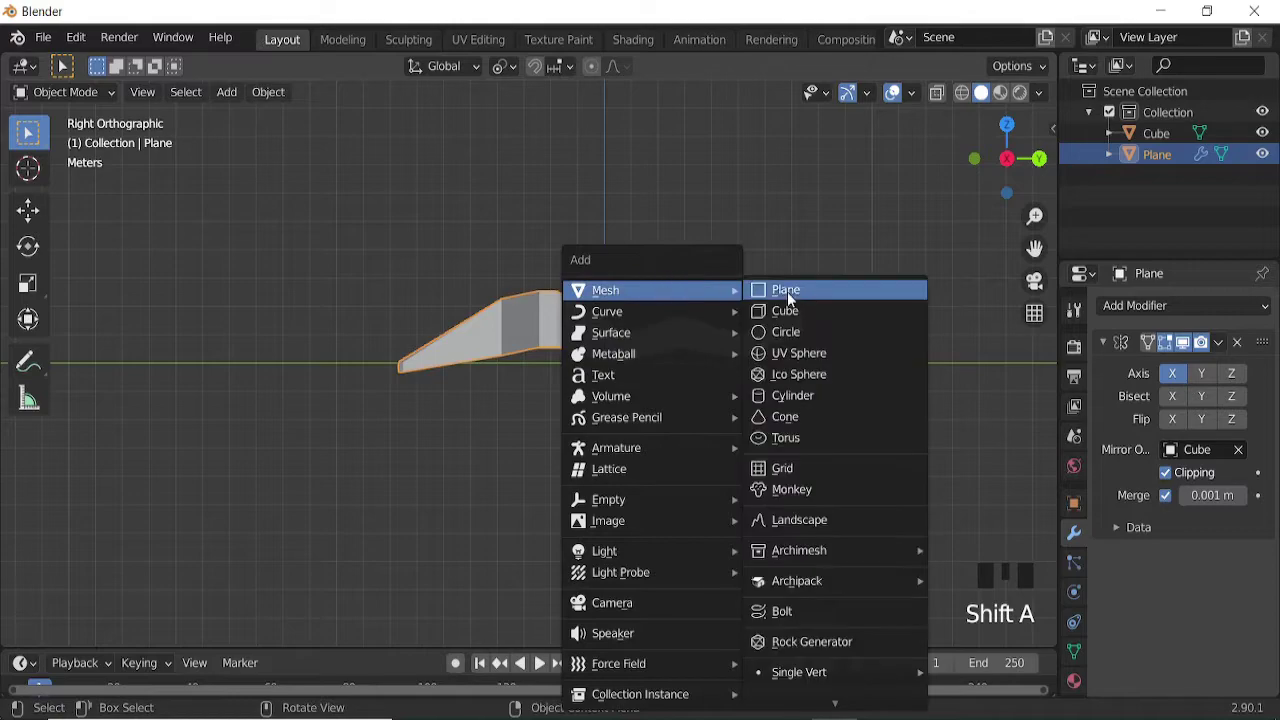
Add a cube beneath the body as a flat slab, extend its front end and raise the tip like a ski.
key(g)
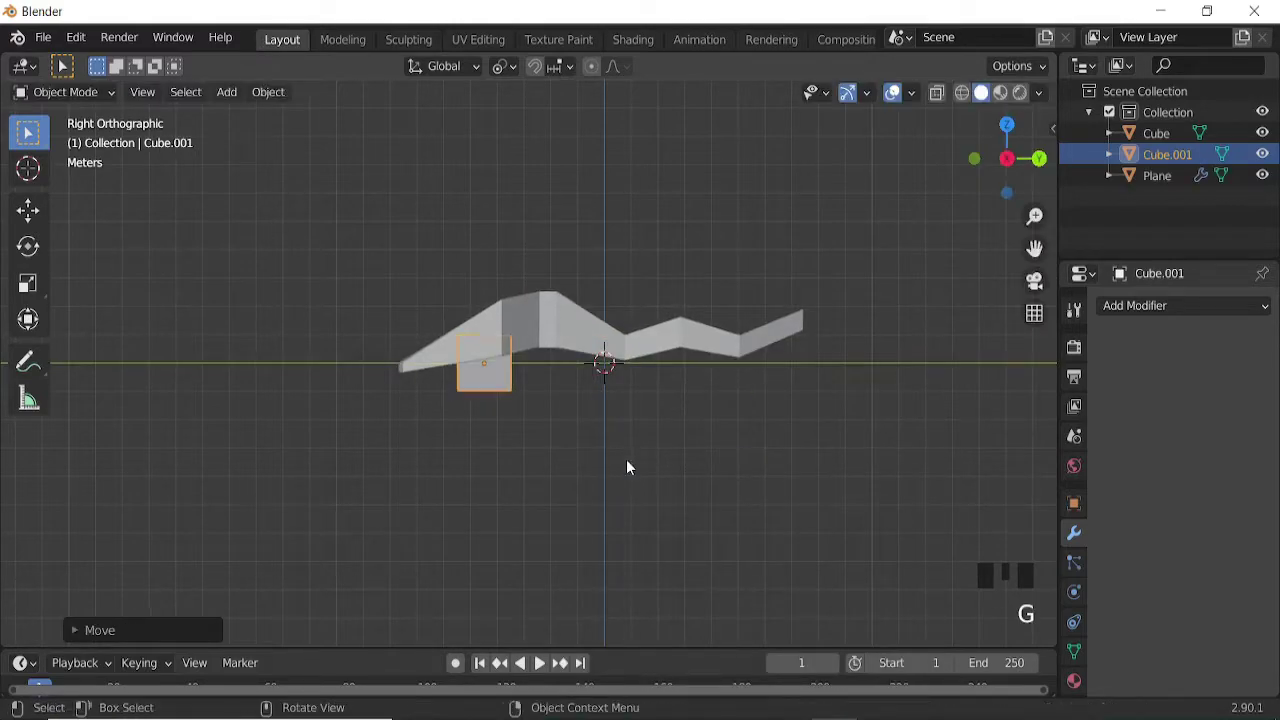
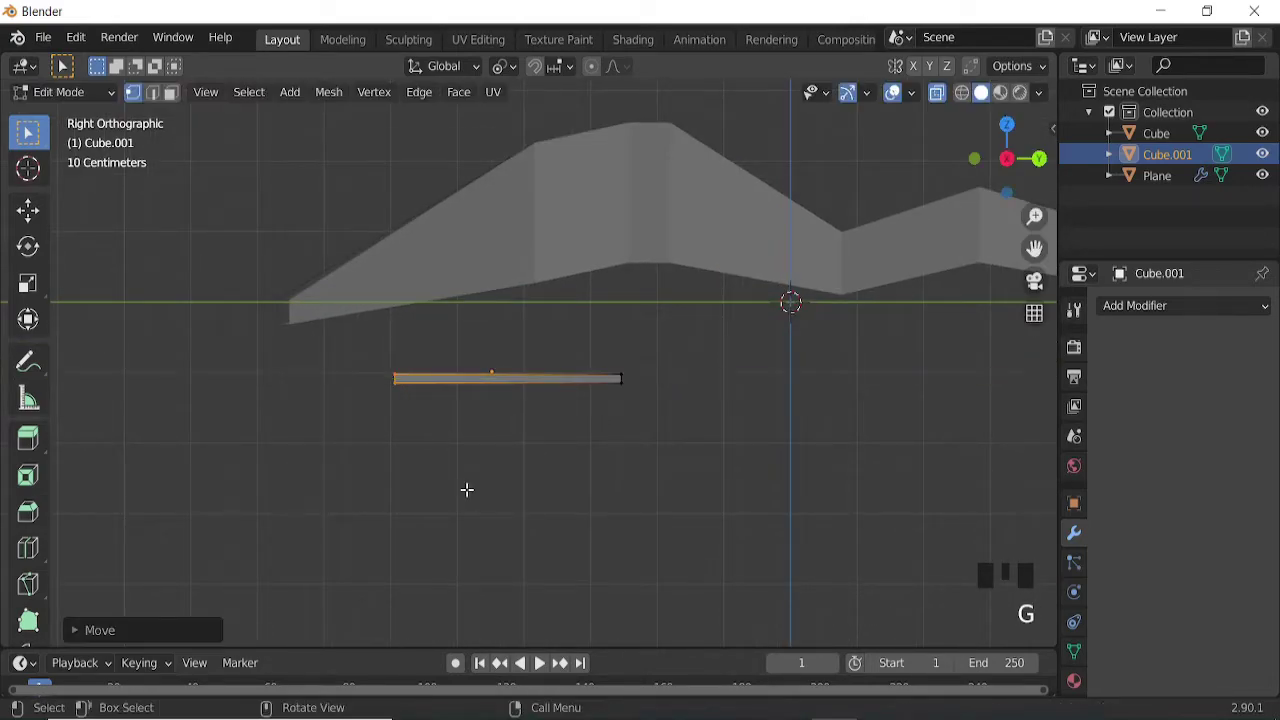
key(e)
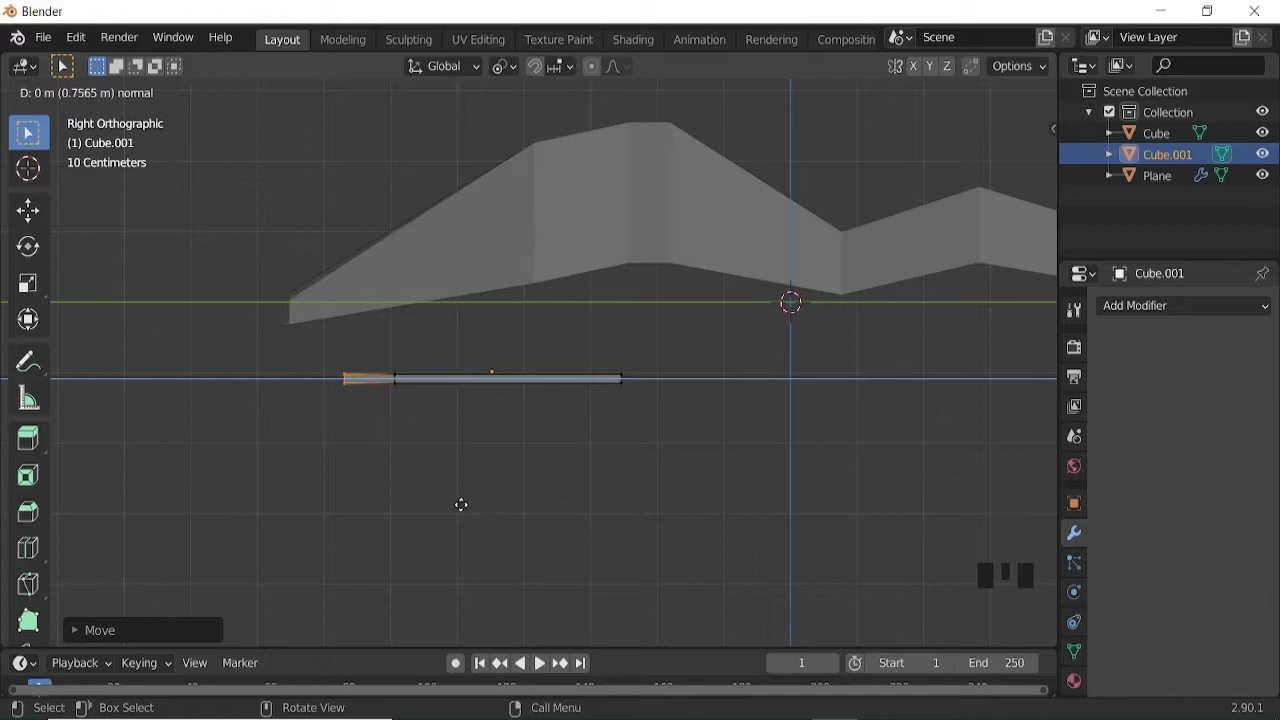
key(g)
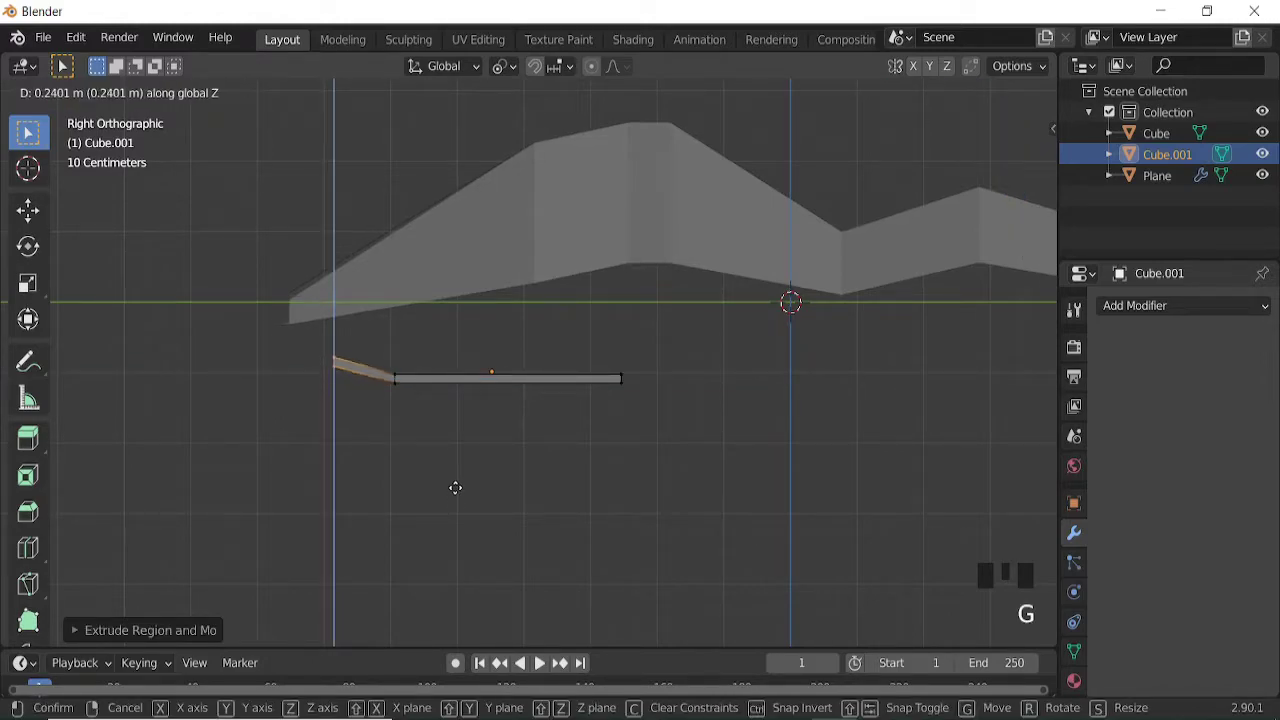
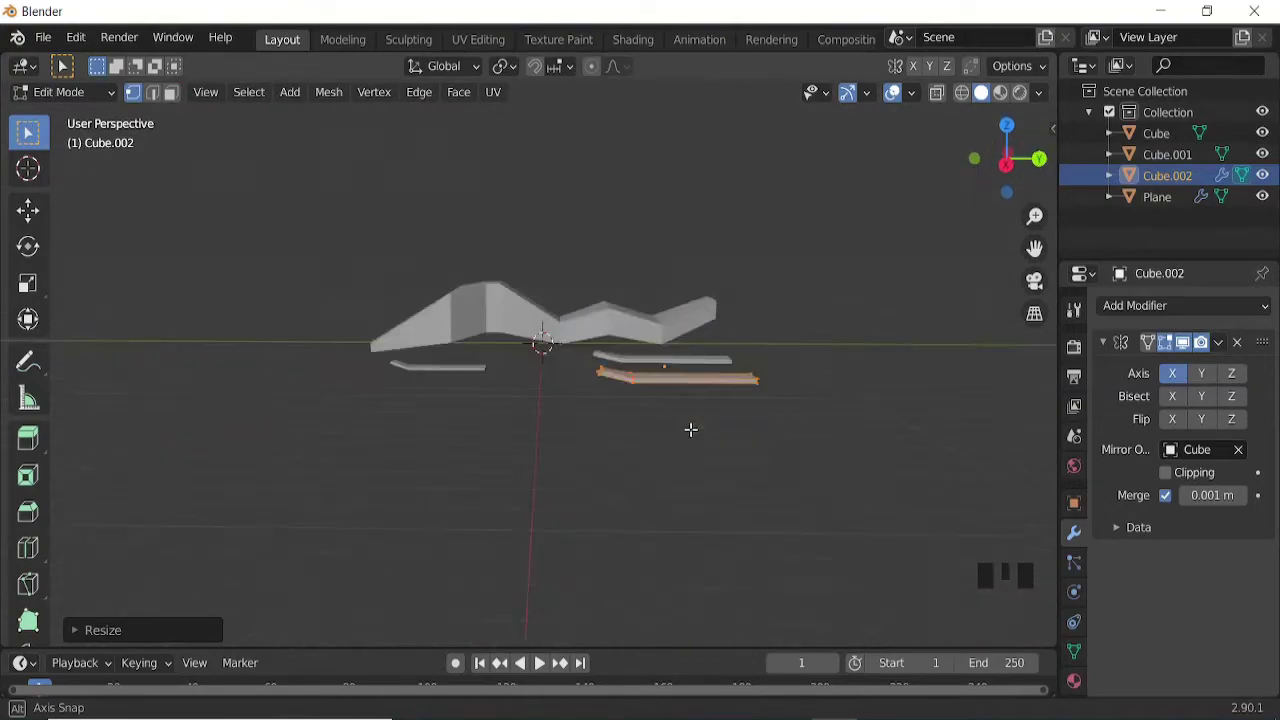
Leave the ski mesh, select the mirrored runners from above, stretch them along Y and move them lengthwise.
key(Tab)
drag(673, 434, 886, 110)
click(886, 110)
drag(624, 389, 801, 460)
key(KP_7)
click(899, 102)
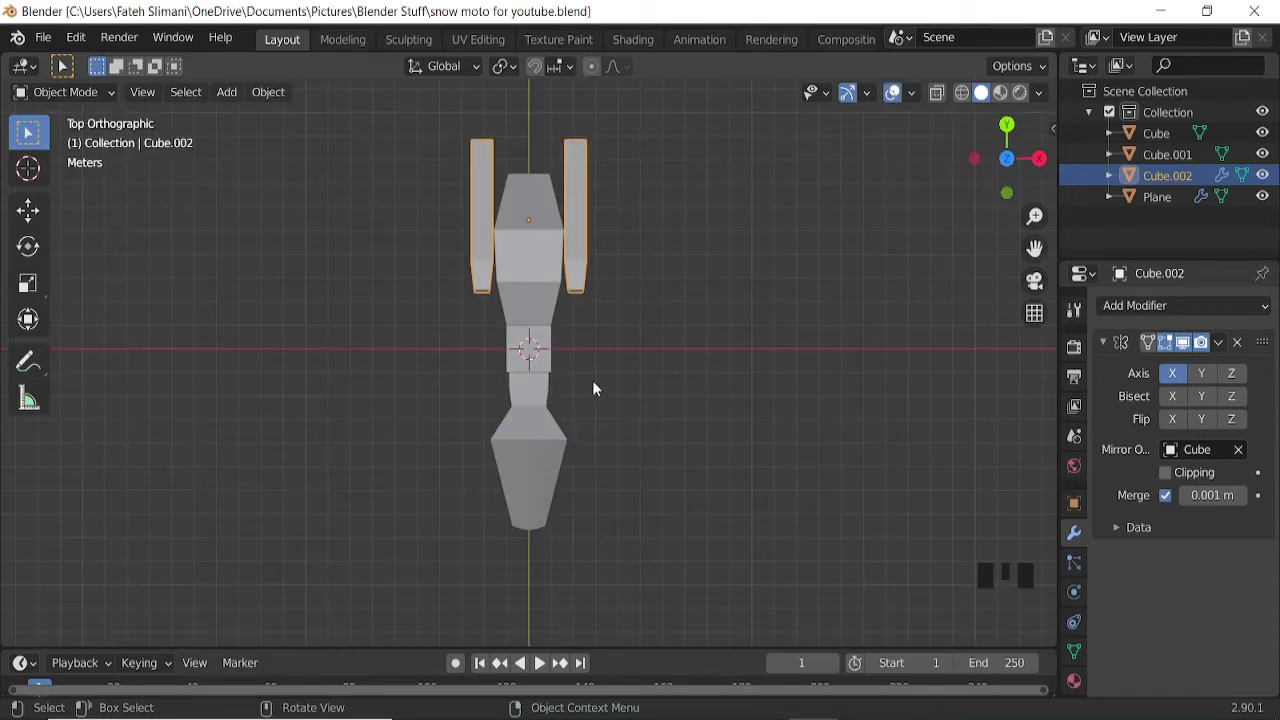
key(s)
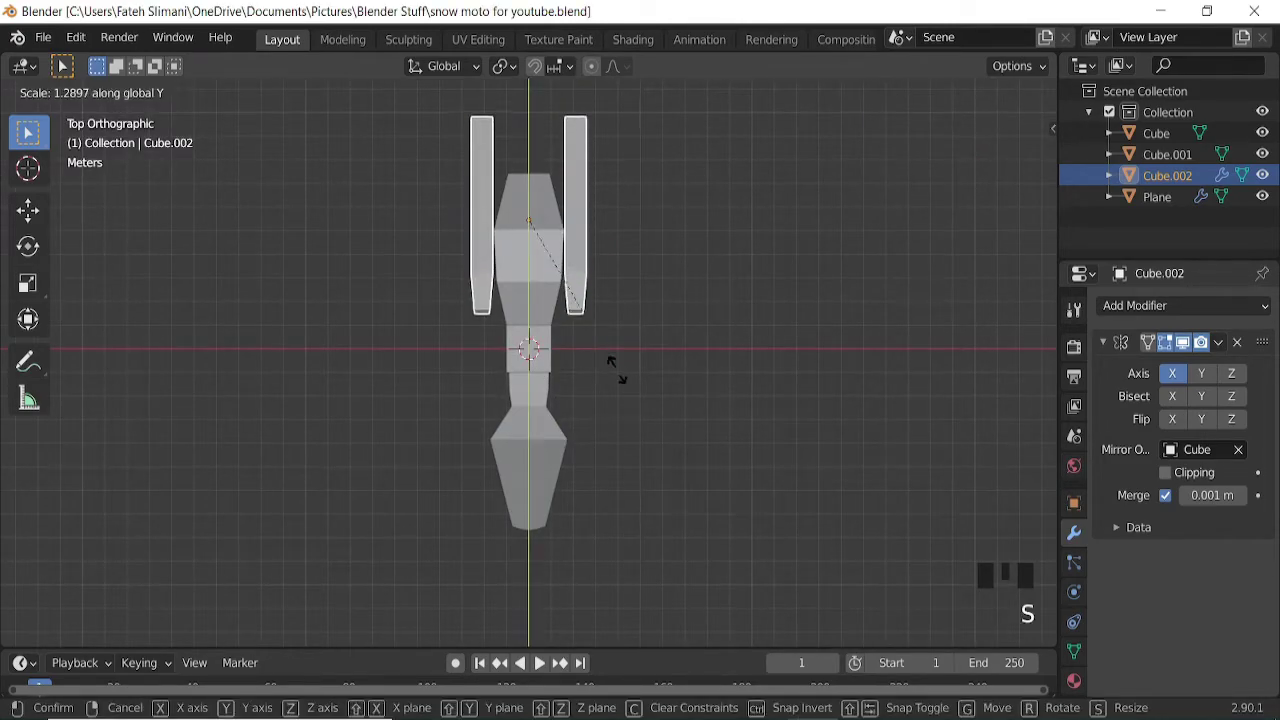
key(g)
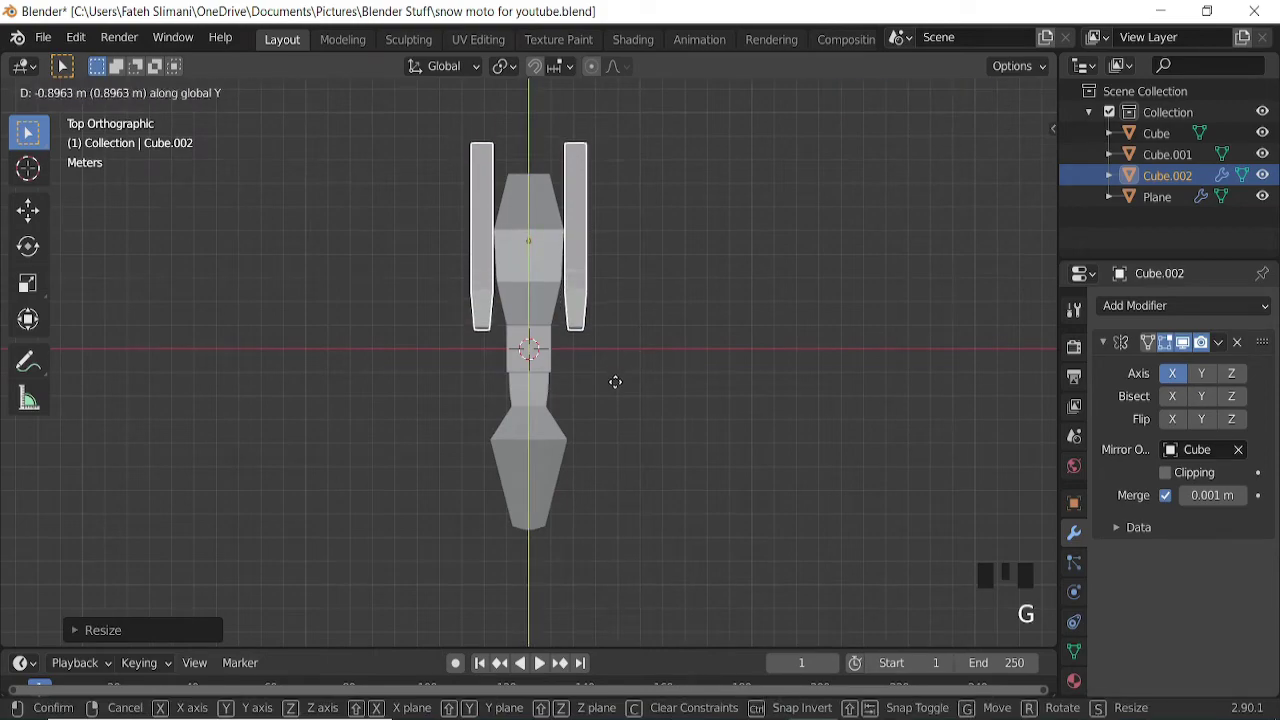
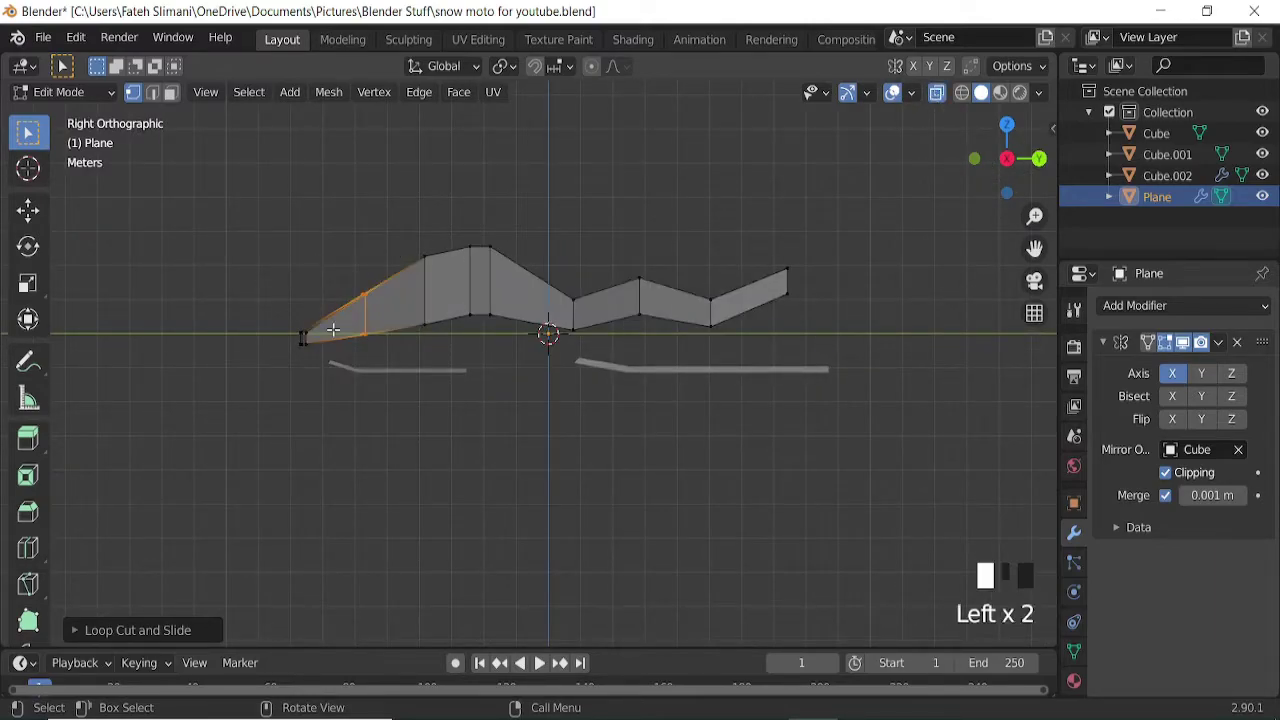
Move the nose vertices vertically and lower the middle vertices of the body profile.
key(g)
key(g)
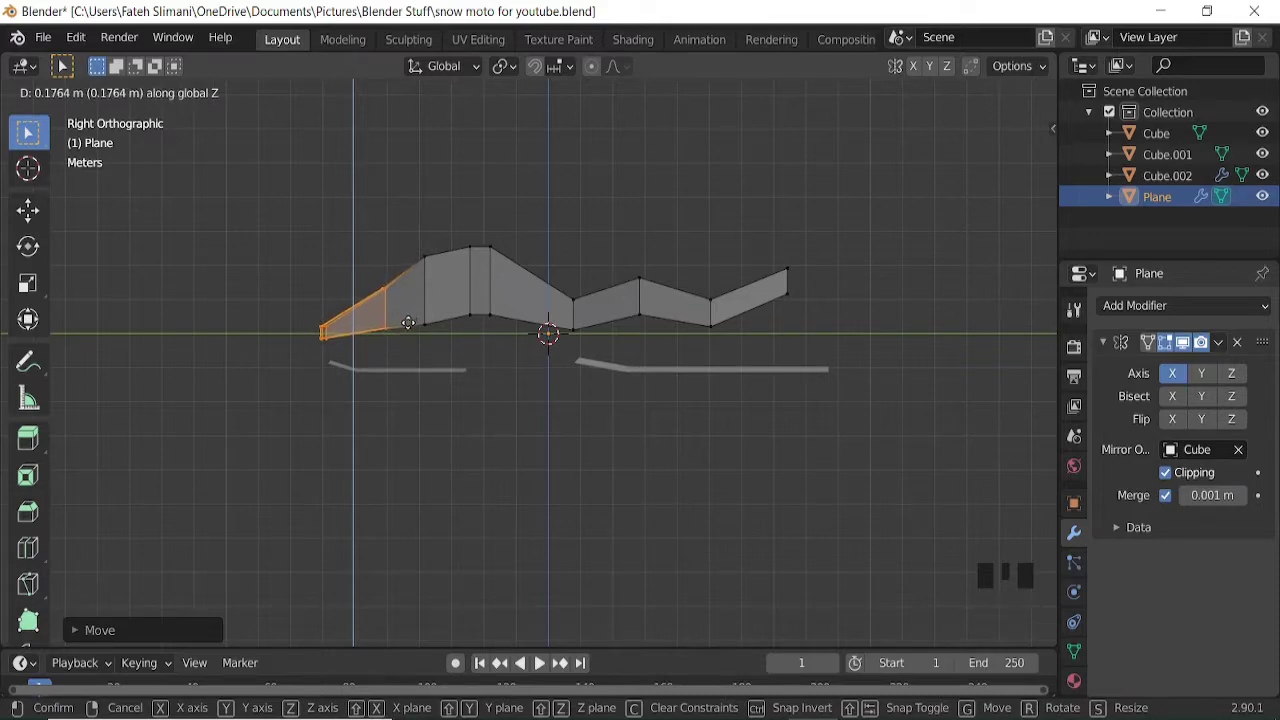
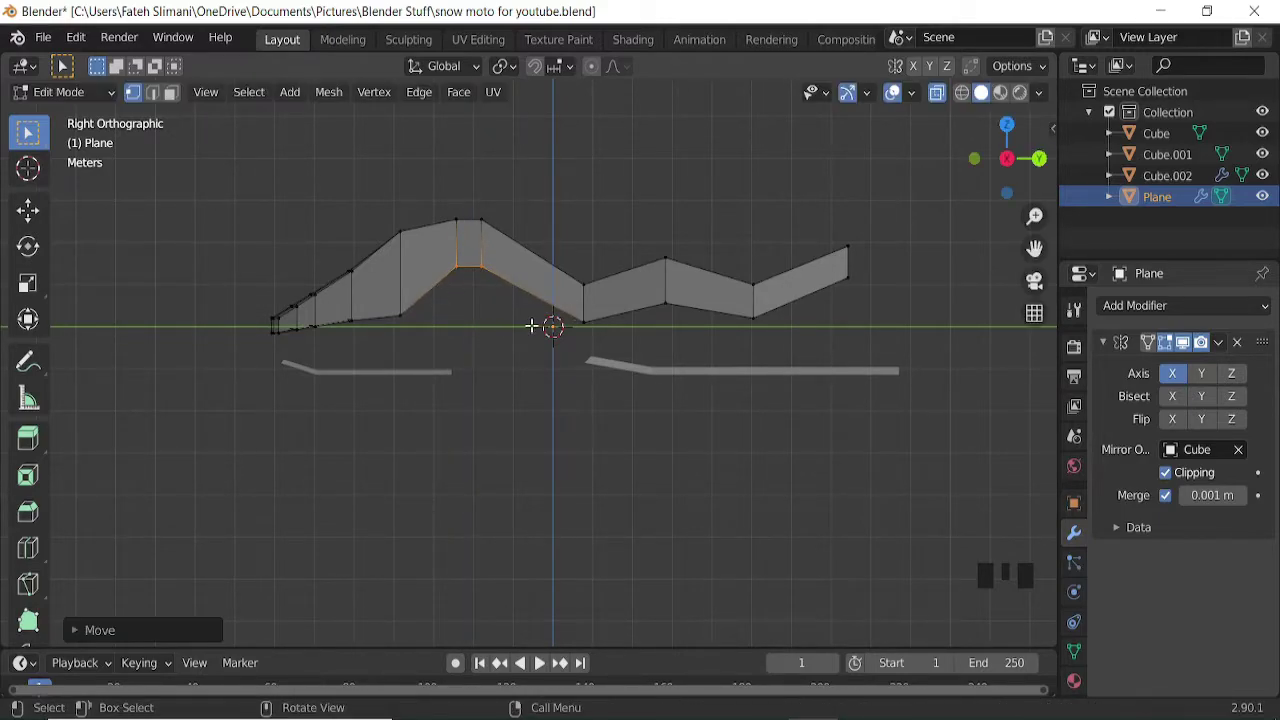
key(g)
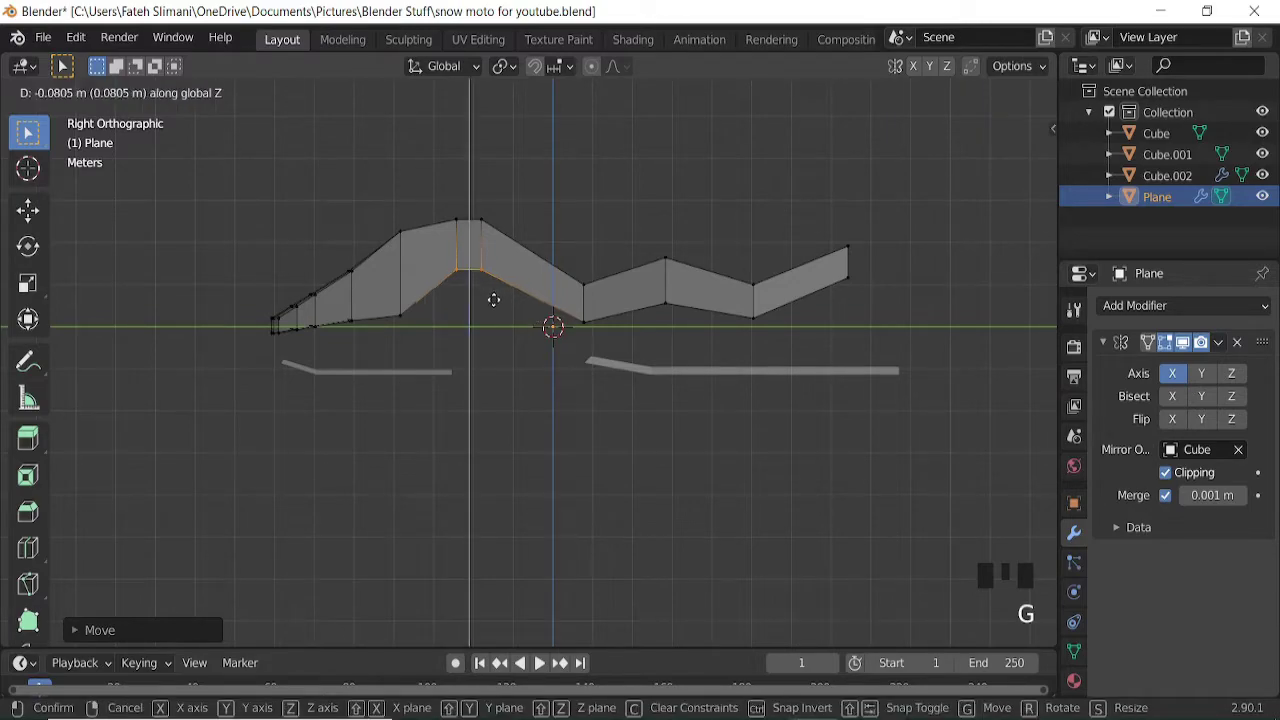
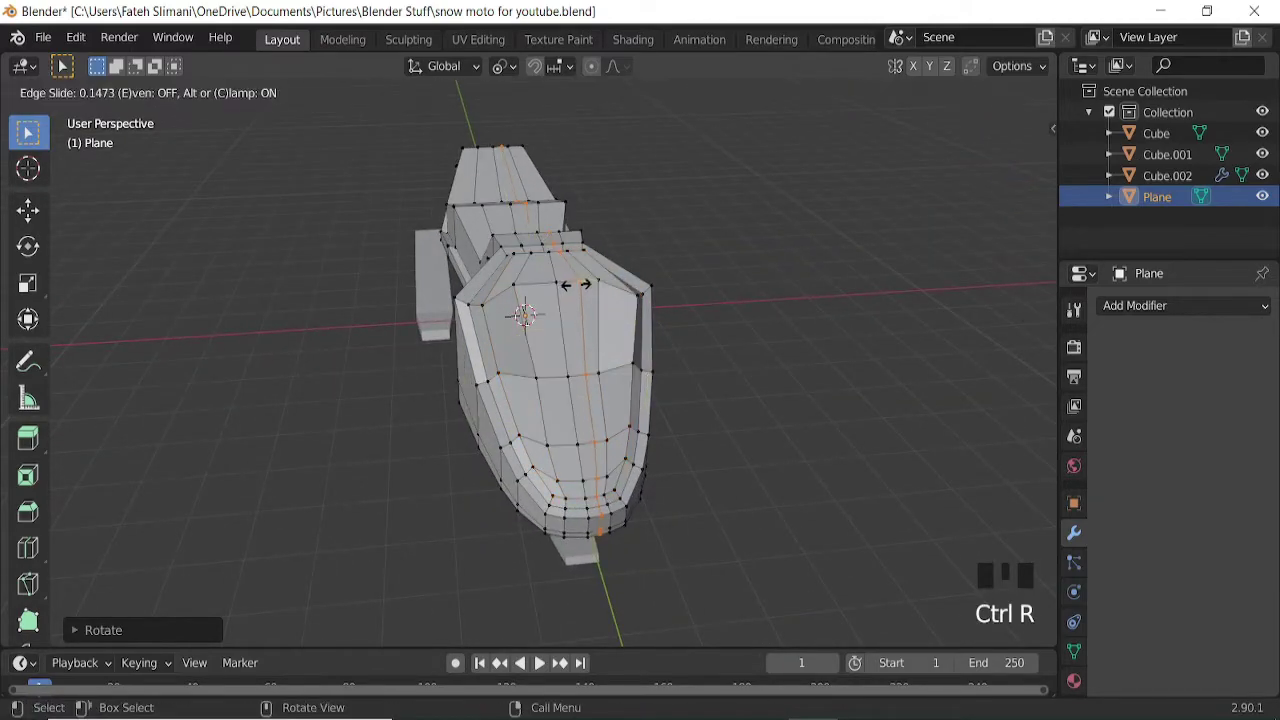
Add several edge loops across the rounded front nose and slide them into place.
key(ctrl+r)
key(ctrl+r)
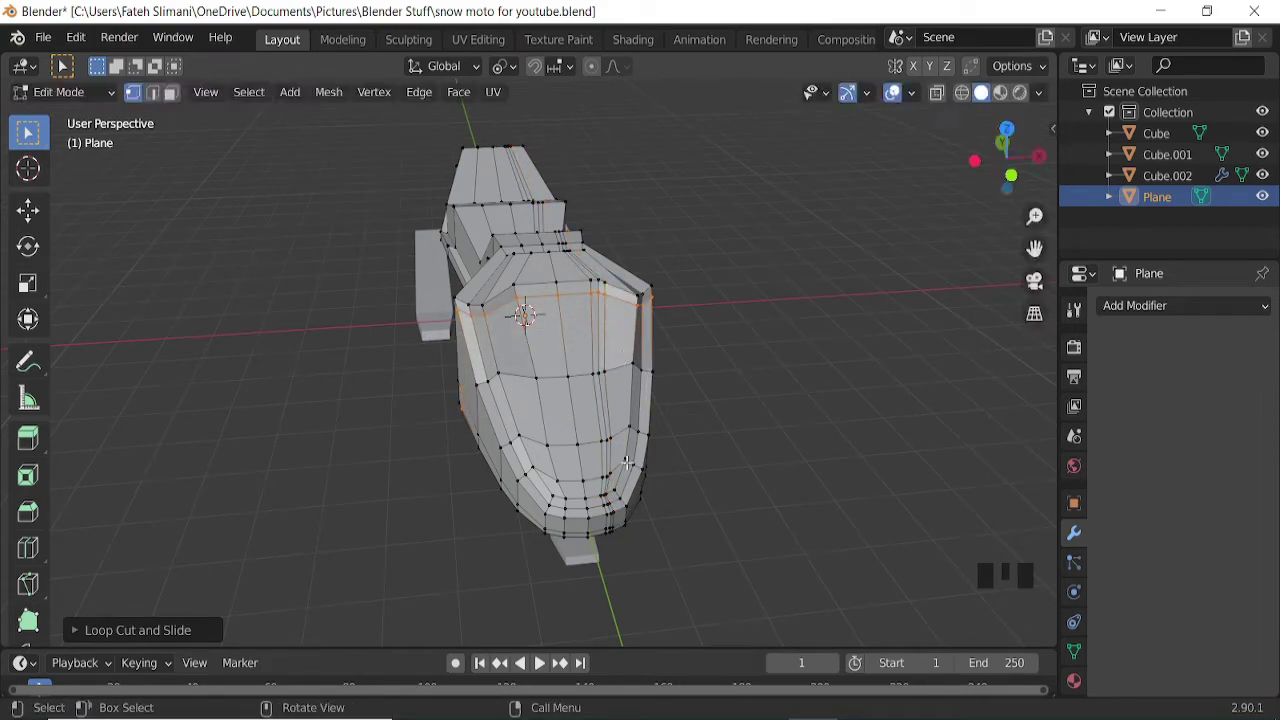
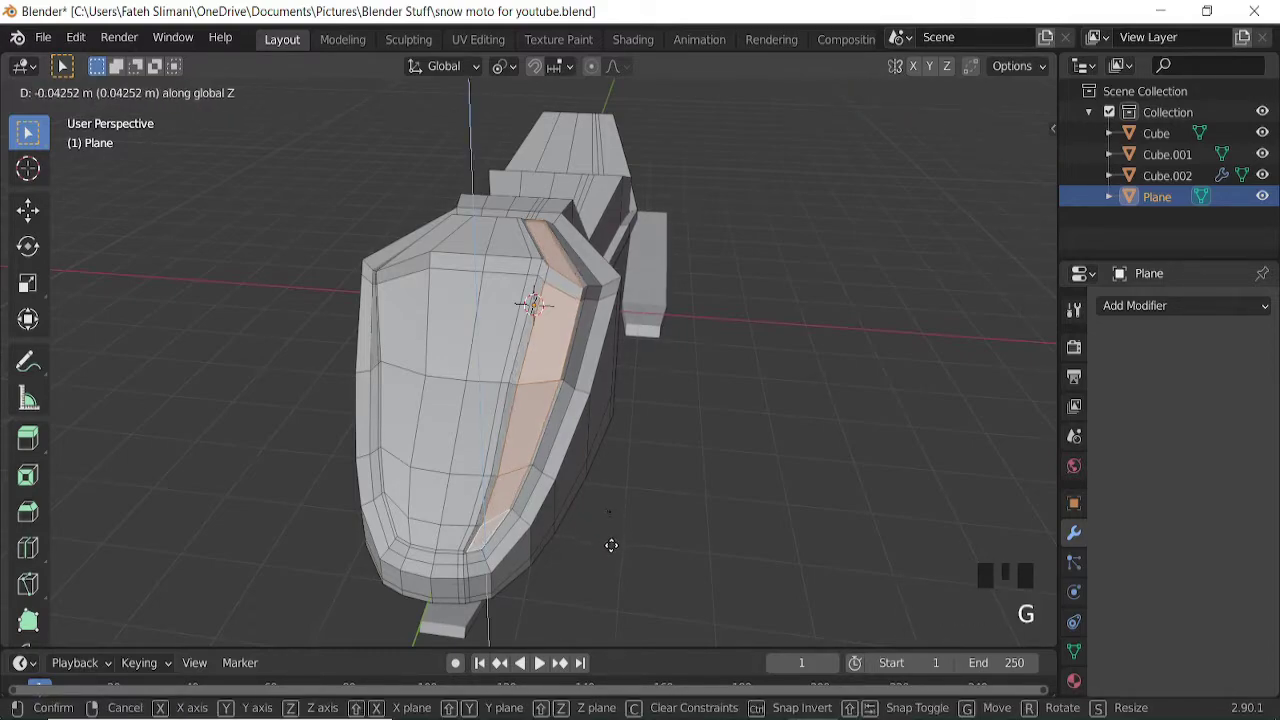
Add and slide an edge loop beside the recessed groove on the nose side.
key(ctrl+r)
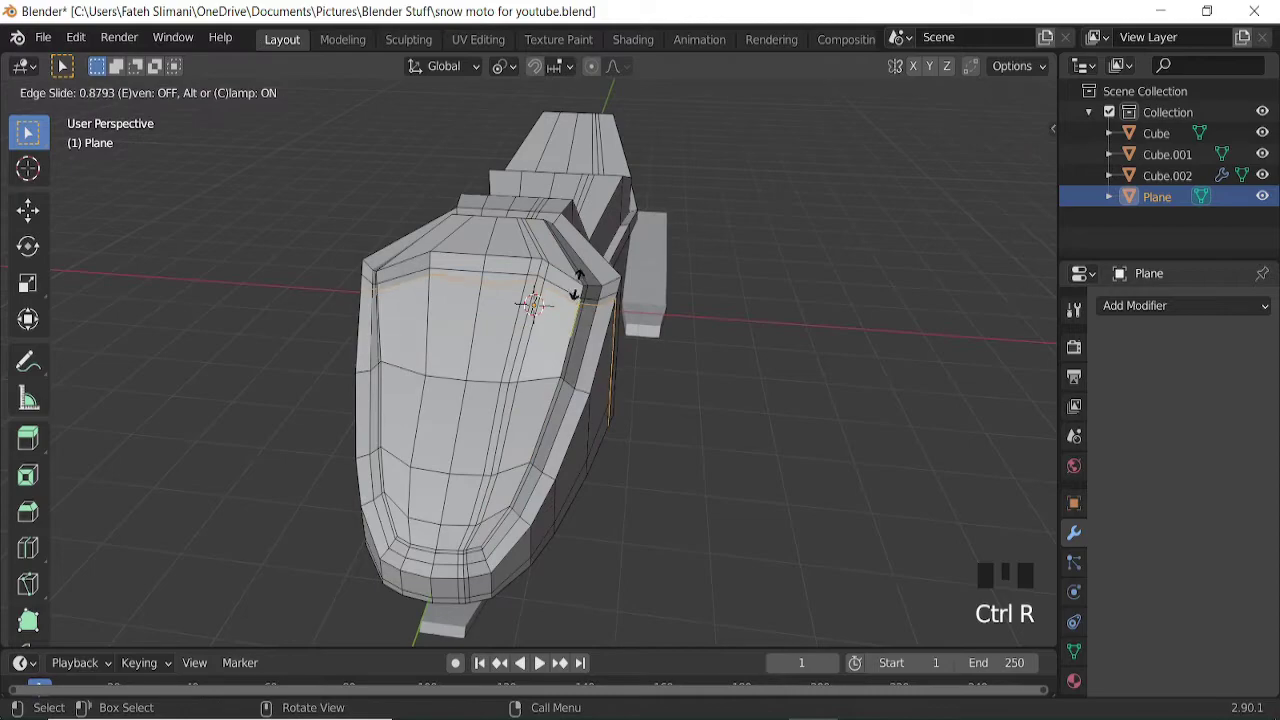
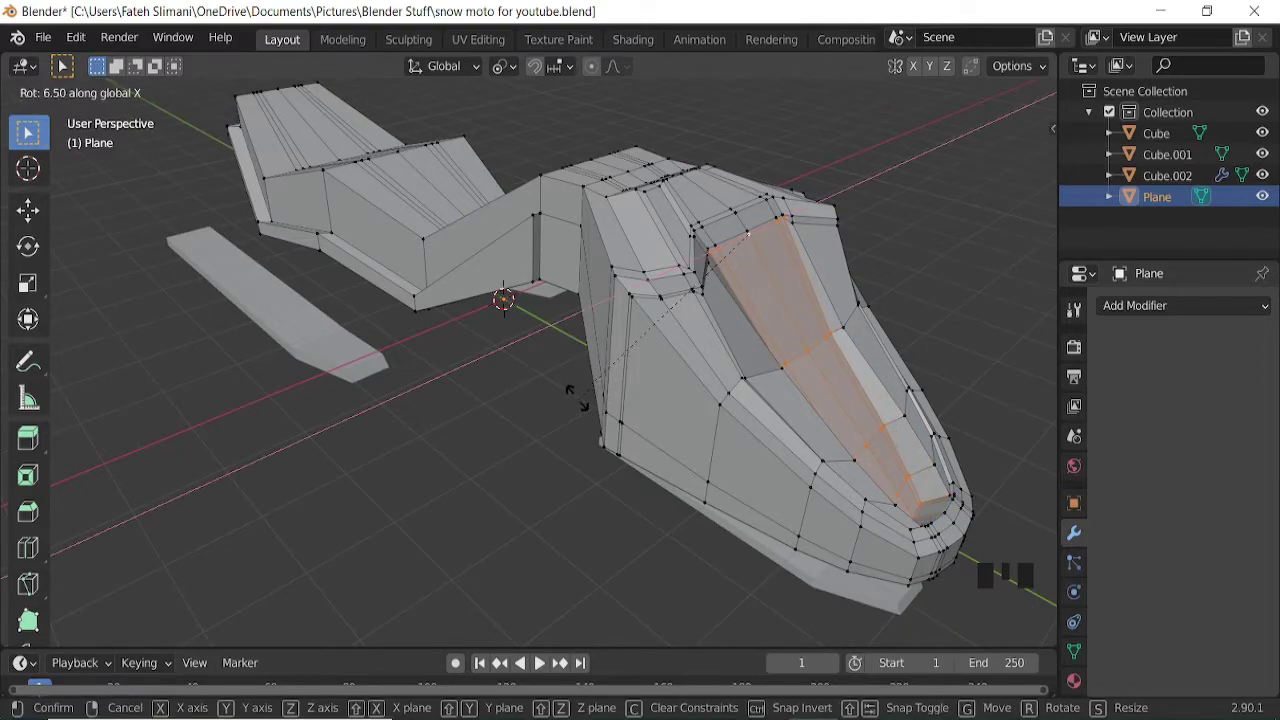
Rotate the groove faces about X by roughly 6.5° to tilt the recessed panel.
key(ctrl+z)
key(r)
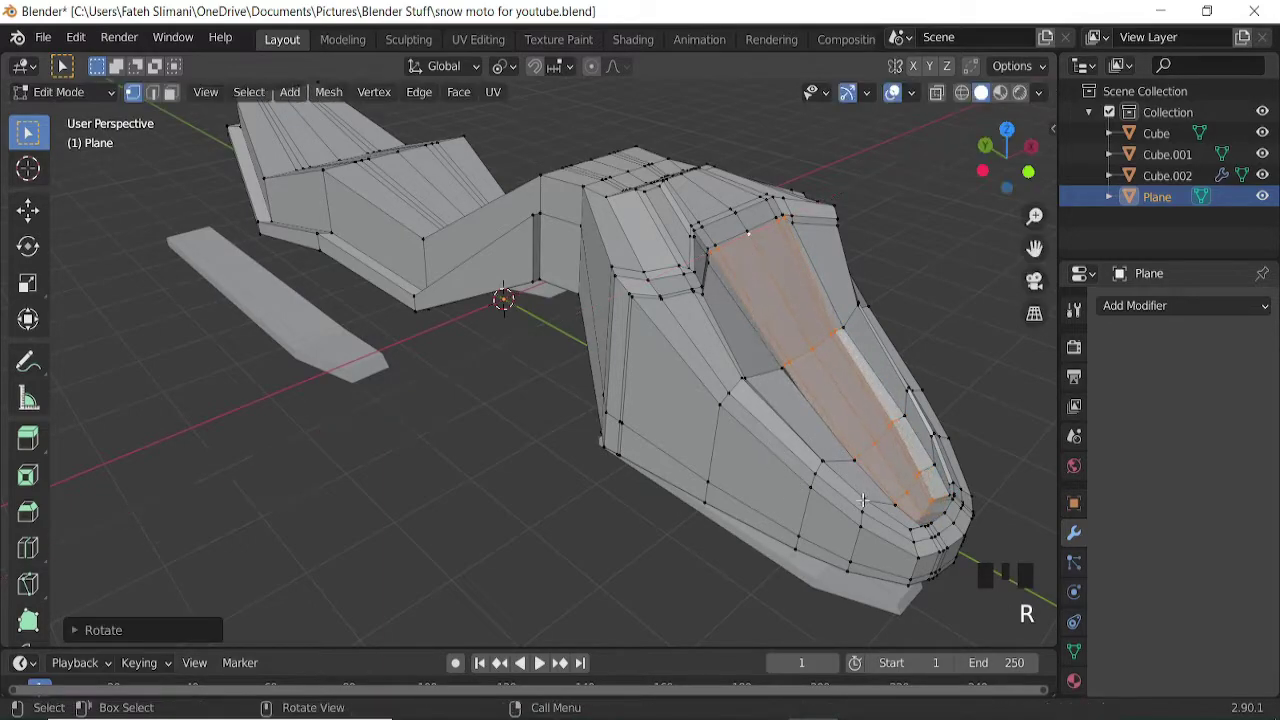
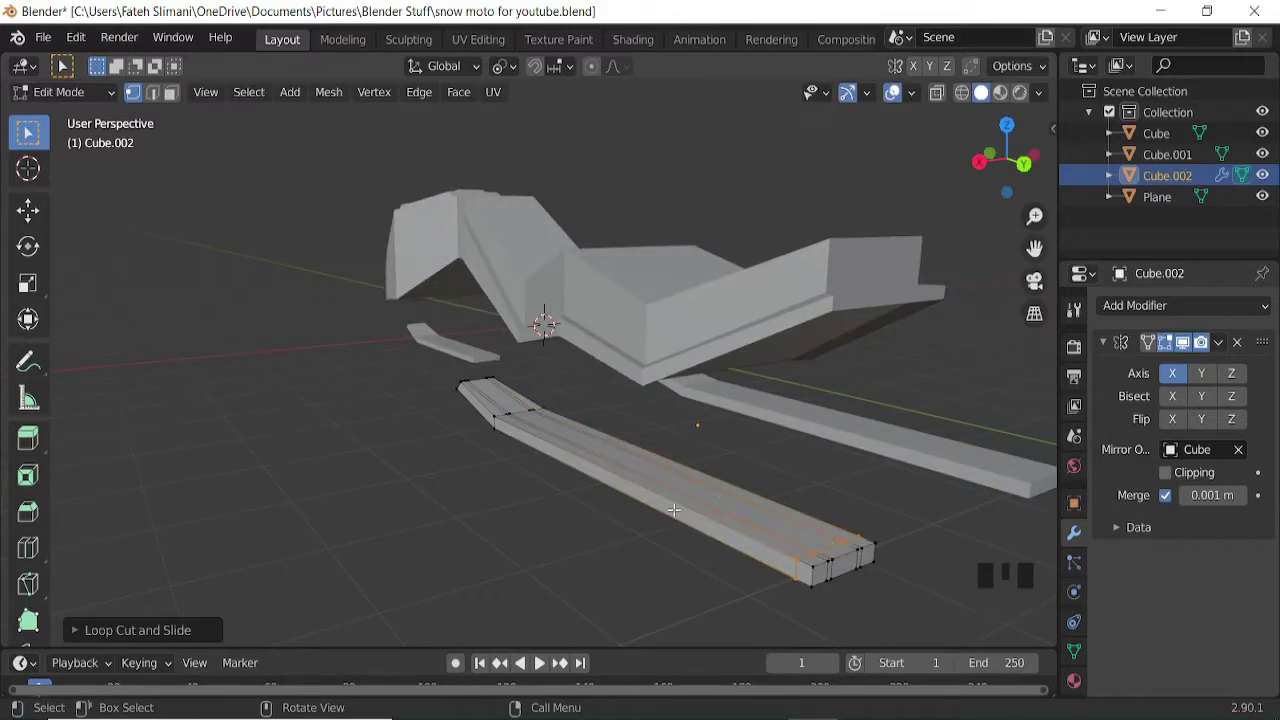
Bevel the extruded top edges of the rear ski into a channel.
key(ctrl+r)
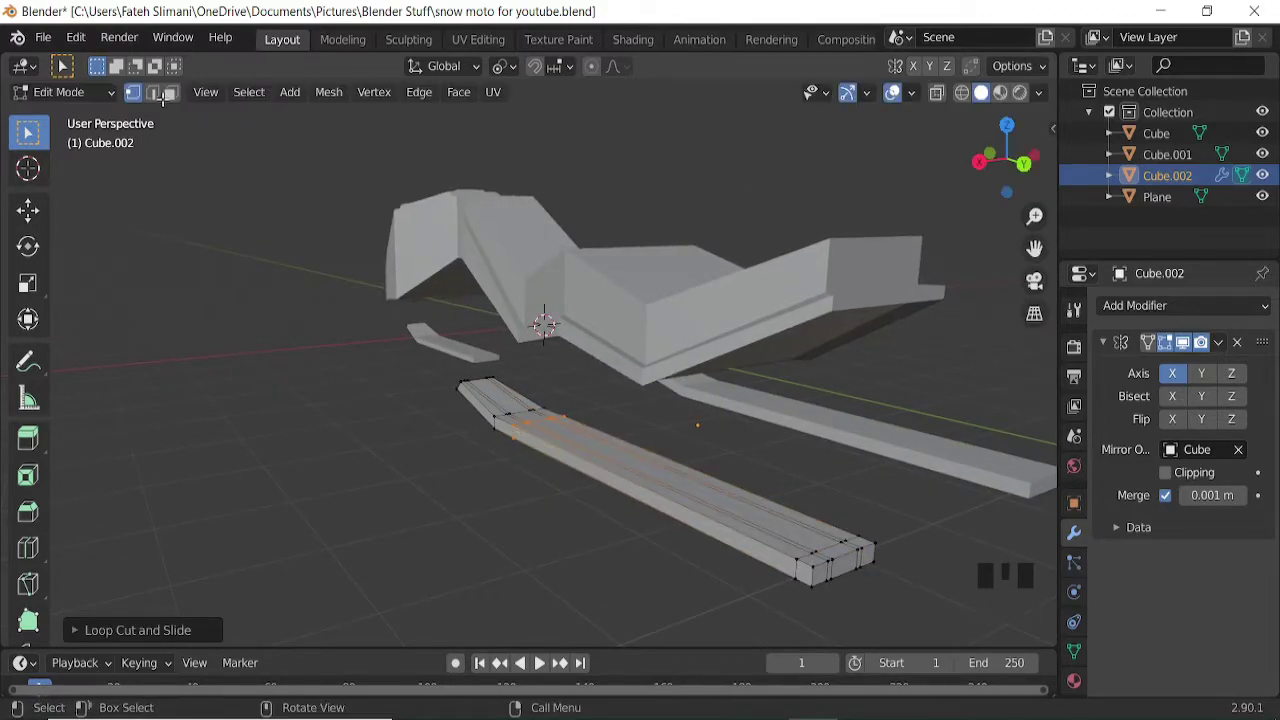
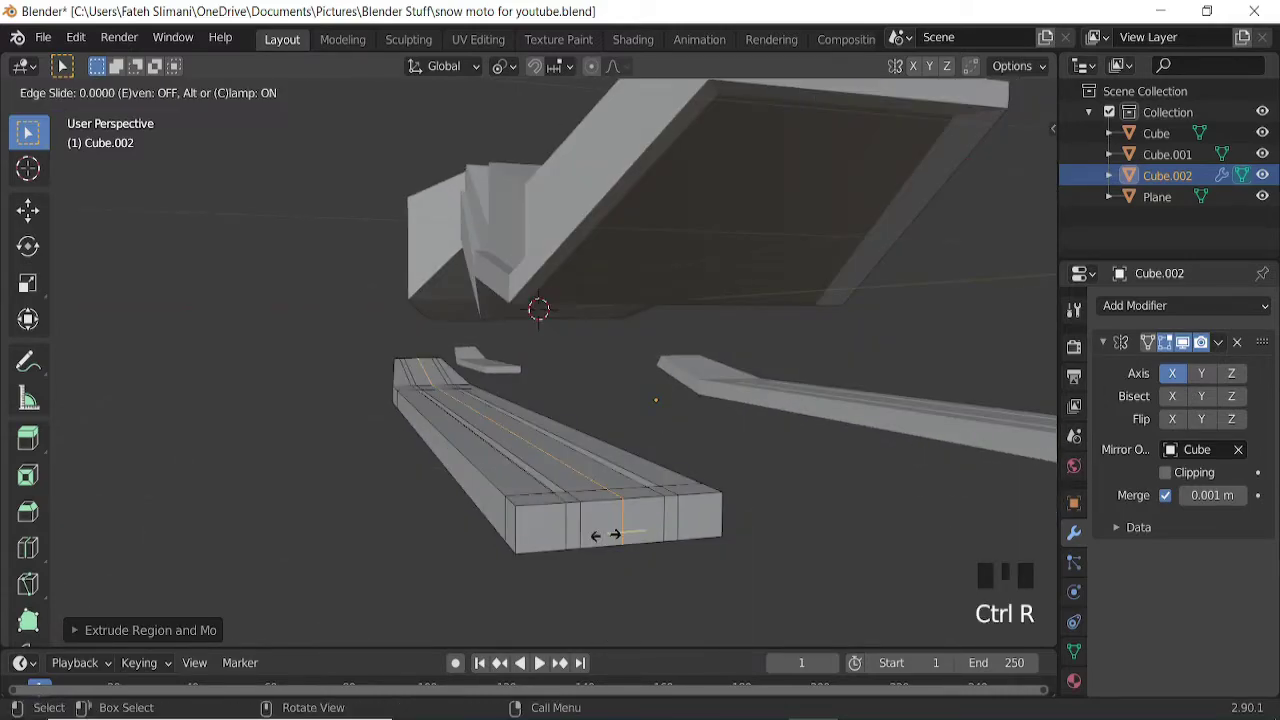
key(ctrl+b)
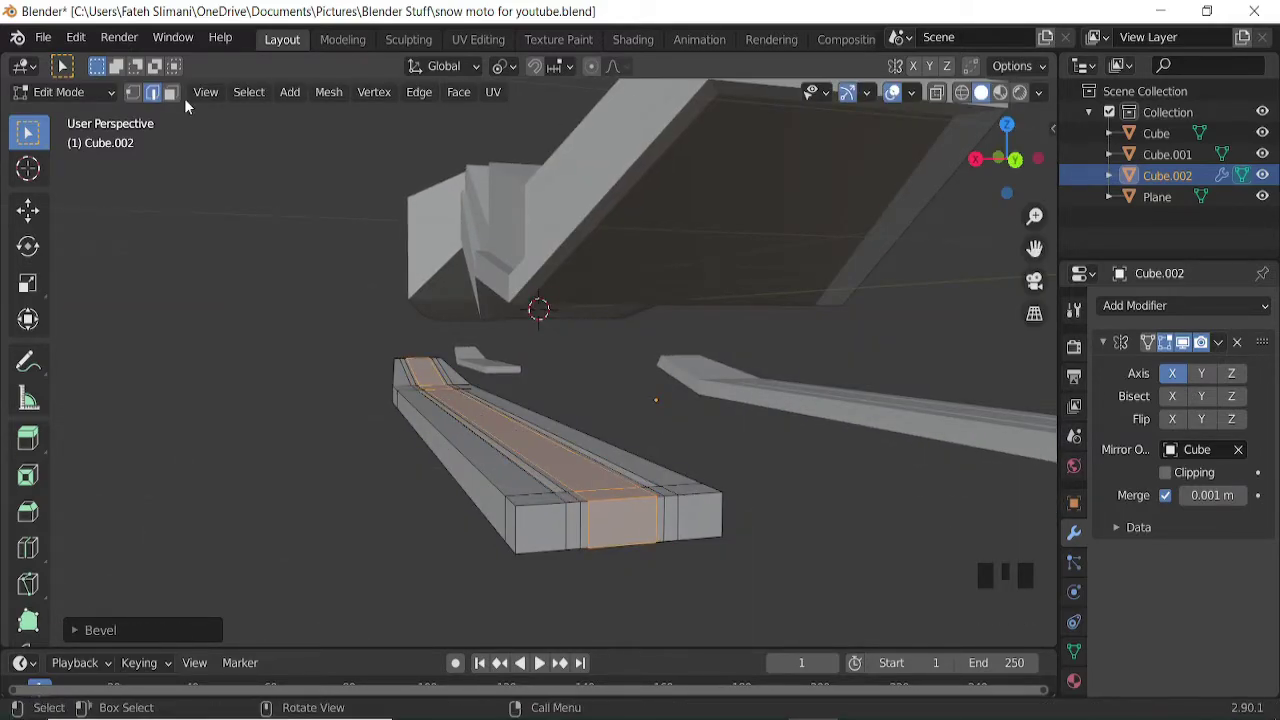
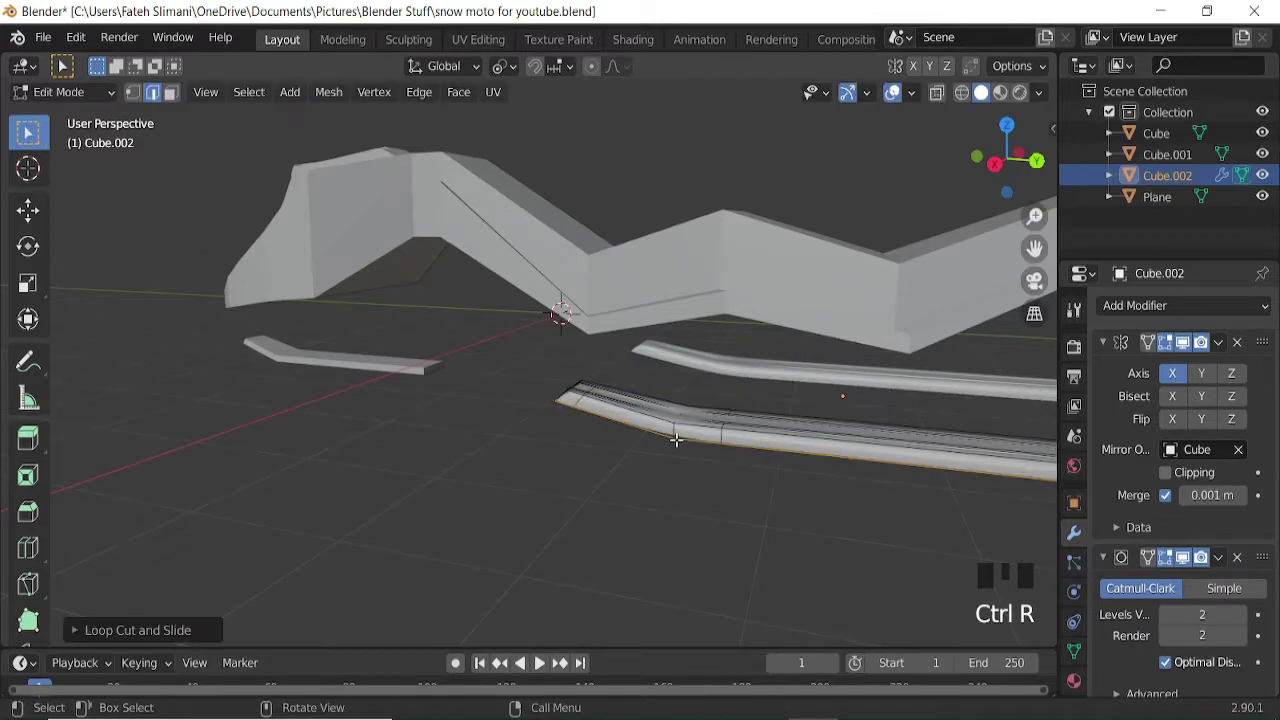
Add edge loops across the rear ski and slide them toward its tip.
key(ctrl+r)
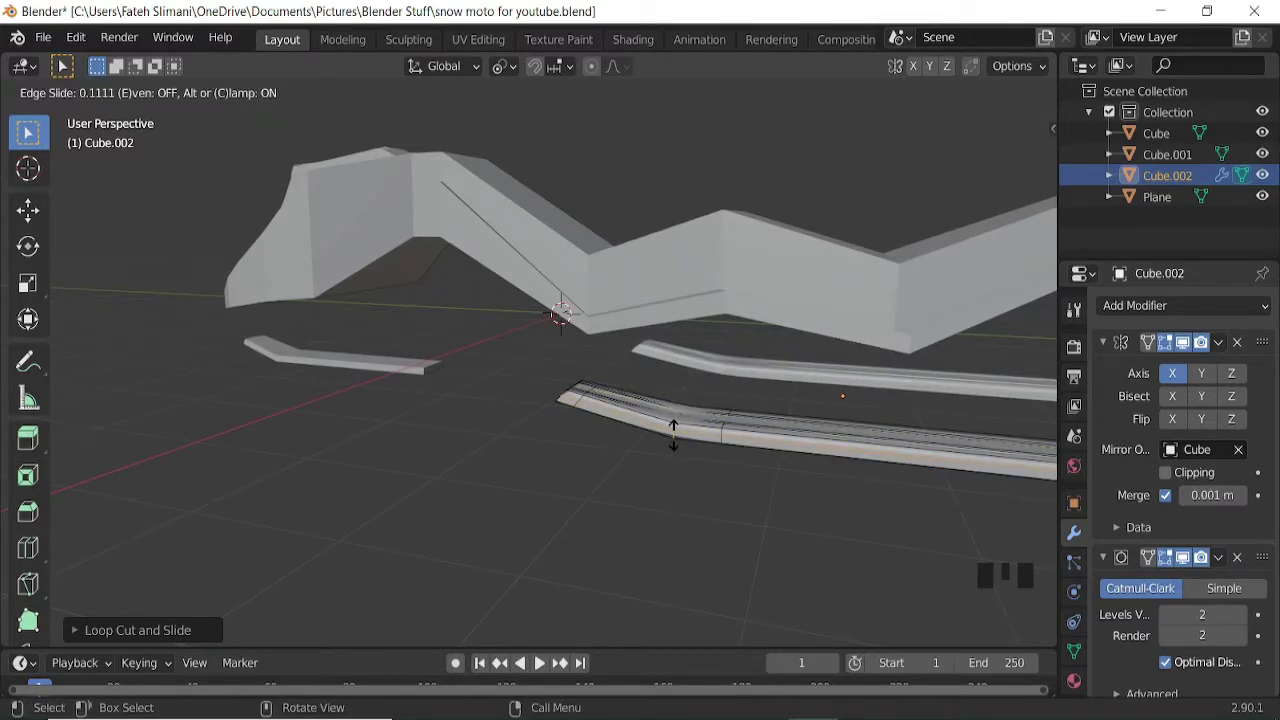
key(ctrl+z)
scroll(down, 3)
key(Tab)
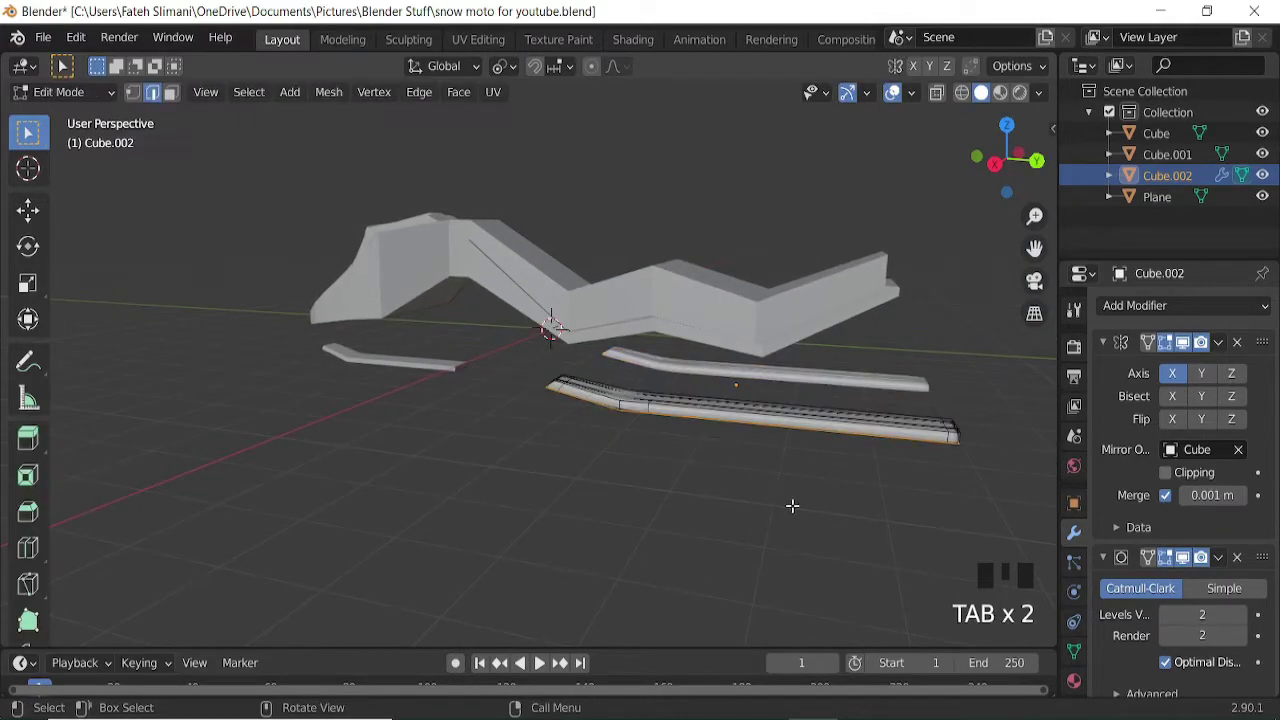
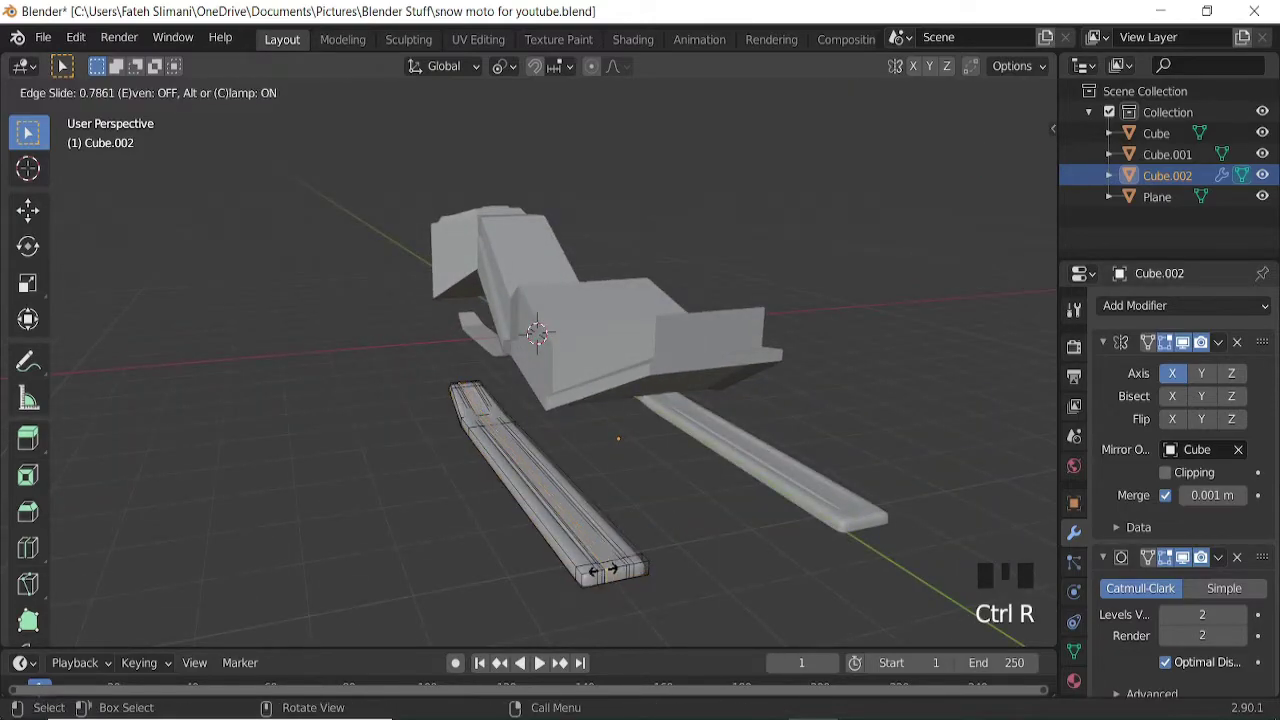
key(ctrl+r)
key(Tab)
Leave the rear ski's edit mode and line up a straight side view of the model.
drag(620, 474, 648, 439)
click(419, 398)
key(KP_3)
key(ctrl+KP_4)
key(ctrl+KP_4)
key(ctrl+KP_4)
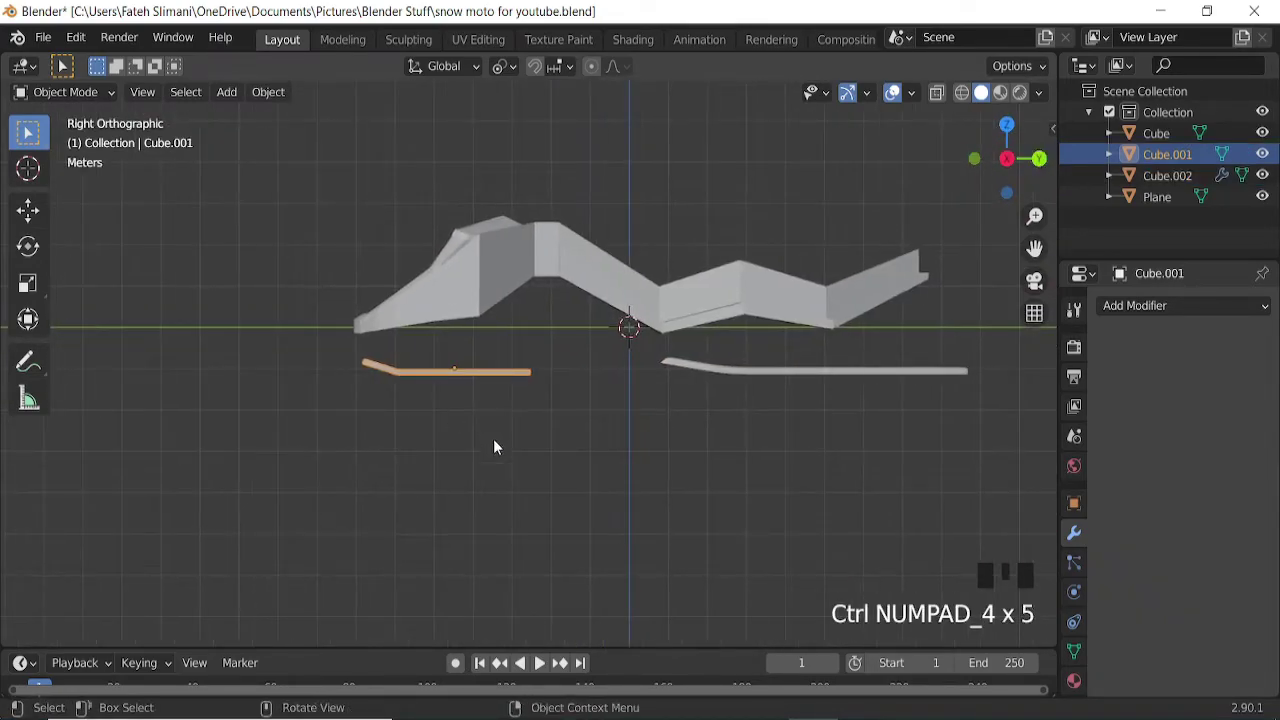
drag(527, 477, 466, 449)
key(KP_3)
Select the front ski Cube.001 and scale it longer along Y.
drag(512, 508, 667, 518)
key(s)
key(KP_3)
key(s)
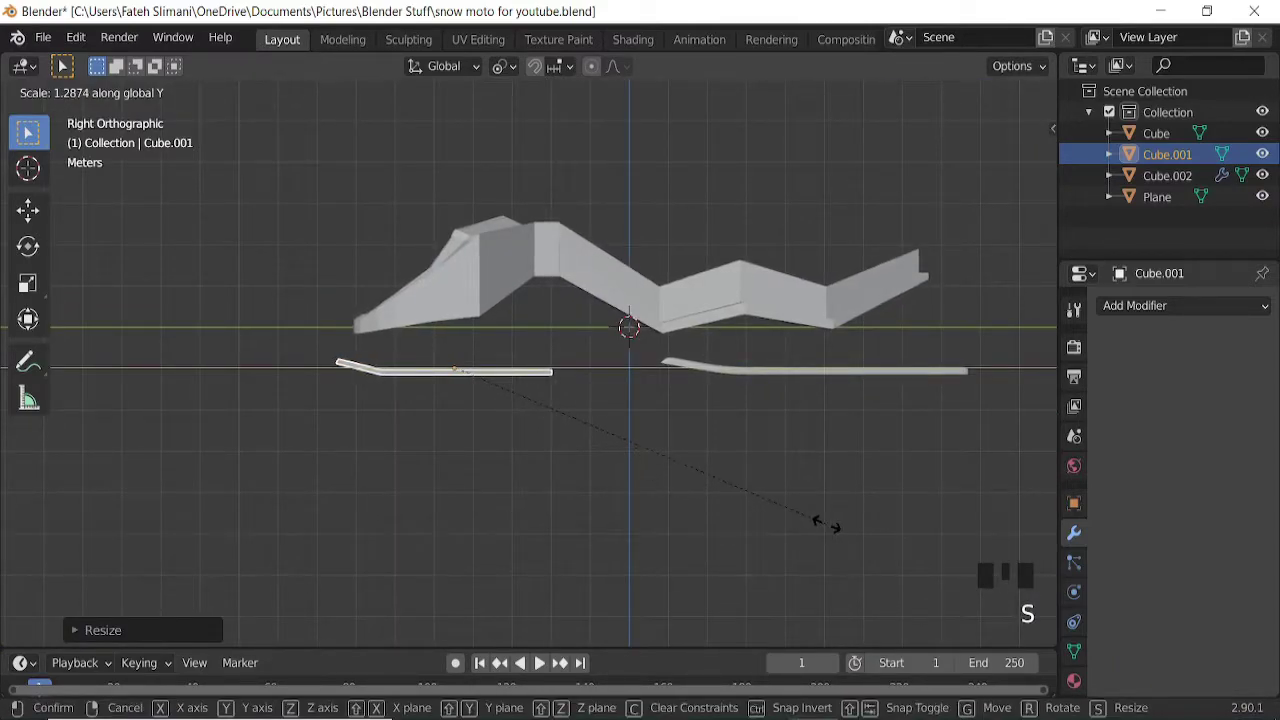
drag(544, 421, 1162, 313)
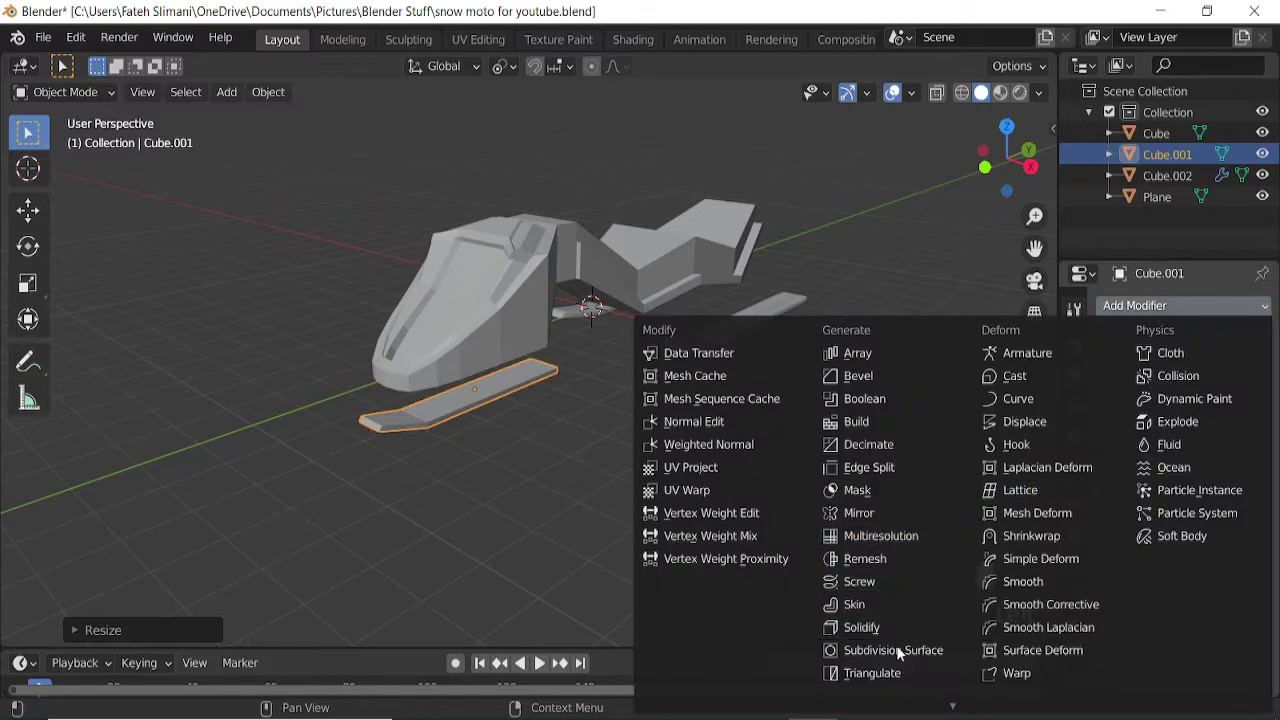
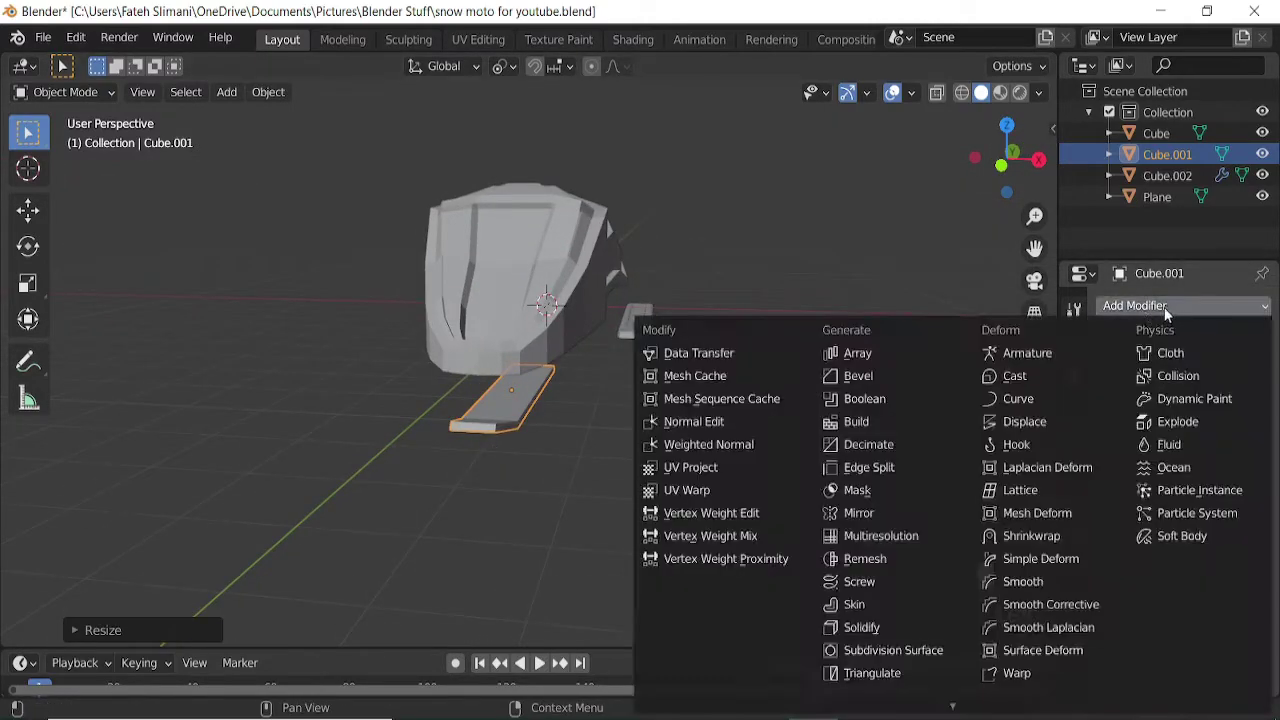
Give the front ski a level-2 Catmull-Clark subdivision surface modifier.
click(889, 650)
drag(516, 450, 471, 463)
key(Tab)
scroll(up, 3)
Add edge loops near the front ski's tip so it holds its shape.
key(ctrl+r)
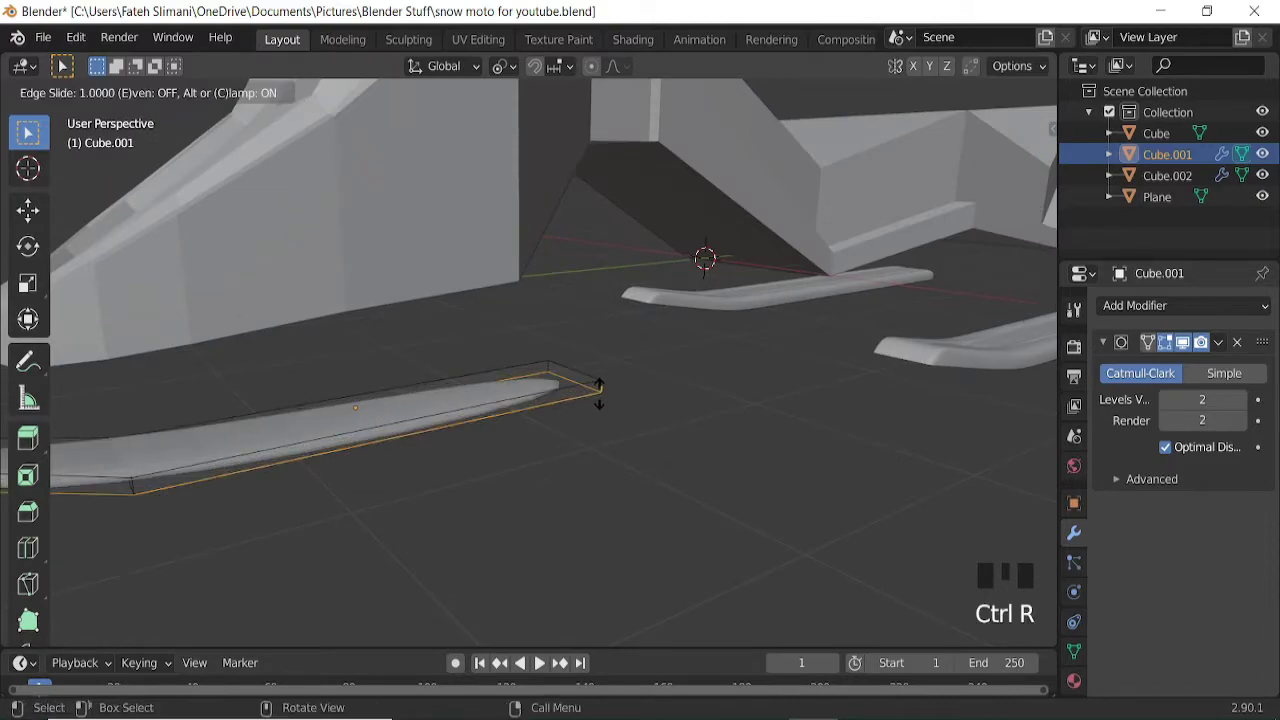
key(ctrl+r)
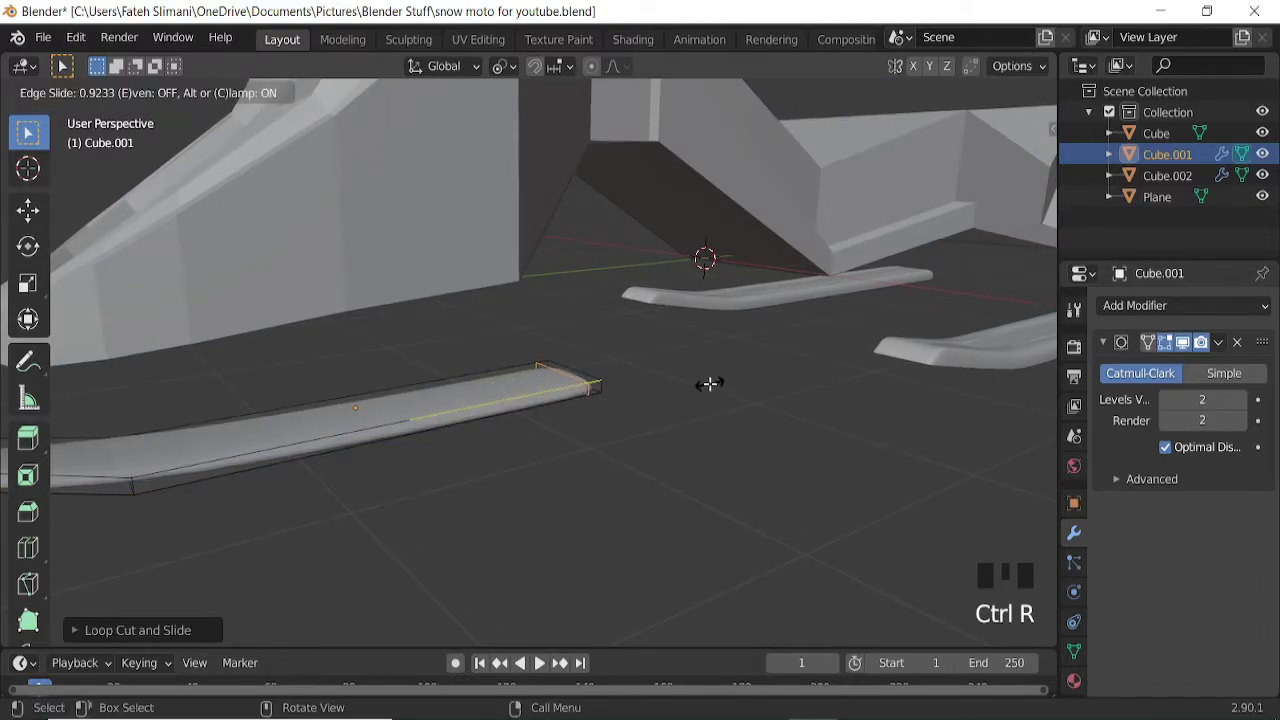
scroll(down, 3)
key(ctrl+r)
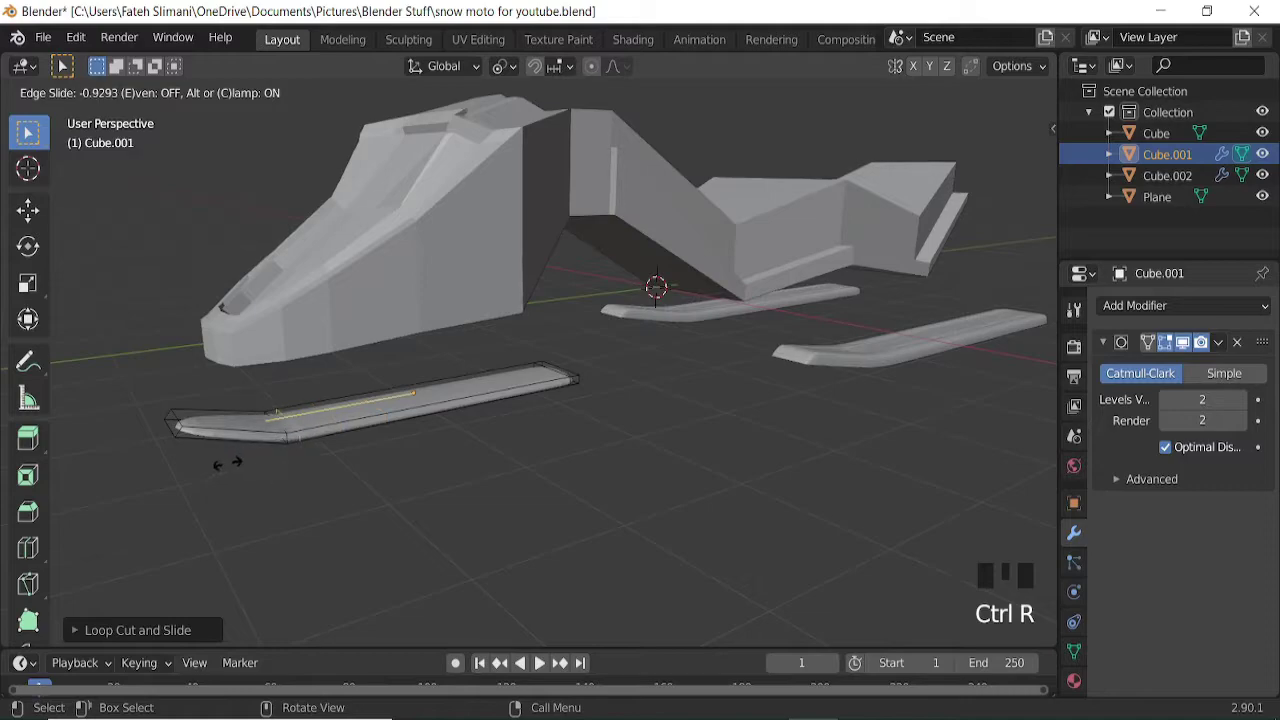
key(ctrl+r)
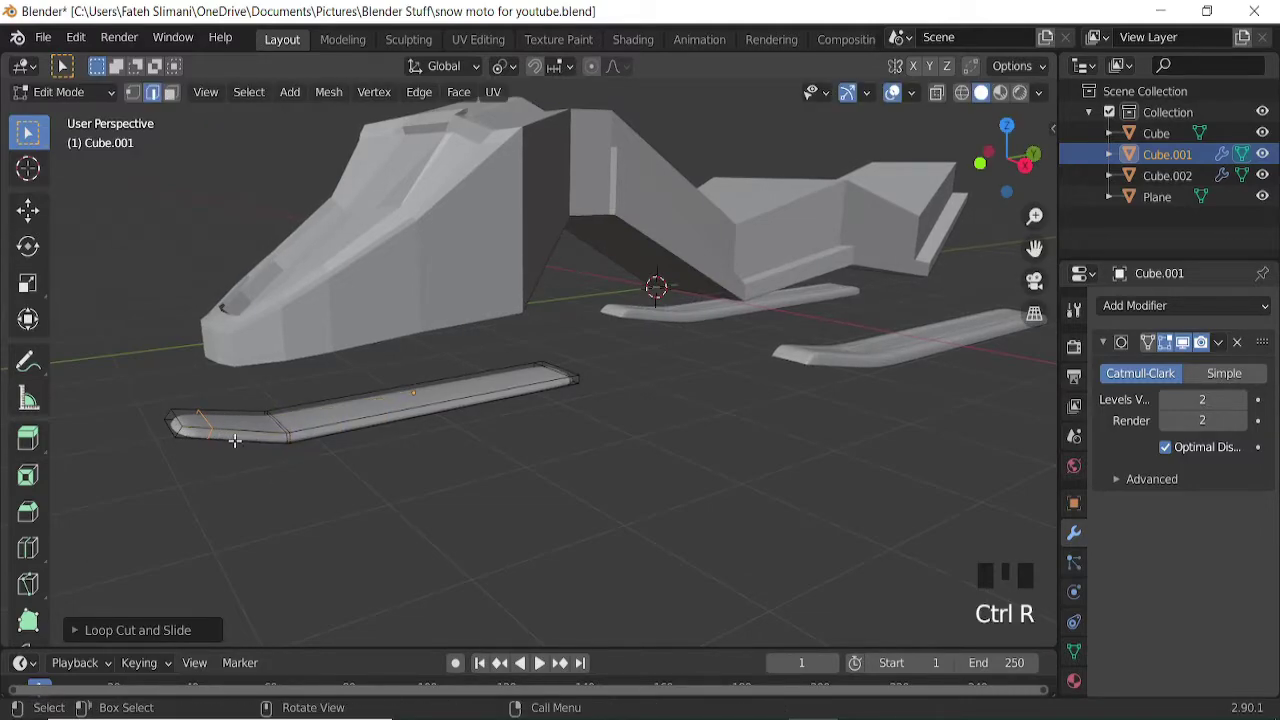
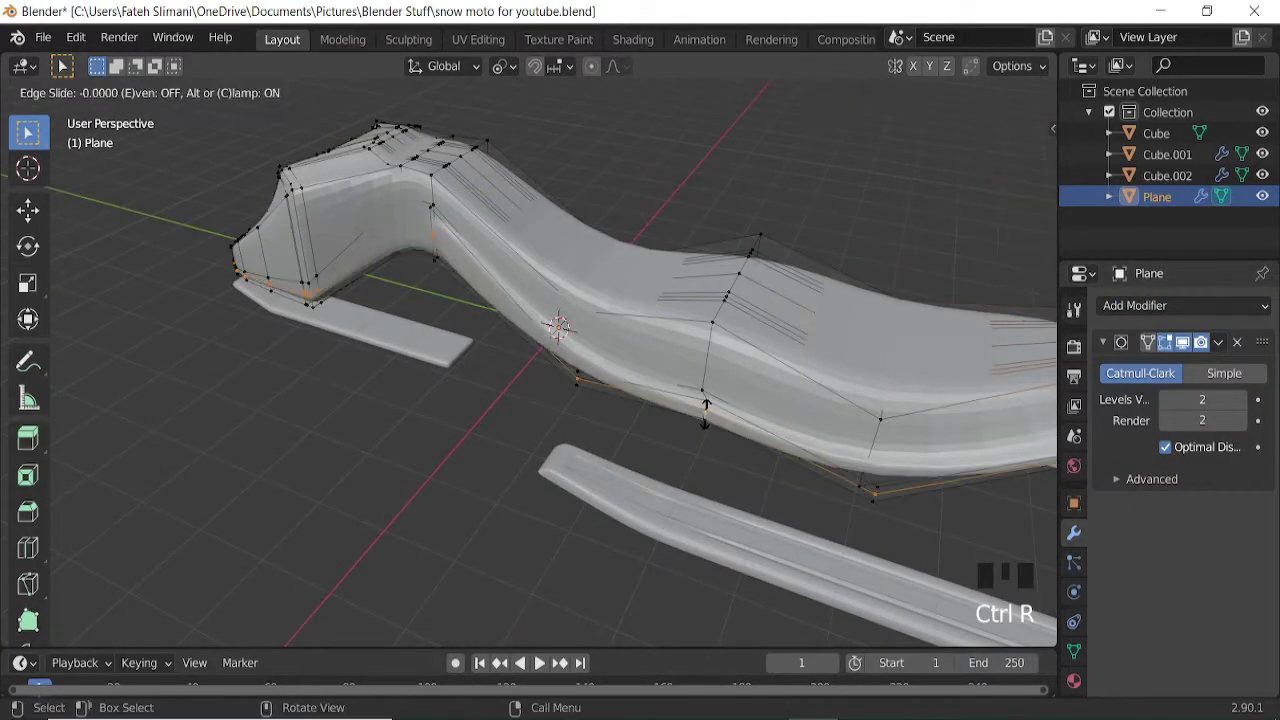
Cut loop loops across the snowmobile body and slide them toward its rims.
key(ctrl+r)
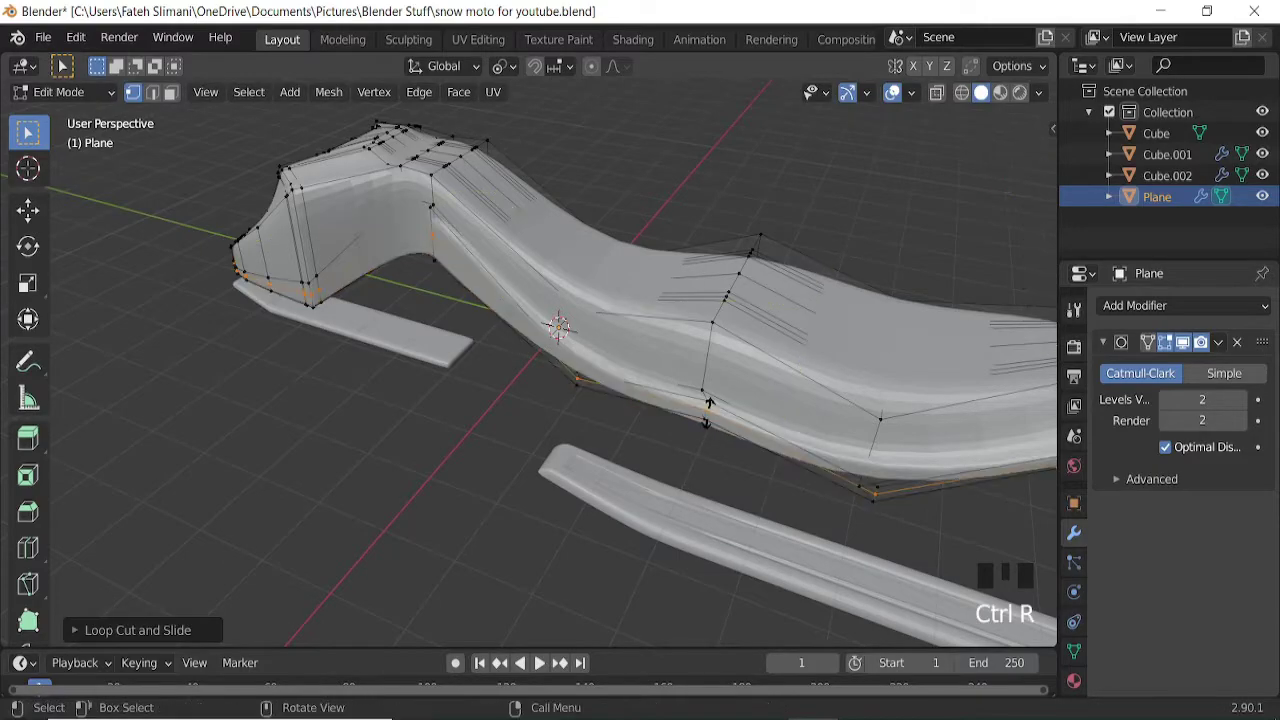
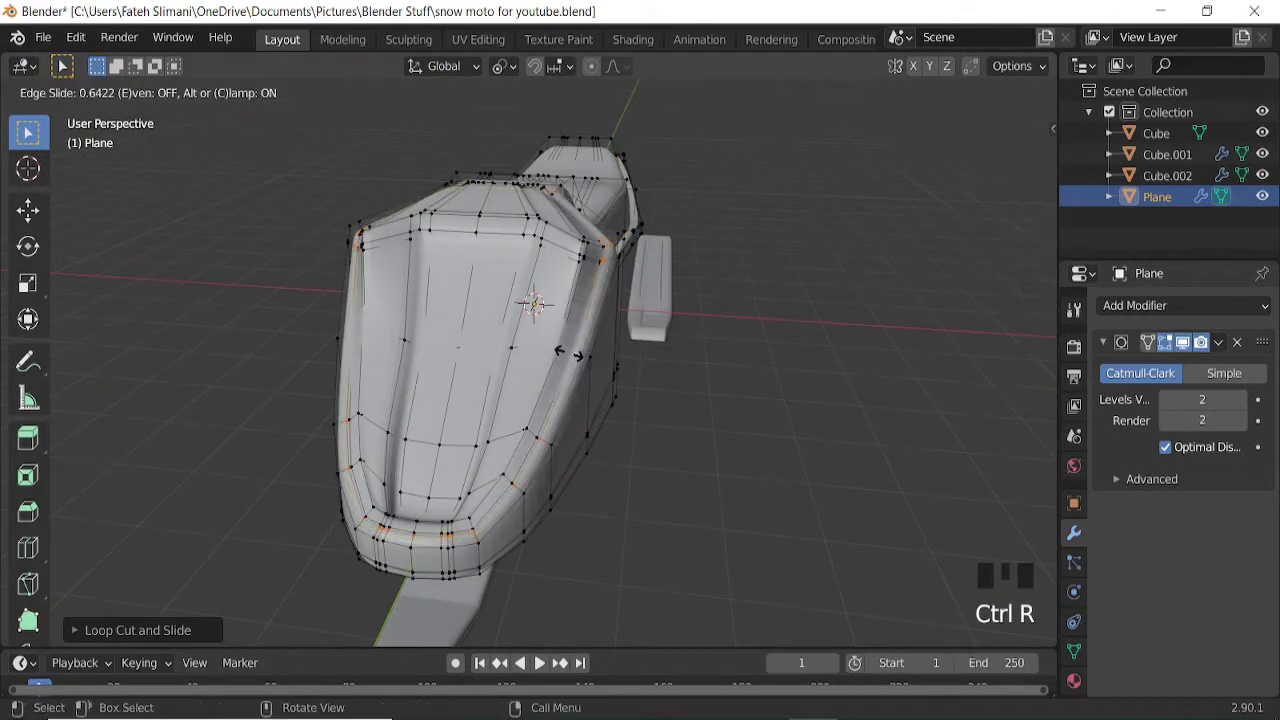
key(ctrl+r)
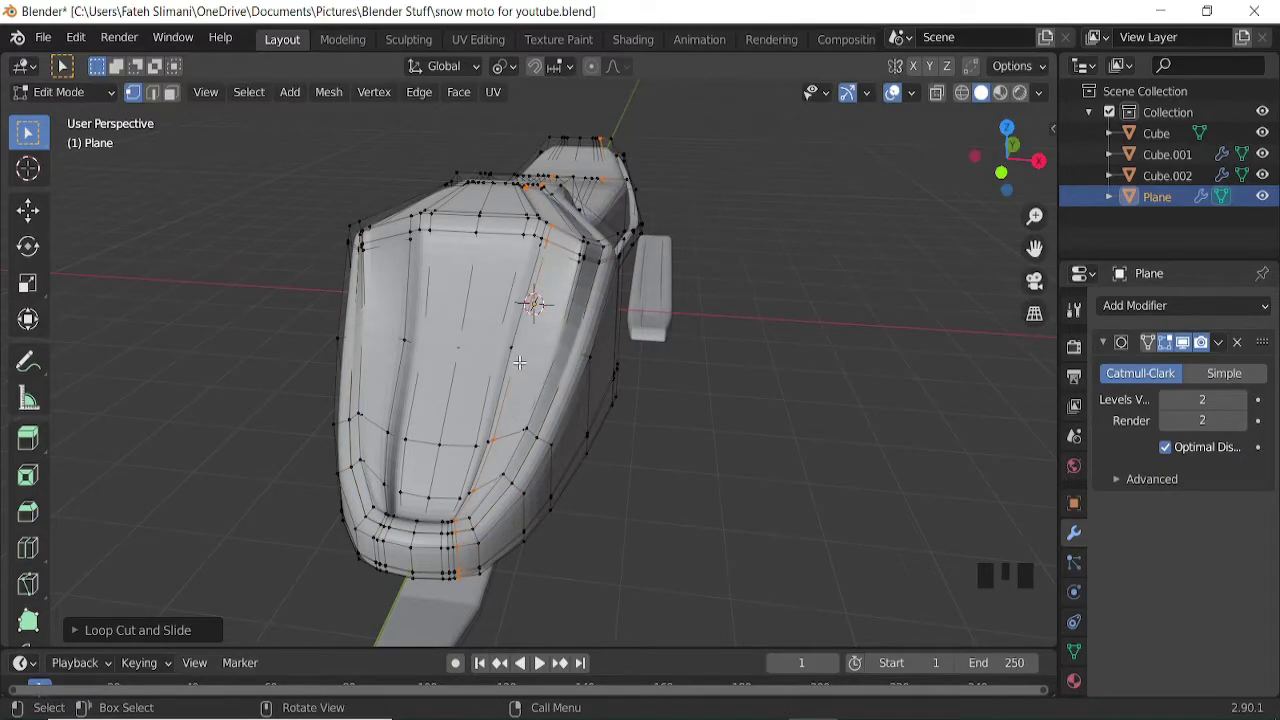
key(Tab)
scroll(down, 3)
Add another loop around the body close to its top edge.
drag(552, 377, 588, 248)
key(')
key(Tab)
key(ctrl+r)
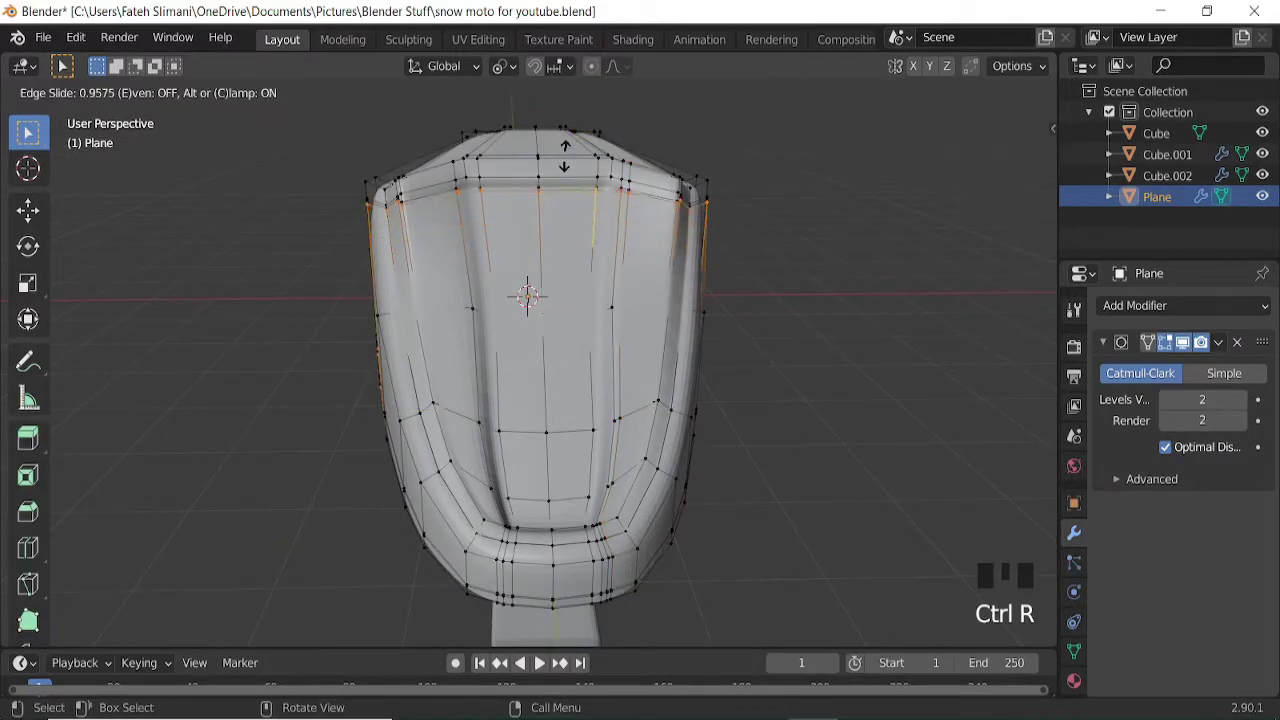
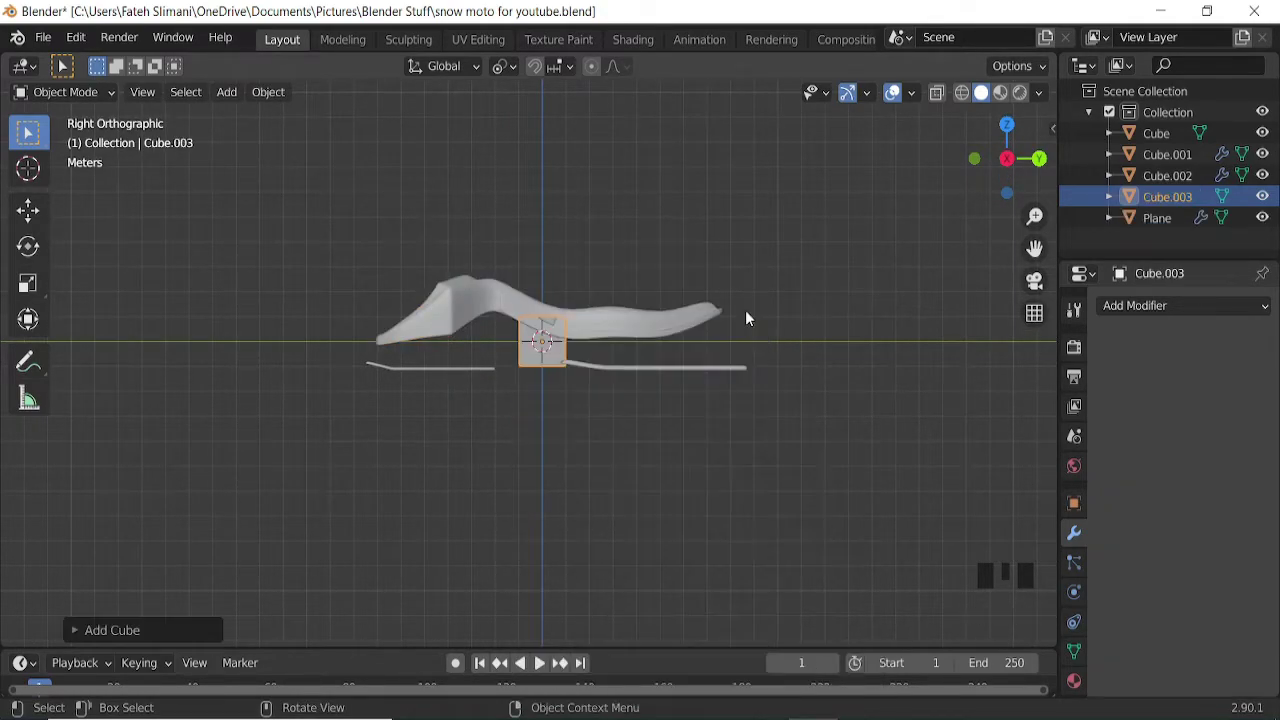
Delete the cube and add a cylinder, moving it along Y under the body's front.
key(x)
key(shift+a)
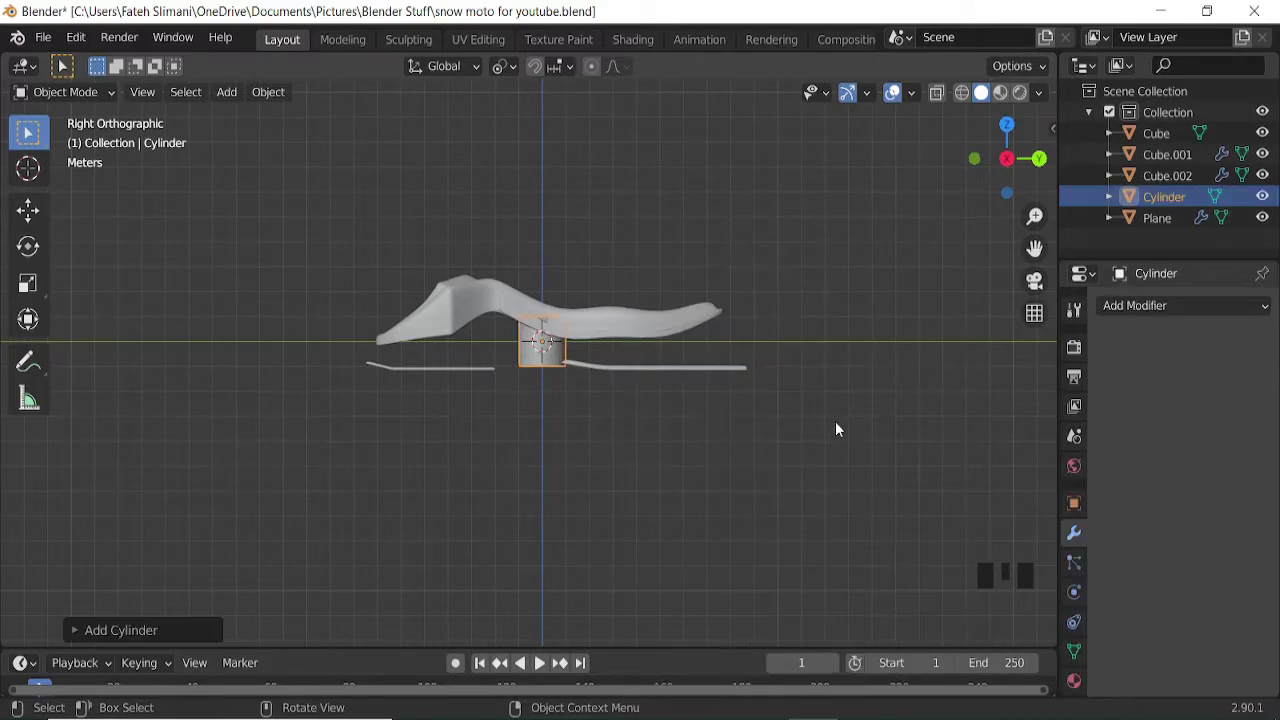
key(s)
key(g)
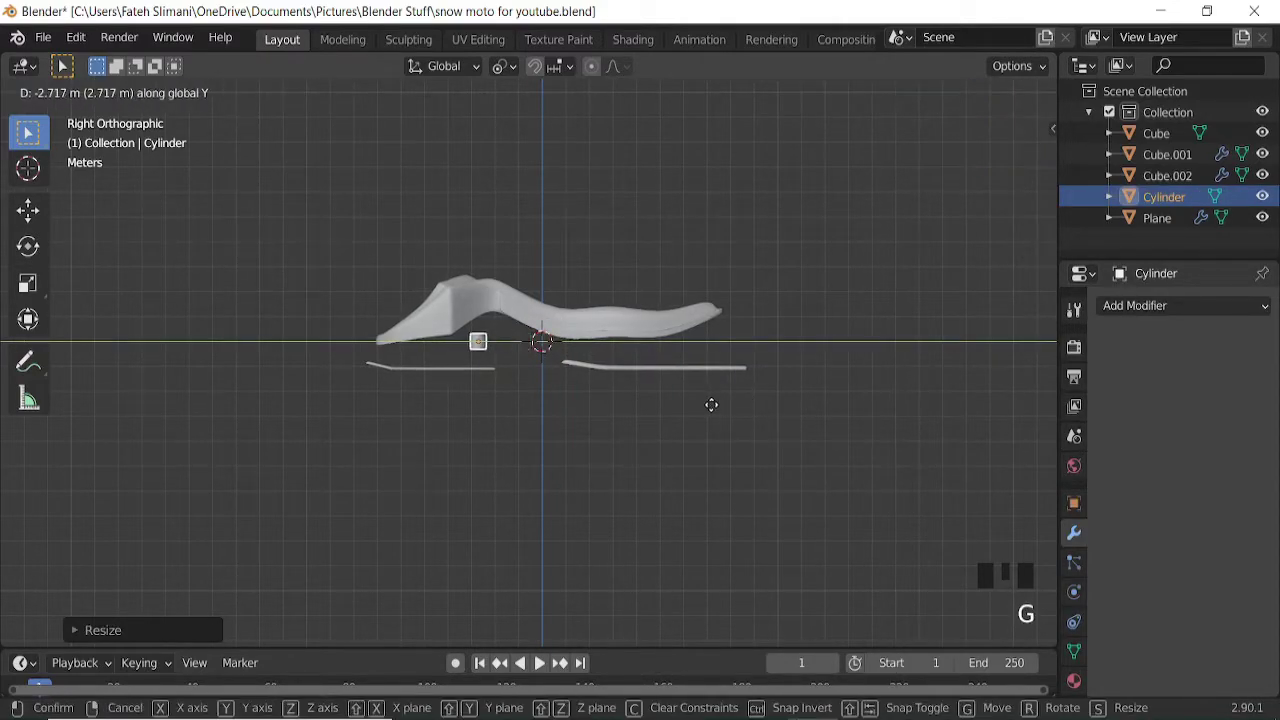
scroll(up, 3)
key(s)
Scale the cylinder taller along Z and thinner in its other axes.
key(Tab)
key(s)
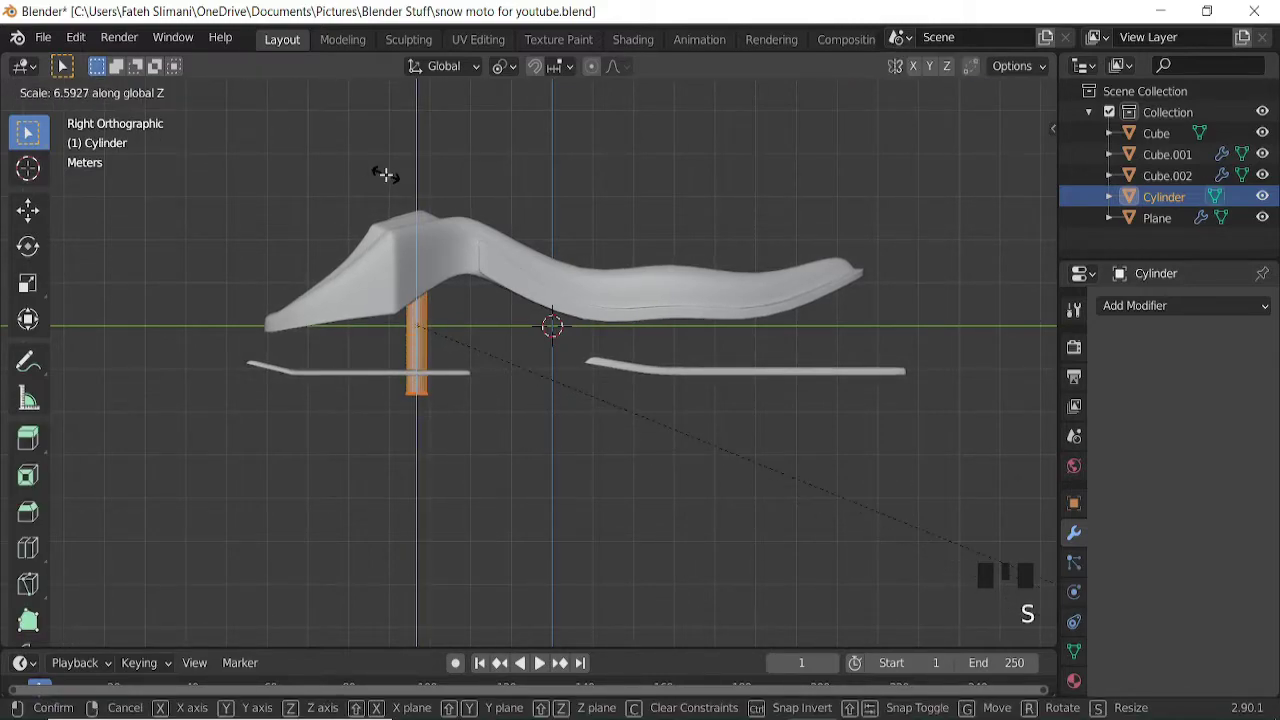
key(s)
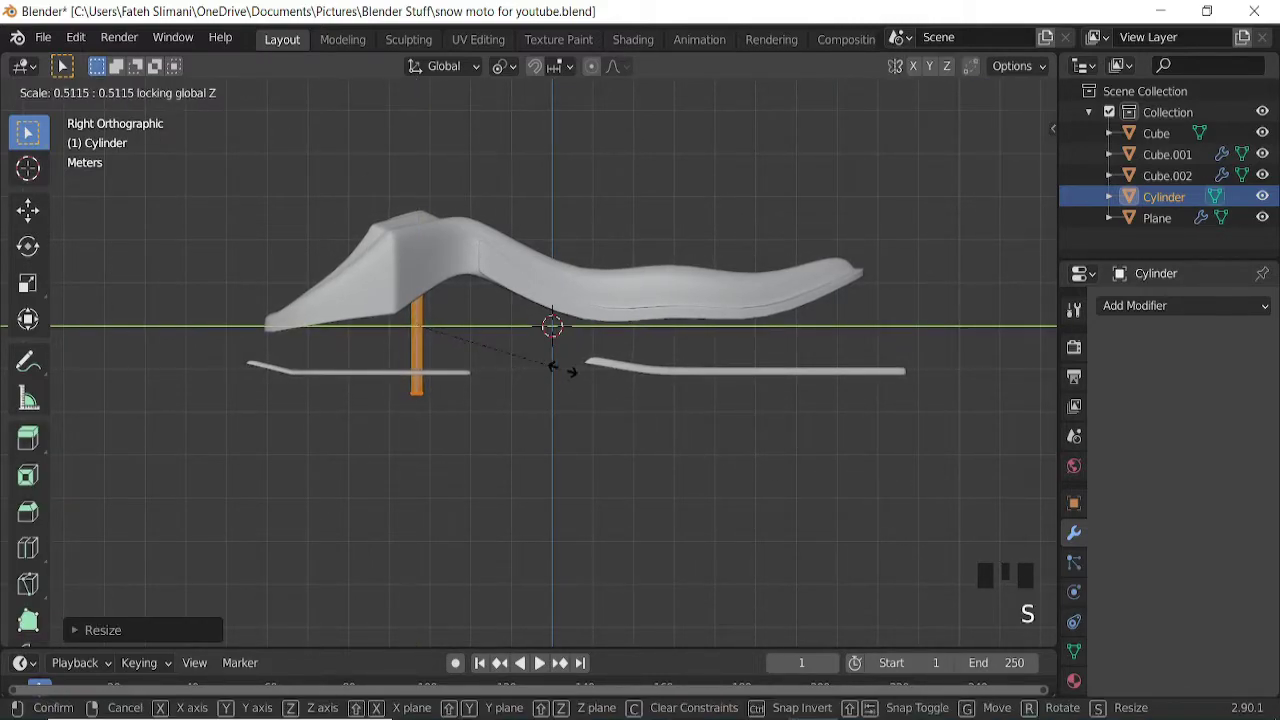
click(943, 97)
Tilt the cylinder around X into a slanted strut and extrude its top up into the body.
key(r)
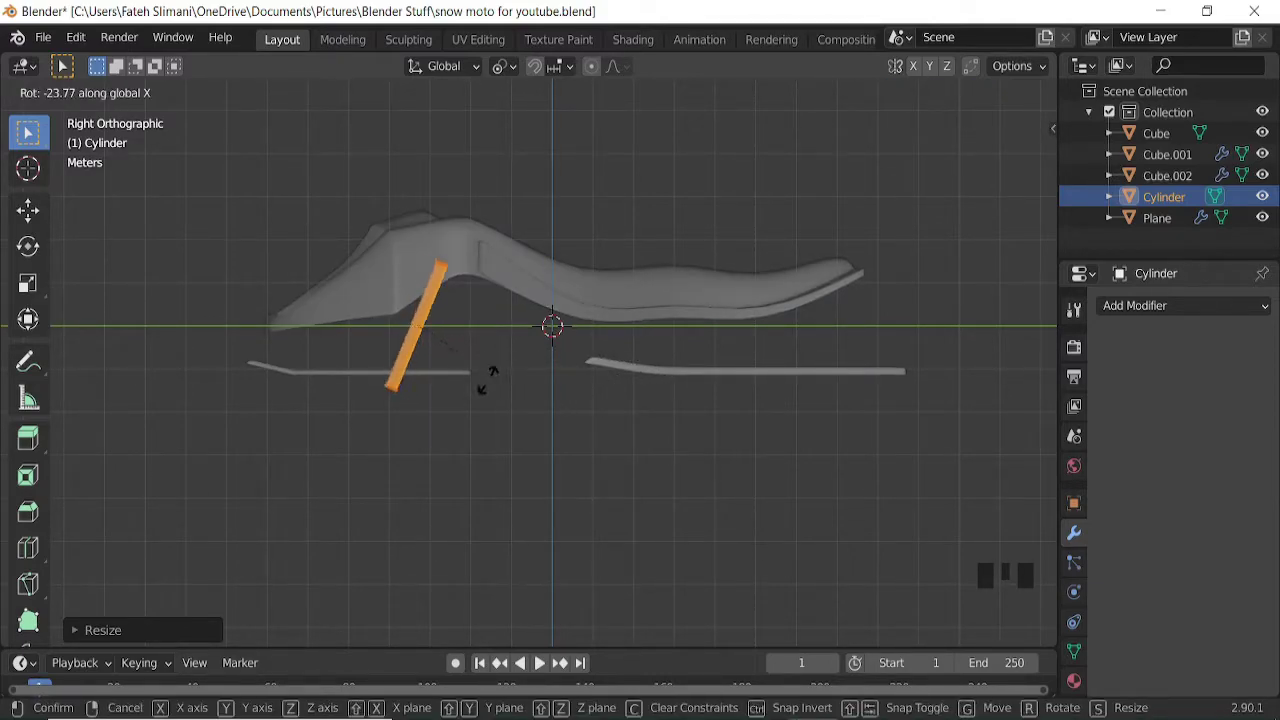
drag(469, 67, 510, 71)
drag(504, 69, 423, 272)
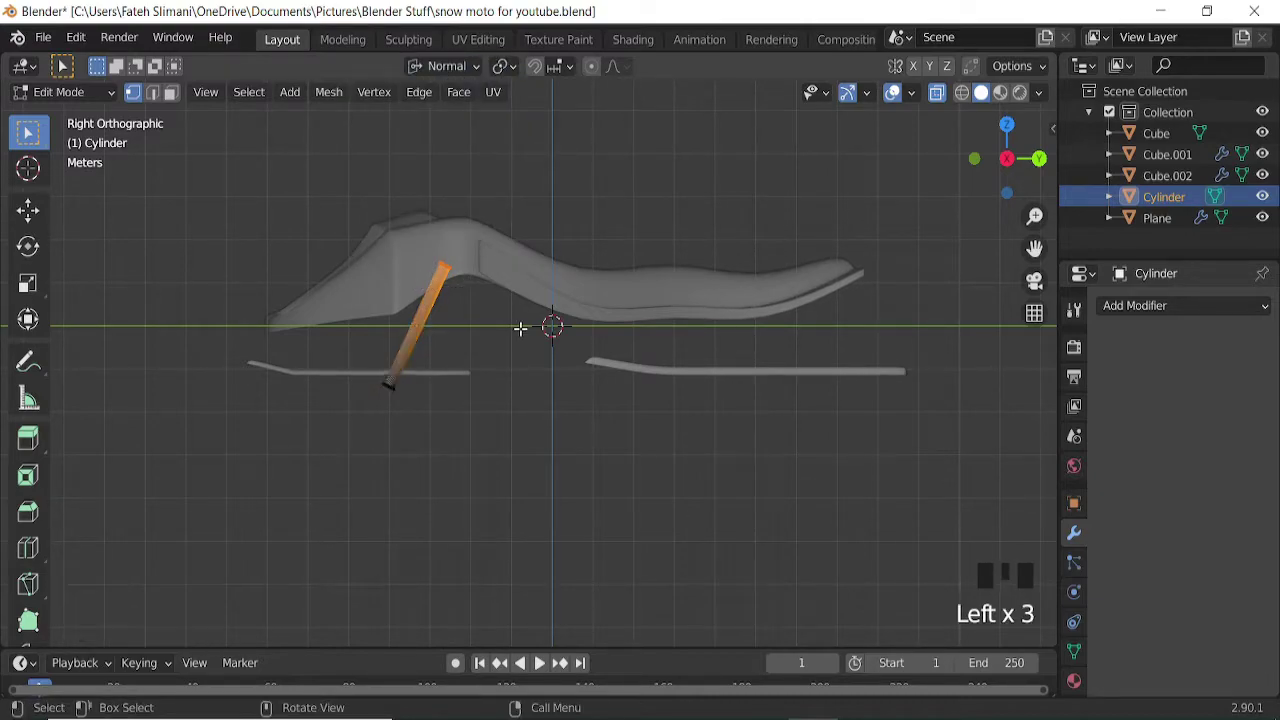
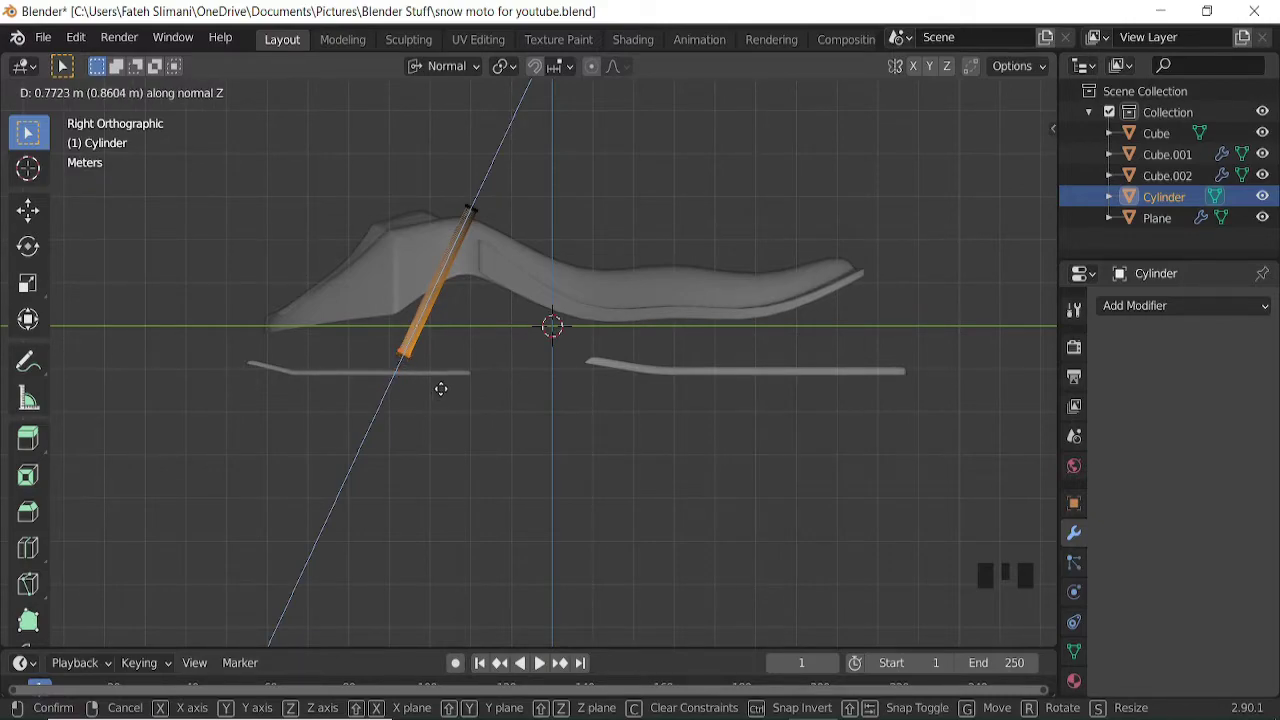
key(Tab)
click(943, 93)
drag(678, 319, 673, 284)
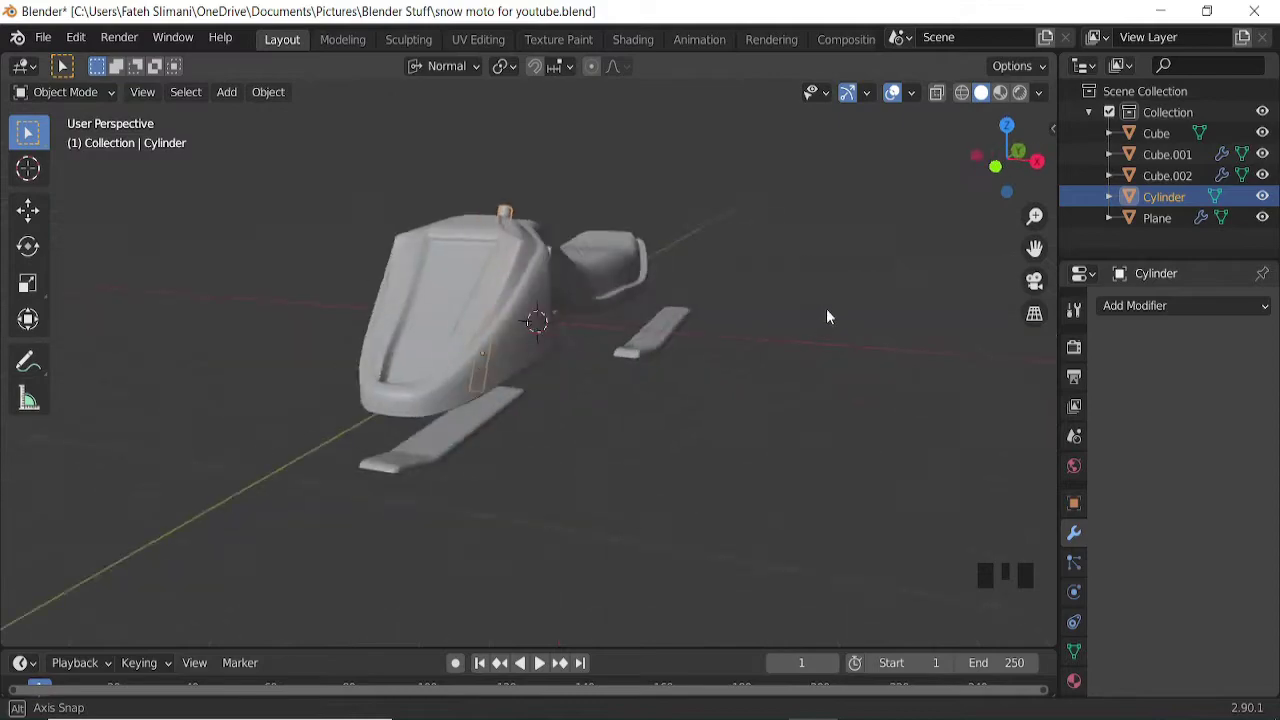
Add a new cube at the strut's foot on the front ski, working from the side view.
click(896, 96)
drag(689, 298, 898, 96)
click(898, 96)
middle_click(581, 446)
key(KP_3)
key(shift+a)
key(g)
scroll(up, 3)
Shape the cube into a narrow block and lower its front edge into a slope.
key(Tab)
key(ctrl+KP_4)
key(ctrl+KP_4)
key(ctrl+KP_4)
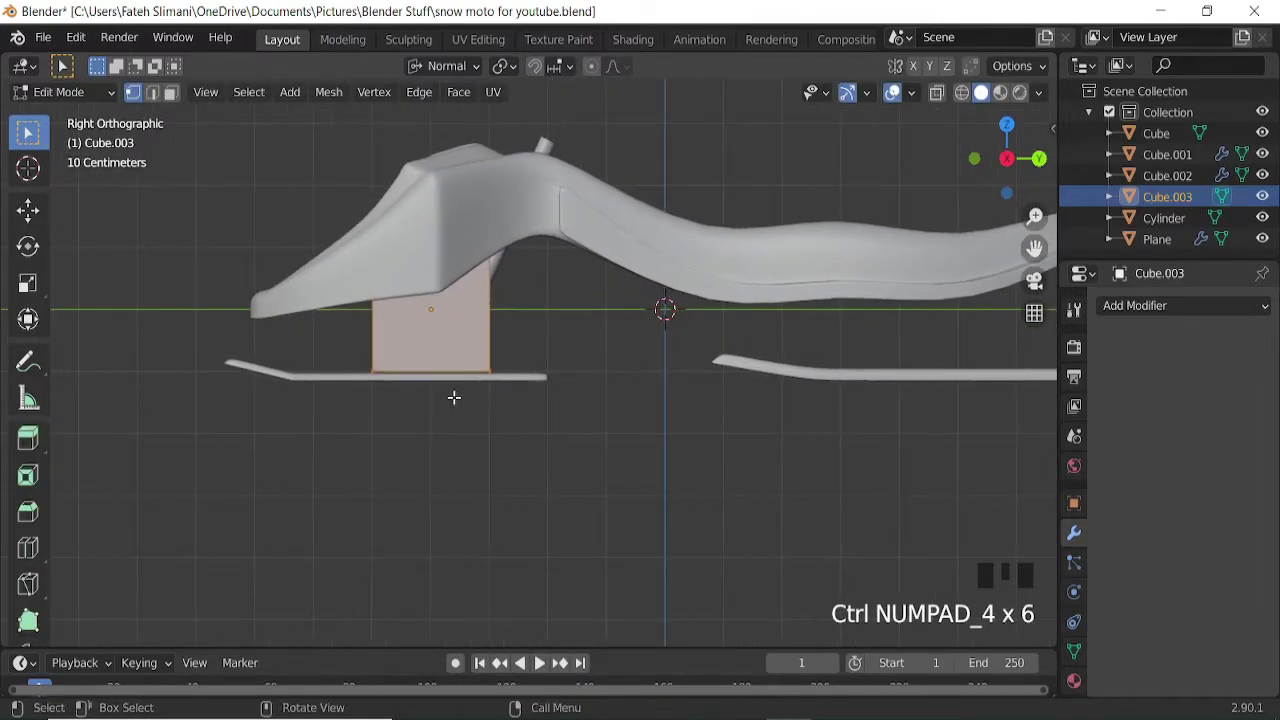
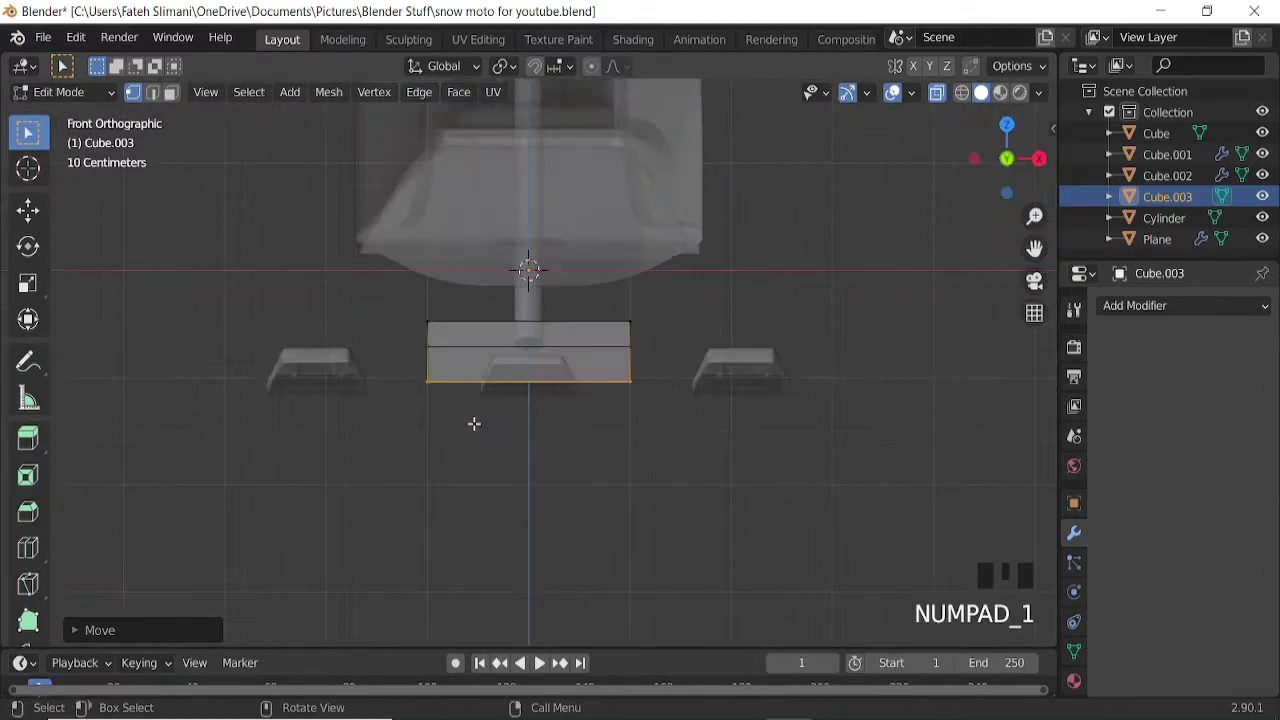
key(a)
key(s)
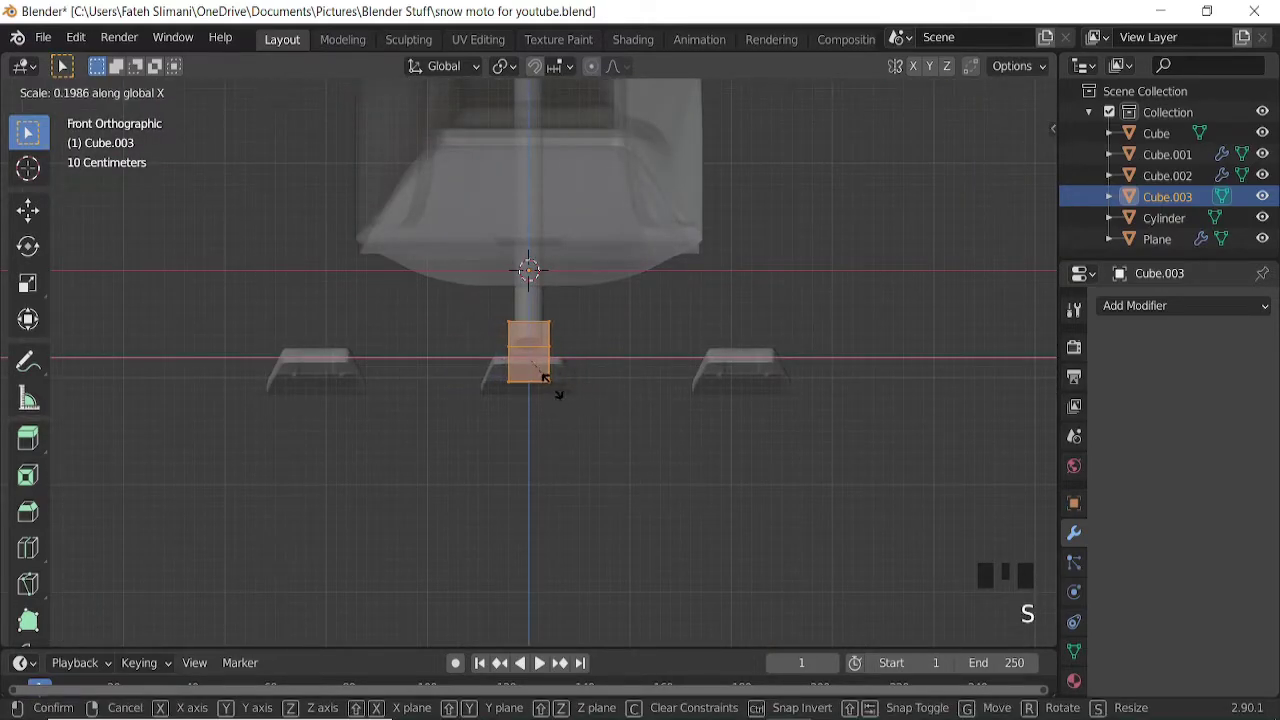
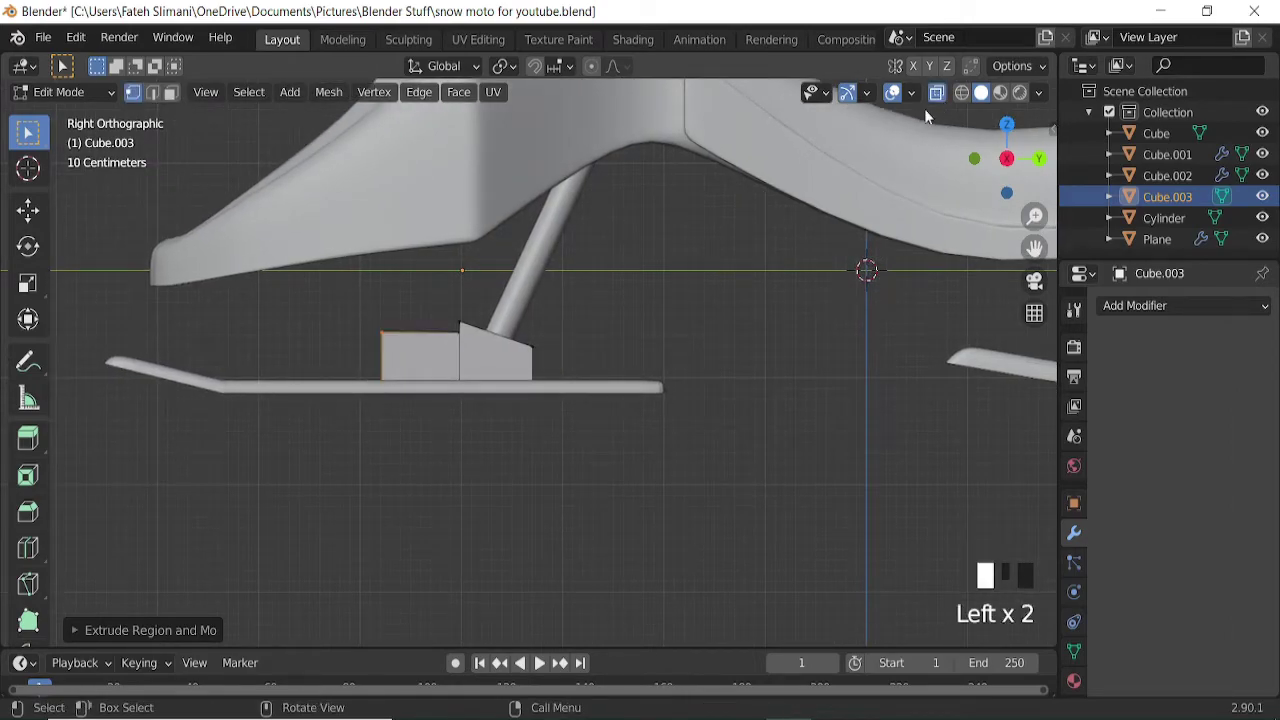
key(g)
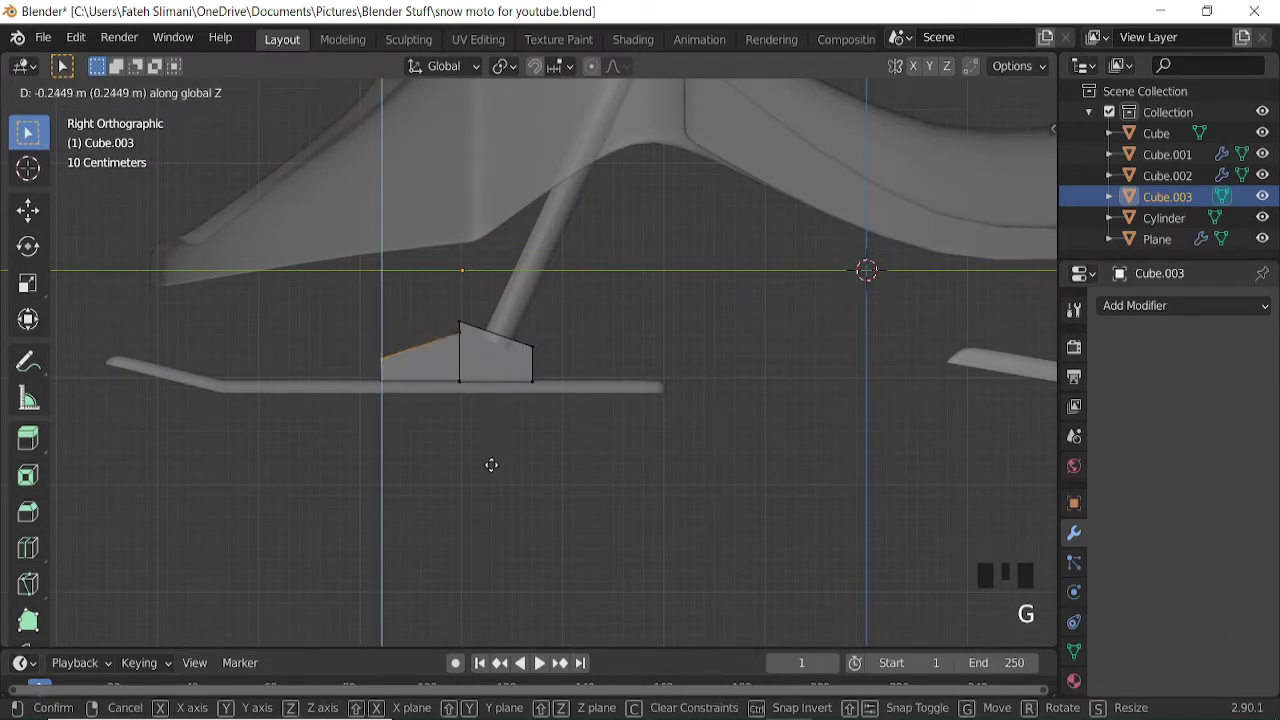
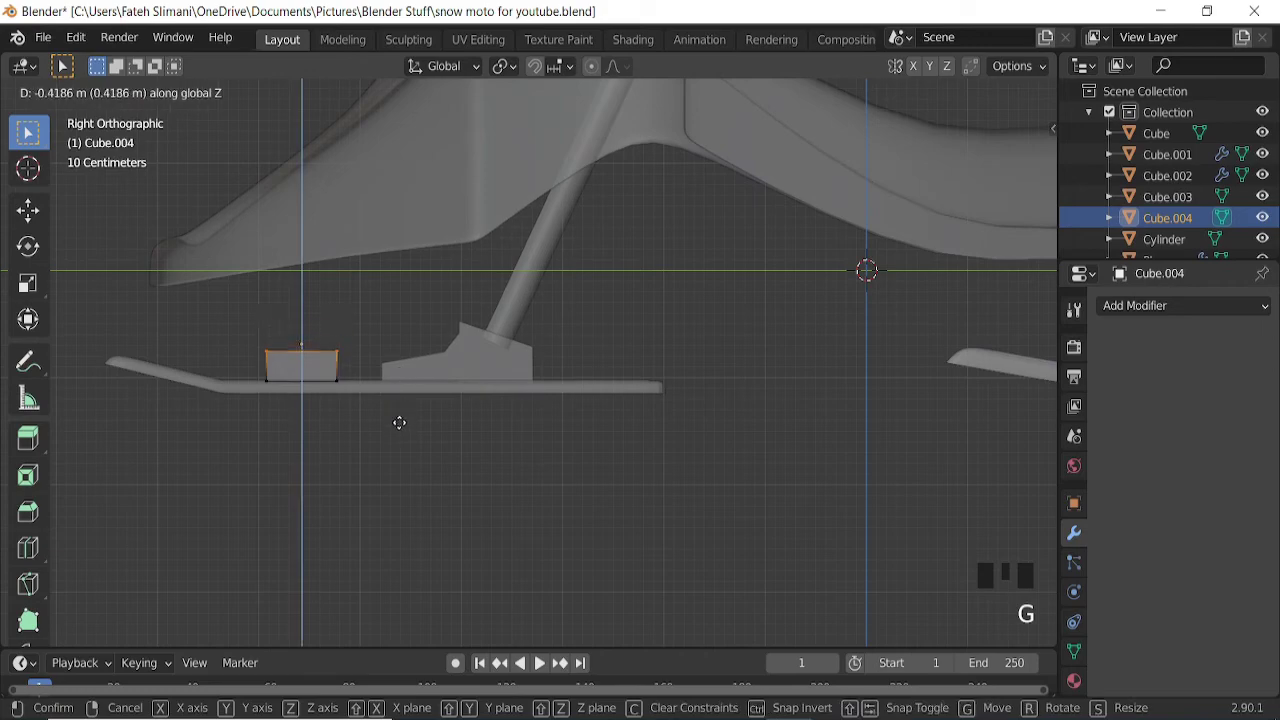
Set the small block onto the ski, narrow it sideways and round off its edges.
key(a)
key(g)
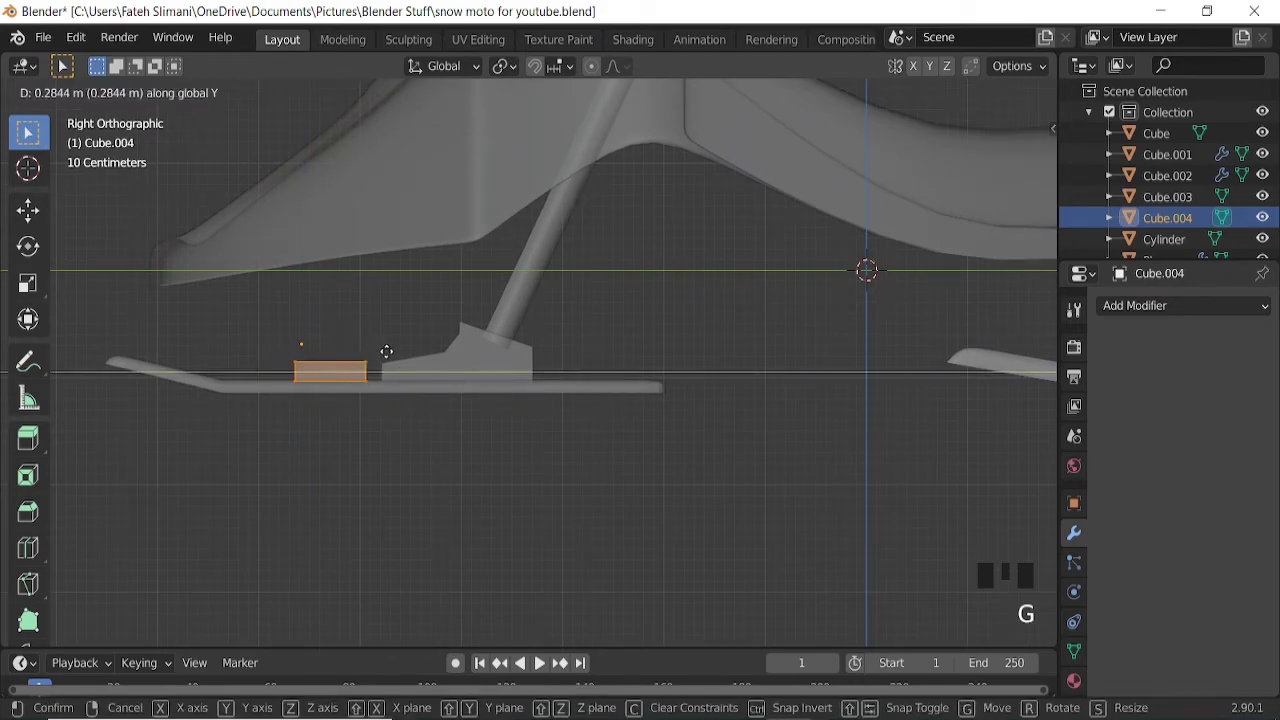
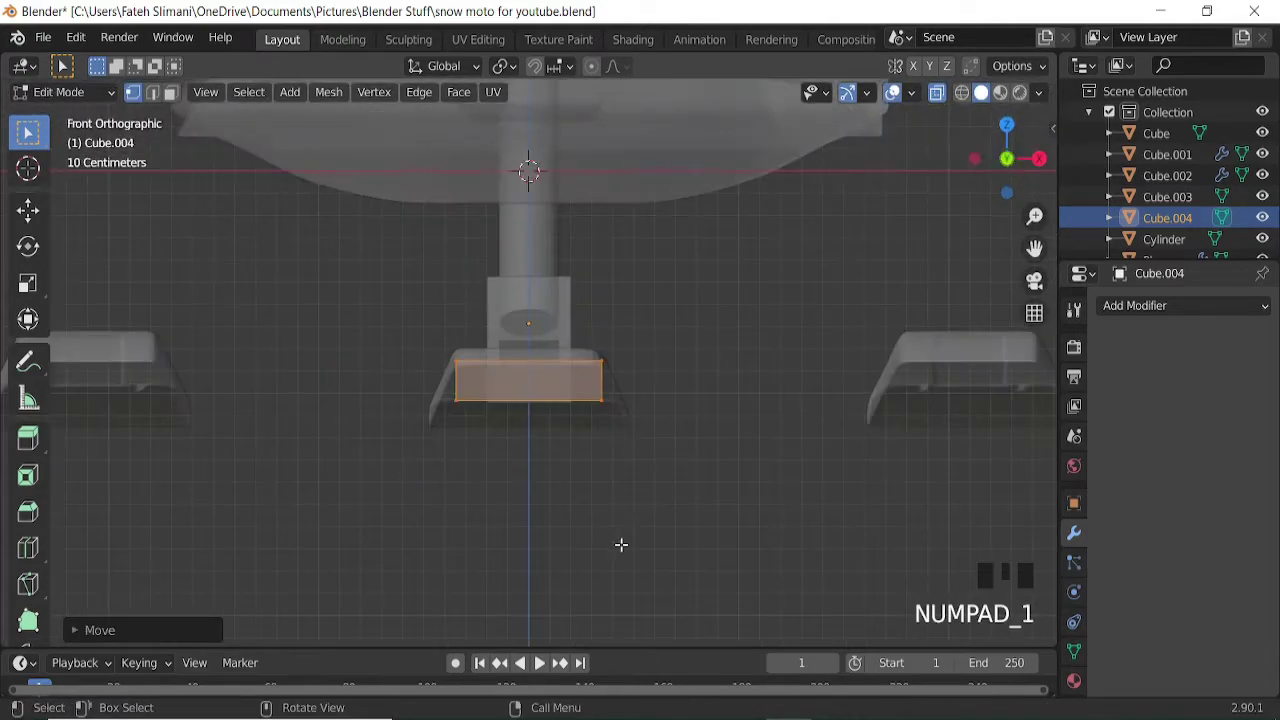
key(a)
key(s)
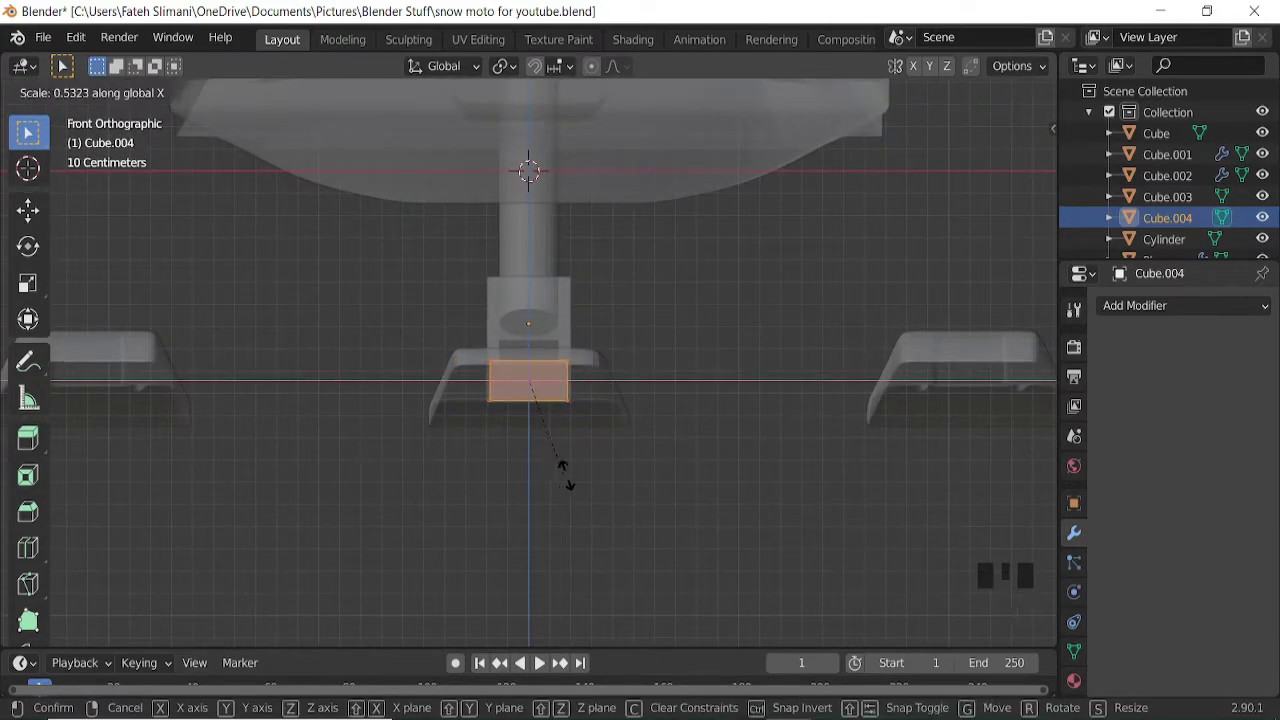
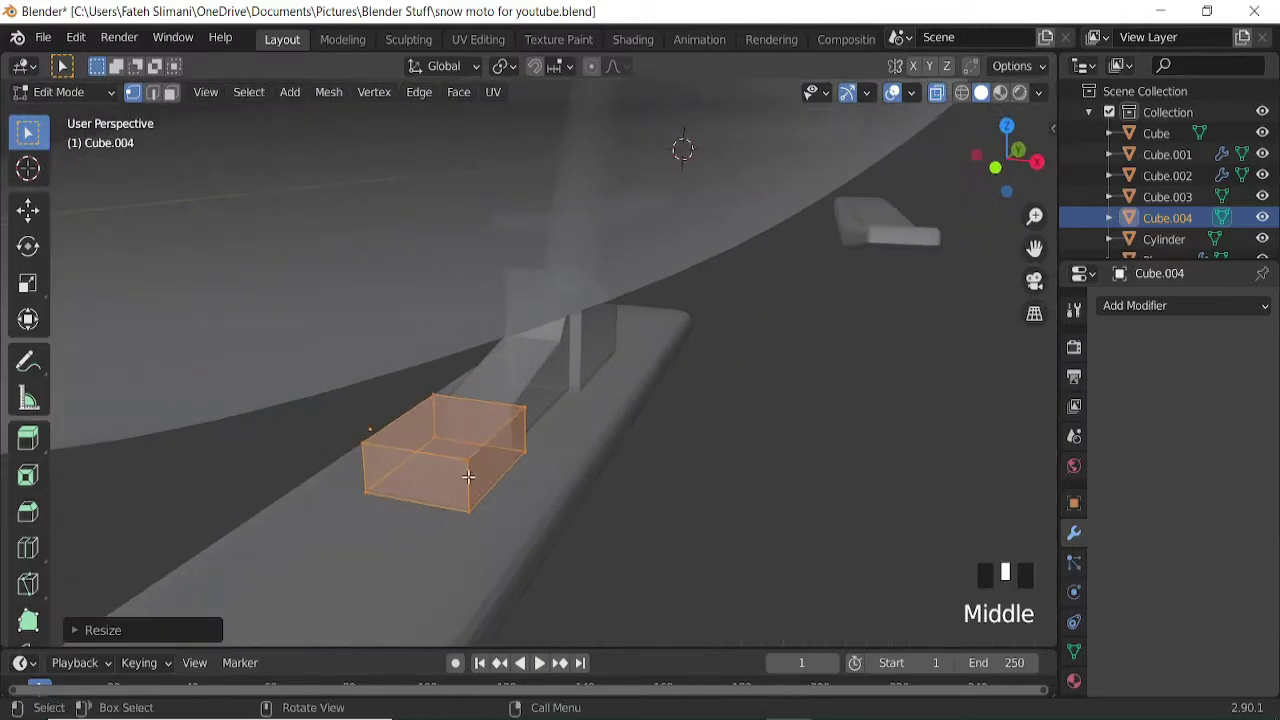
key(ctrl+r)
key(ctrl+b)
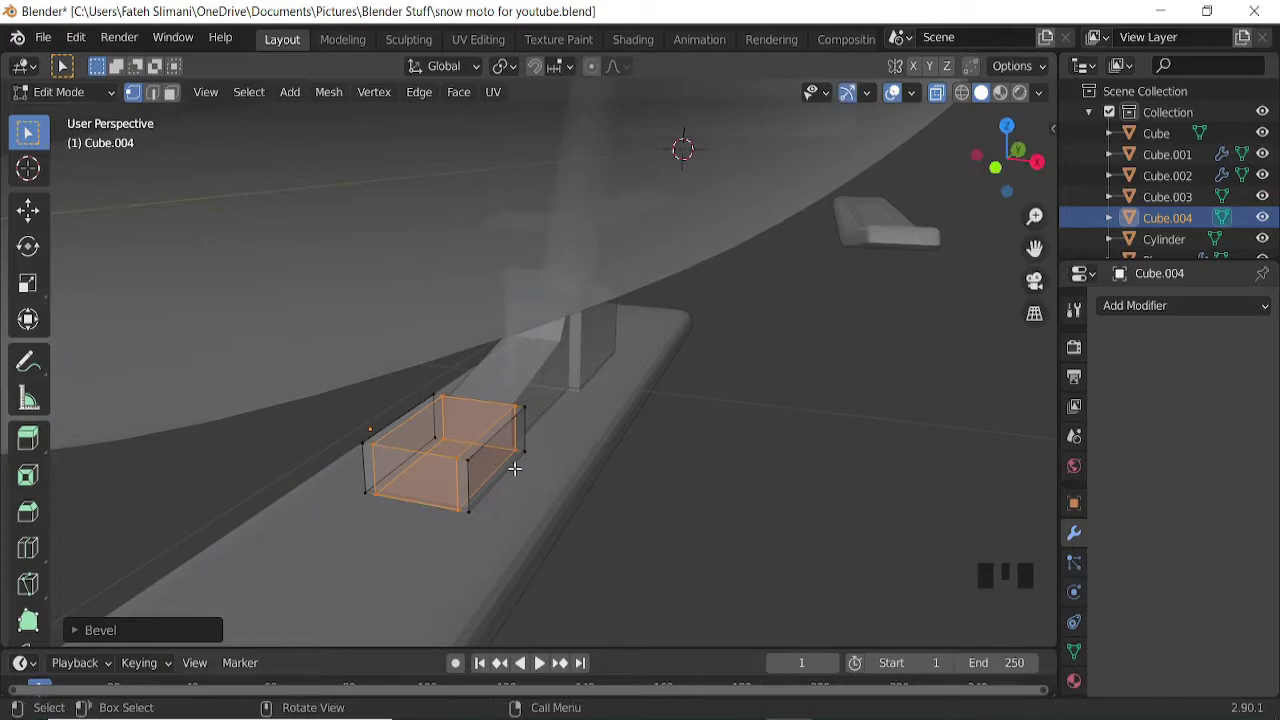
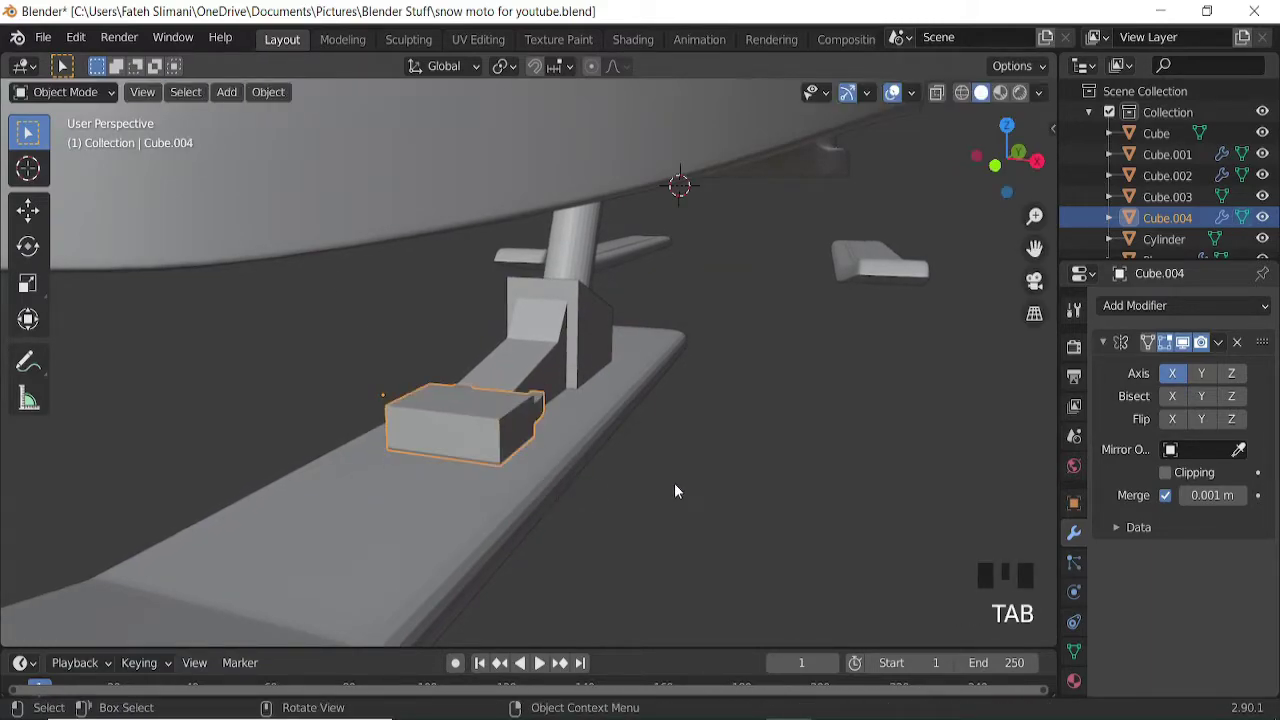
Extrude selected faces of the ski-mount block outward along their normals.
click(1222, 350)
key(Tab)
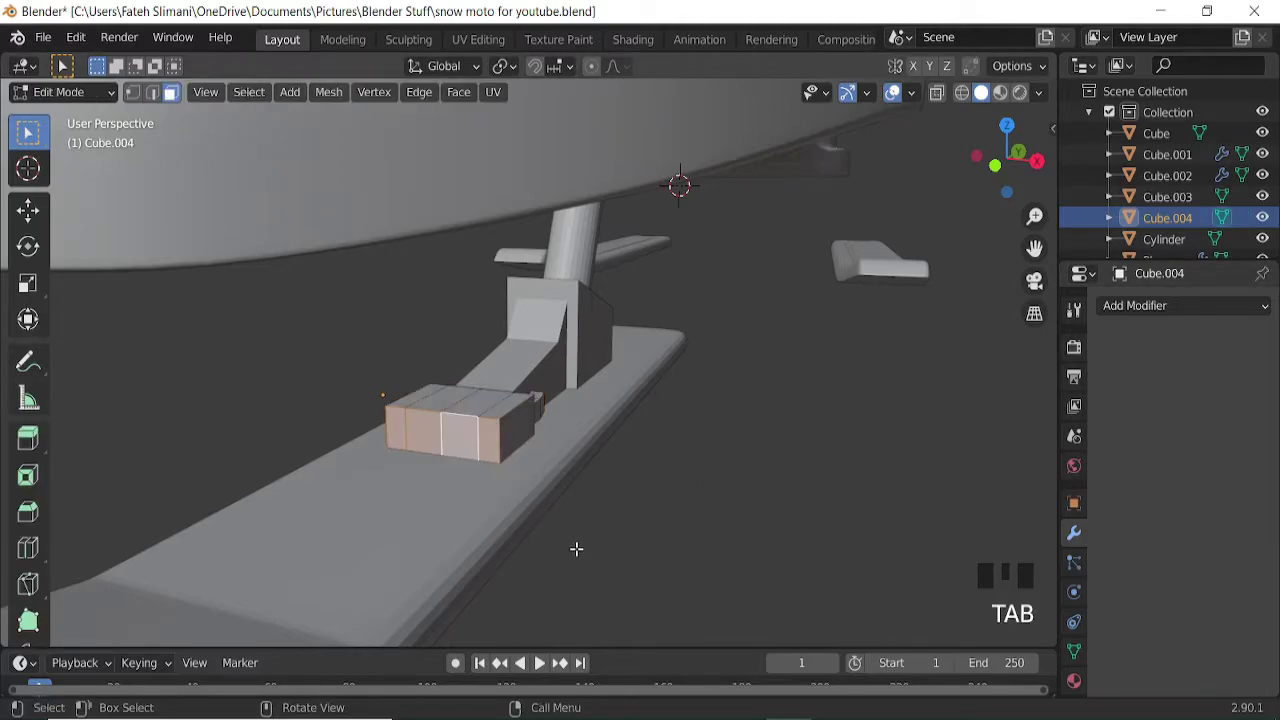
key(e)
key(g)
key(e)
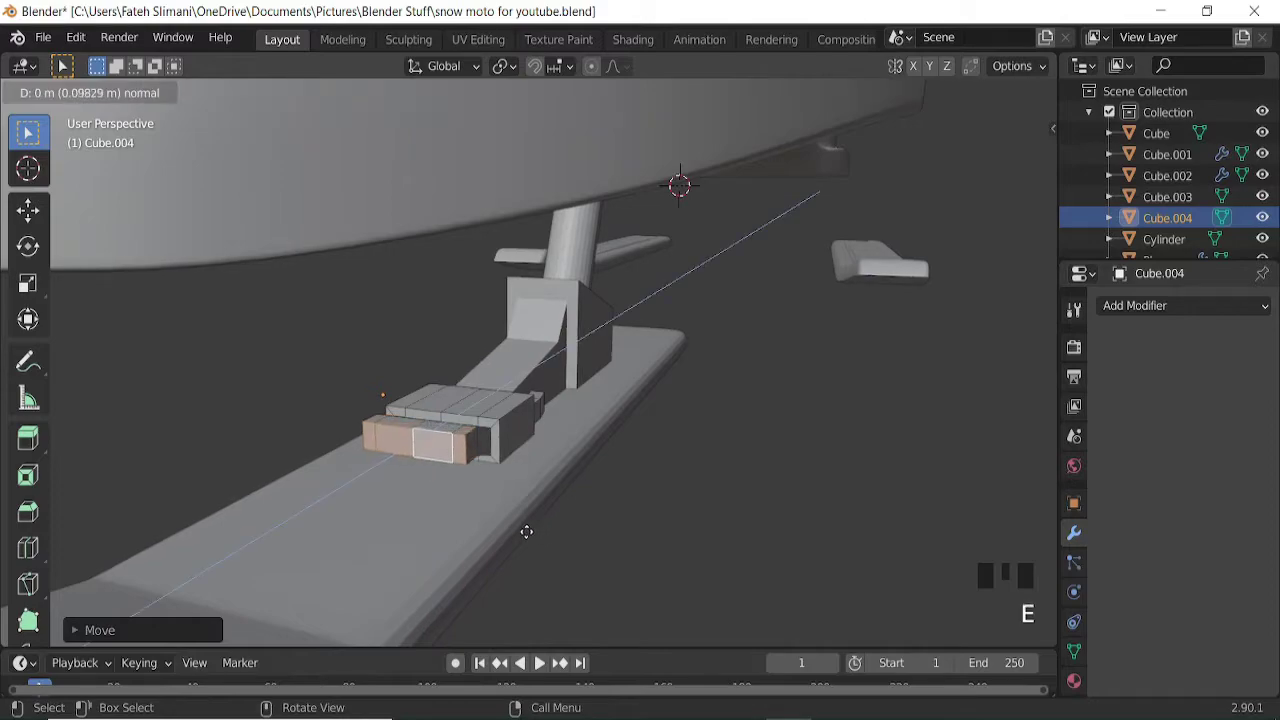
key(g)
key(Tab)
scroll(down, 3)
drag(545, 450, 580, 448)
Add a cylinder, turn it sideways, shrink it to a small pin and place it in the ski mount.
key(KP_3)
scroll(down, 3)
key(shift+a)
key(r)
key(g)
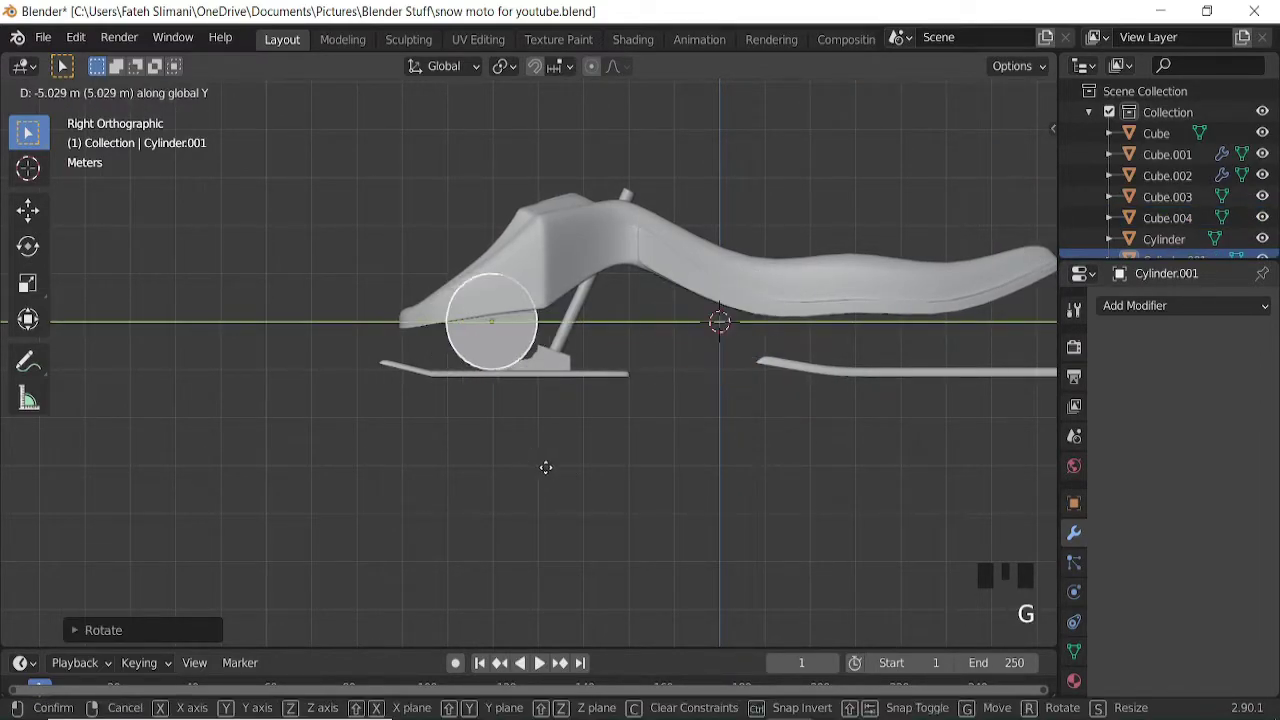
key(s)
scroll(up, 3)
key(g)
scroll(up, 3)
key(s)
key(g)
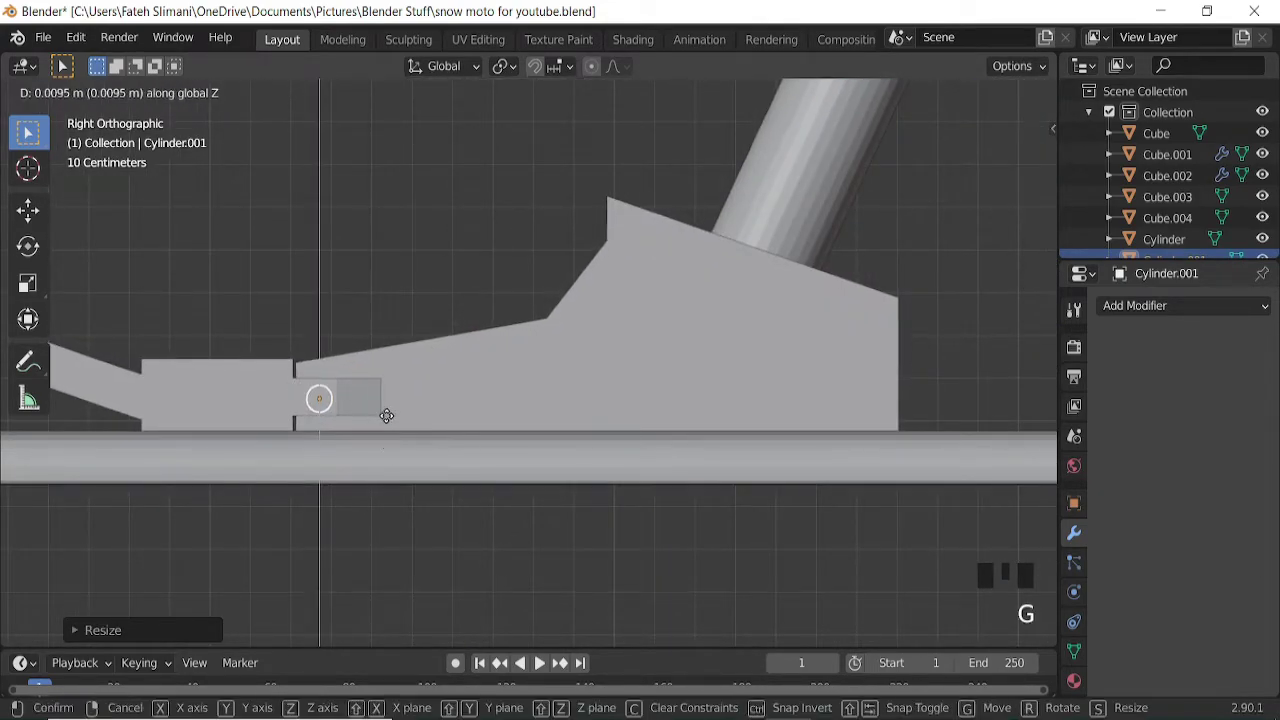
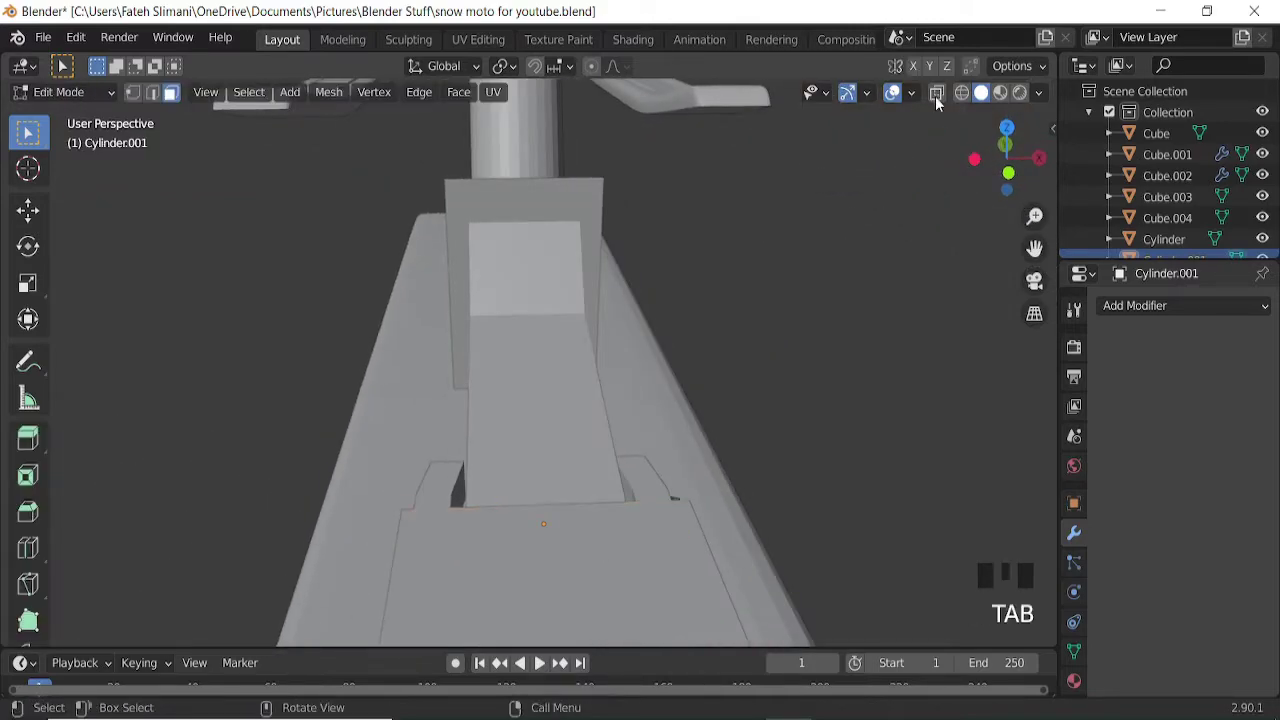
Adjust the pin cylinder's mesh and return to Object Mode.
click(939, 100)
key(ctrl+r)
double_click(141, 99)
key(x)
key(Tab)
scroll(down, 3)
Mirror the pin to the other side with a Mirror modifier using the Cube body as mirror object.
click(866, 514)
scroll(down, 3)
click(1243, 455)
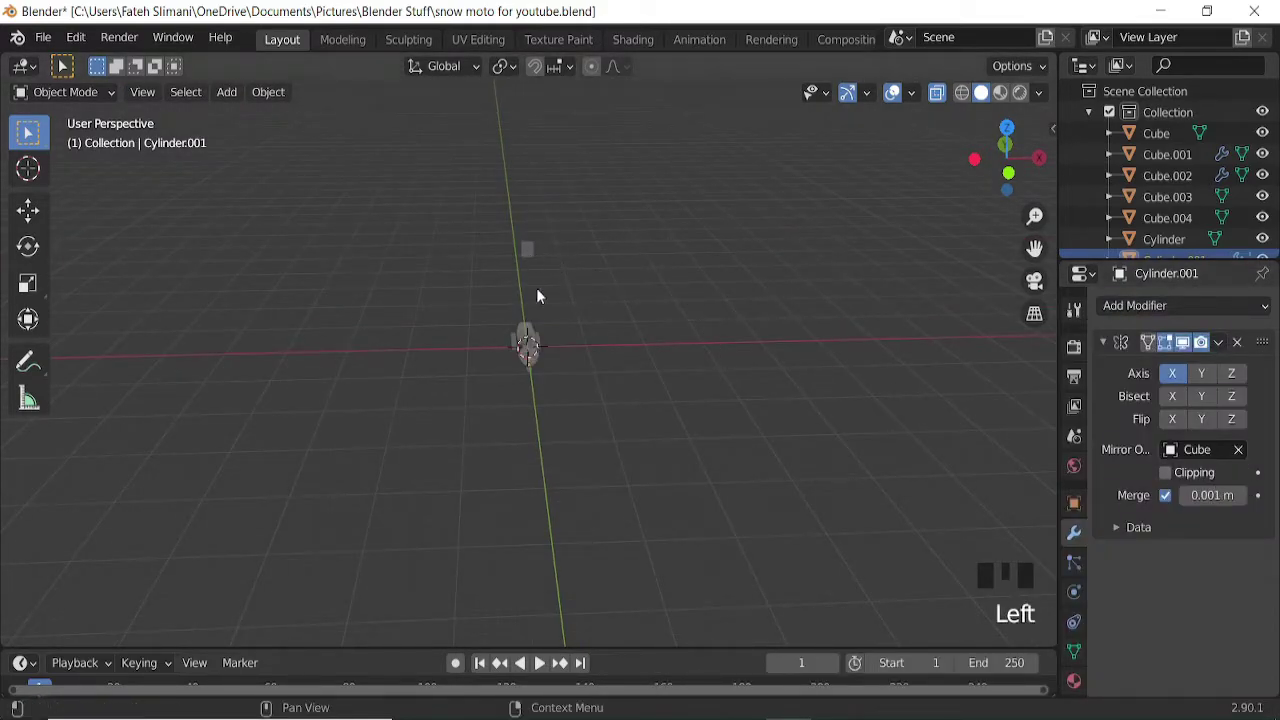
scroll(up, 3)
drag(756, 385, 943, 99)
click(943, 99)
scroll(down, 3)
click(897, 100)
drag(601, 391, 724, 303)
scroll(down, 3)
drag(798, 315, 897, 92)
click(897, 92)
drag(810, 446, 787, 444)
Add a NURBS path curve and turn it to lie along the snowmobile.
key(KP_3)
key(ctrl+KP_6)
key(ctrl+KP_6)
key(shift+a)
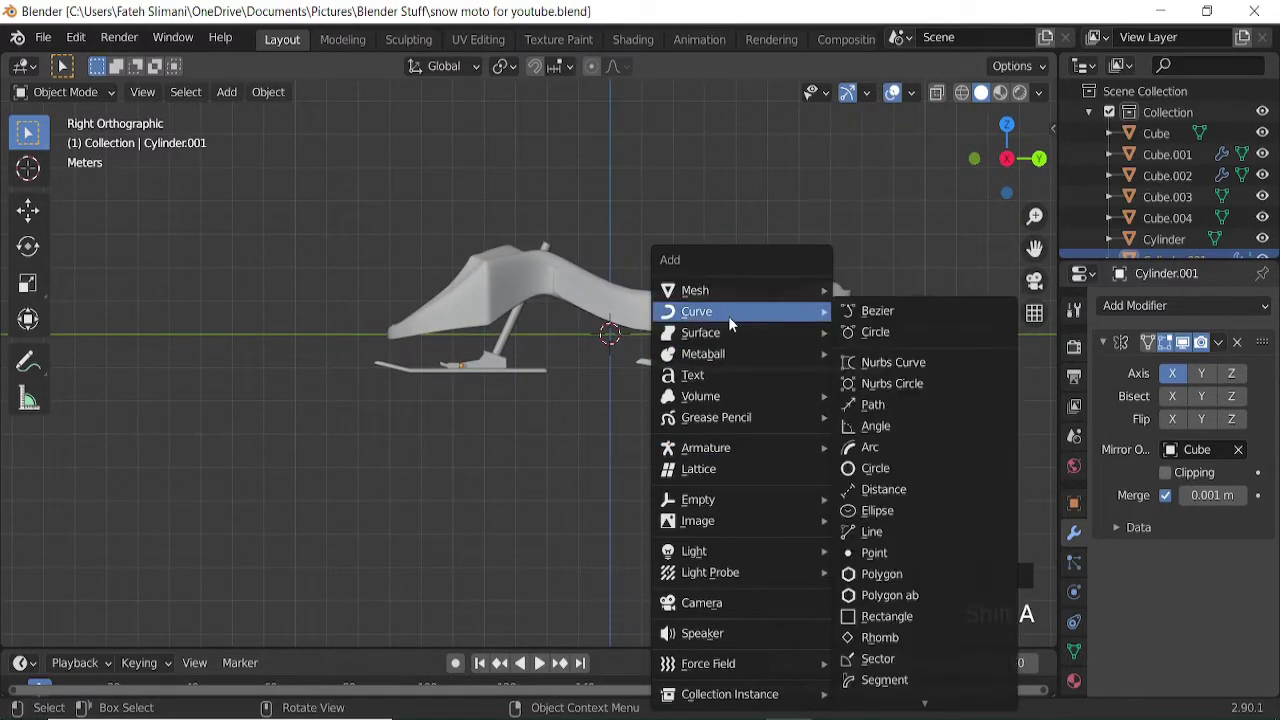
key(Tab)
key(r)
scroll(up, 3)
key(g)
Bend the path's control points from under the seat down to the rear ski and show its curve properties.
key(ctrl+KP_6)
key(ctrl+KP_6)
key(ctrl+KP_6)
scroll(up, 3)
scroll(down, 3)
key(g)
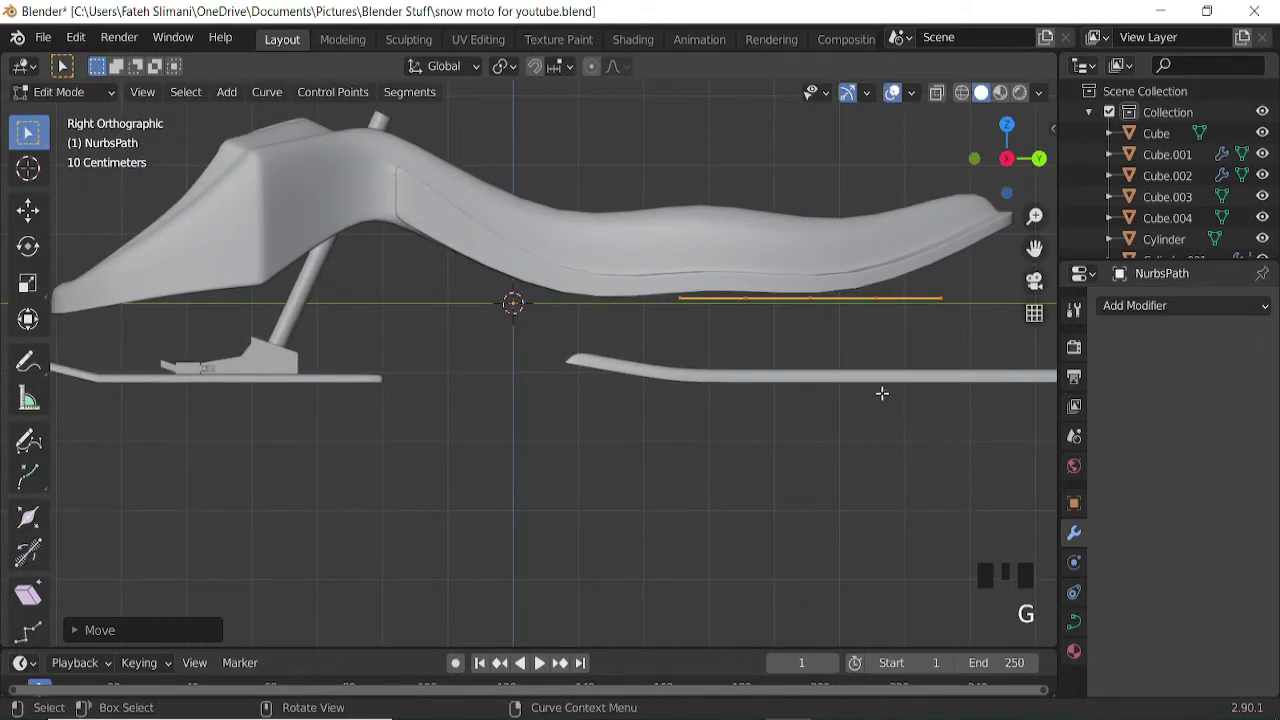
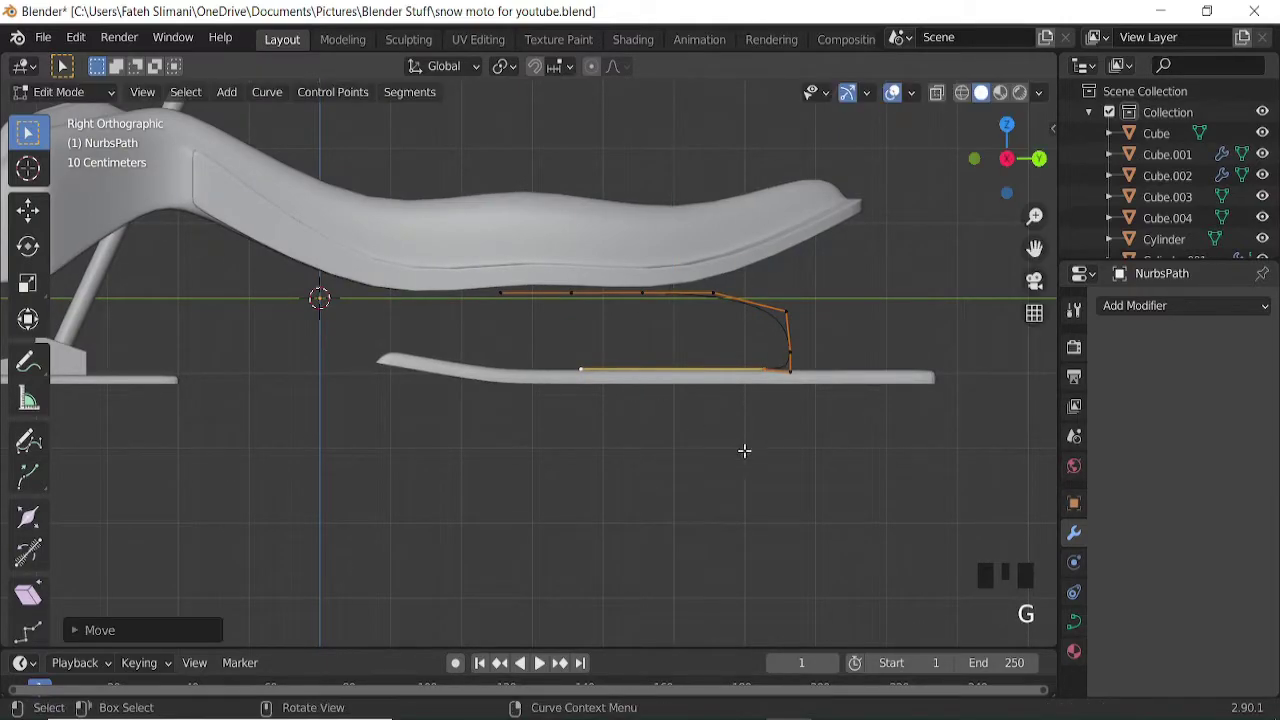
key(Tab)
click(1070, 621)
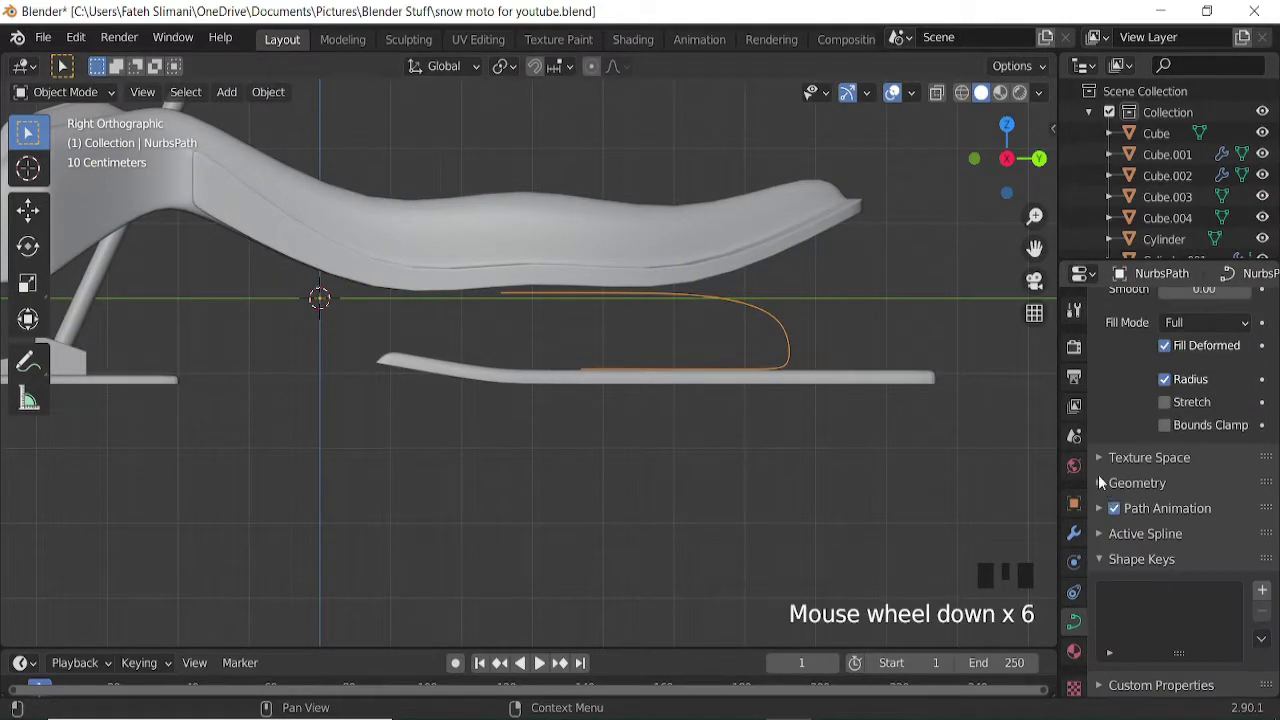
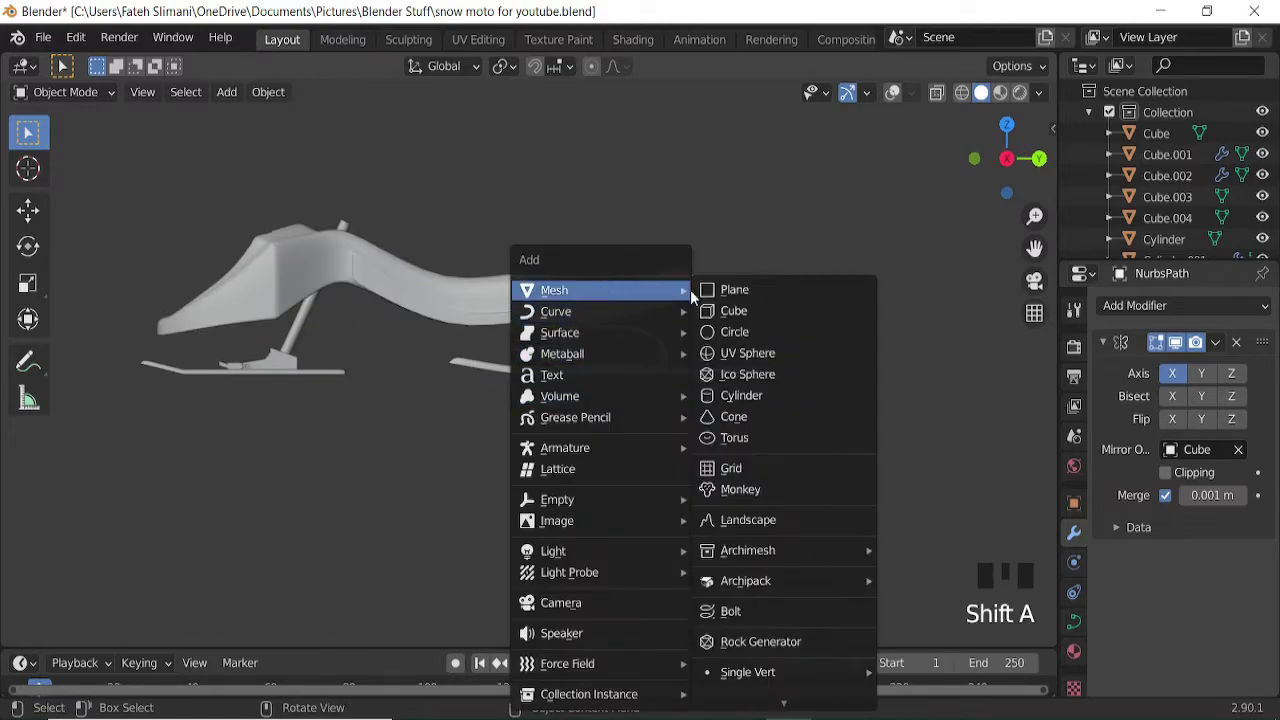
Add a new cube flattened into a thin bar and raise it up under the seat.
click(896, 101)
key(g)
key(s)
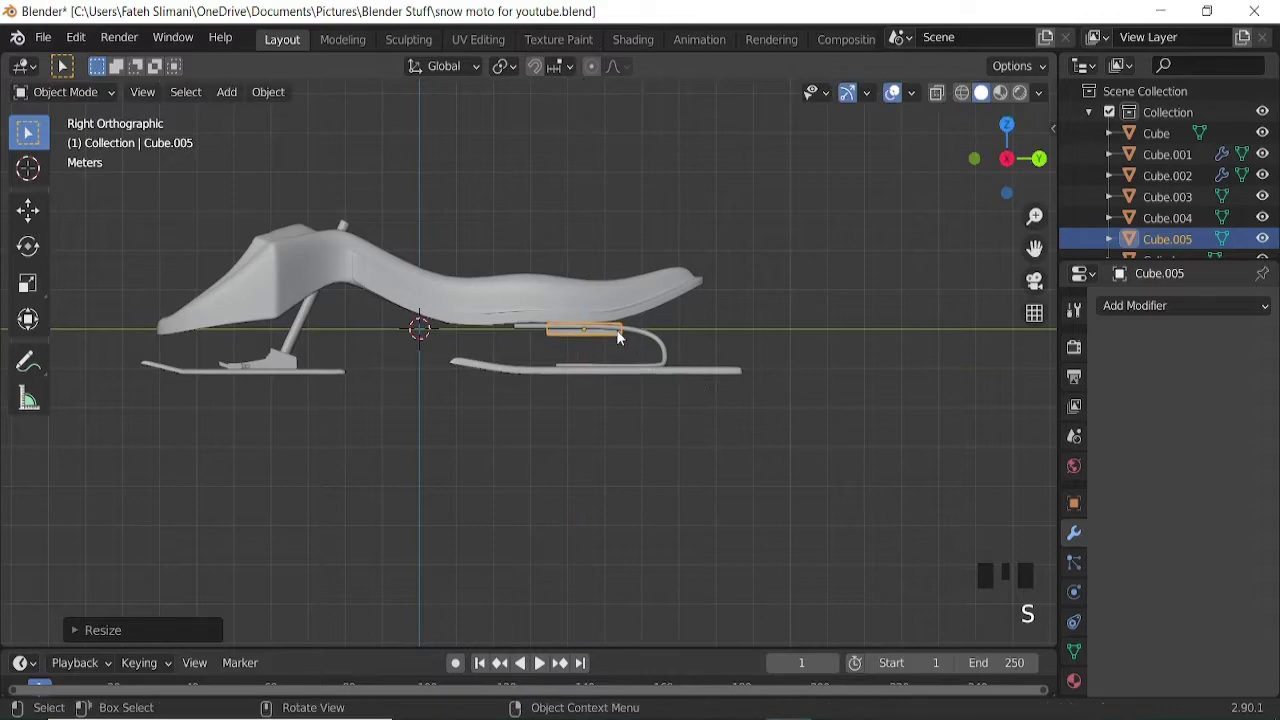
scroll(up, 3)
key(g)
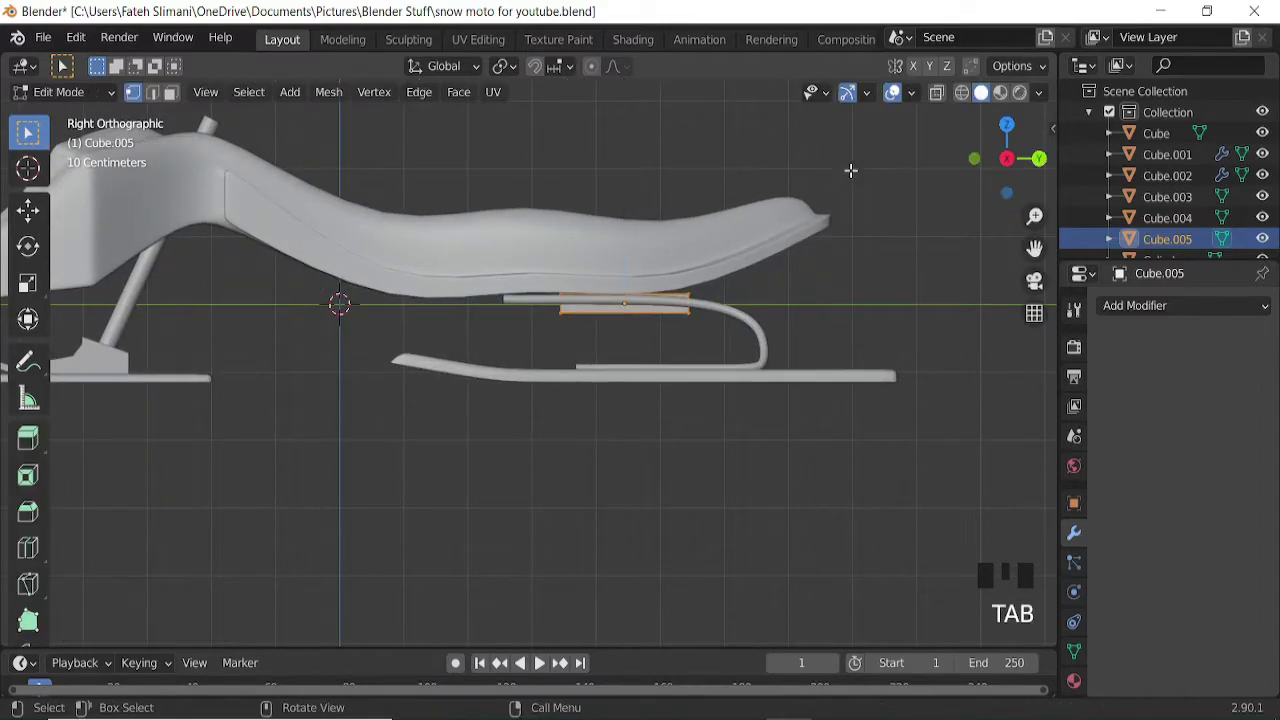
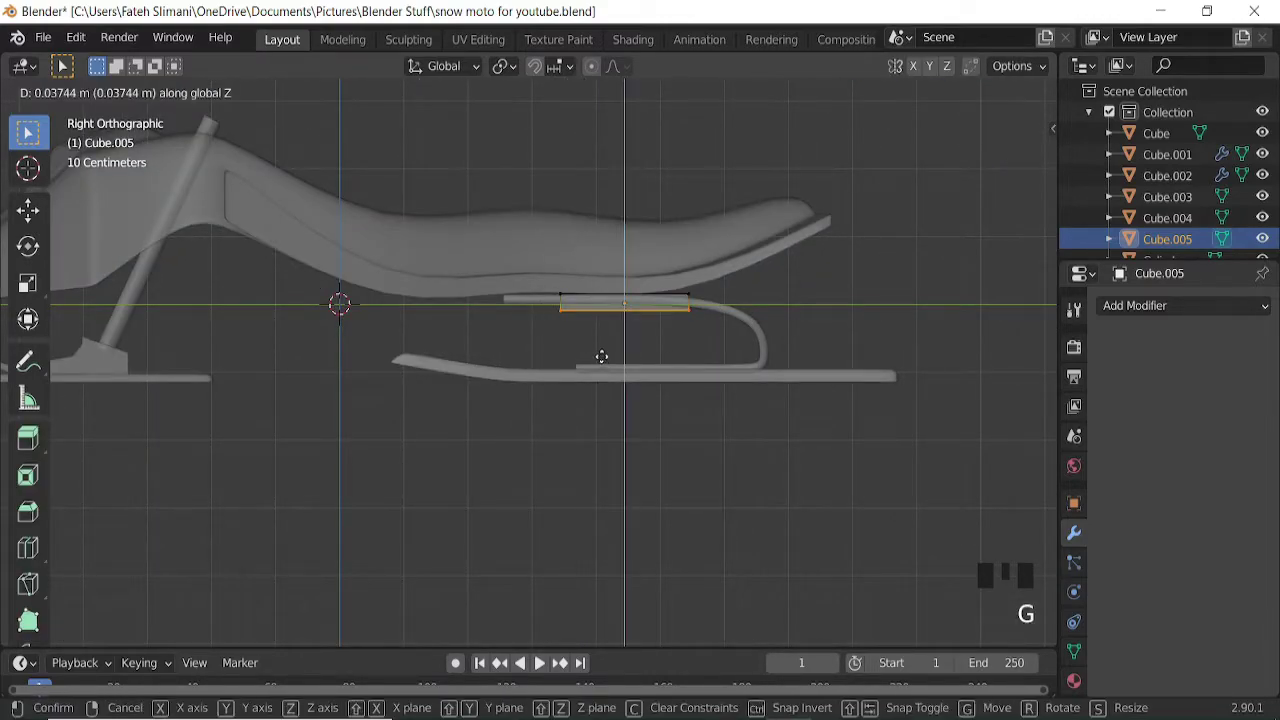
key(g)
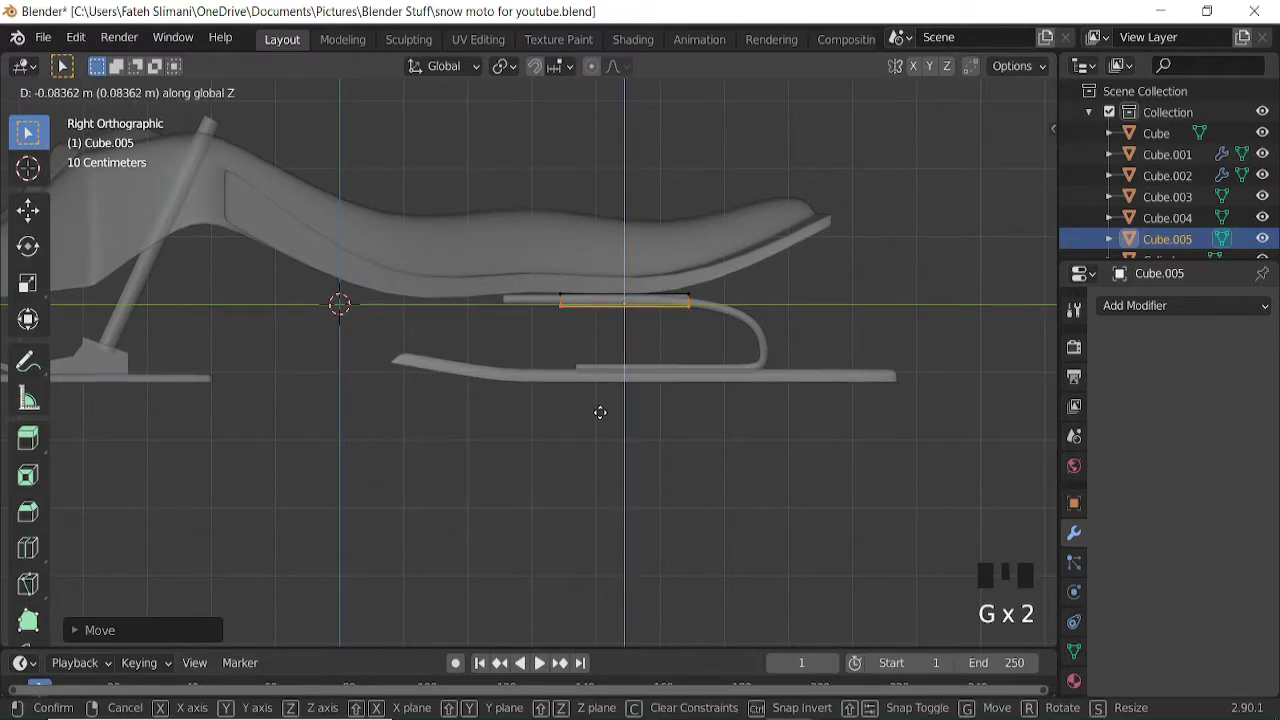
Loop-cut the bar and extrude its end forward to lengthen it.
scroll(up, 3)
key(ctrl+r)
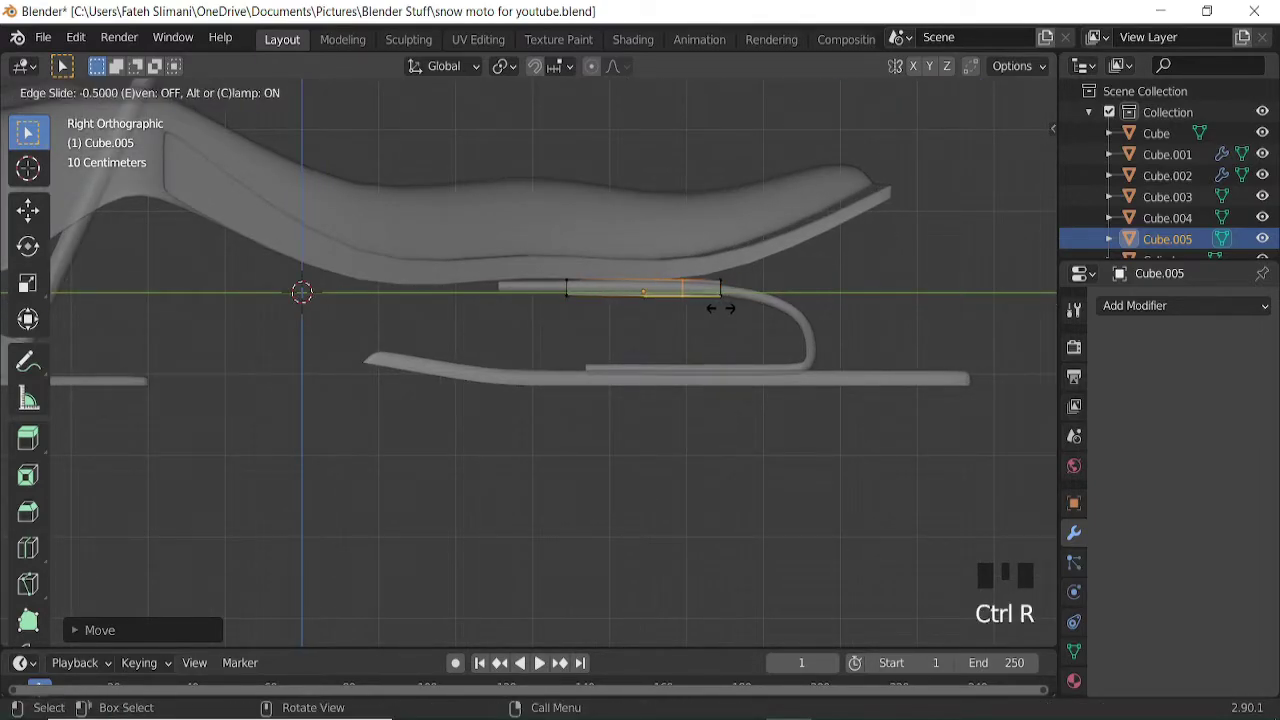
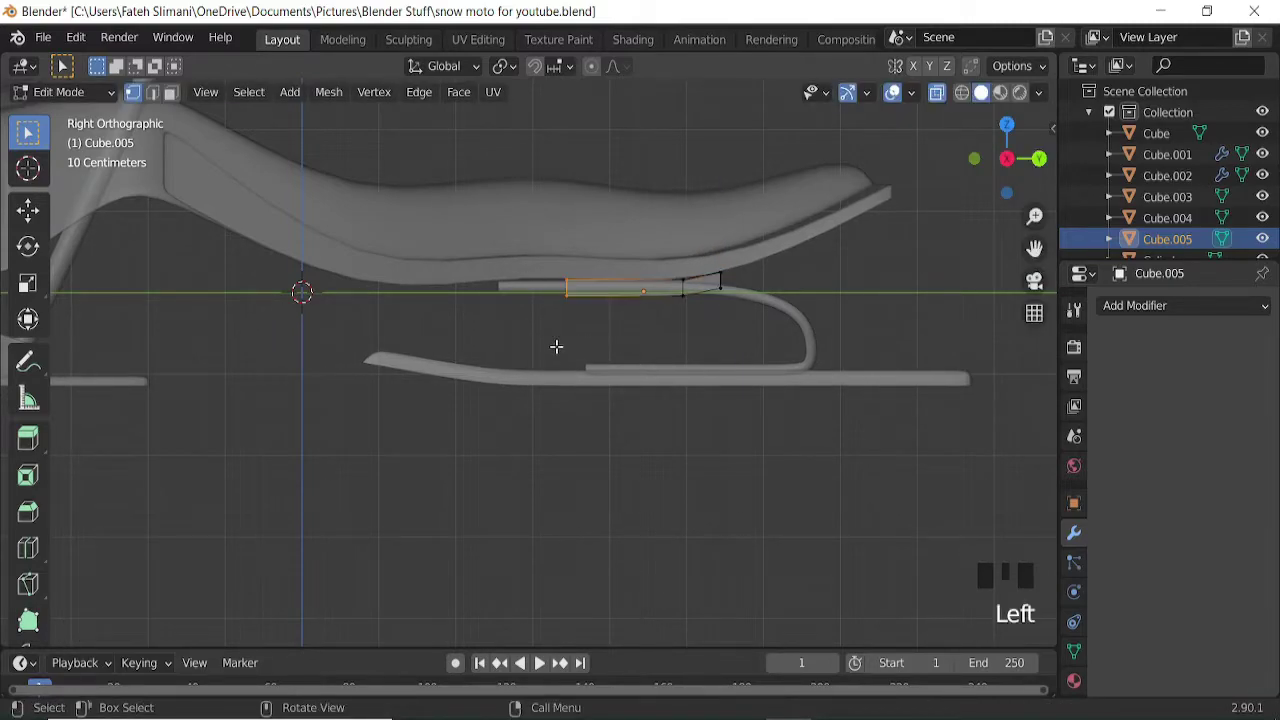
key(e)
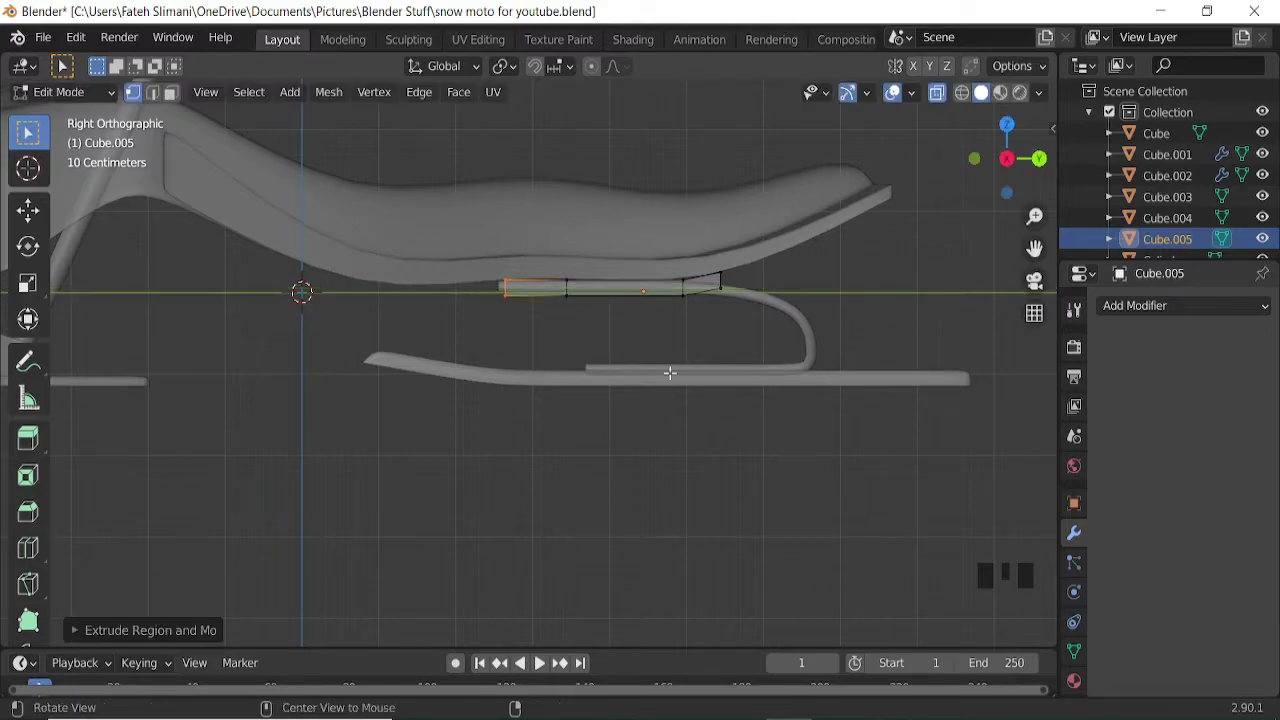
key(KP_7)
From above, narrow the bar and shift it off-centre toward the rear strut.
scroll(down, 3)
key(a)
key(s)
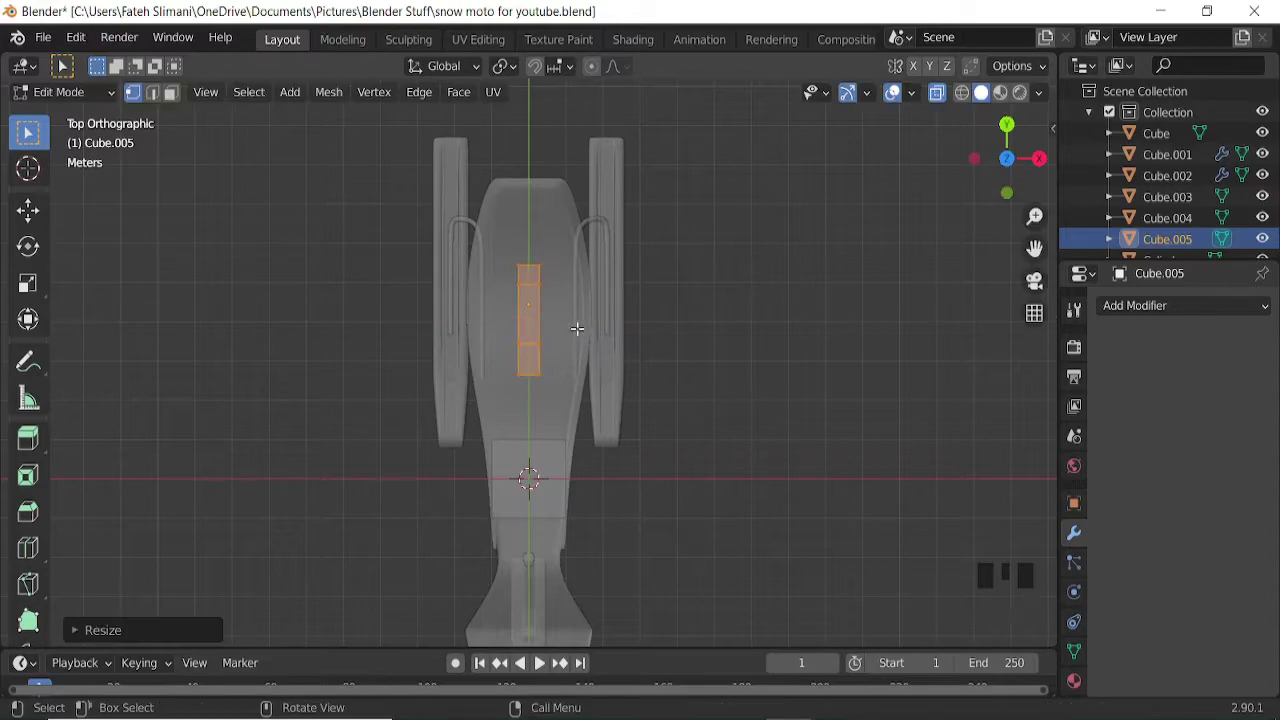
key(g)
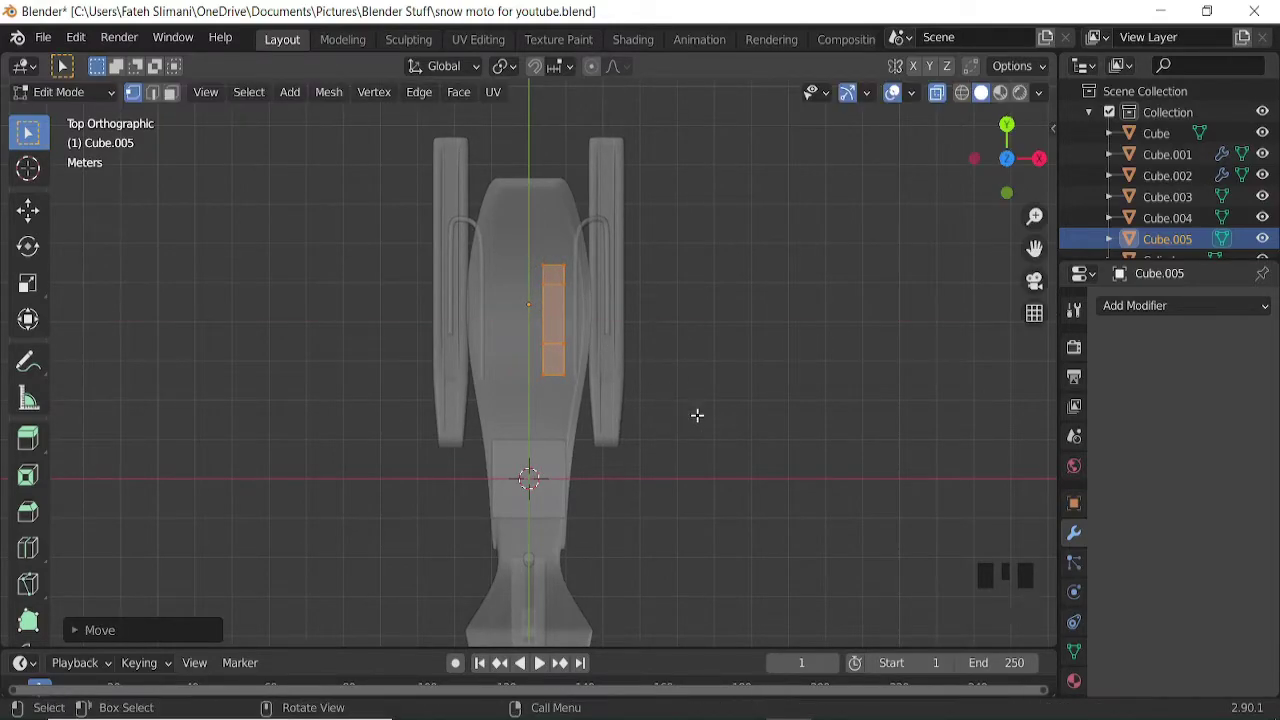
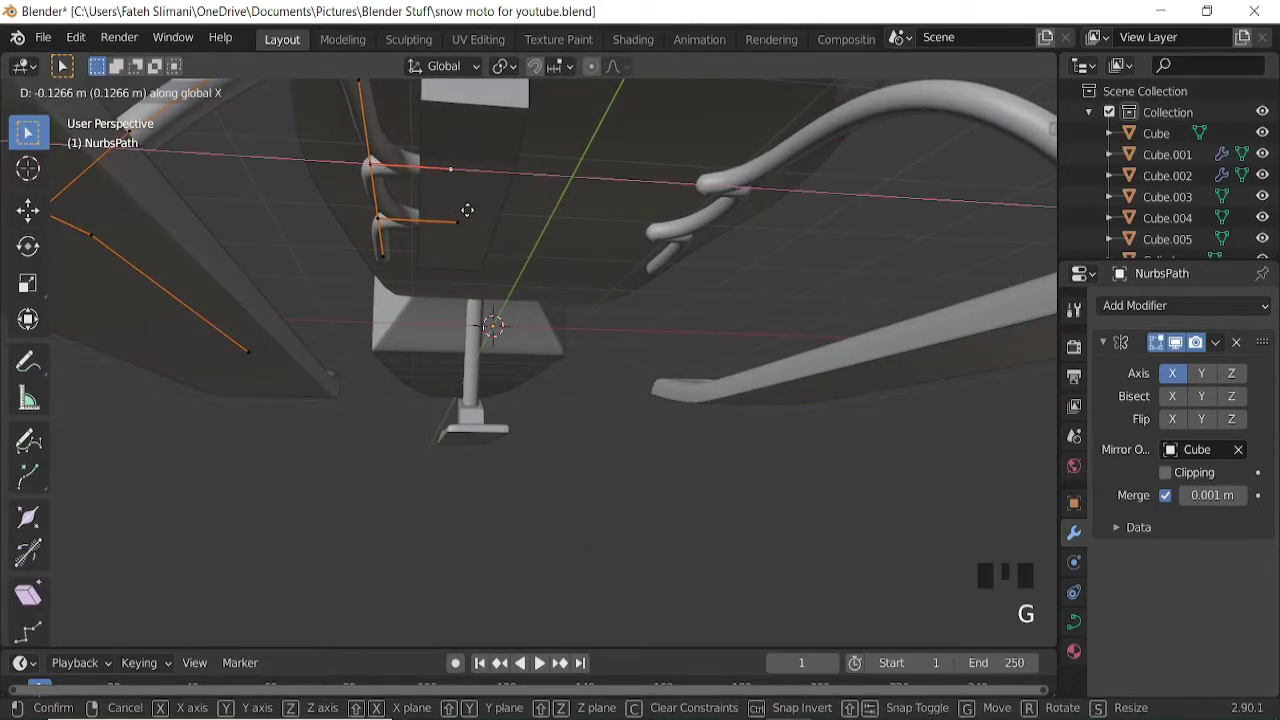
Leave mesh editing and orbit out to view the whole snowmobile with the new bar.
middle_click(457, 215)
key(Tab)
drag(678, 271, 540, 274)
drag(540, 274, 617, 302)
scroll(down, 3)
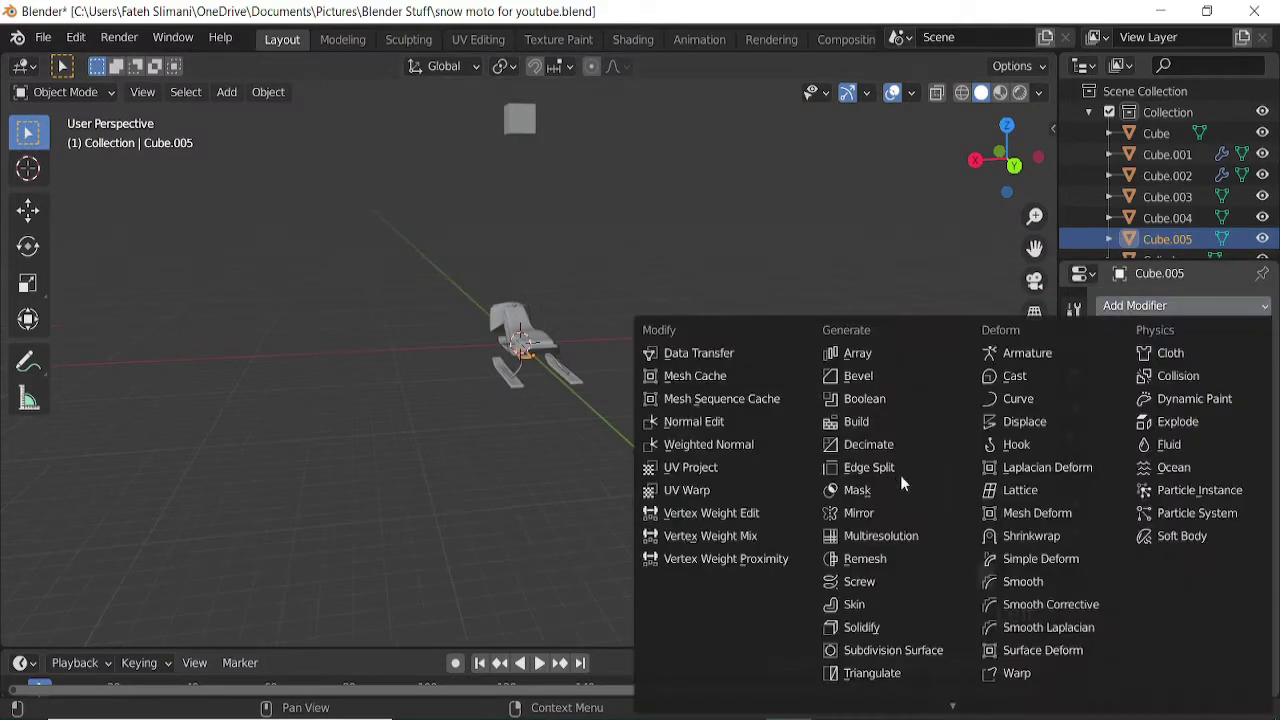
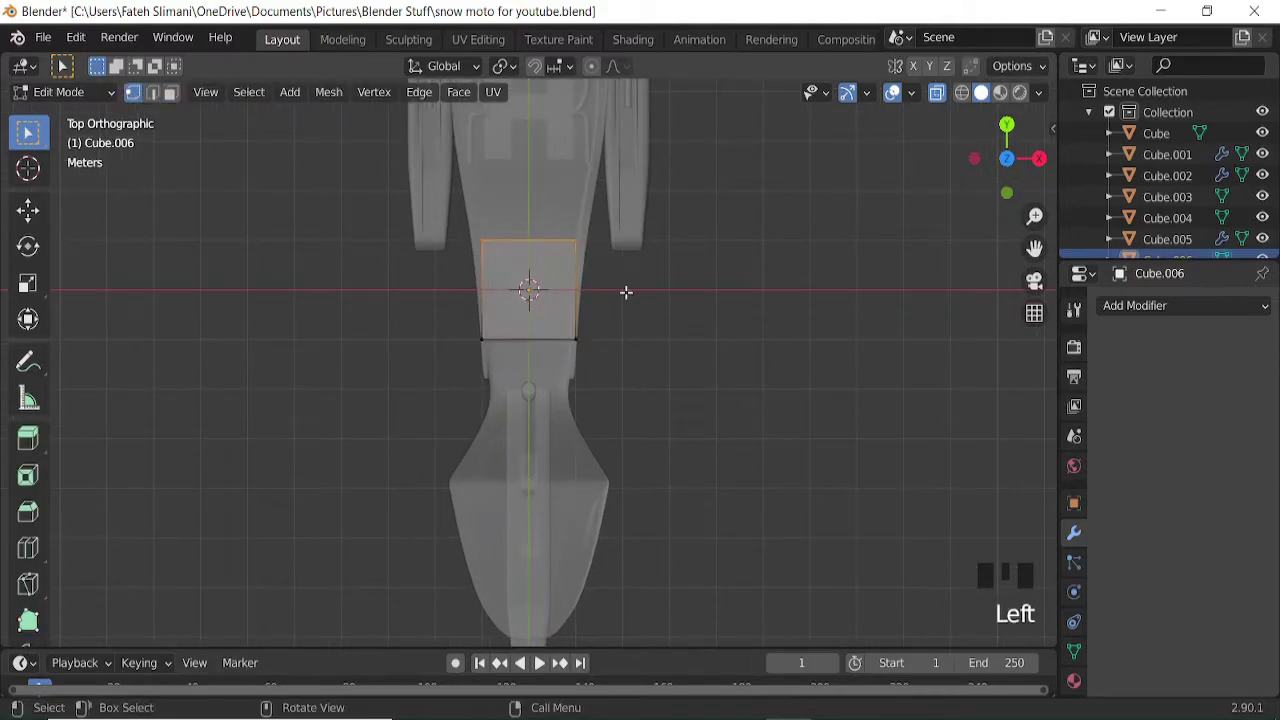
Taper the small block's lower edge and flatten its height from the side view.
key(g)
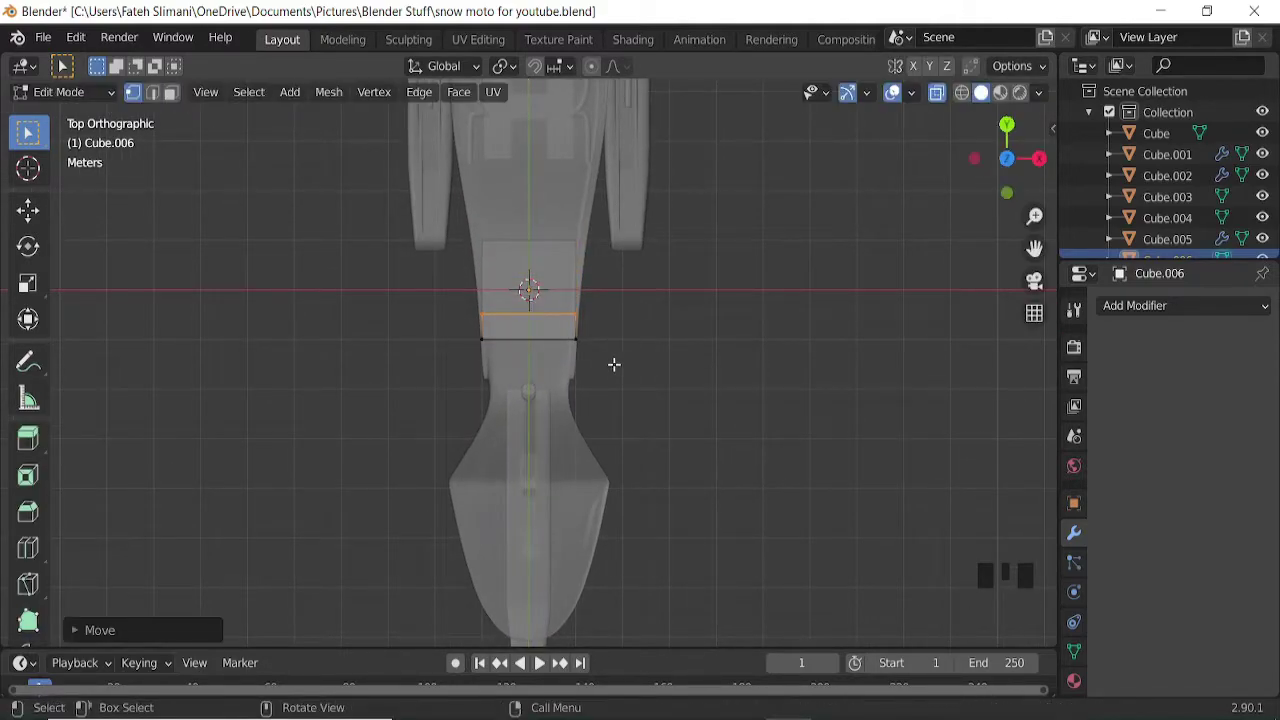
key(s)
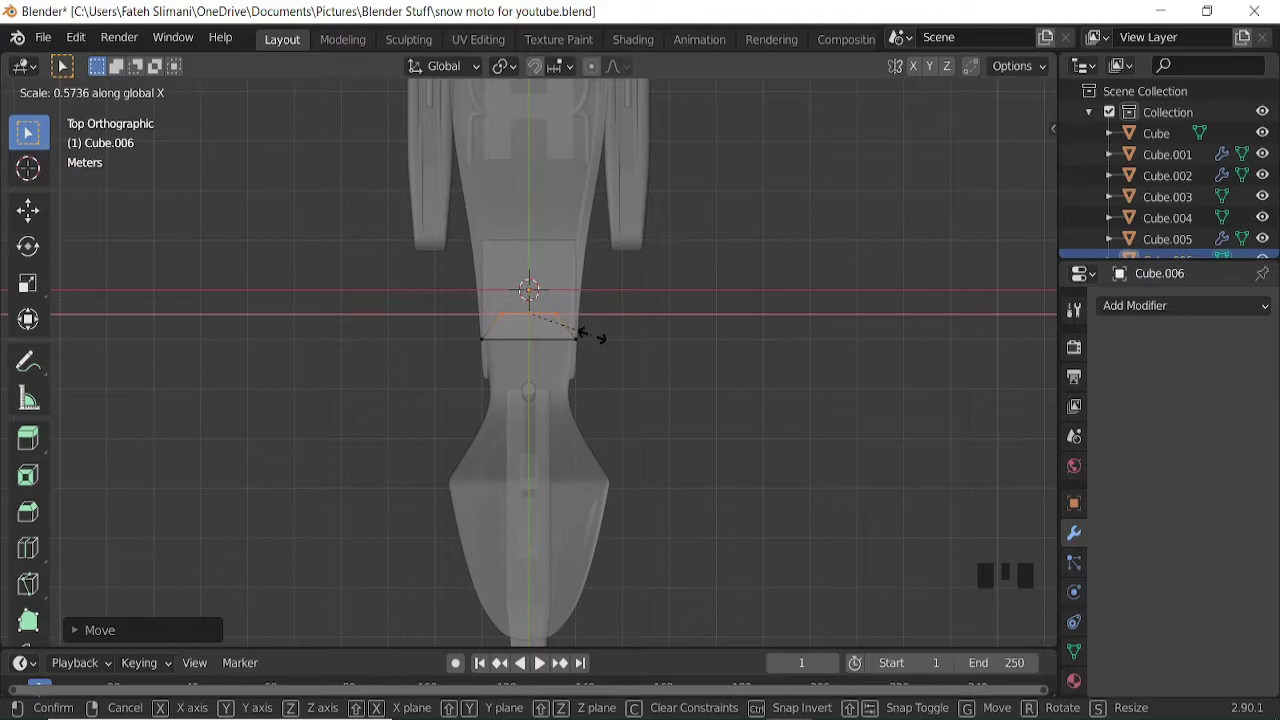
key(s)
middle_click(655, 384)
key(KP_3)
key(a)
key(s)
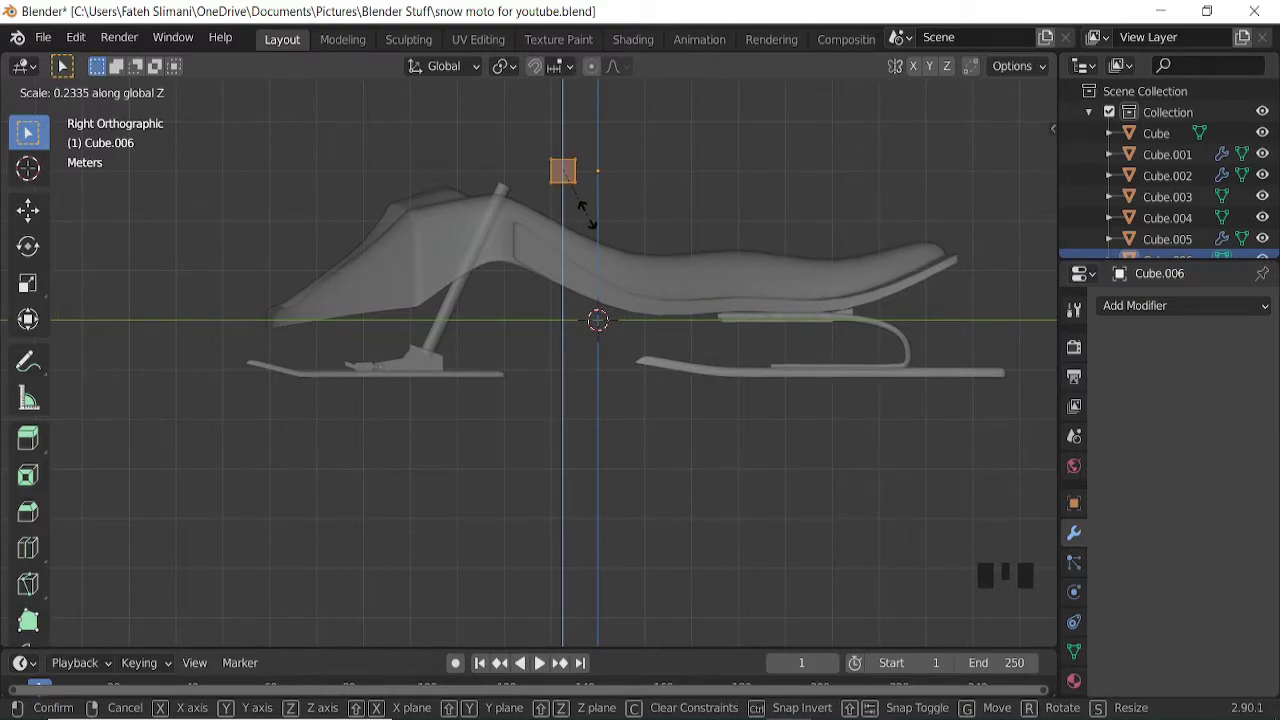
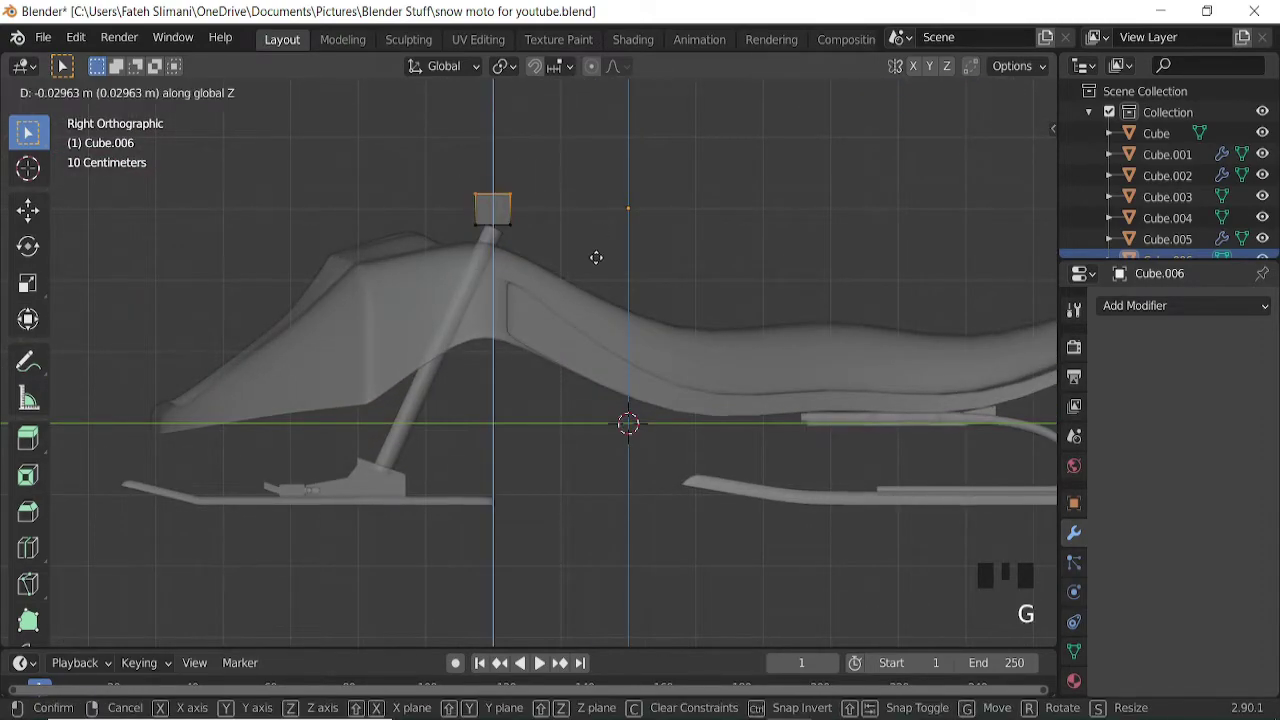
Move the block down onto the front strut top and add a loop cut.
key(a)
key(g)
key(g)
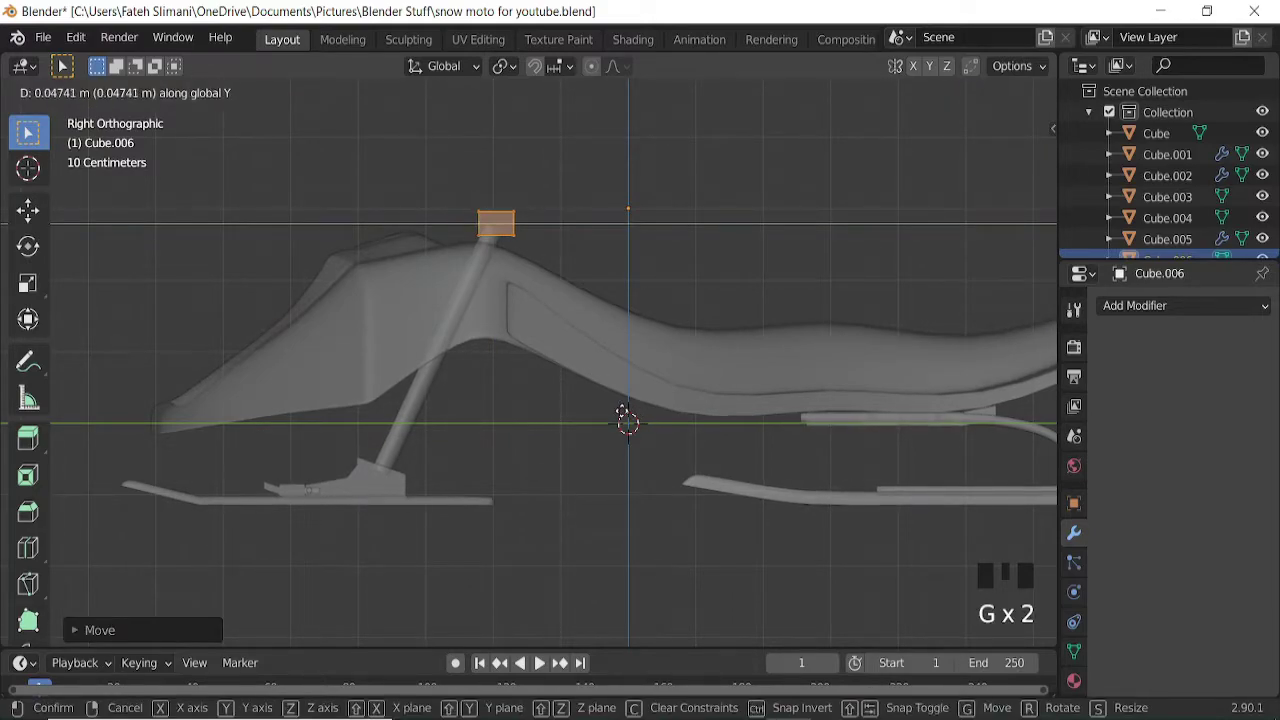
key(KP_7)
key(ctrl+r)
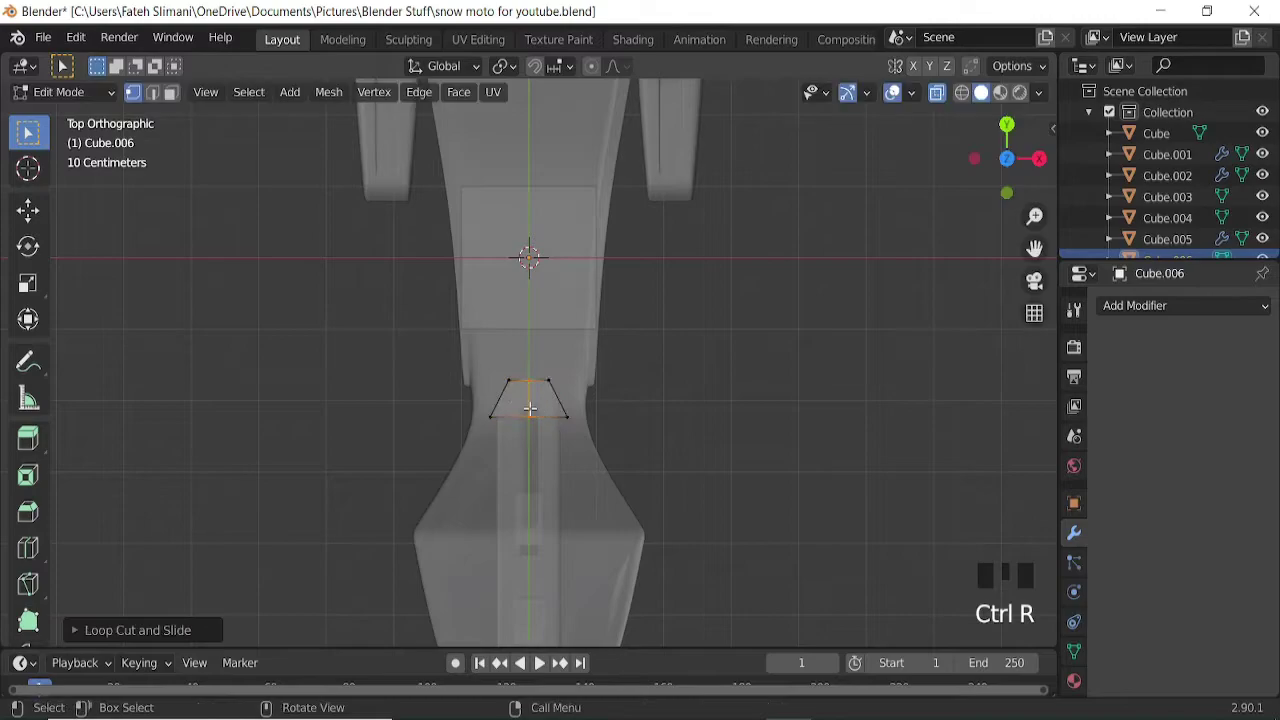
click(491, 360)
Give the block an X-axis mirror modifier in Object Mode and return to editing its mesh.
key(x)
key(Tab)
scroll(down, 3)
drag(671, 452, 628, 326)
scroll(down, 3)
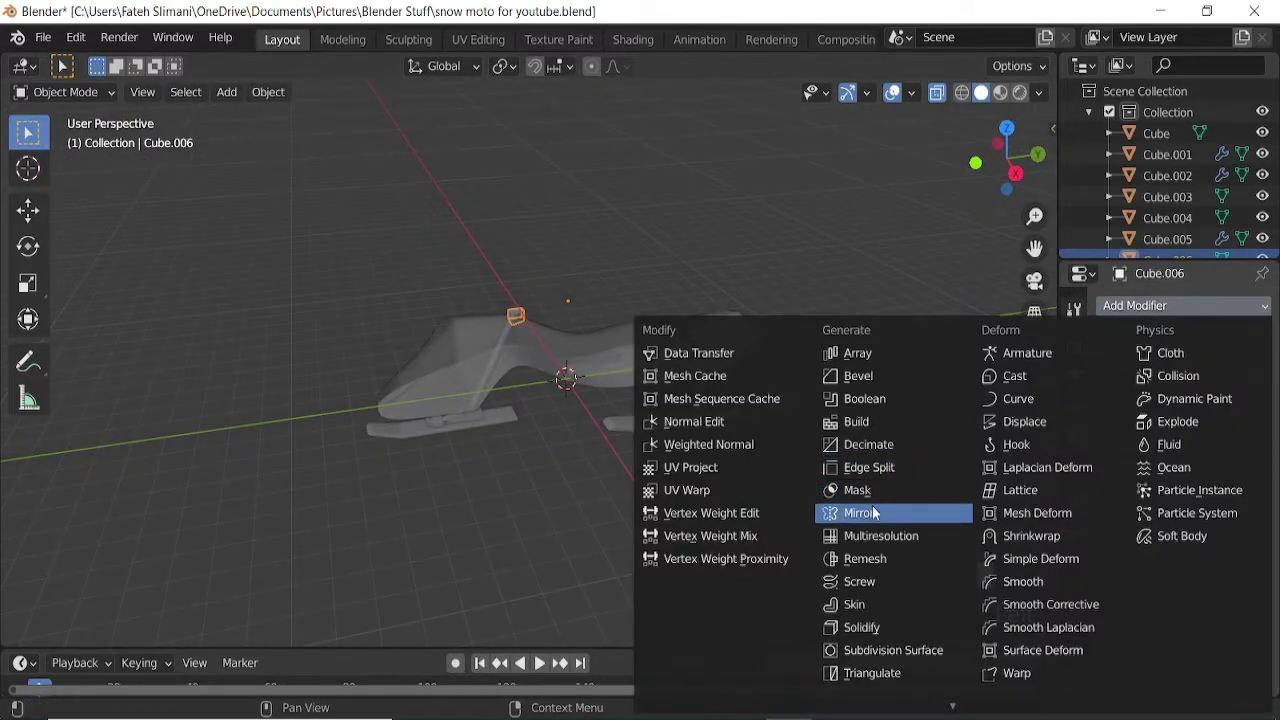
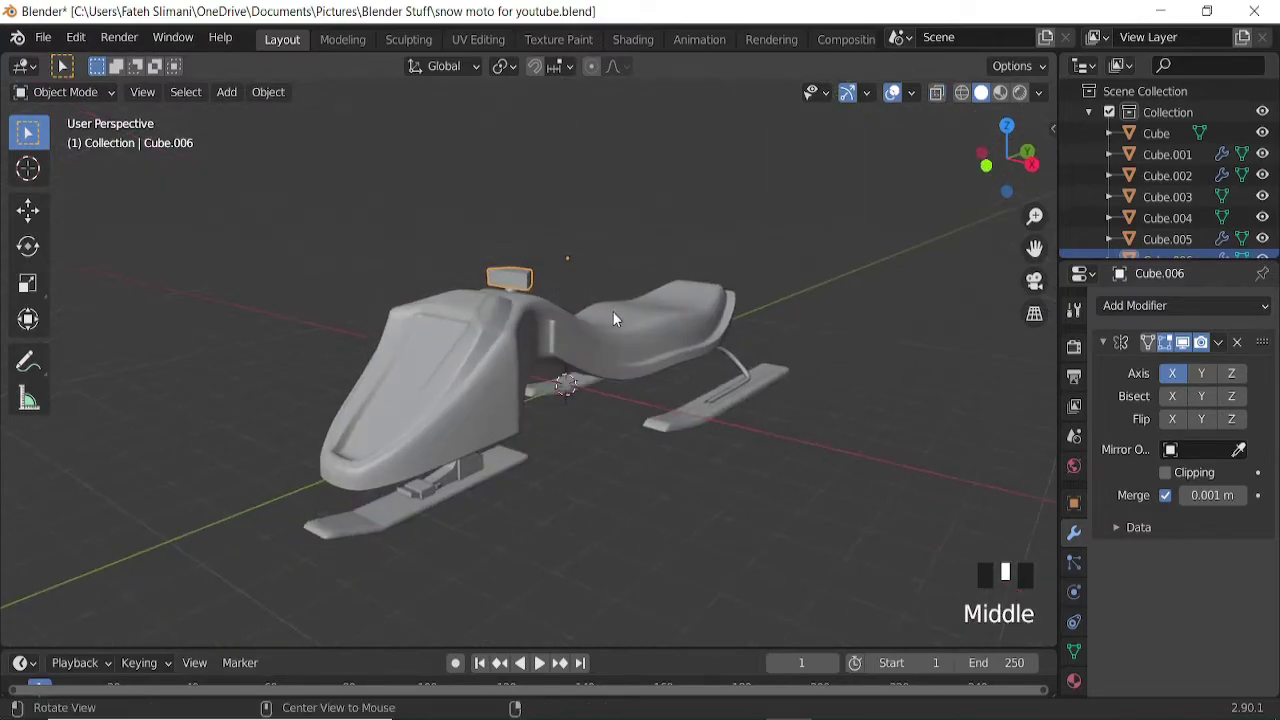
scroll(up, 3)
key(Tab)
Inset the mount block's side face and shrink it uniformly.
click(174, 95)
click(171, 94)
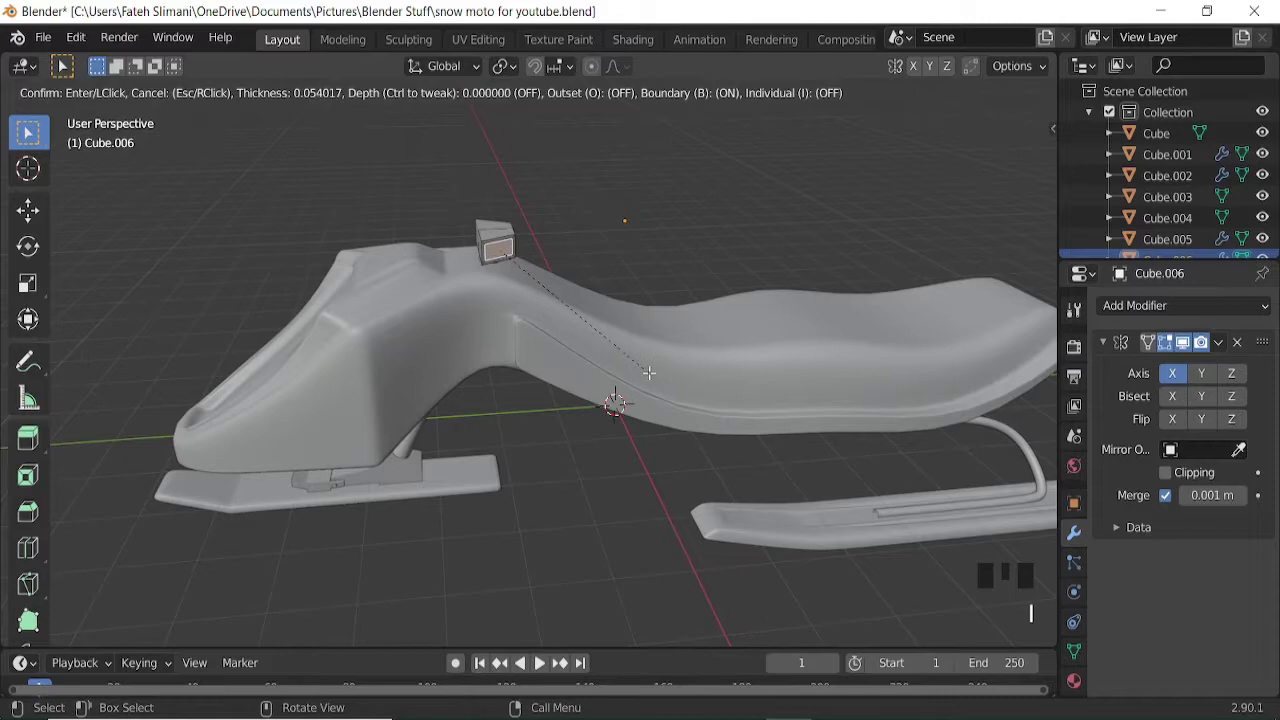
key(s)
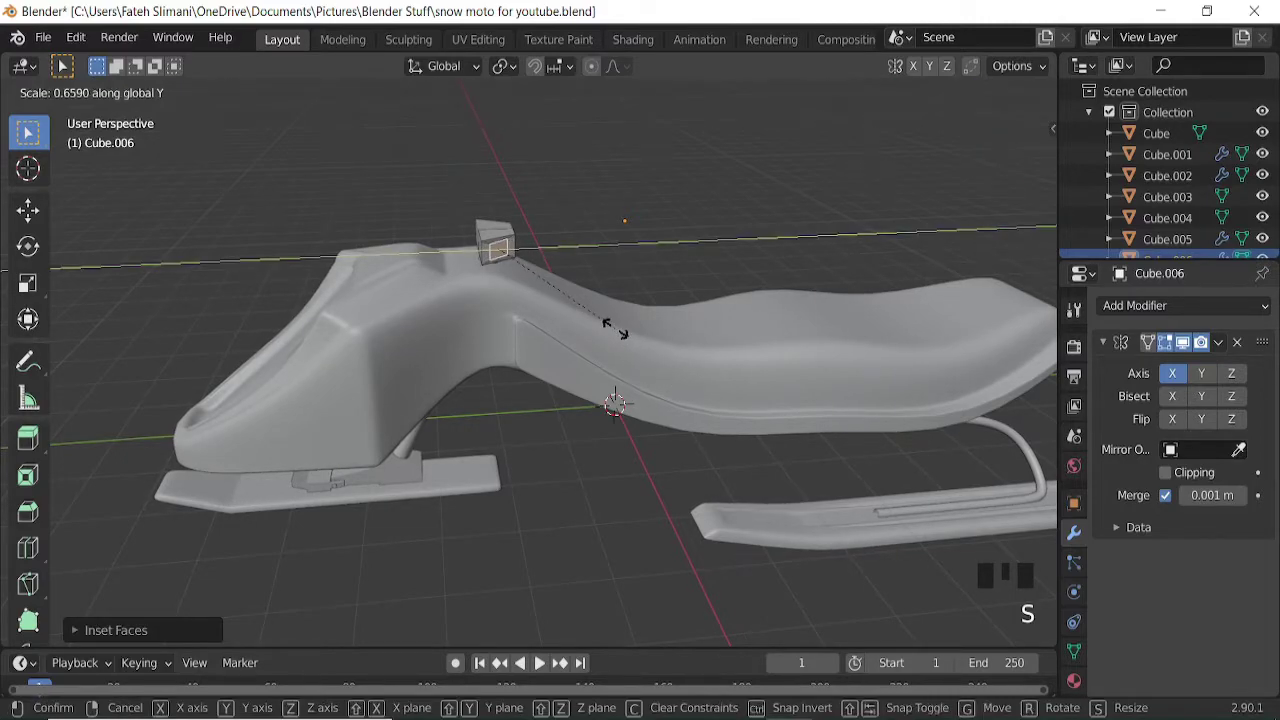
key(s)
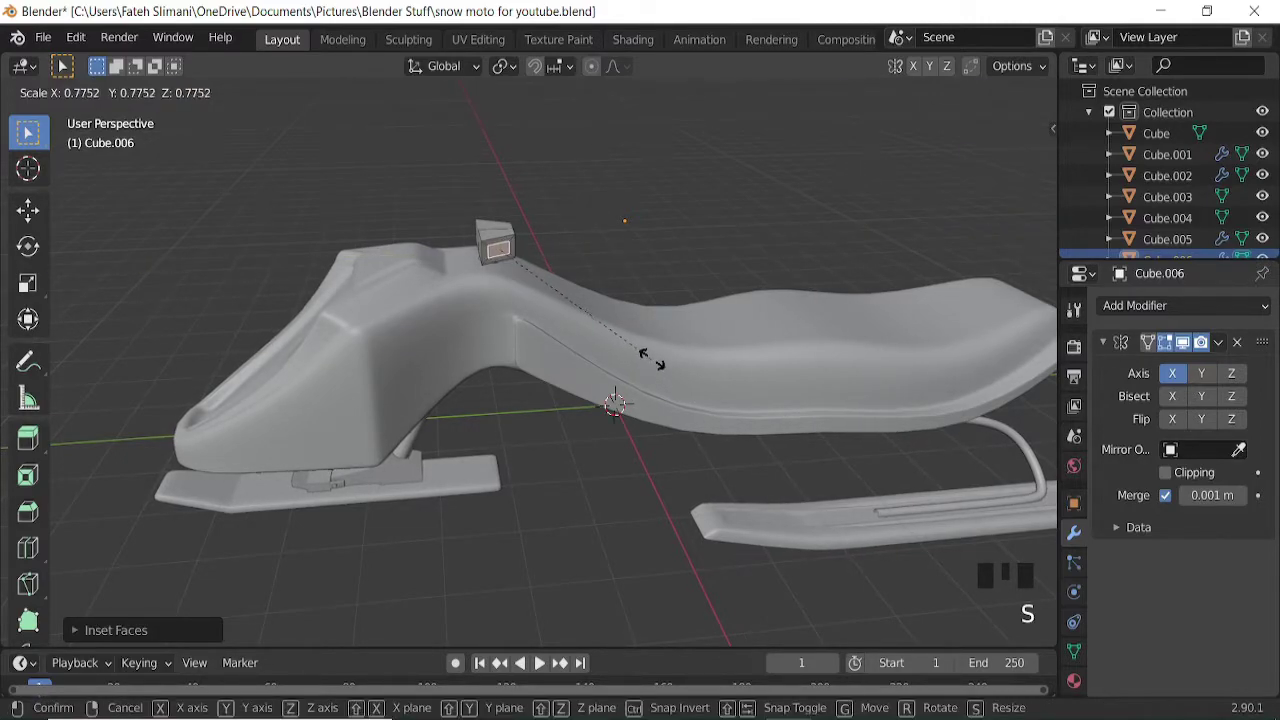
Extrude the inset face outward as the start of the handlebar stub.
key(ctrl+KP_8)
key(ctrl+KP_8)
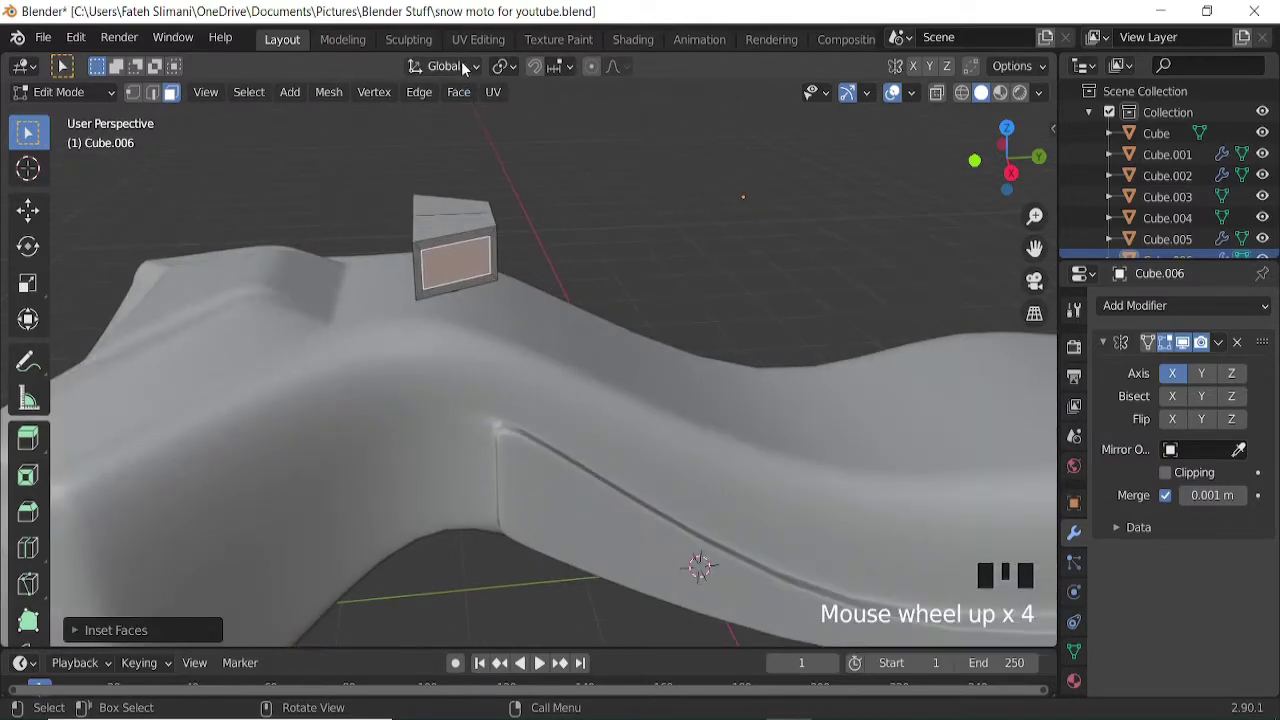
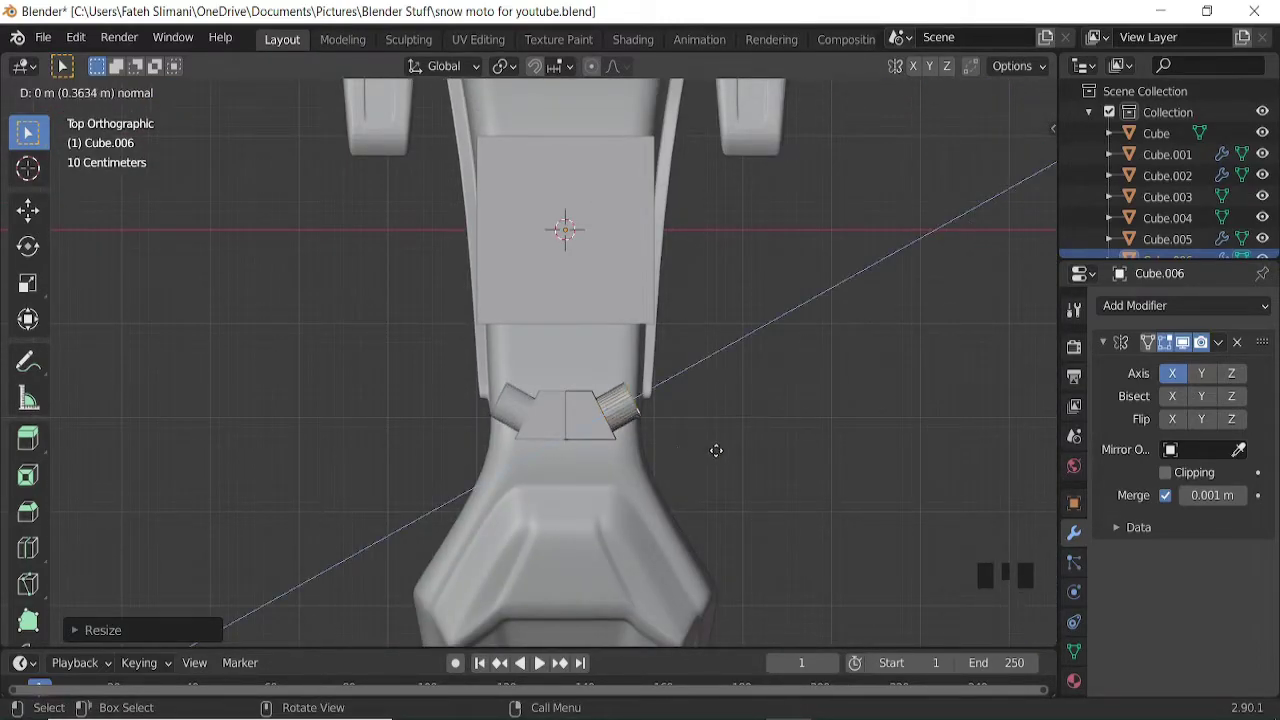
key(g)
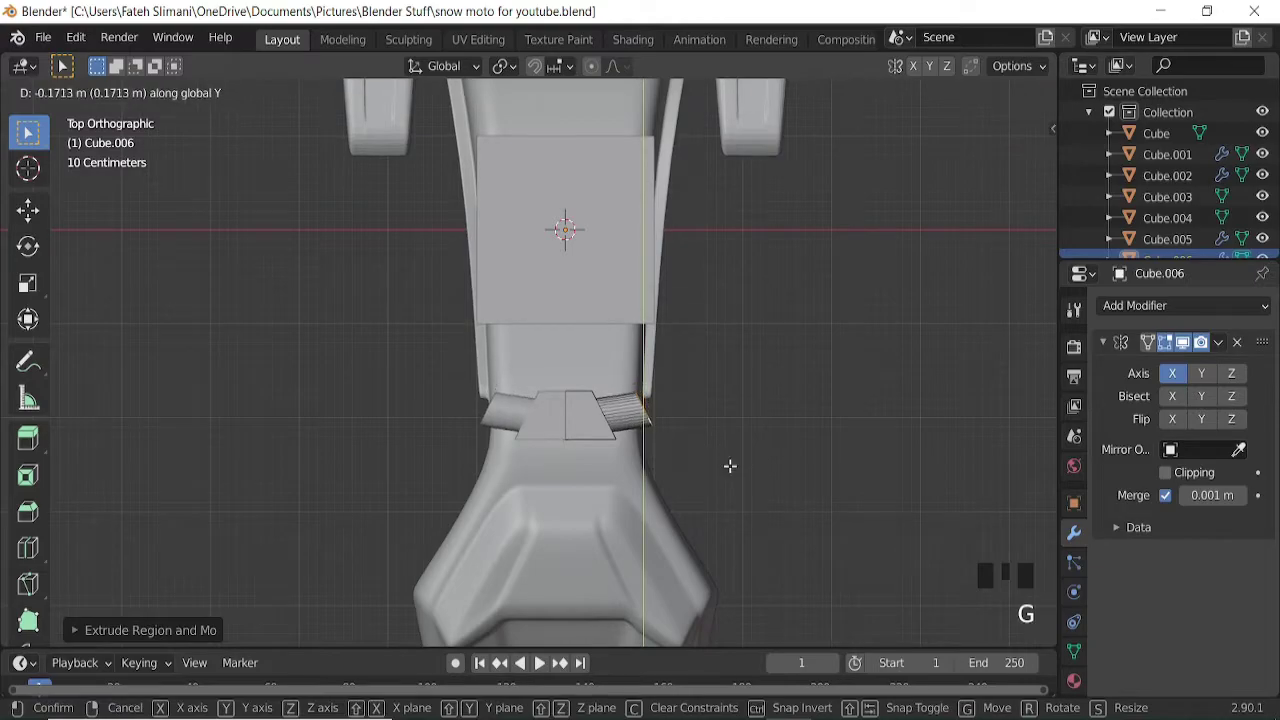
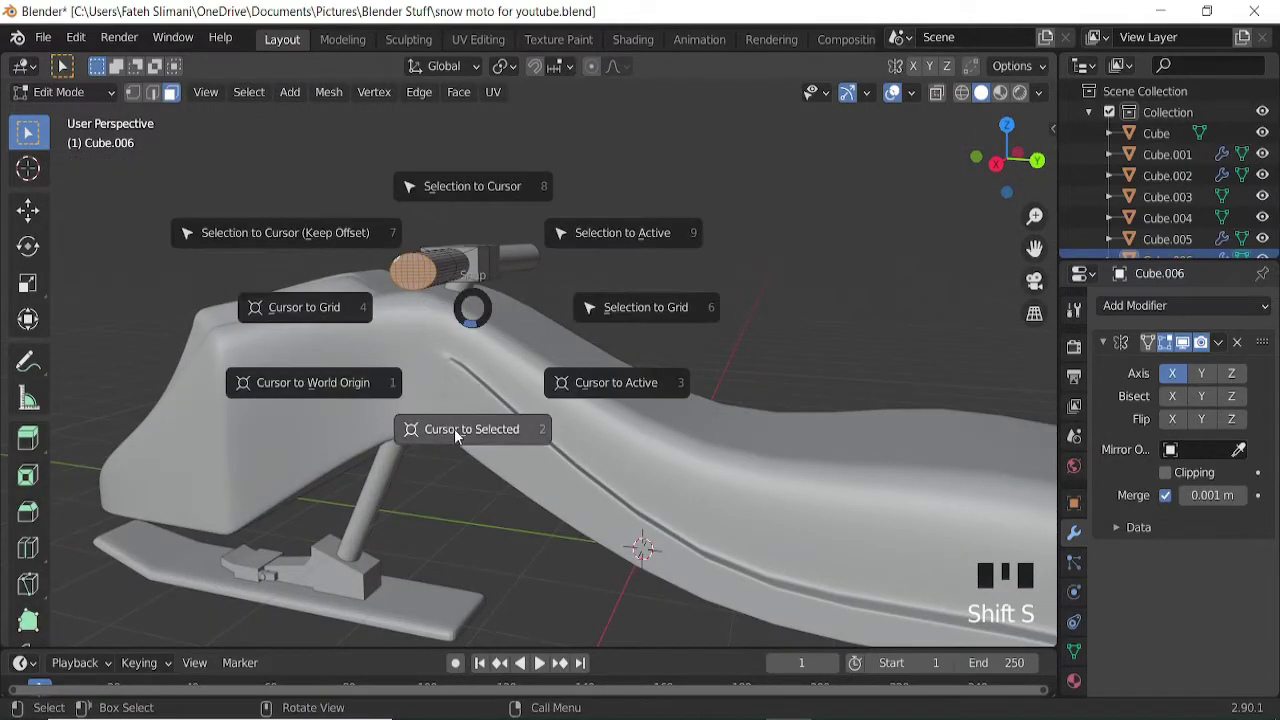
Snap the cursor to the face, add a NURBS path there and resize it from the top view.
key(Tab)
key(KP_3)
key(shift+a)
key(Tab)
key(KP_7)
key(s)
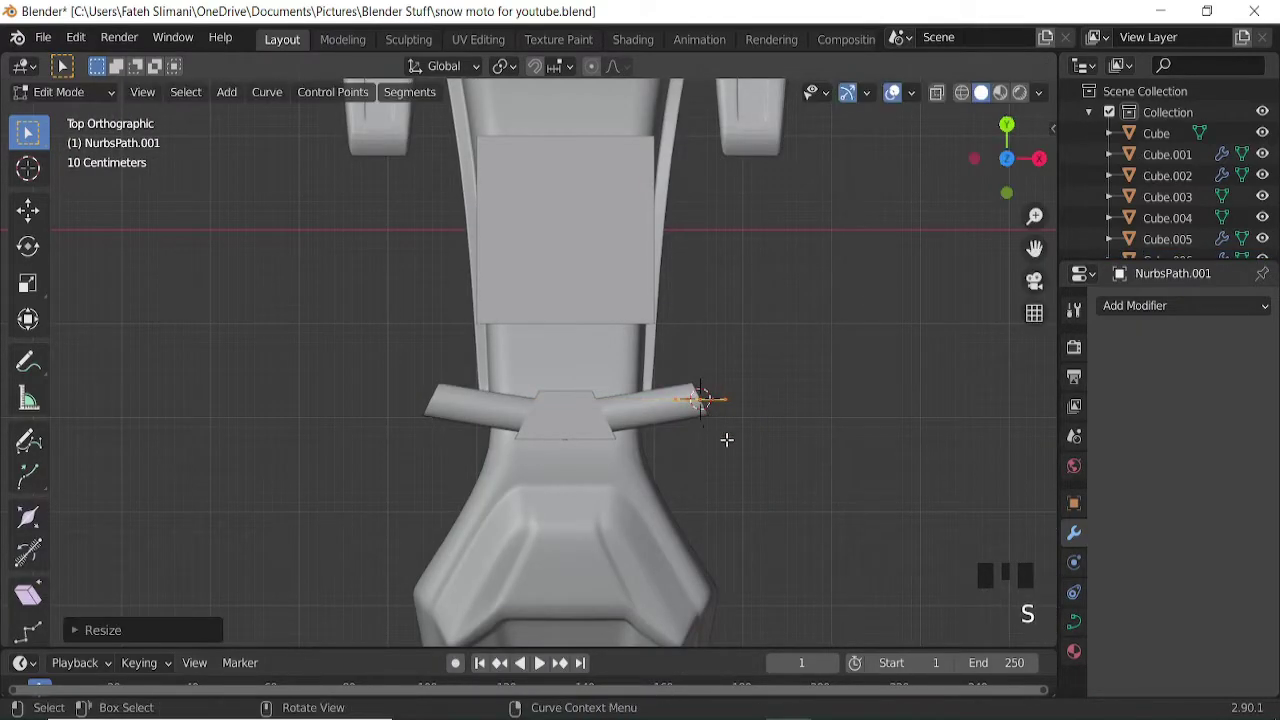
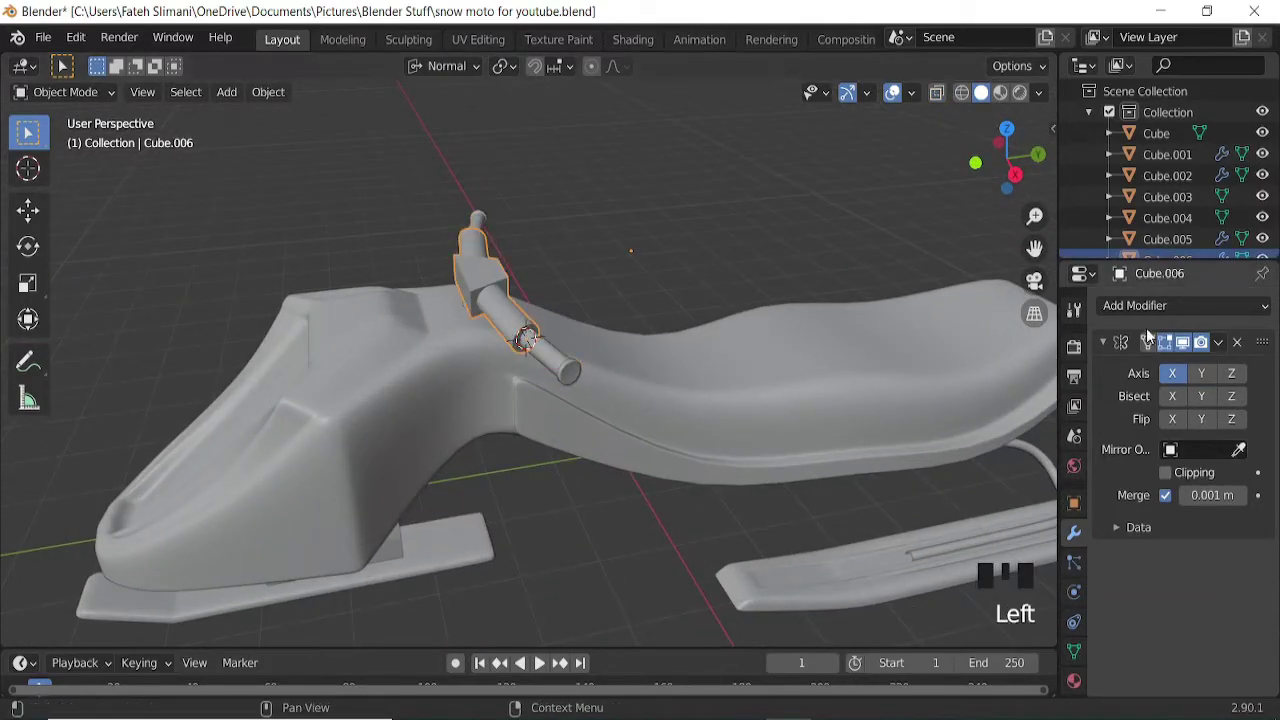
Add edge loops on the handlebar tube and slide them up beside the mount block.
drag(939, 624, 1245, 623)
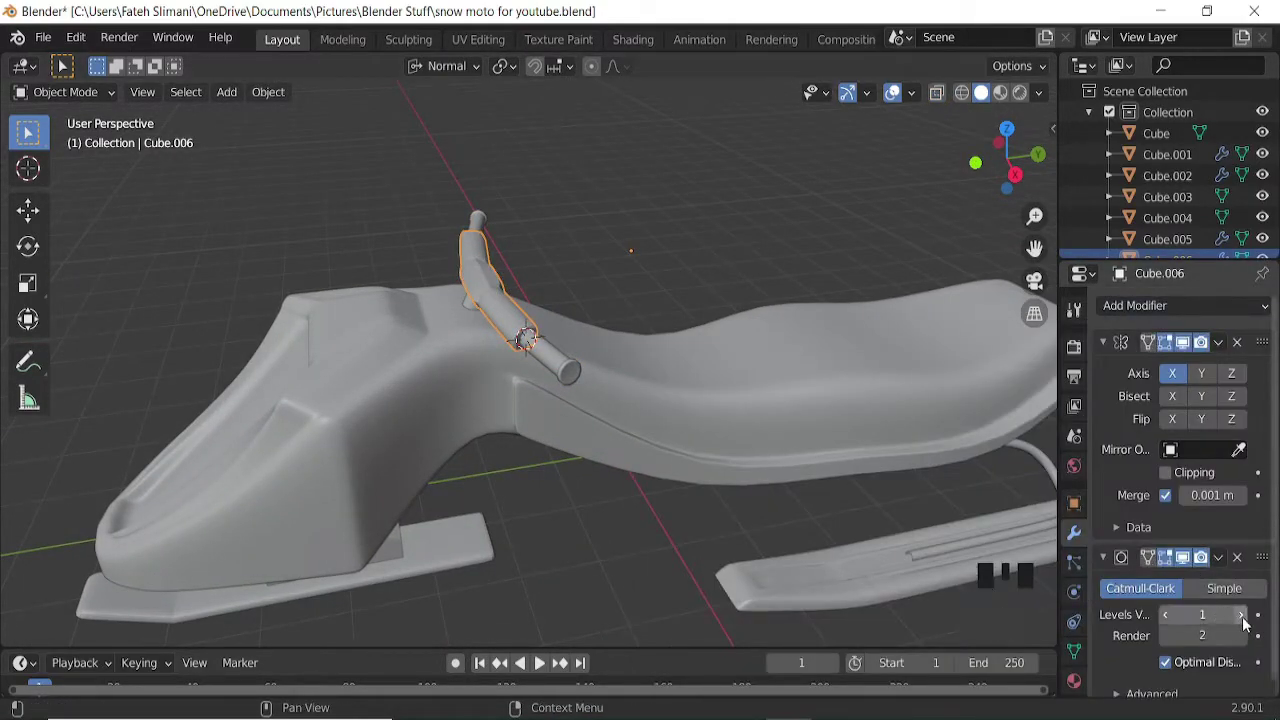
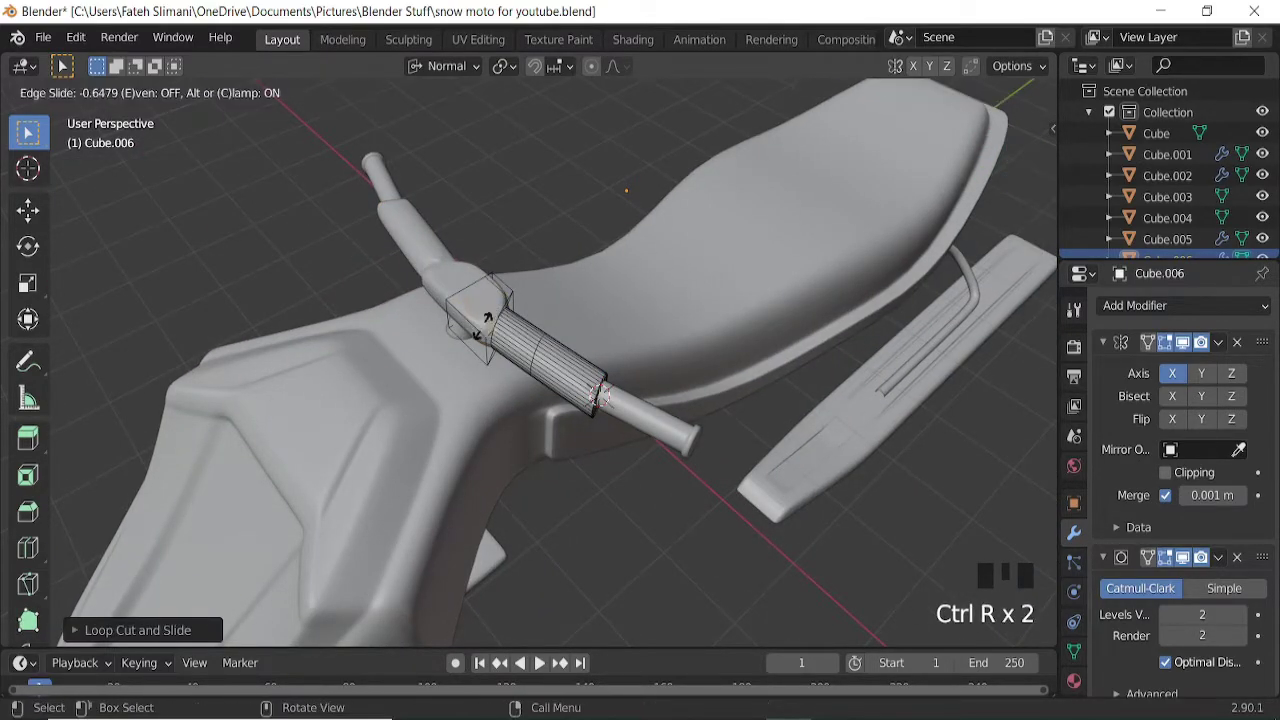
key(ctrl+r)
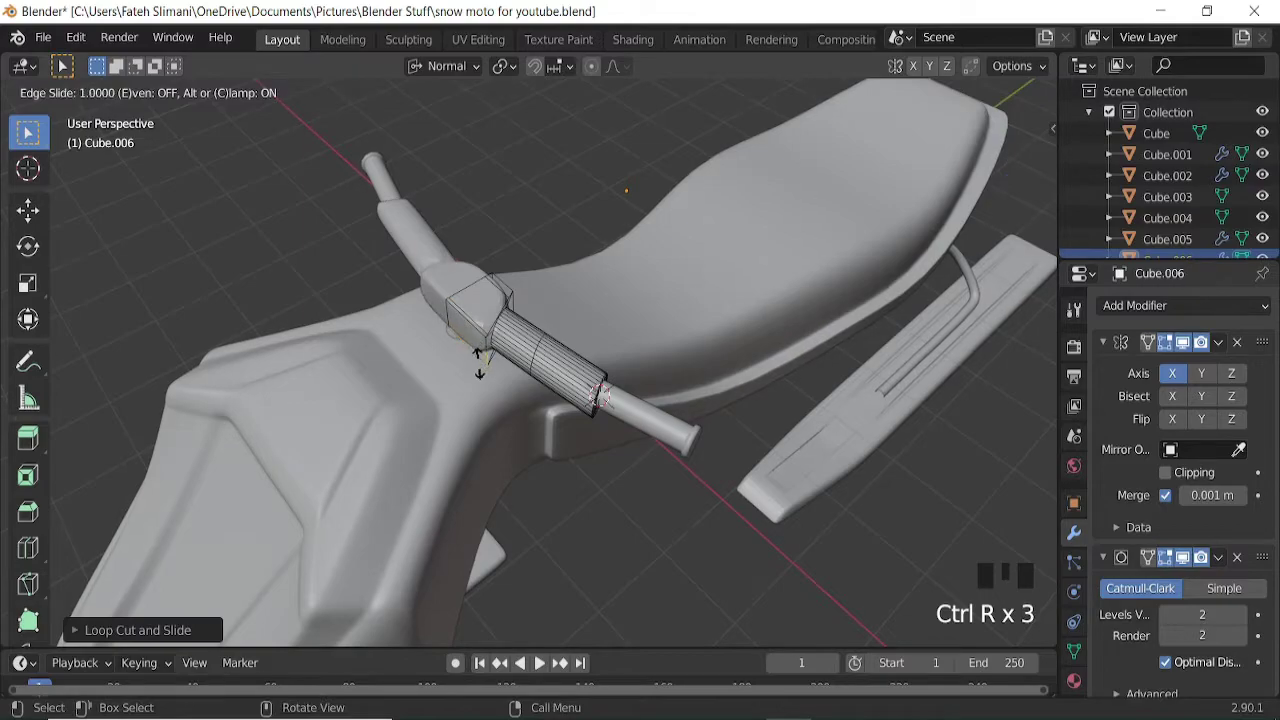
key(ctrl+r)
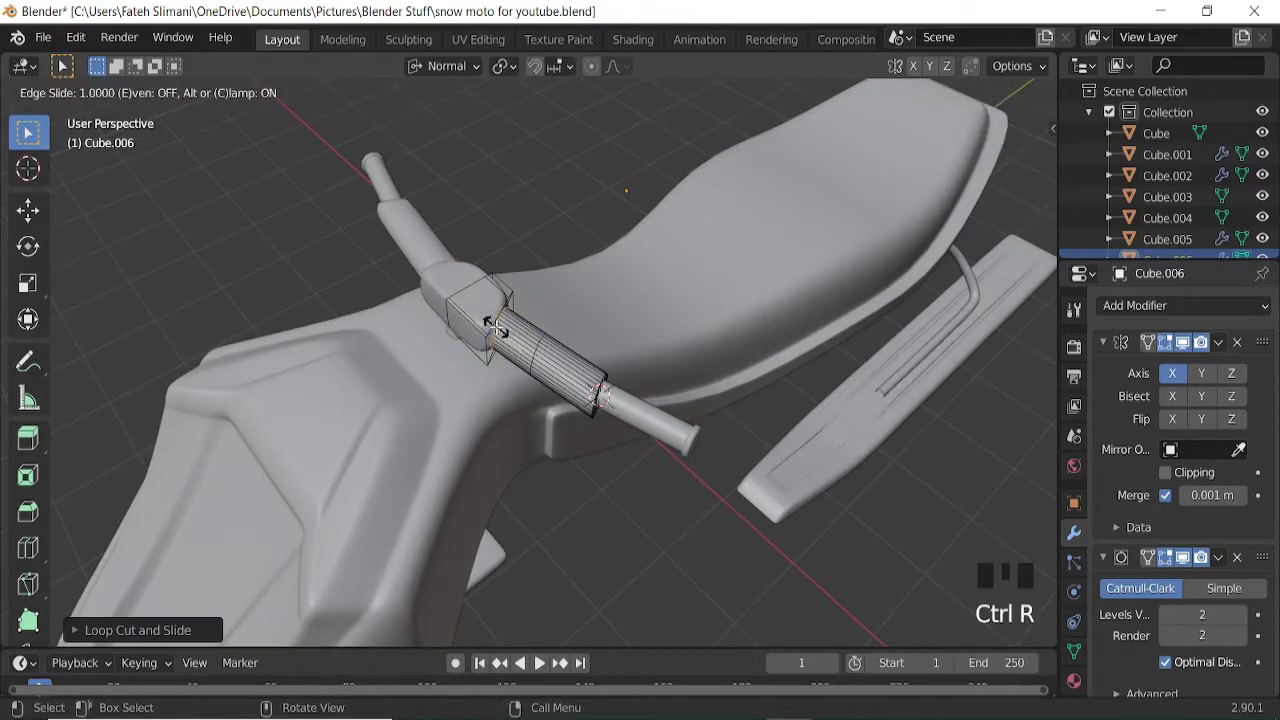
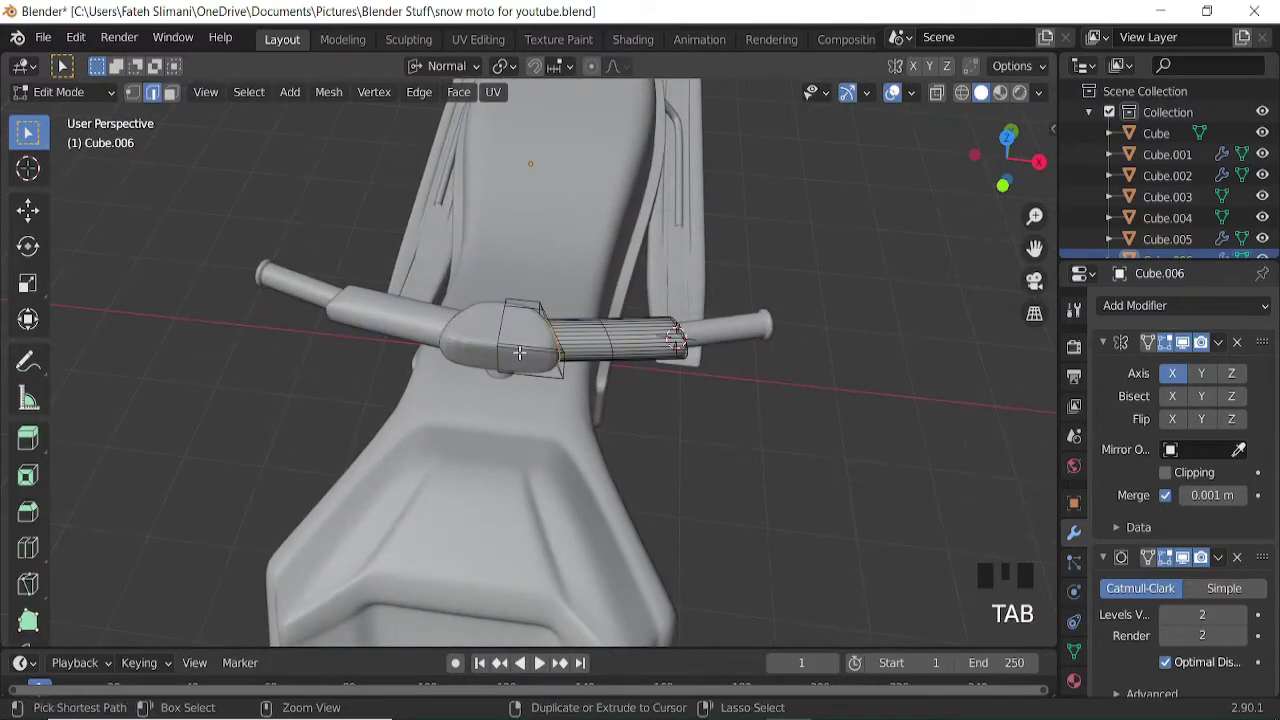
key(ctrl+r)
key(Tab)
Orbit around the handlebar to check the grip, then return to the side view.
scroll(down, 3)
drag(614, 358, 660, 357)
drag(660, 357, 577, 410)
drag(577, 410, 675, 402)
scroll(down, 3)
drag(700, 431, 701, 386)
key(KP_3)
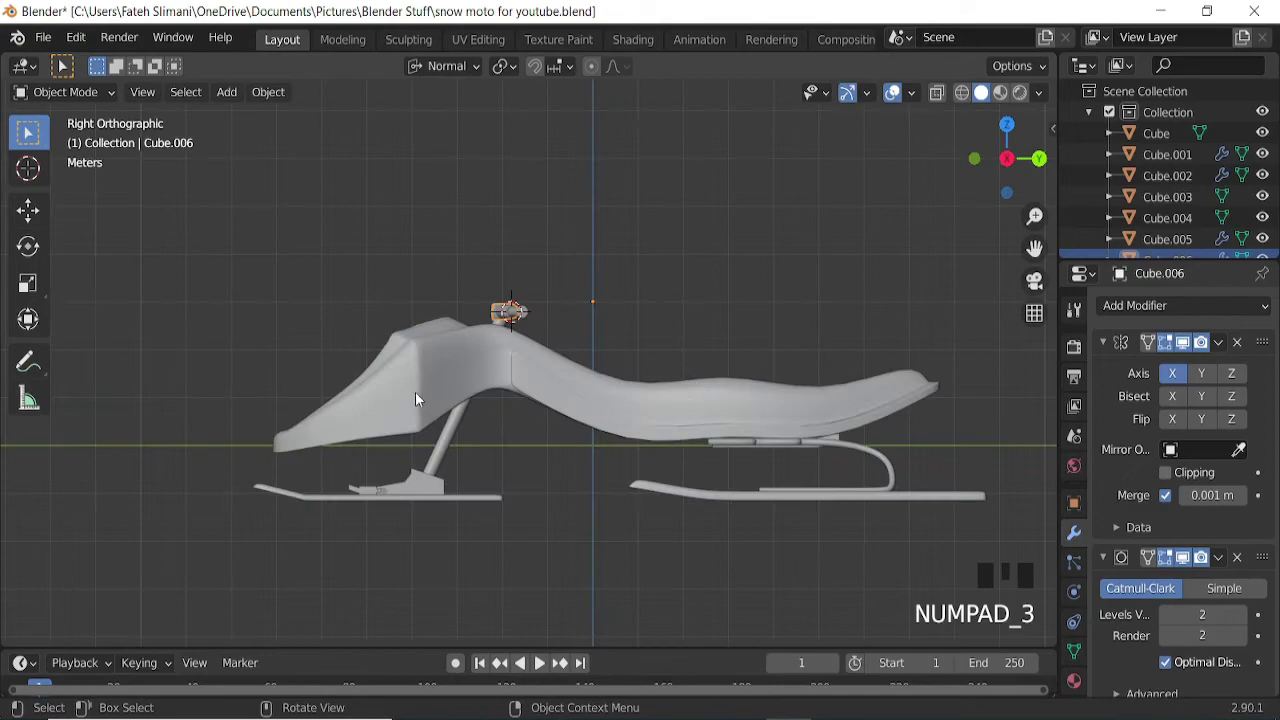
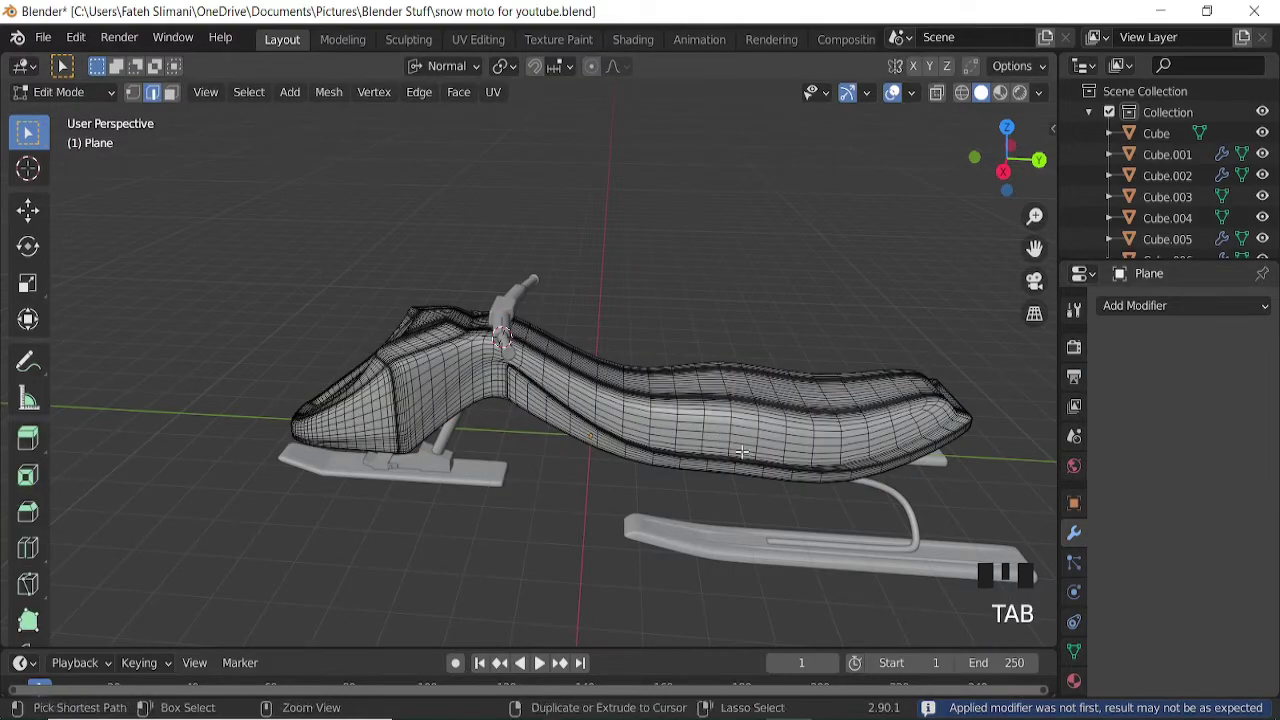
Undo twice so the body keeps its level-2 Catmull-Clark subdivision modifier.
key(ctrl+z)
key(ctrl+z)
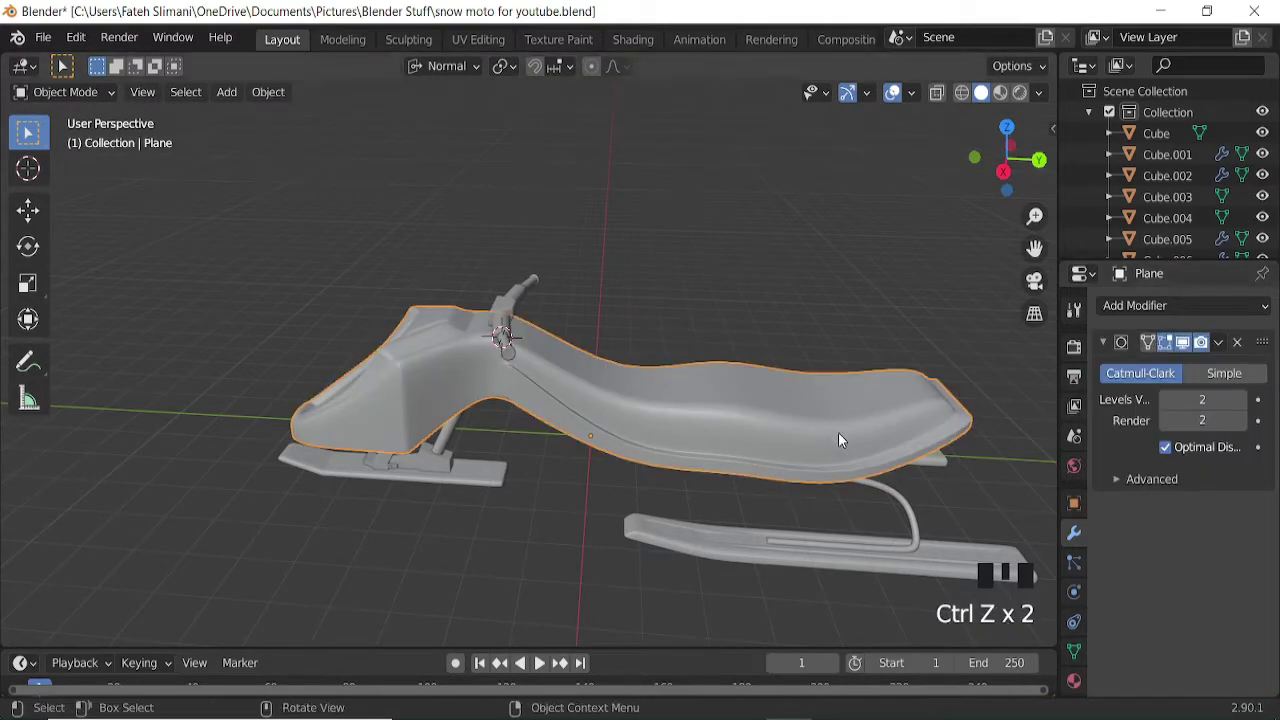
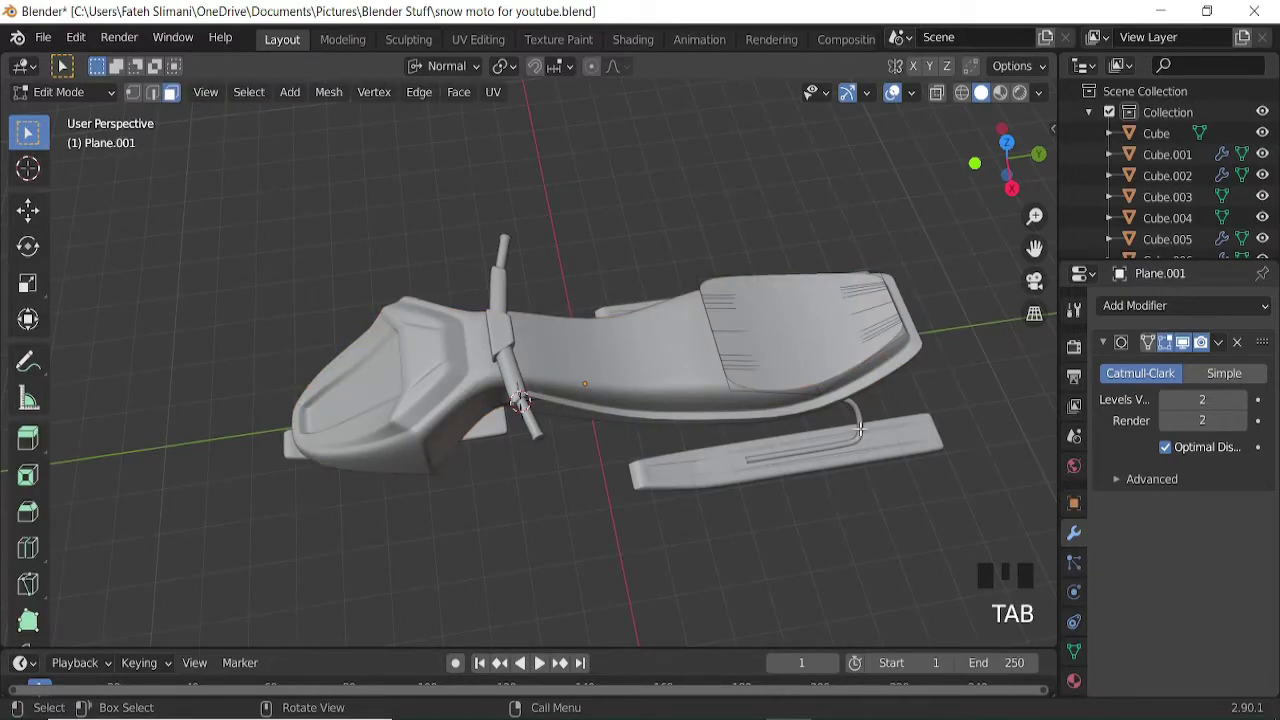
Select the seat-area edges on the hull and shrink them into a seat patch.
key(a)
drag(472, 70, 334, 104)
key(s)
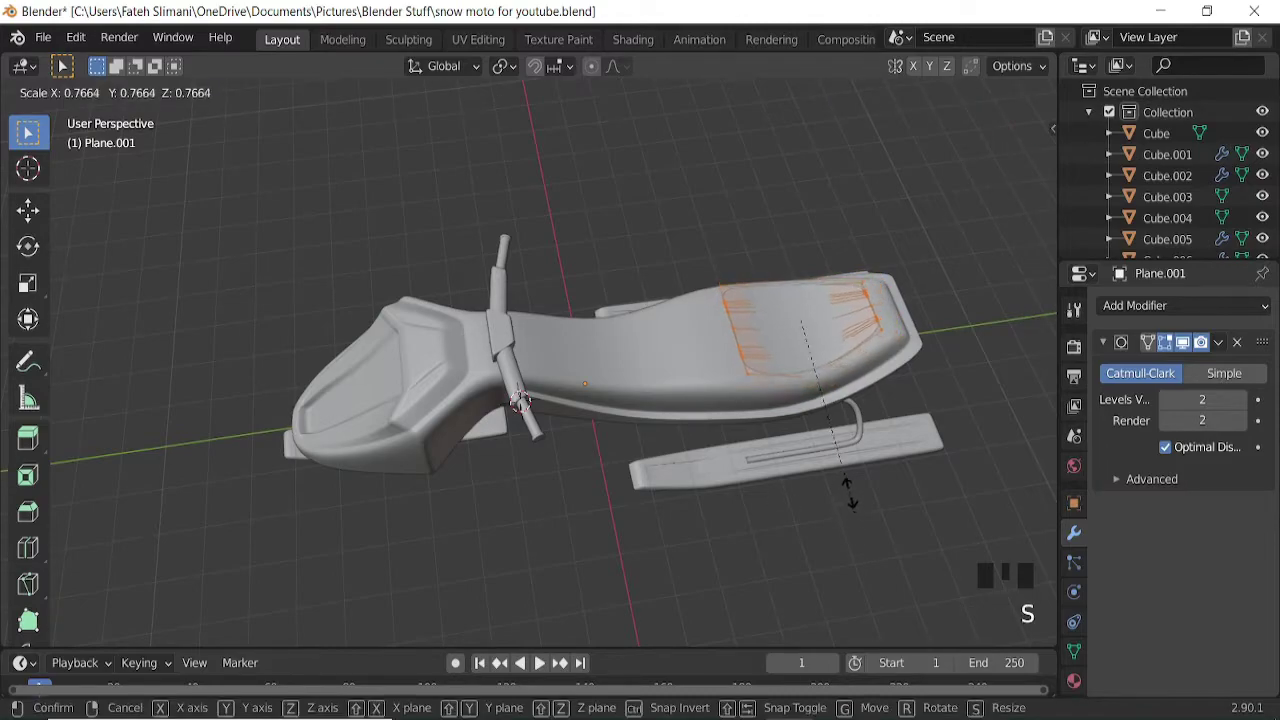
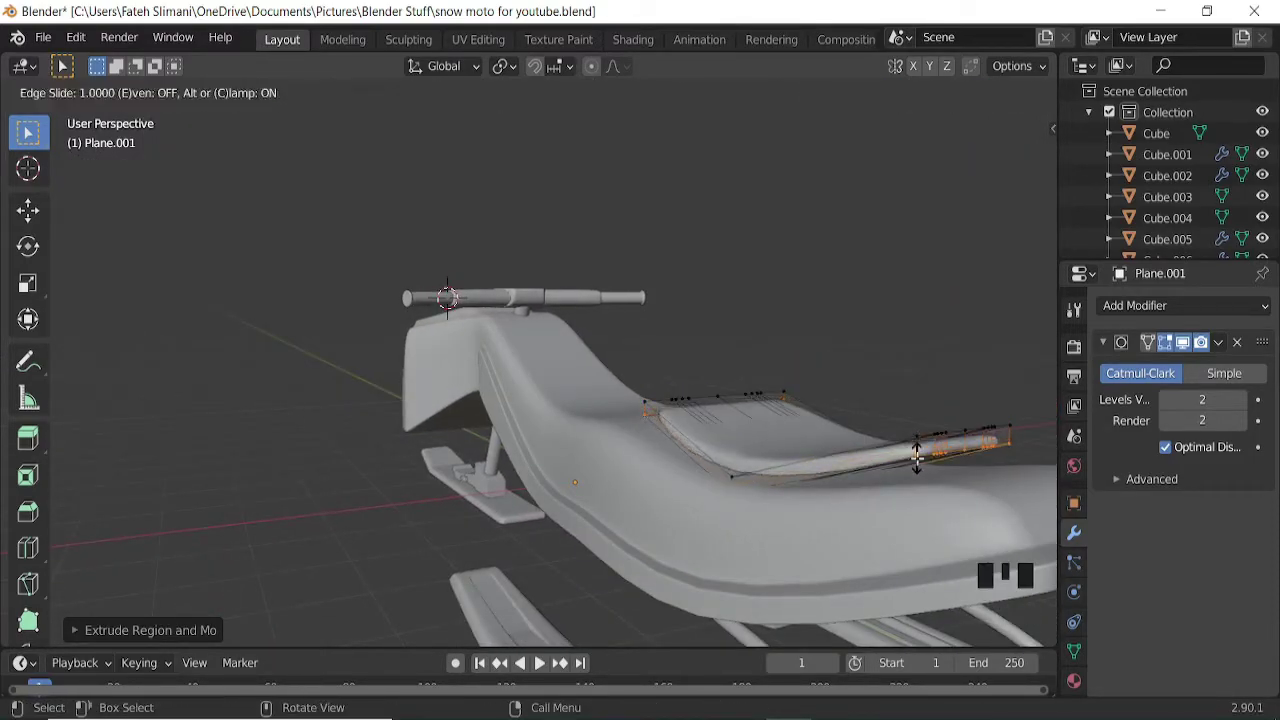
Add an edge loop around the seat and check it from the side.
key(KP_3)
key(ctrl+KP_6)
key(ctrl+KP_6)
key(ctrl+KP_6)
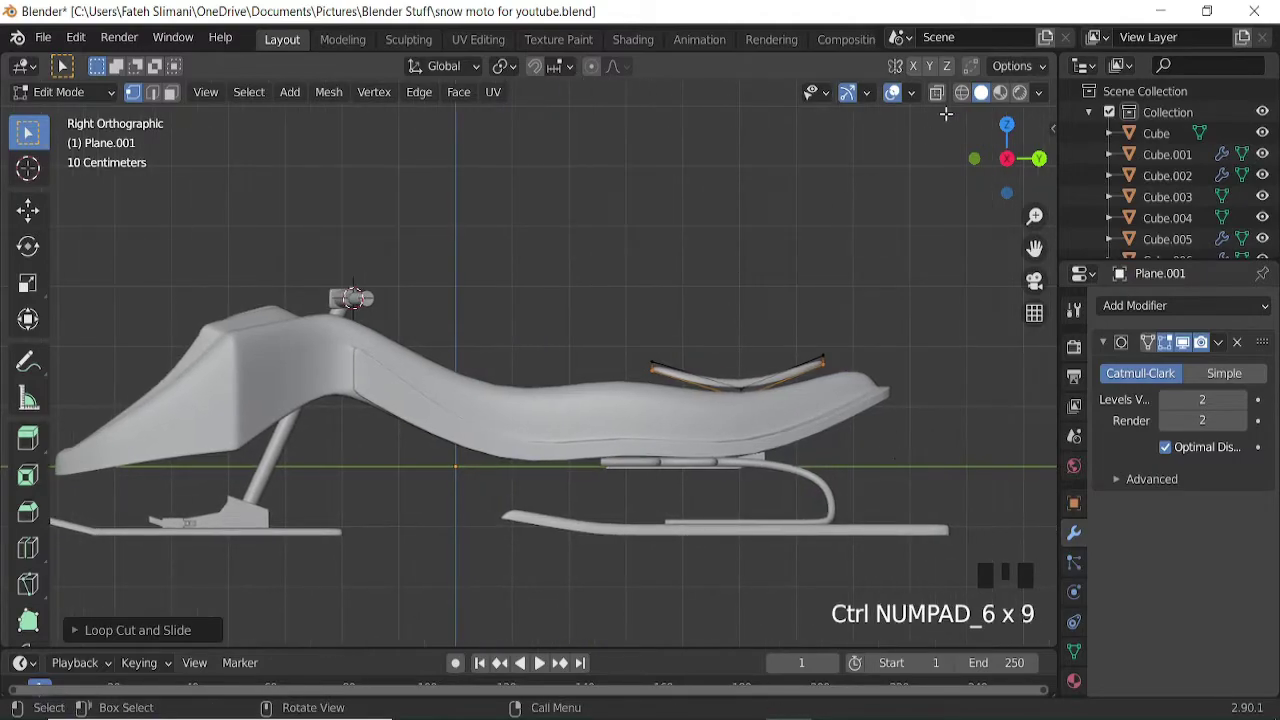
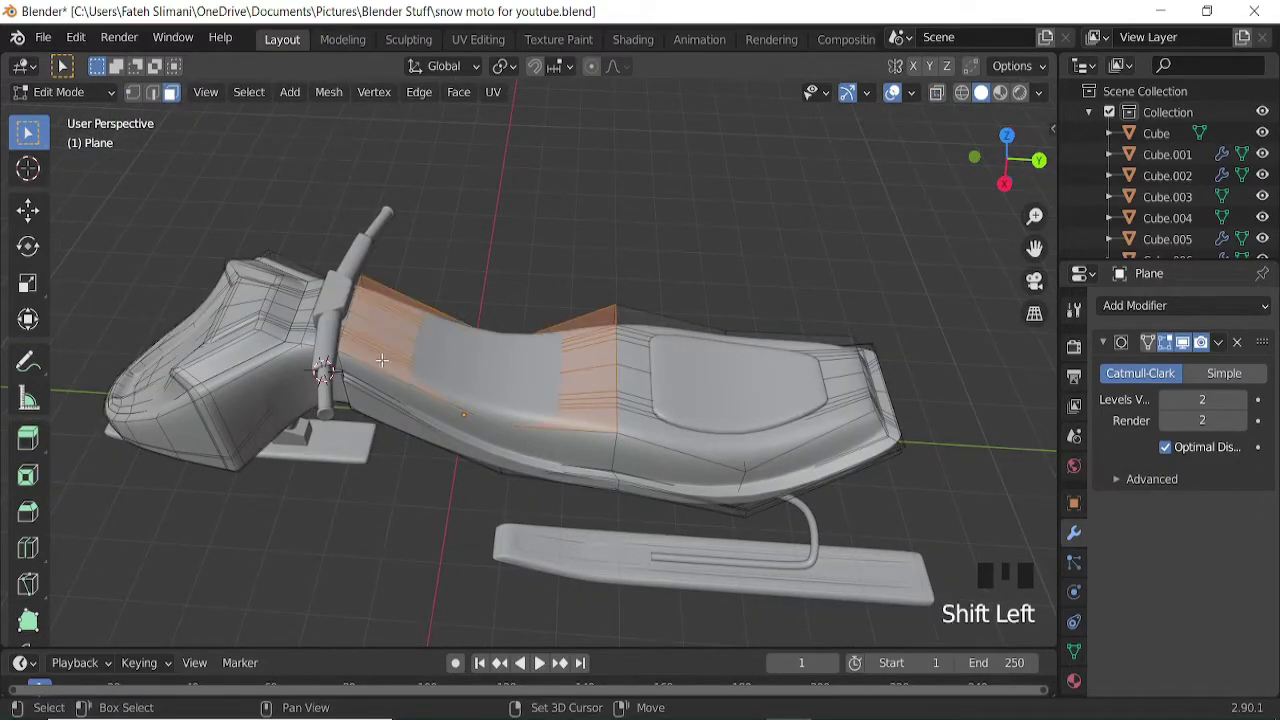
Duplicate the front-section faces and separate them into their own object, Plane.002.
key(shift+d)
key(p)
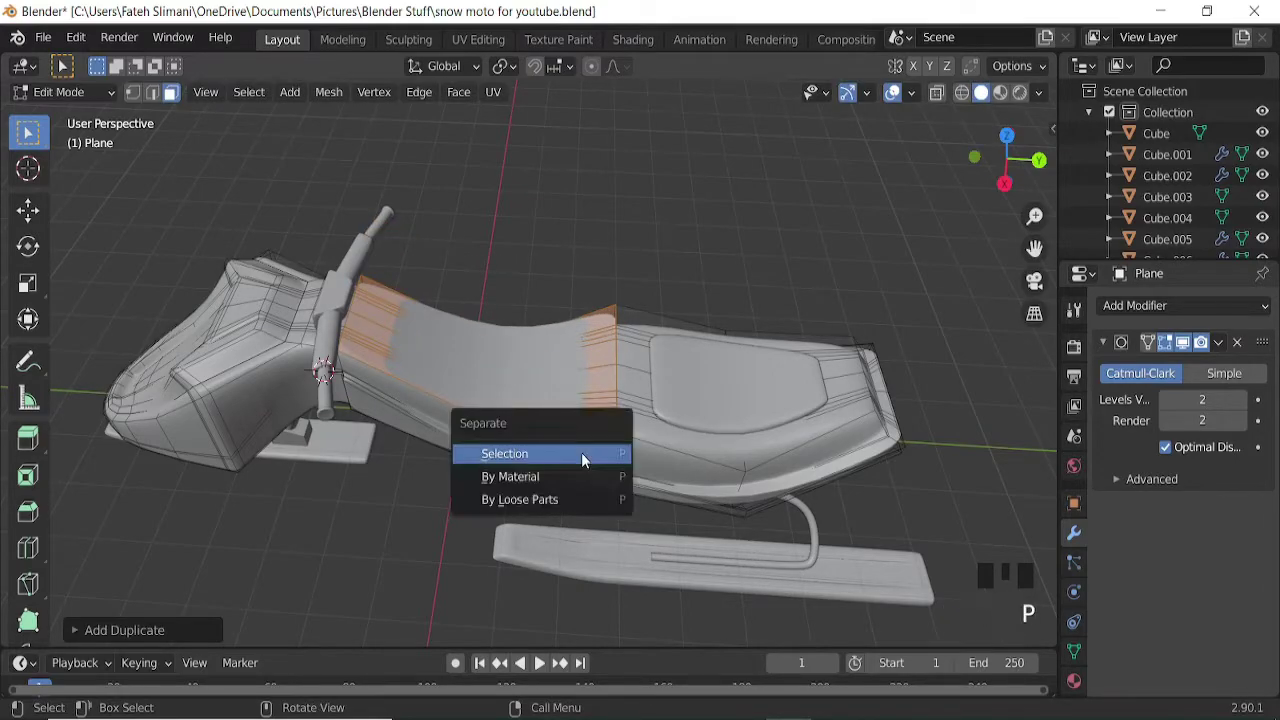
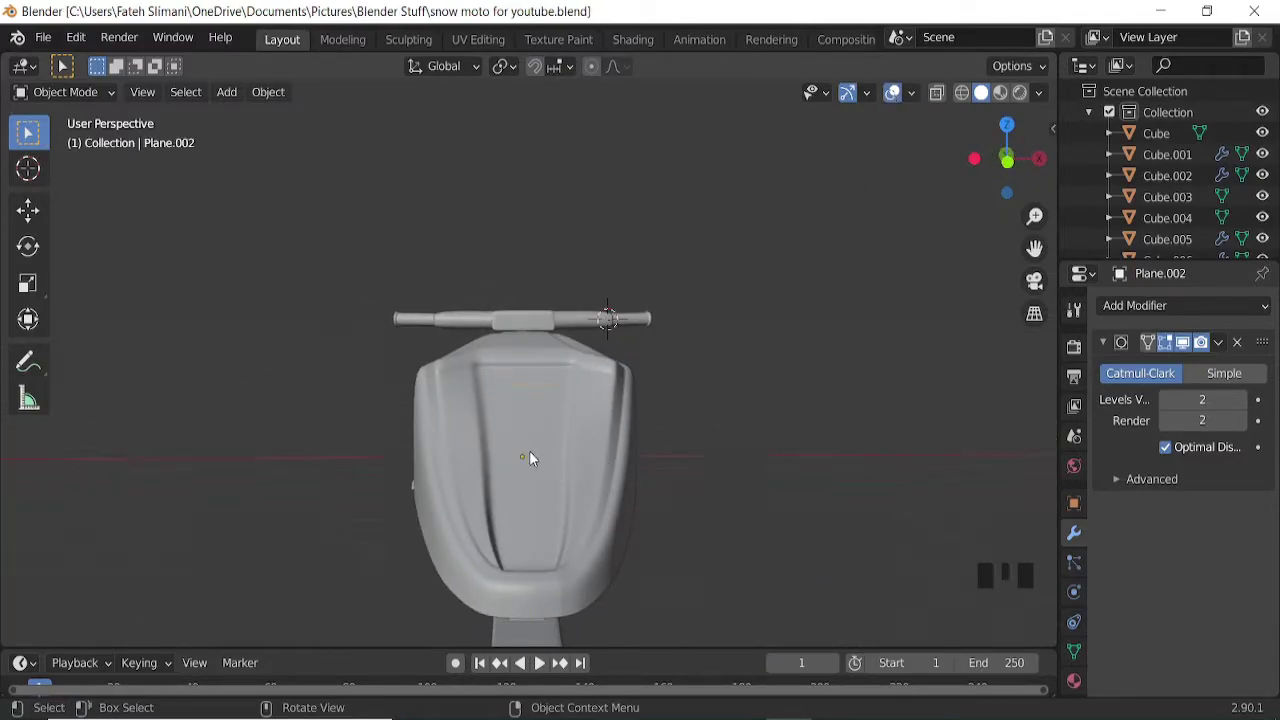
Add a cylinder from the front view and rotate it 90° to face forward.
key(KP_1)
key(shift+a)
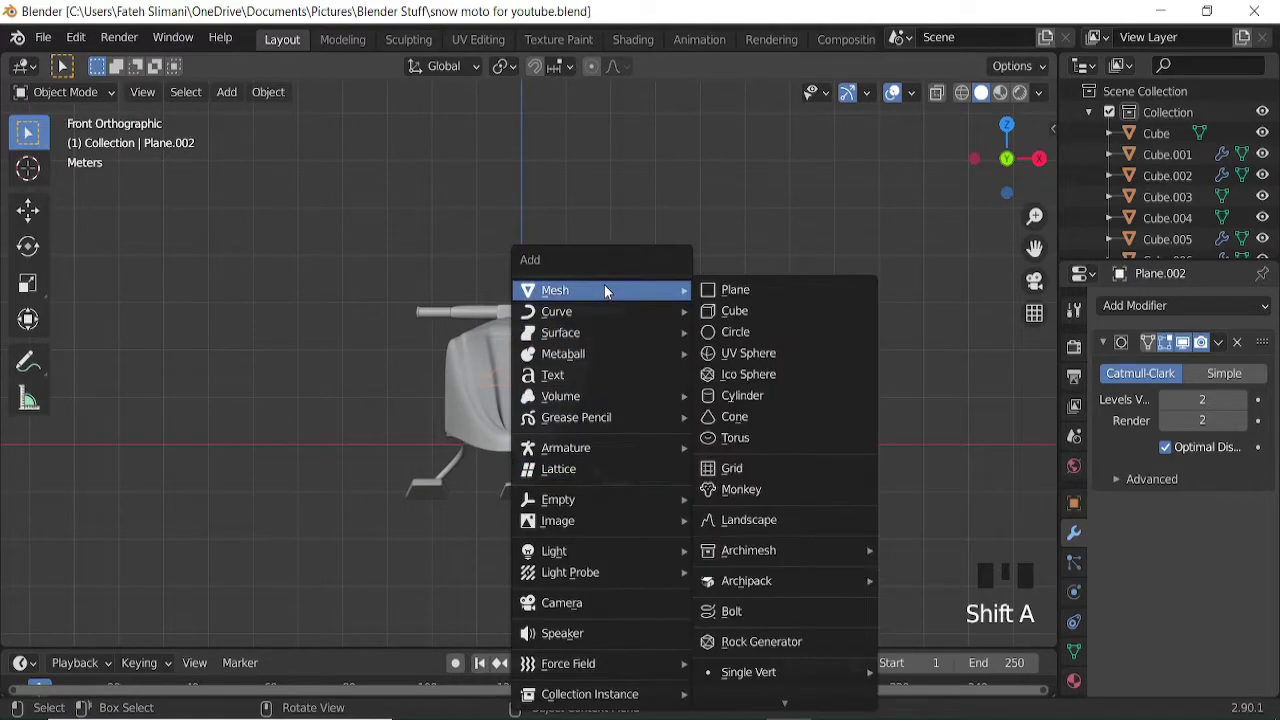
key(shift+a)
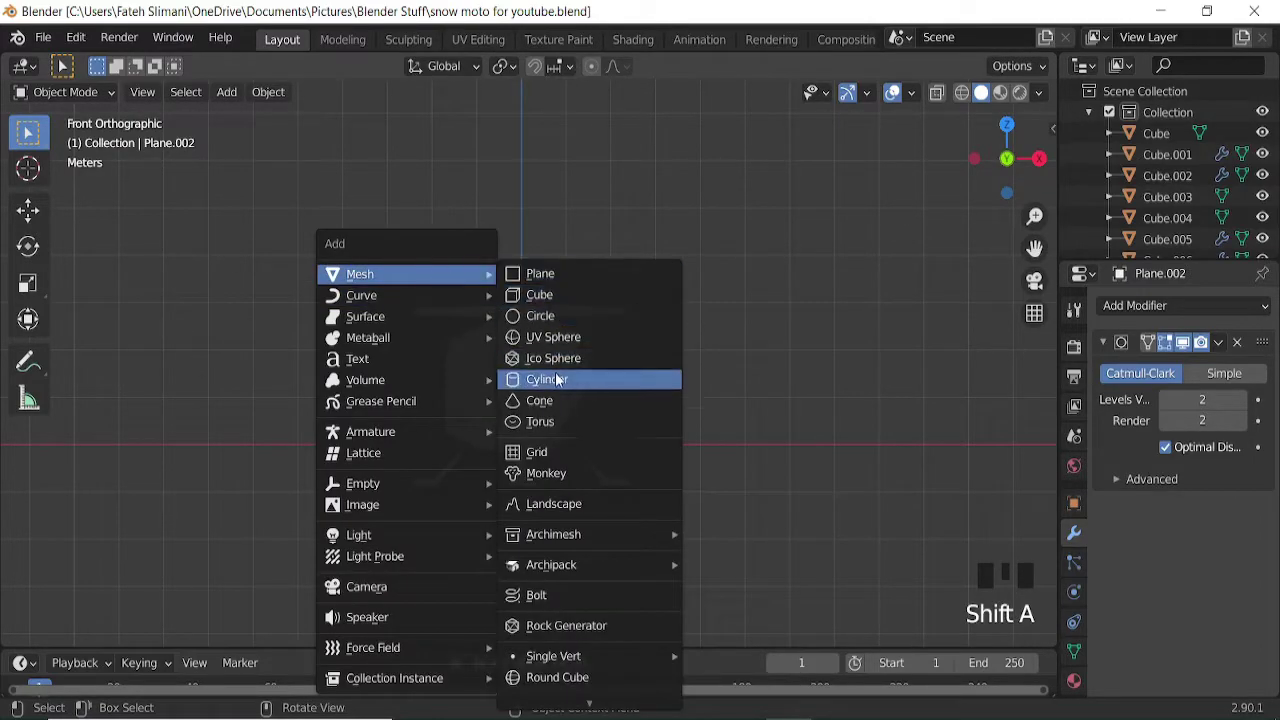
key(r)
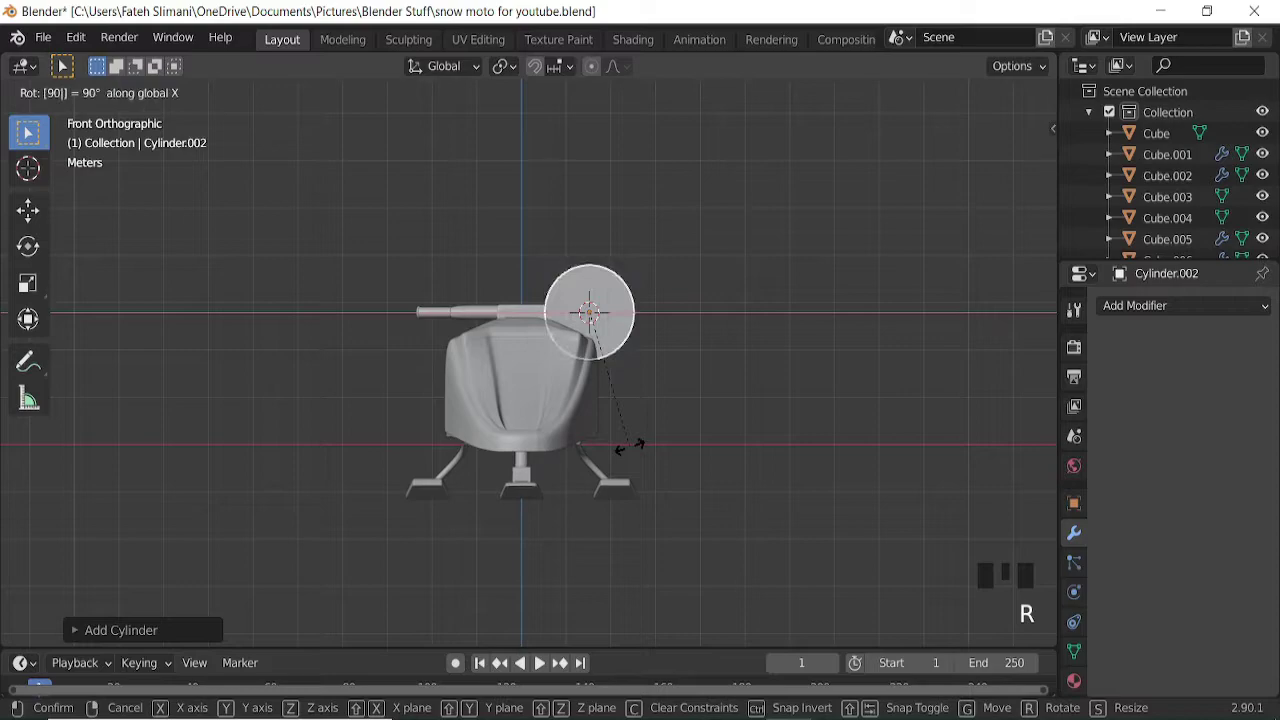
key(g)
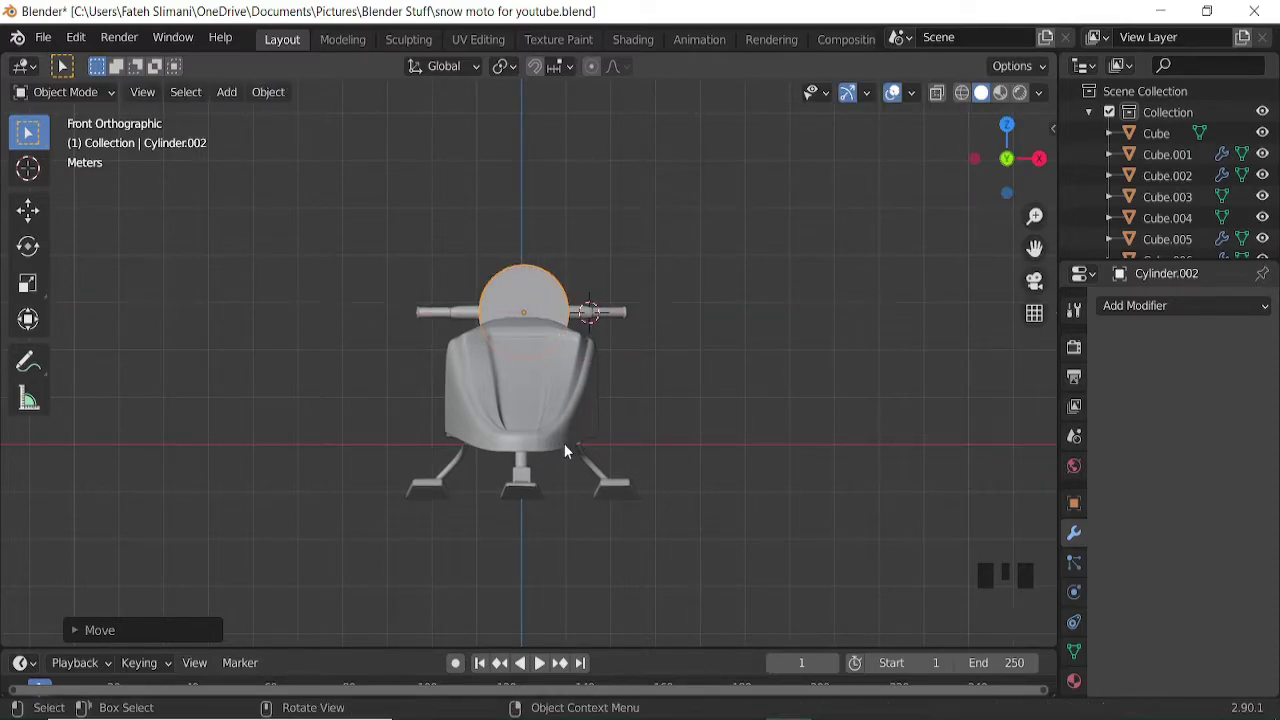
From the side, shrink the cylinder to headlight size and place it at the nose.
key(KP_3)
key(g)
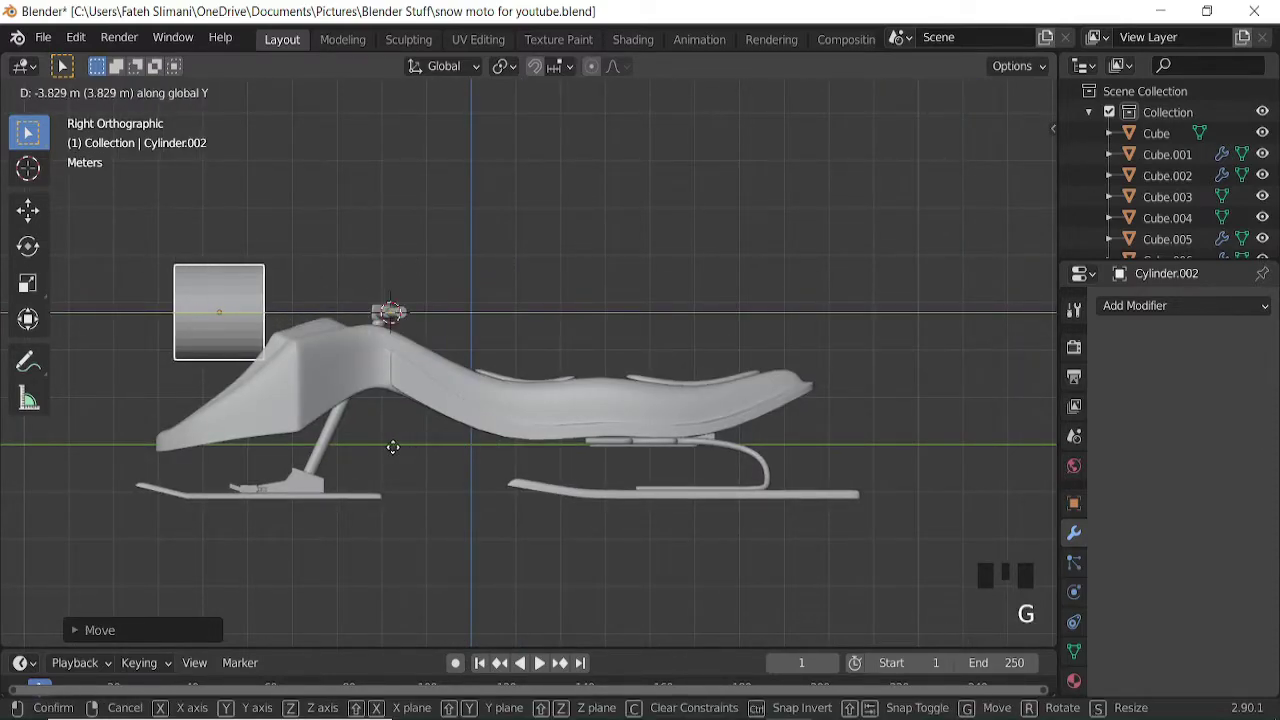
key(ctrl+KP_4)
key(ctrl+KP_4)
key(s)
key(g)
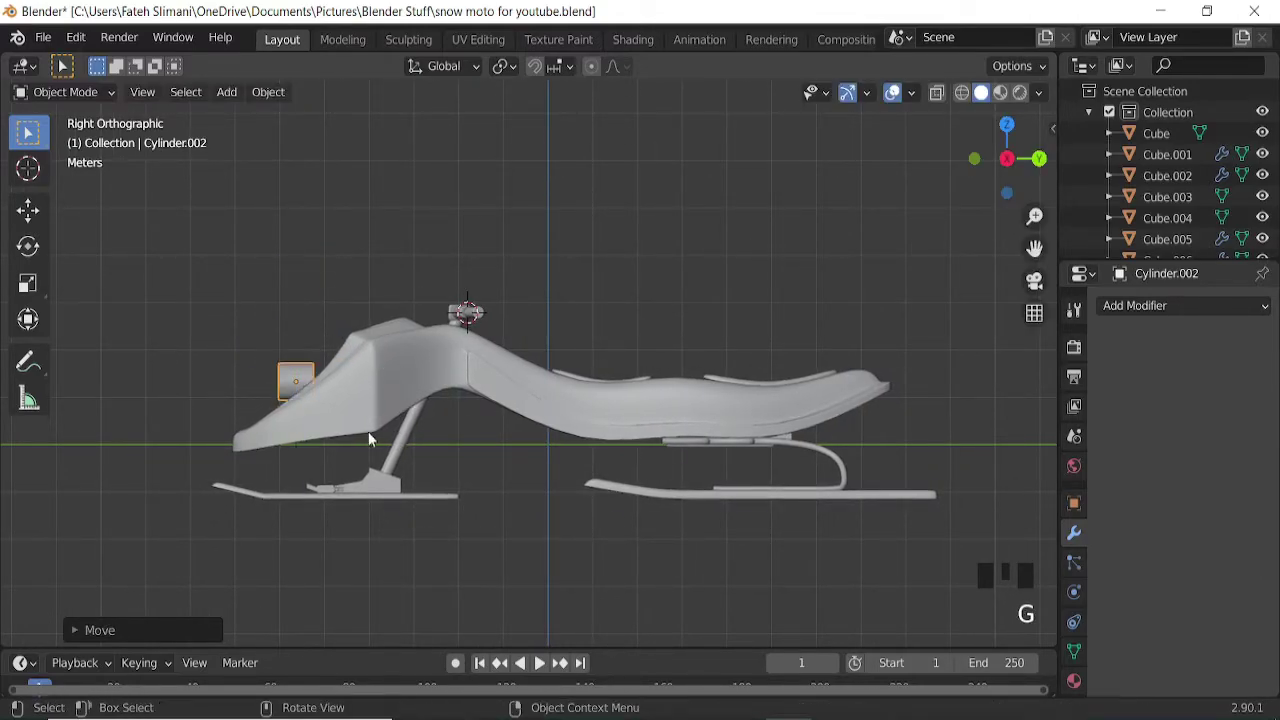
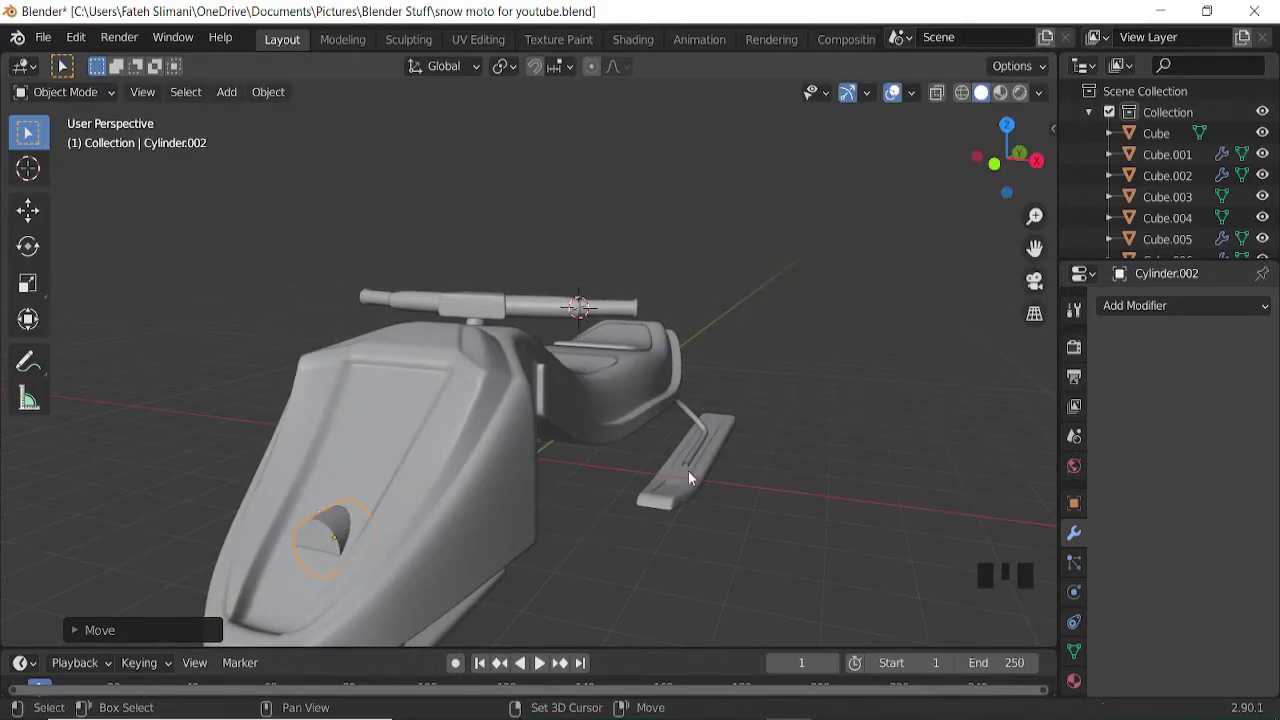
Edit the cylinder's mesh and slide its geometry along Y.
key(Tab)
double_click(182, 103)
key(g)
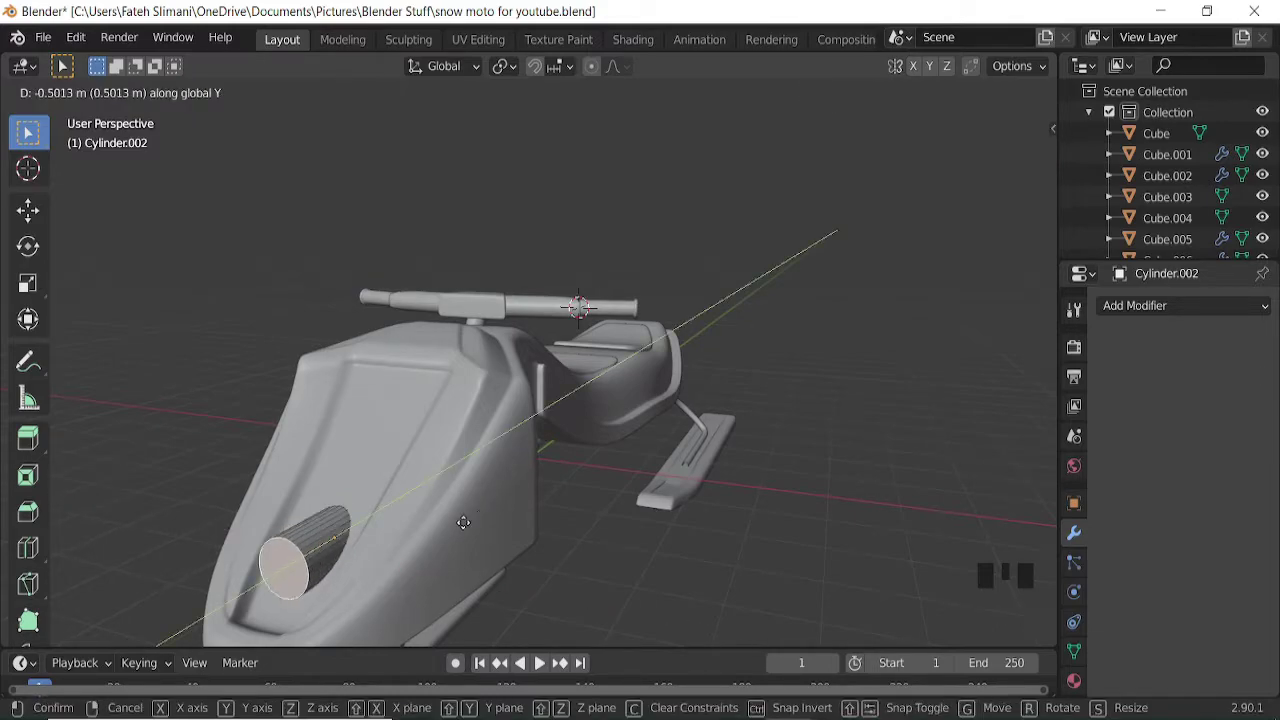
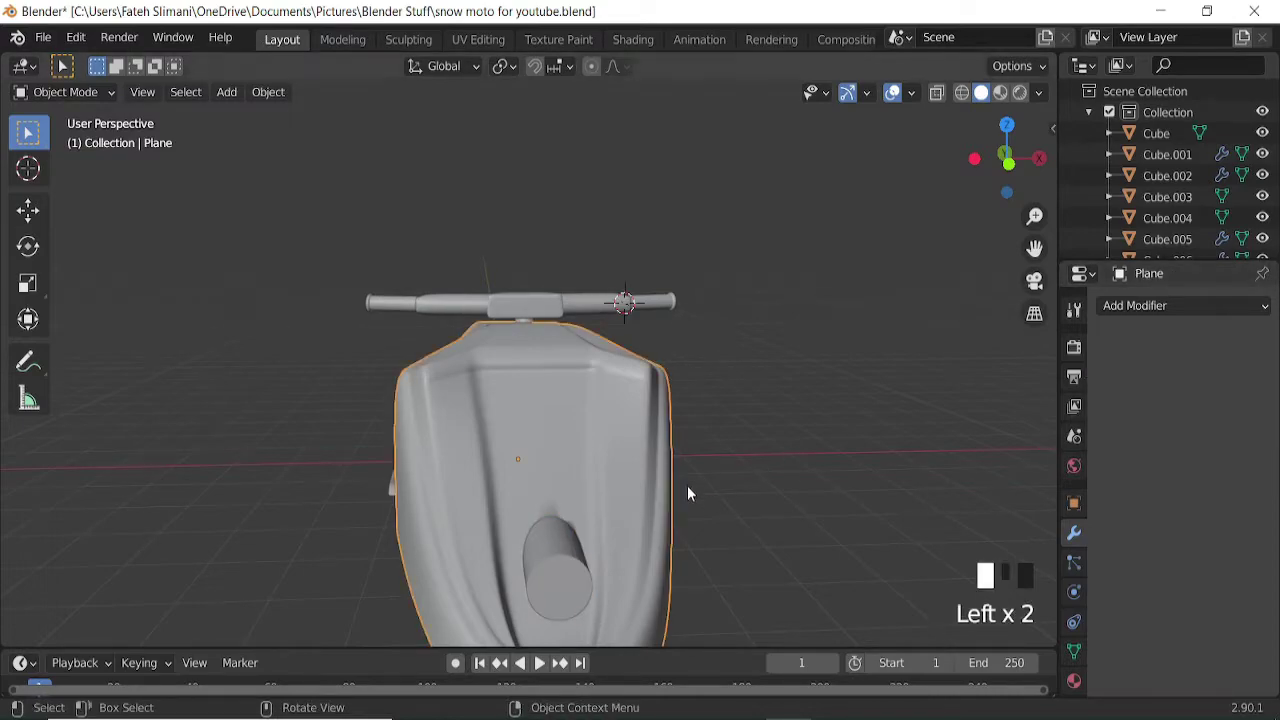
Duplicate the cylinder, lift it and confirm its position at the body's nose.
key(shift+d)
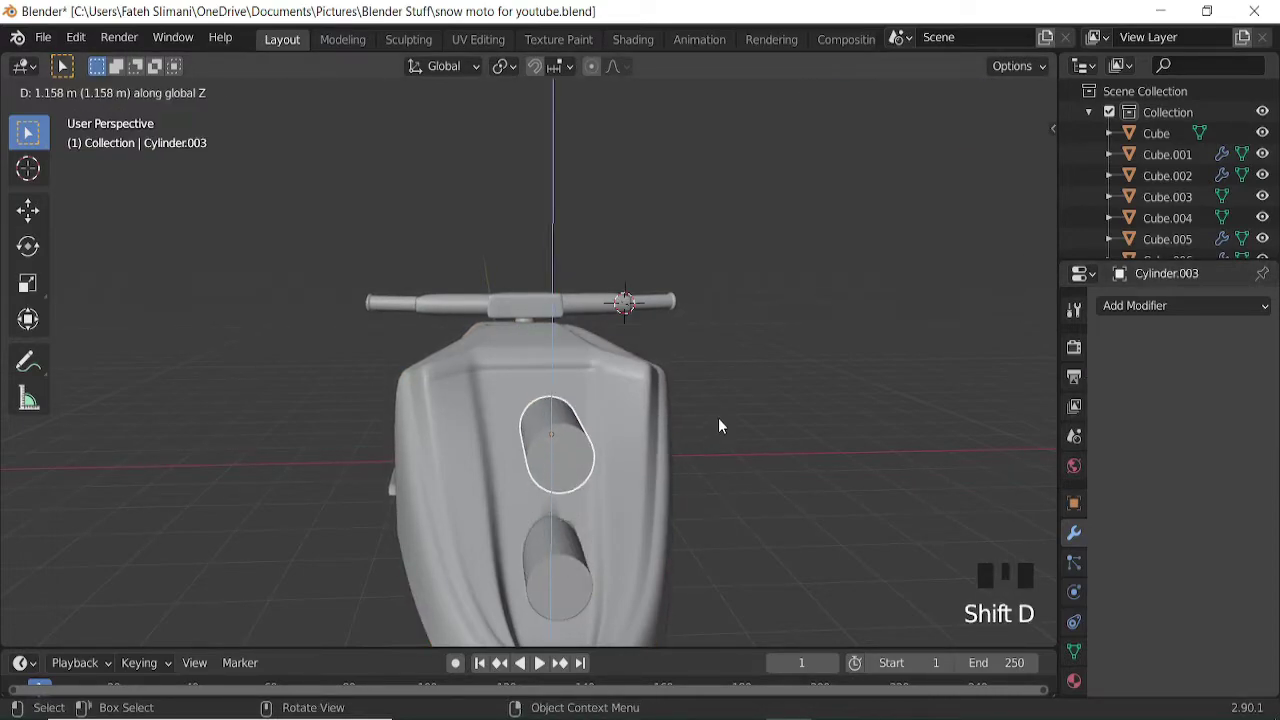
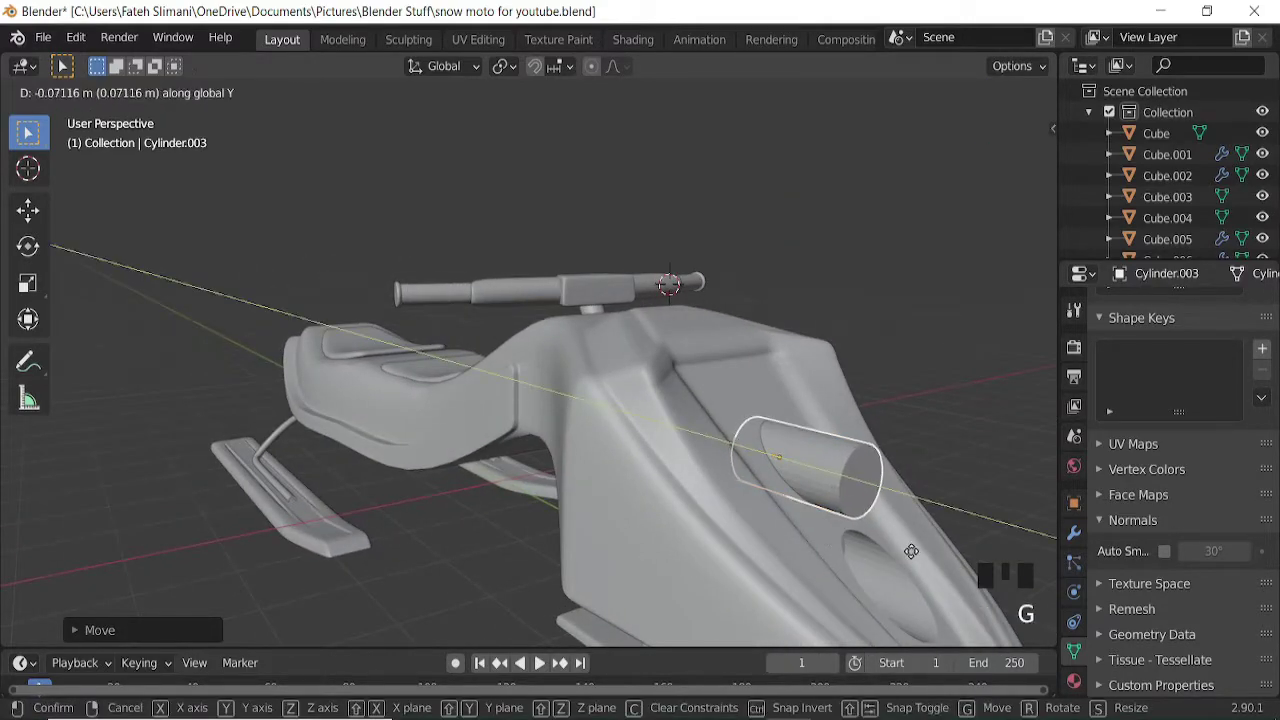
click(771, 485)
click(1086, 535)
click(919, 401)
click(869, 477)
Push the cylinder into the lower front of the hull as a Boolean cutter.
key(h)
key(ctrl+z)
click(742, 477)
drag(1219, 347, 837, 468)
Shape the ringed headlight bezel, shrinking its inner loop to about 0.52.
key(x)
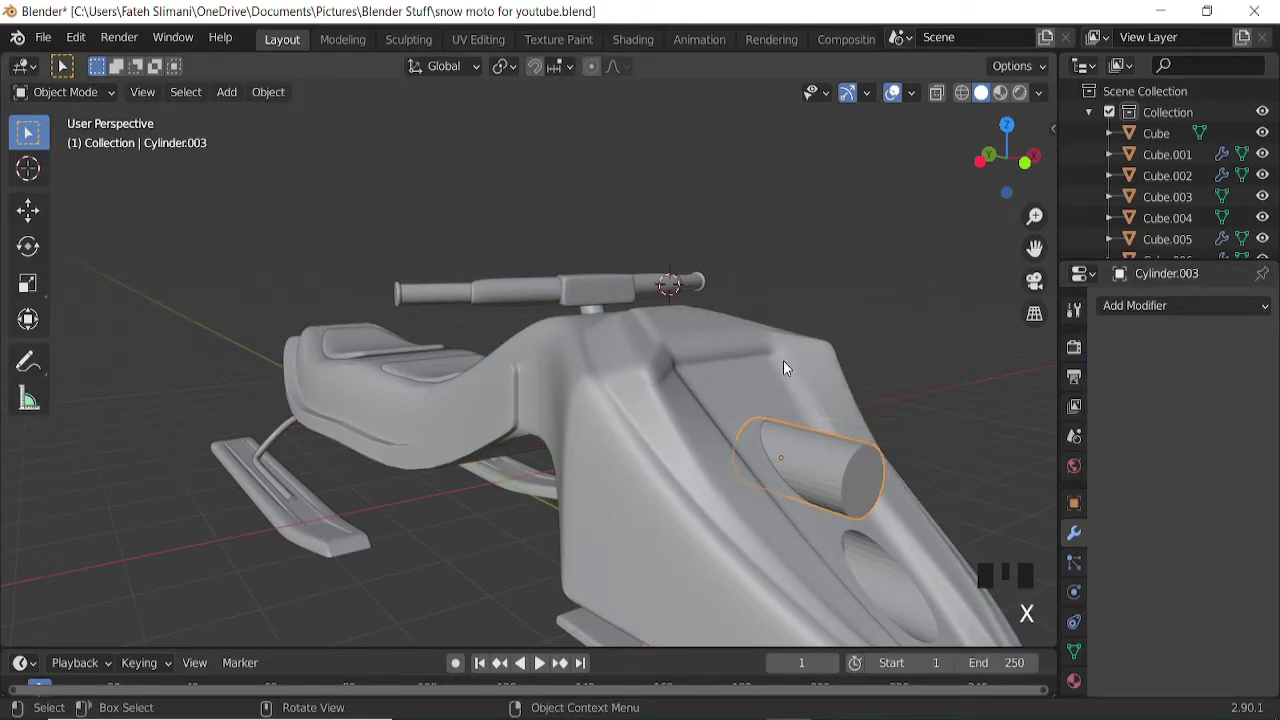
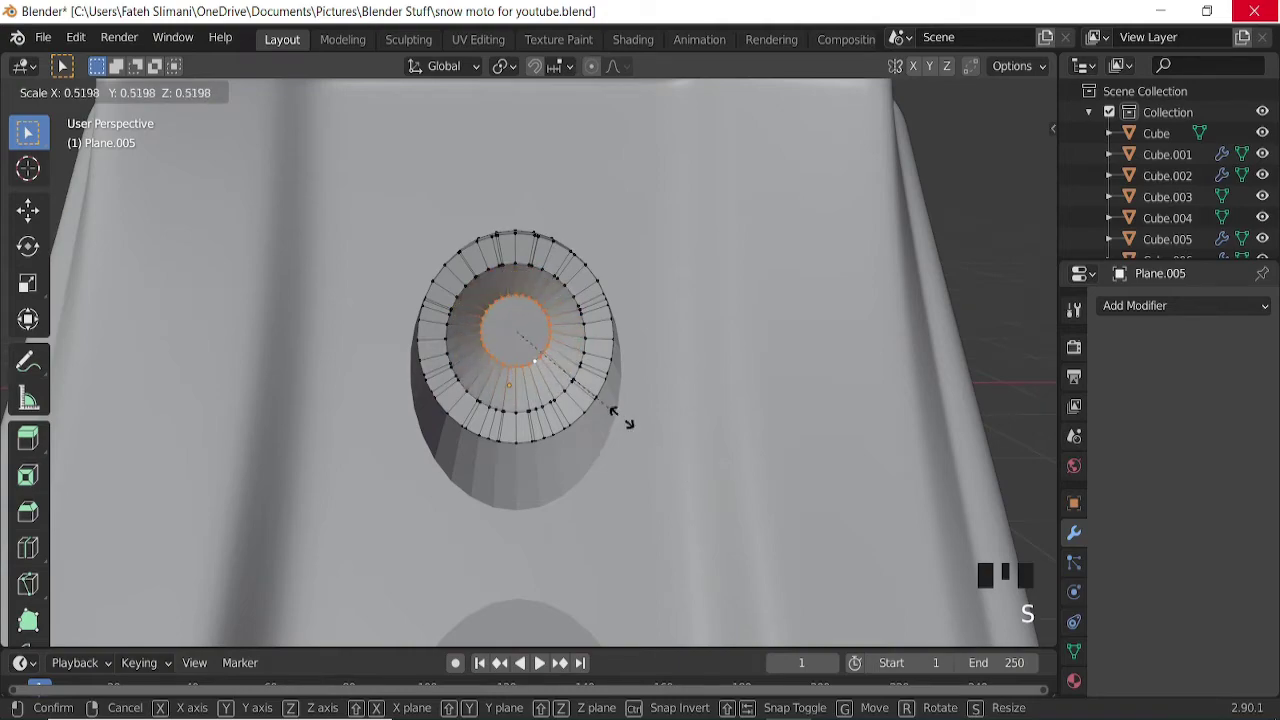
Finish the bezel's inner loop and select all its geometry from Front view.
key(f)
key(Tab)
scroll(down, 3)
key(KP_1)
key(Tab)
key(a)
Duplicate the bezel into the lower socket and tilt it to the hood slope.
key(shift+d)
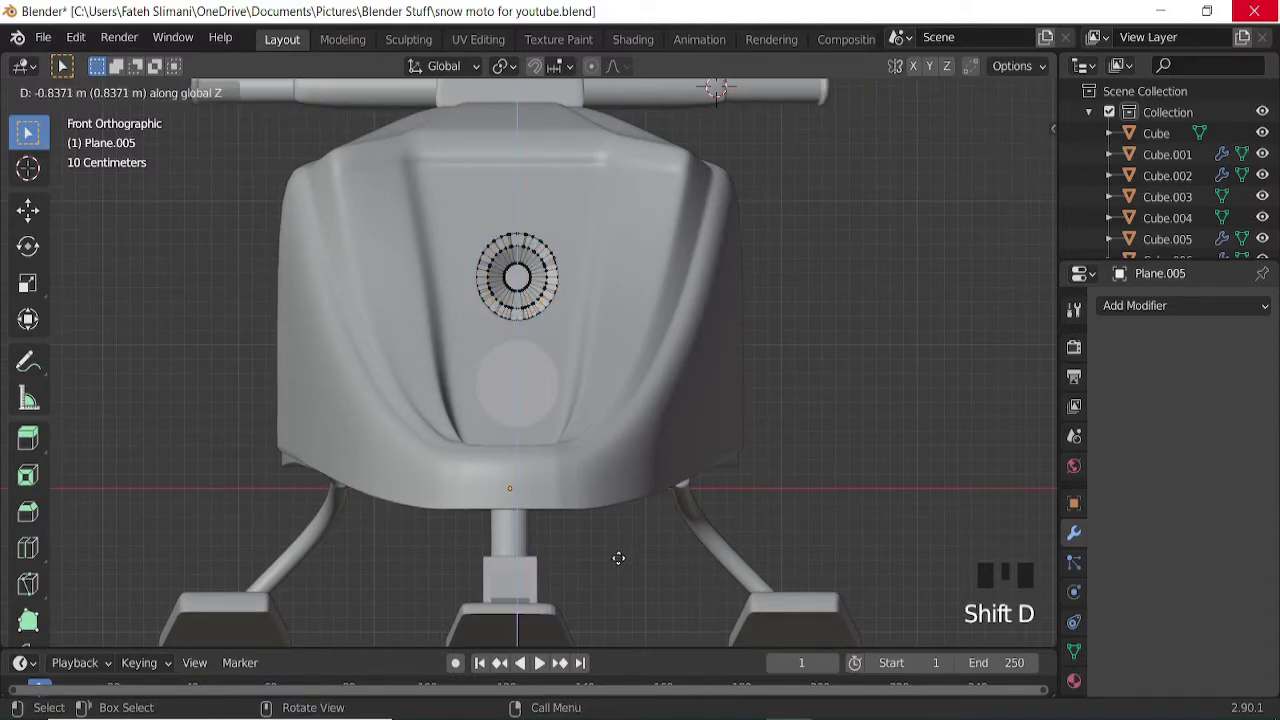
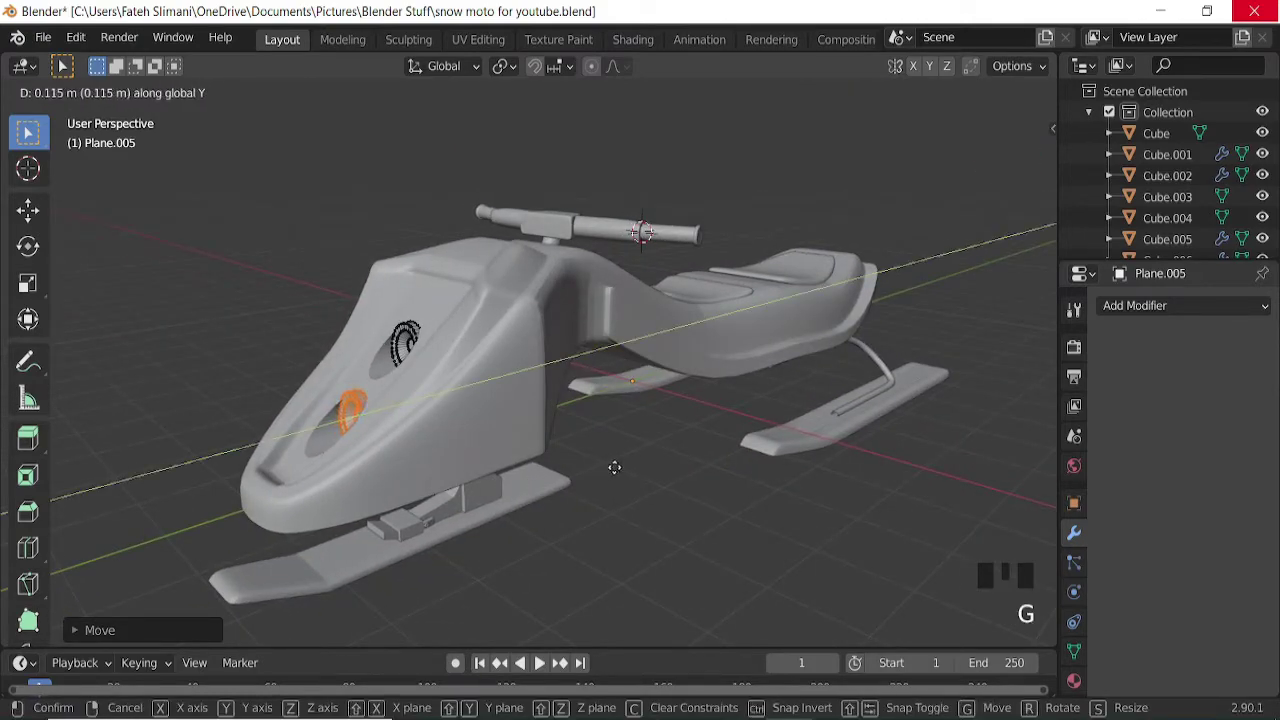
key(r)
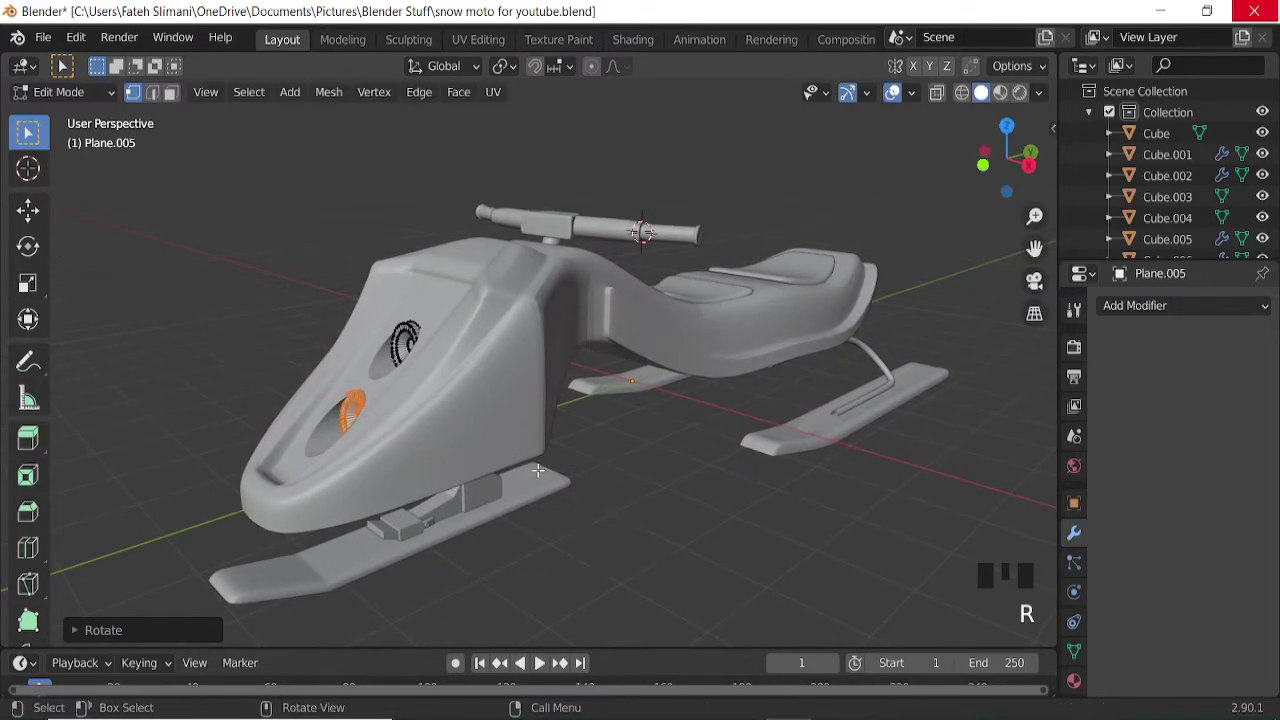
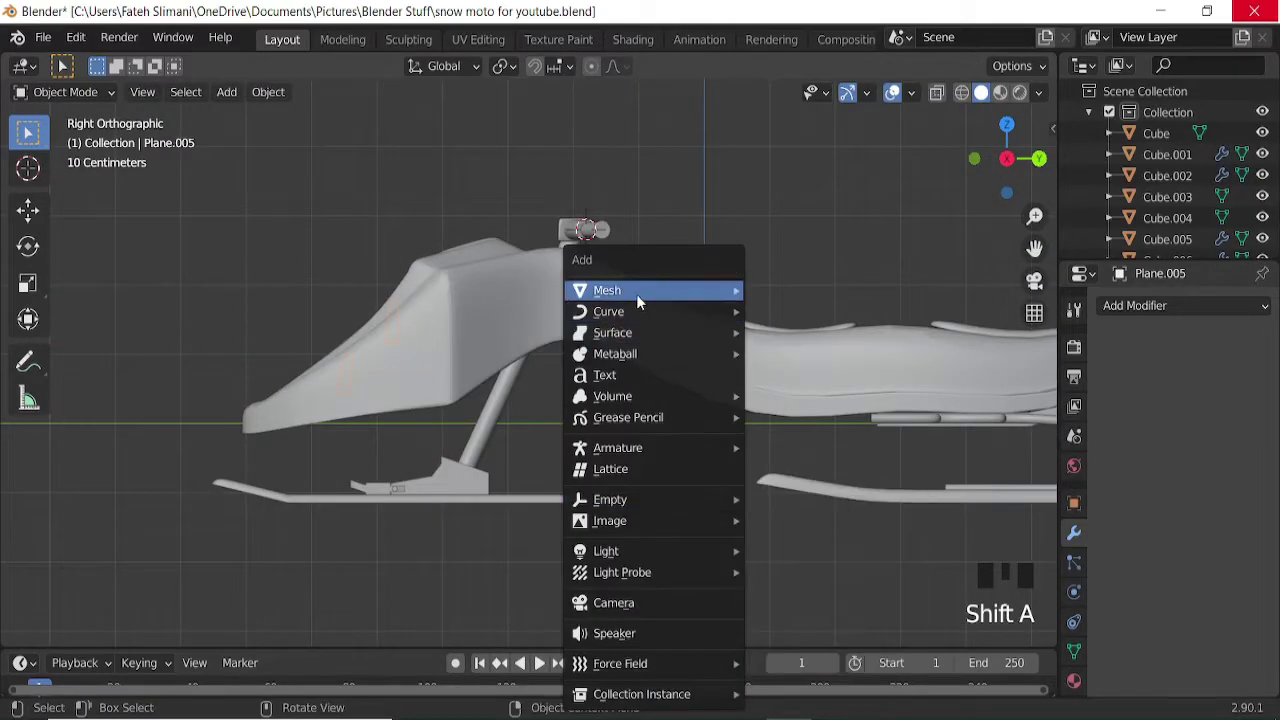
Turn the new cylinder lengthwise and move it out in front of the body.
key(r)
key(g)
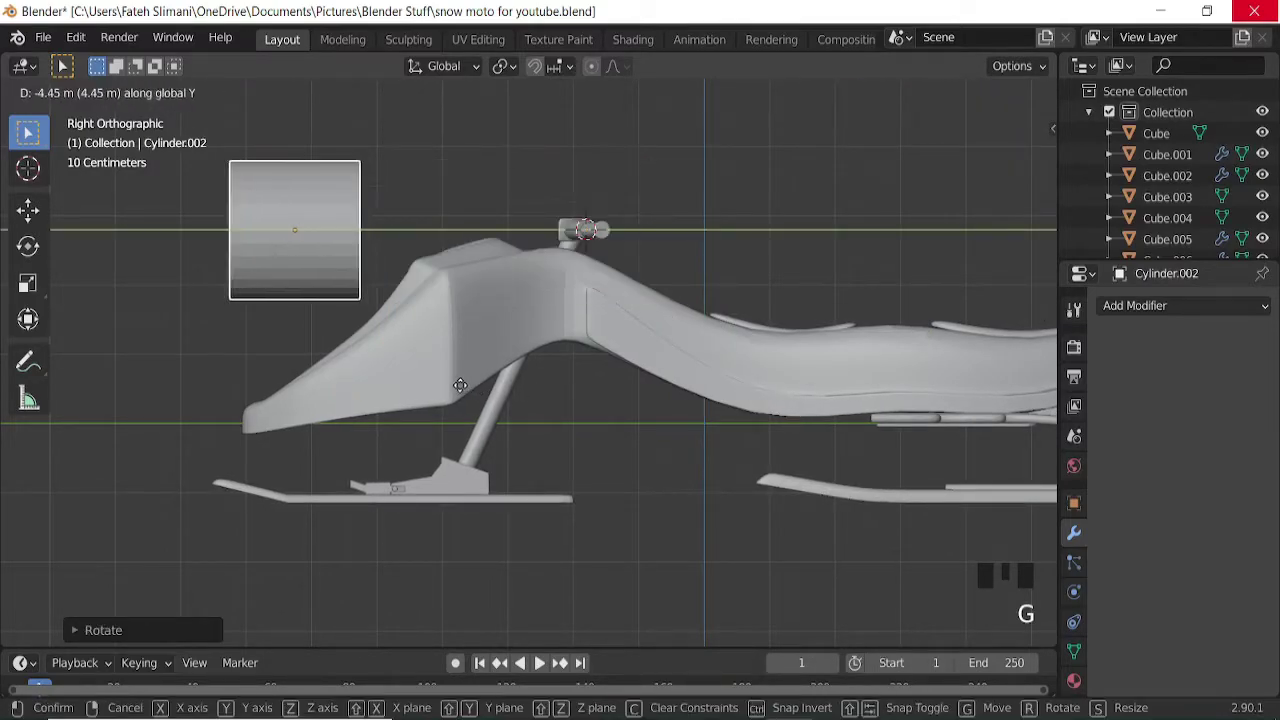
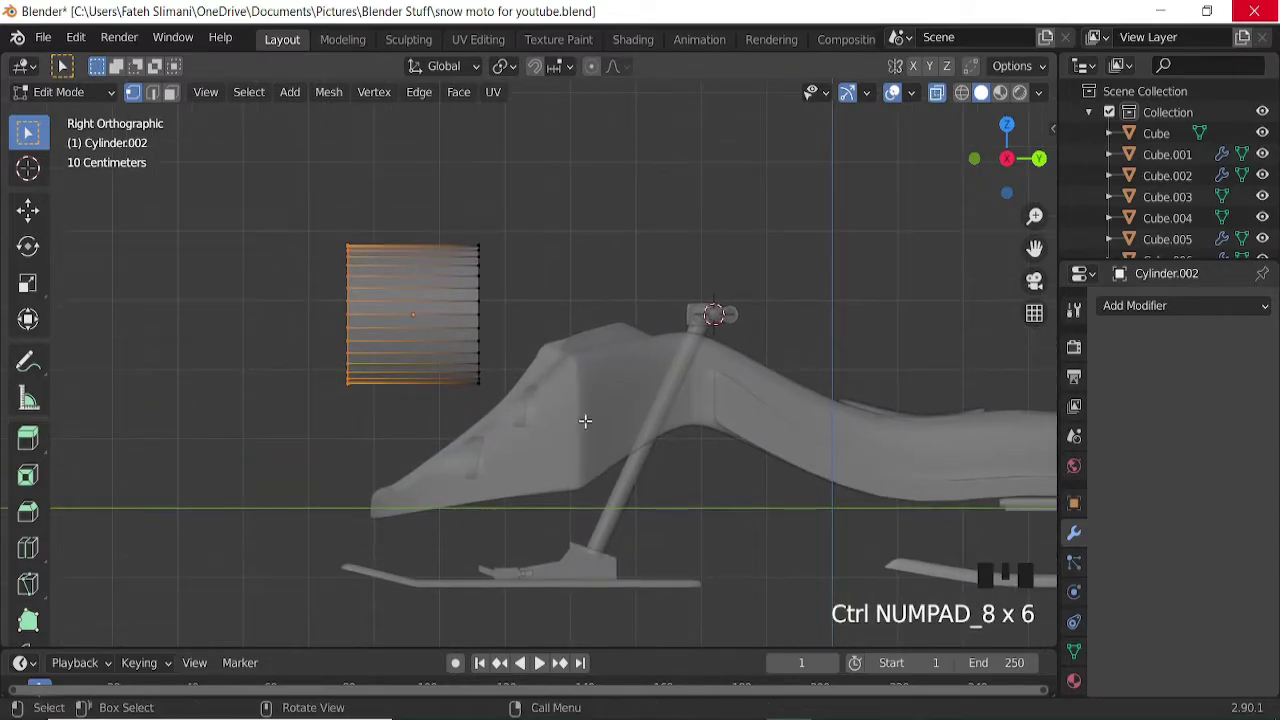
Extrude and widen the cylinder's end twice into a flared lamp housing.
key(e)
key(s)
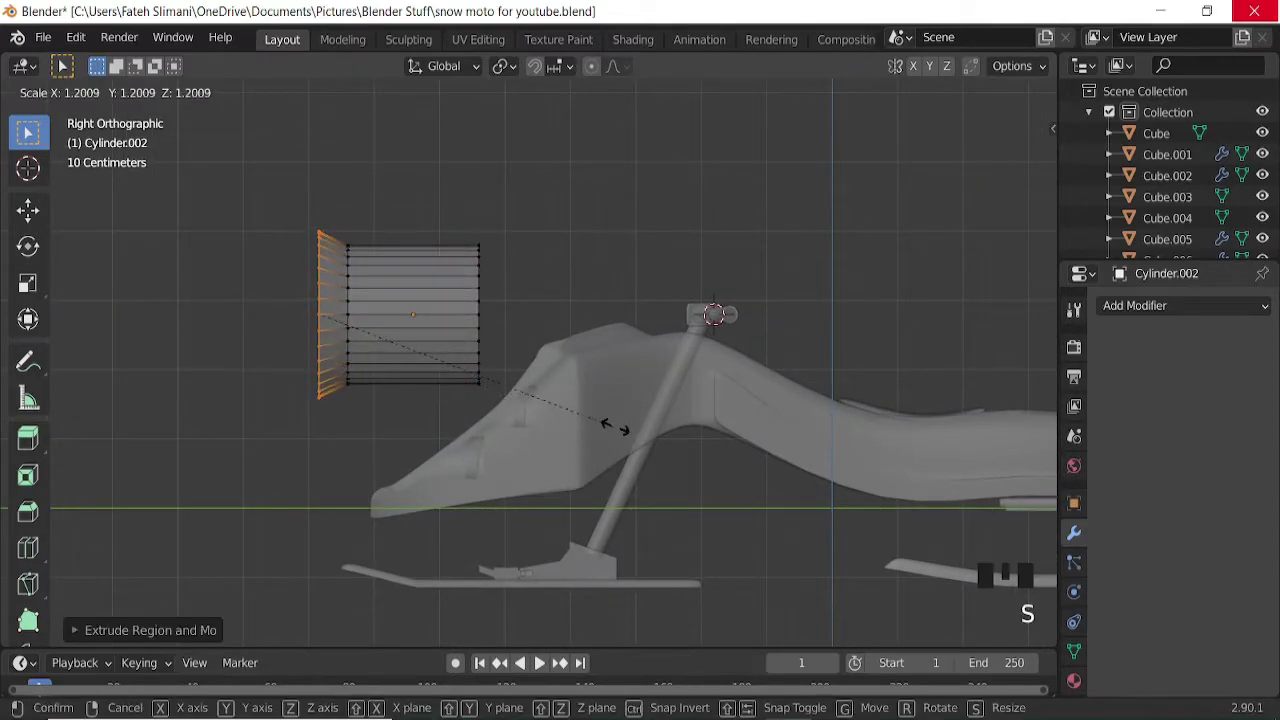
key(e)
key(s)
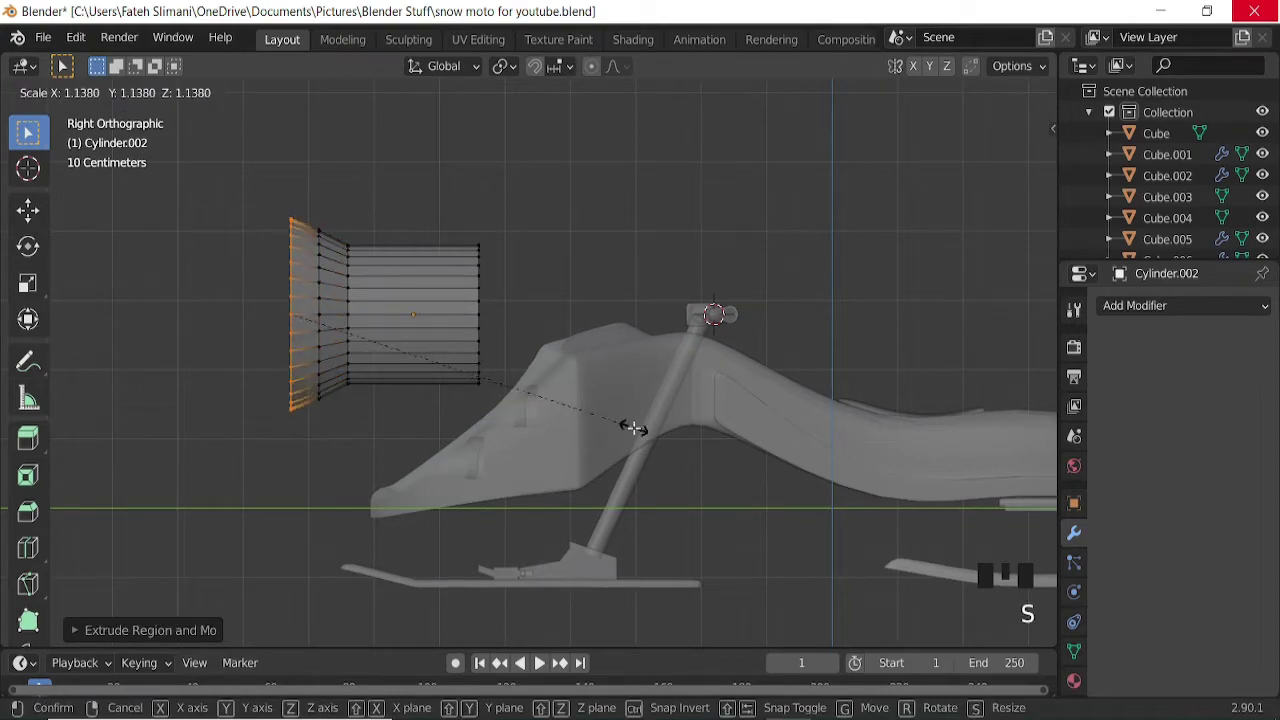
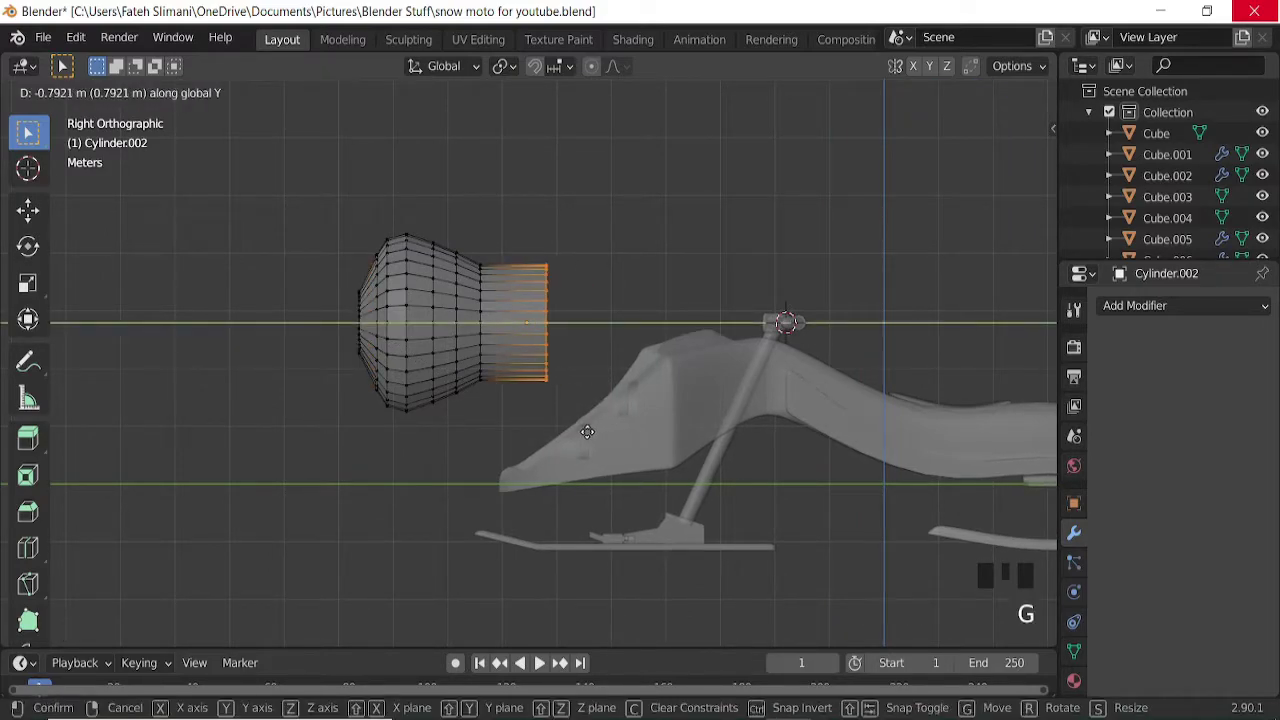
Shrink the lamp housing down to fit the hood's round opening.
key(Tab)
key(s)
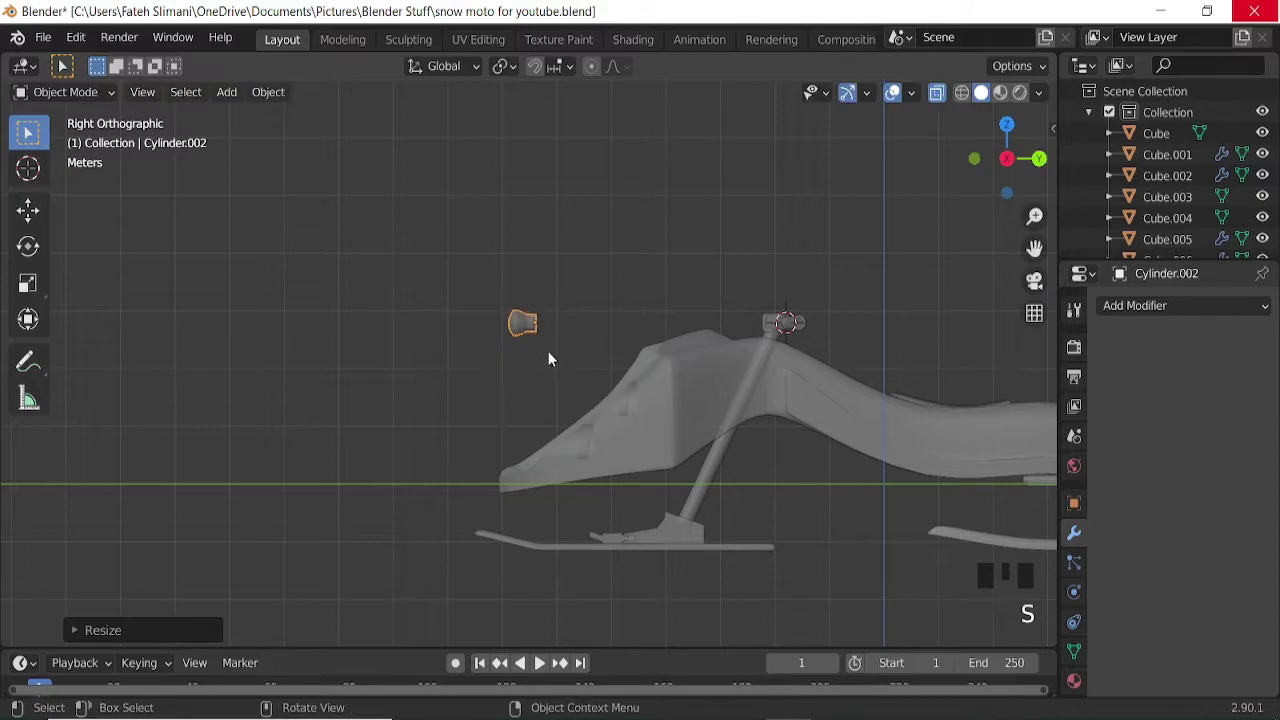
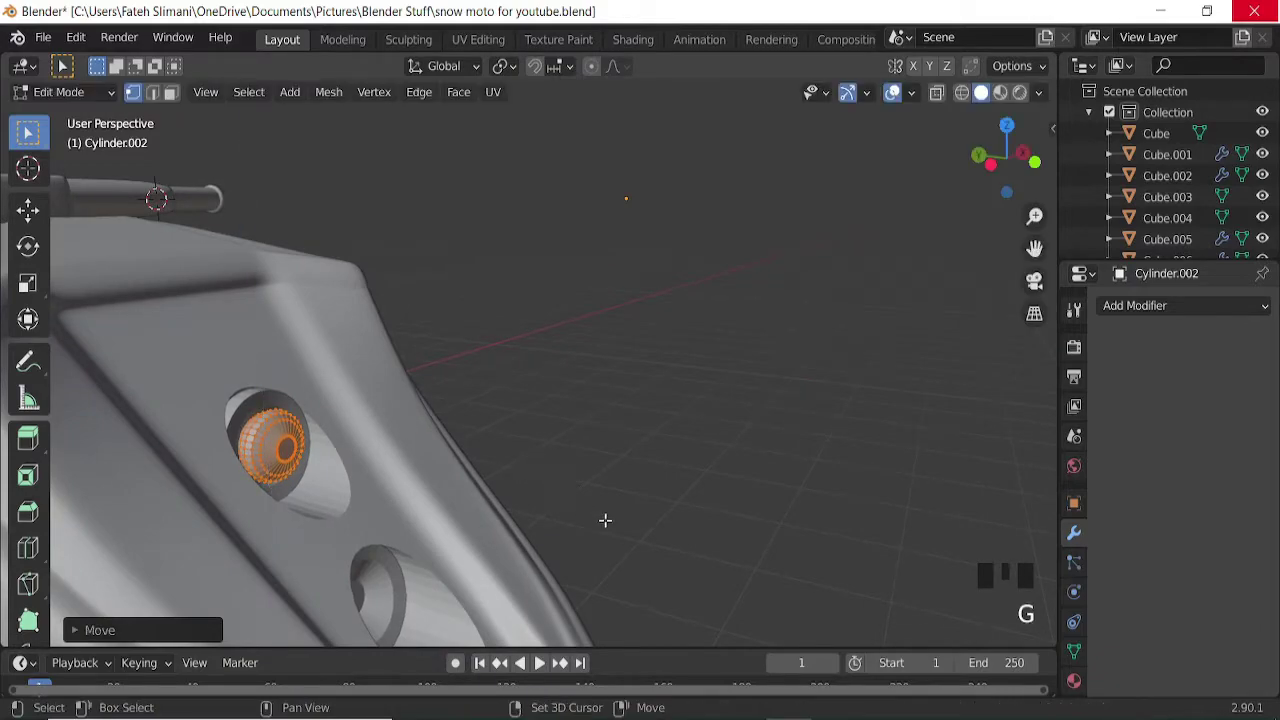
Resize the housing in the opening, then duplicate it with X-ray on.
key(s)
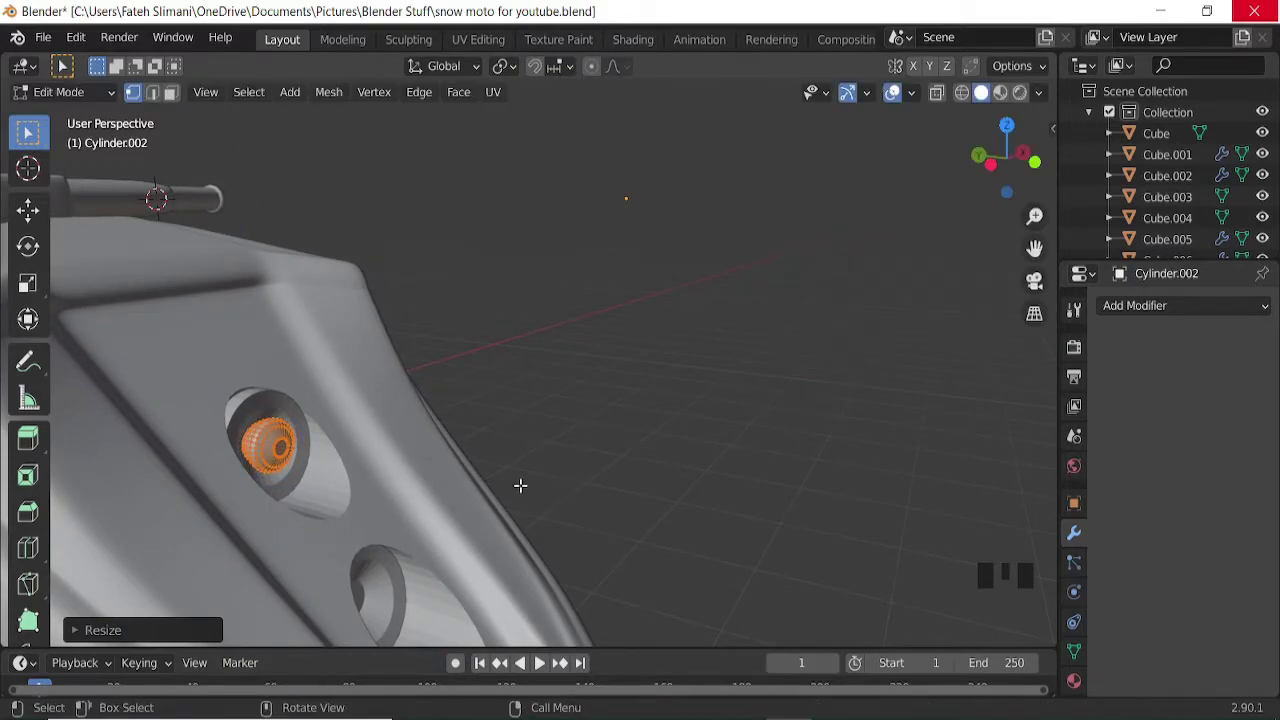
key(KP_1)
key(ctrl+KP_2)
key(ctrl+KP_2)
key(ctrl+KP_2)
key(shift+d)
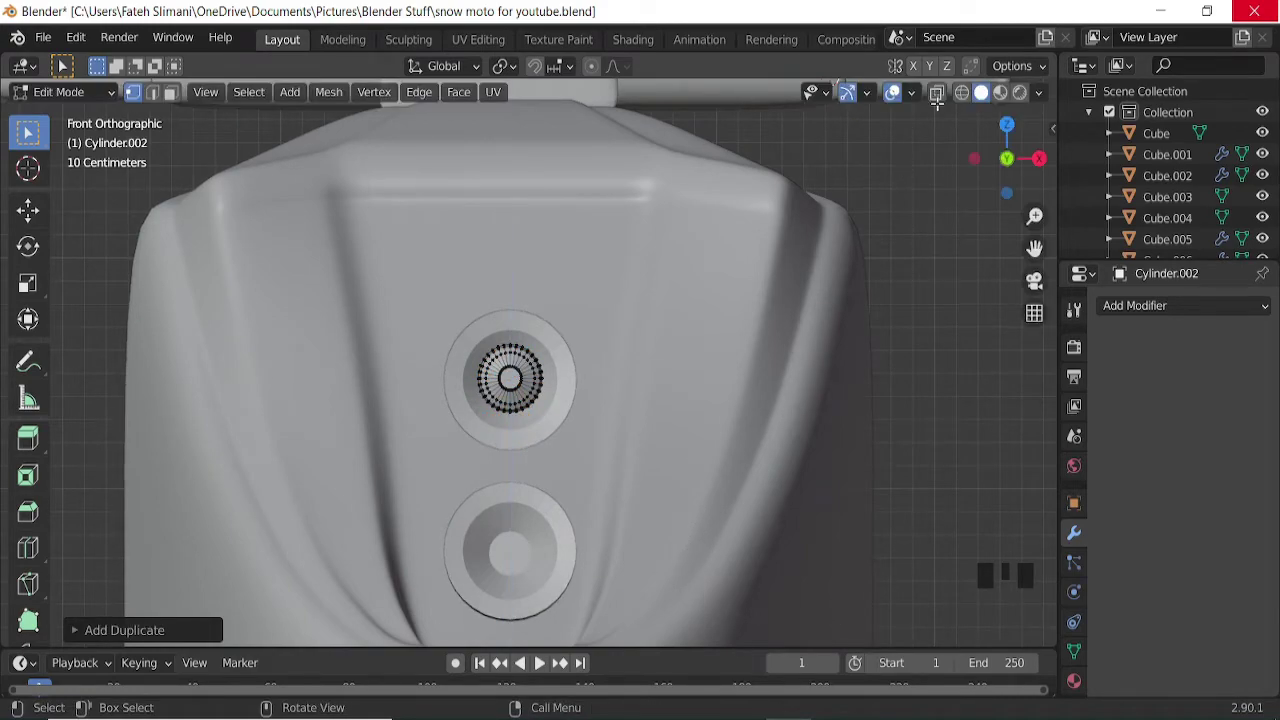
click(946, 97)
Move the copy down and push it into the lower hood opening from side view.
key(g)
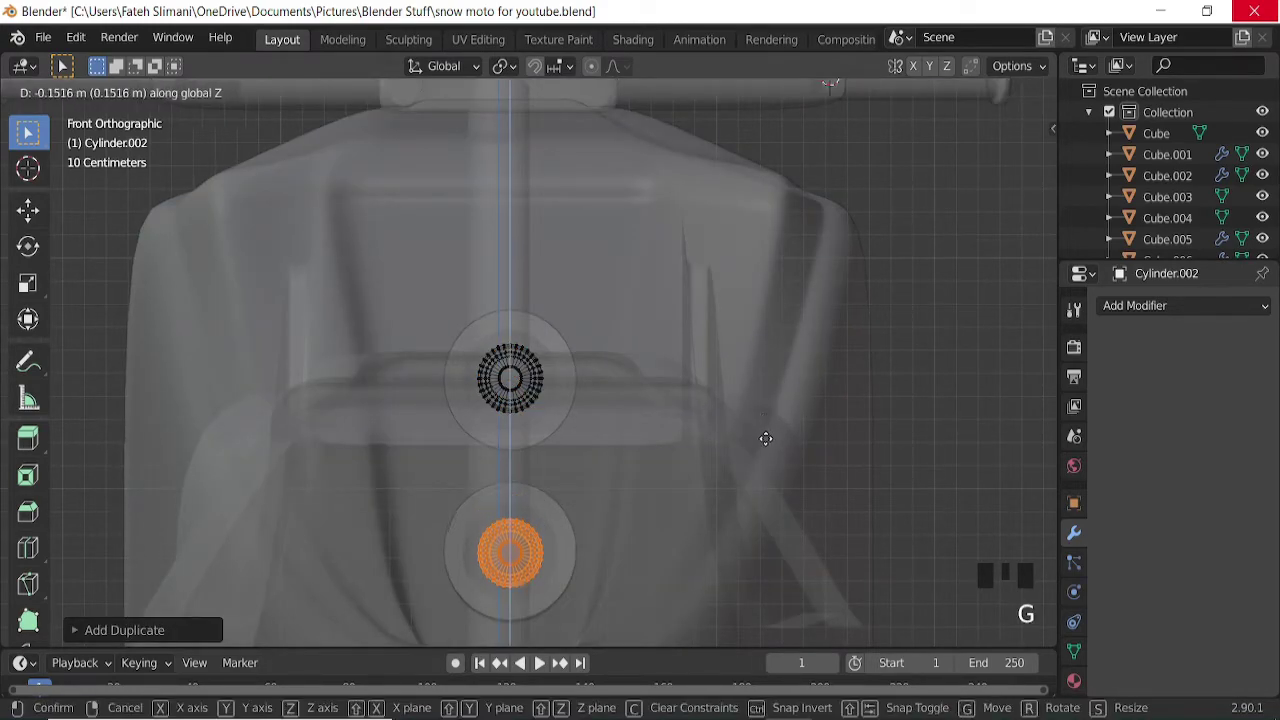
key(KP_3)
key(ctrl+KP_4)
key(ctrl+KP_2)
key(ctrl+KP_2)
key(g)
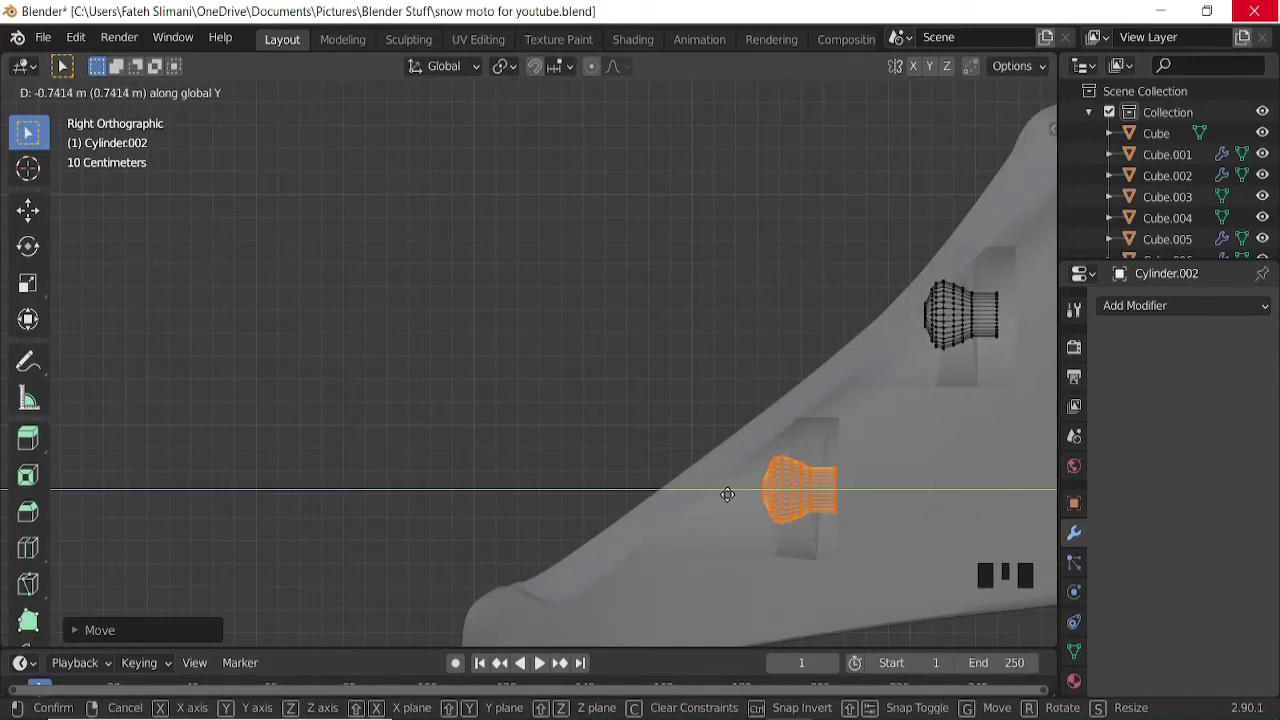
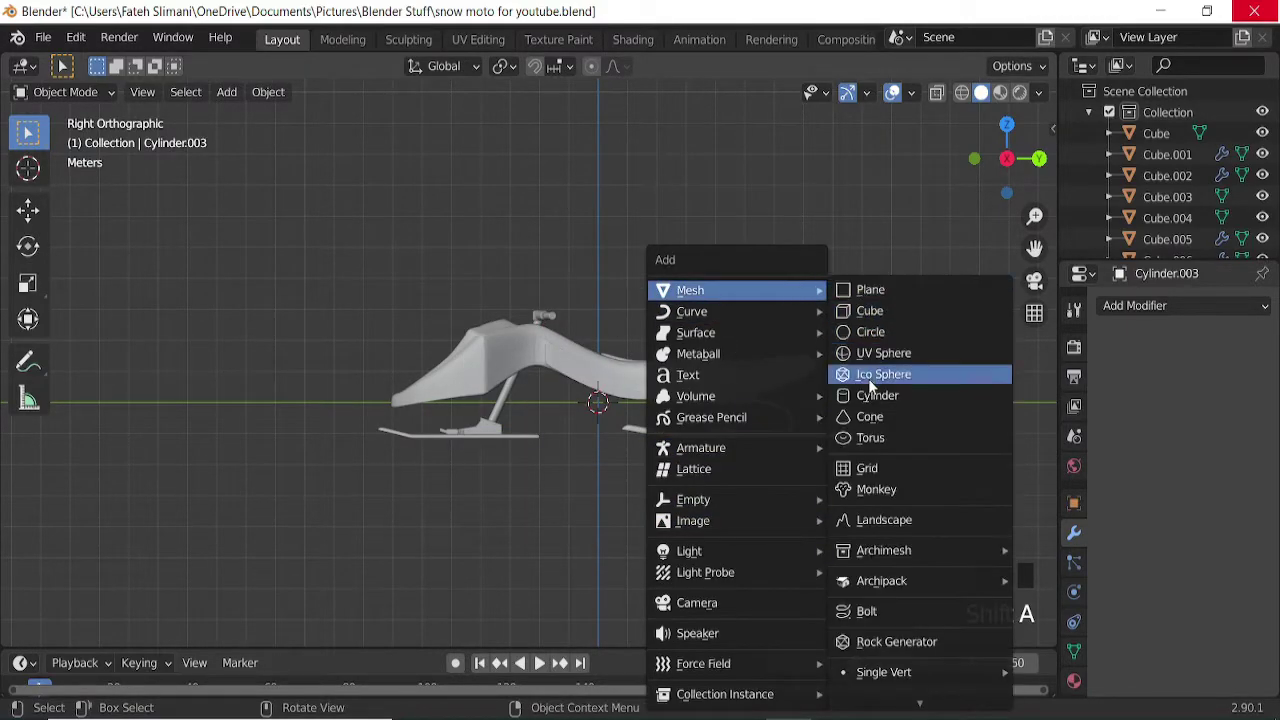
Slide Cylinder.004 along the sled, isolate it and start shaping its mesh.
key(g)
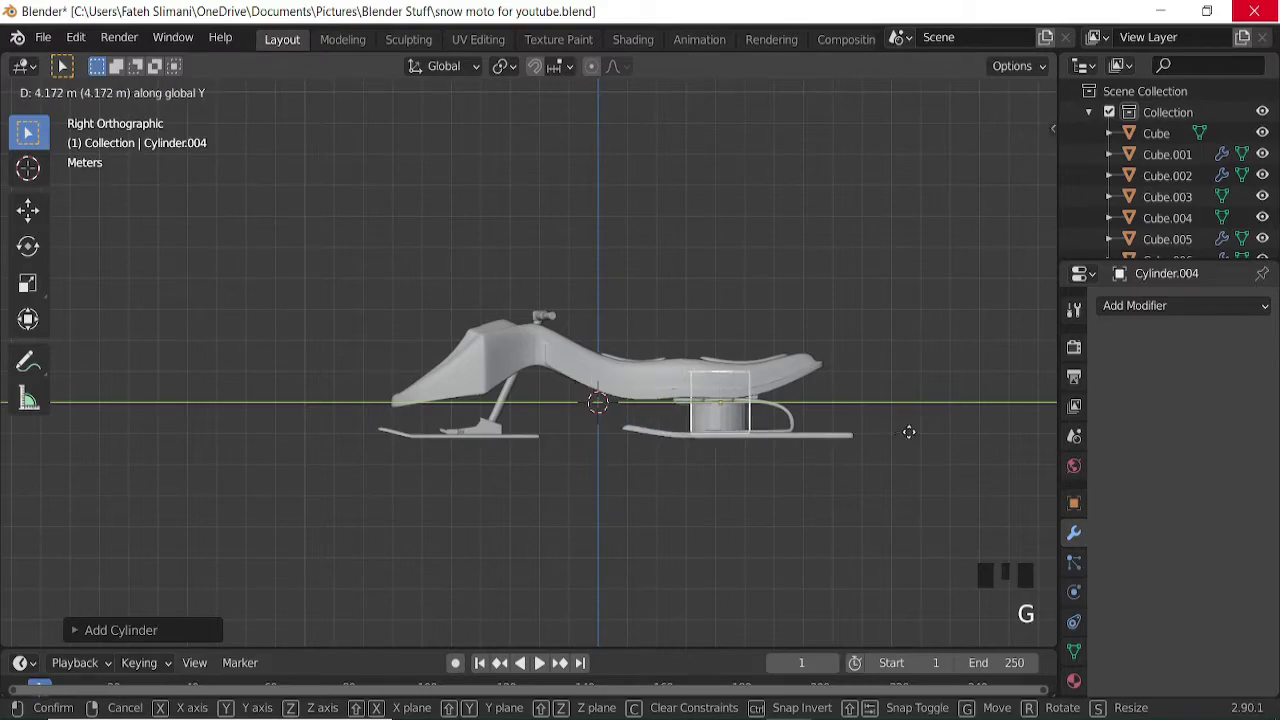
key(ctrl+KP_6)
key(ctrl+KP_6)
key(s)
scroll(up, 3)
key(s)
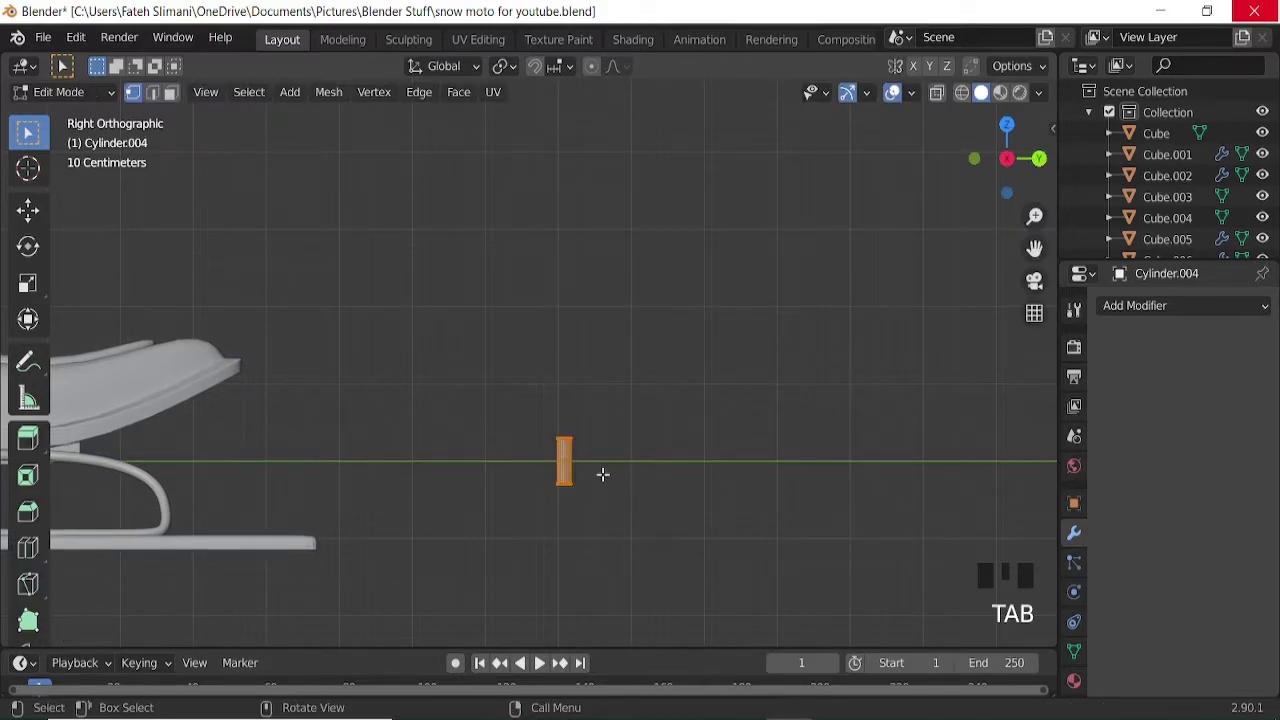
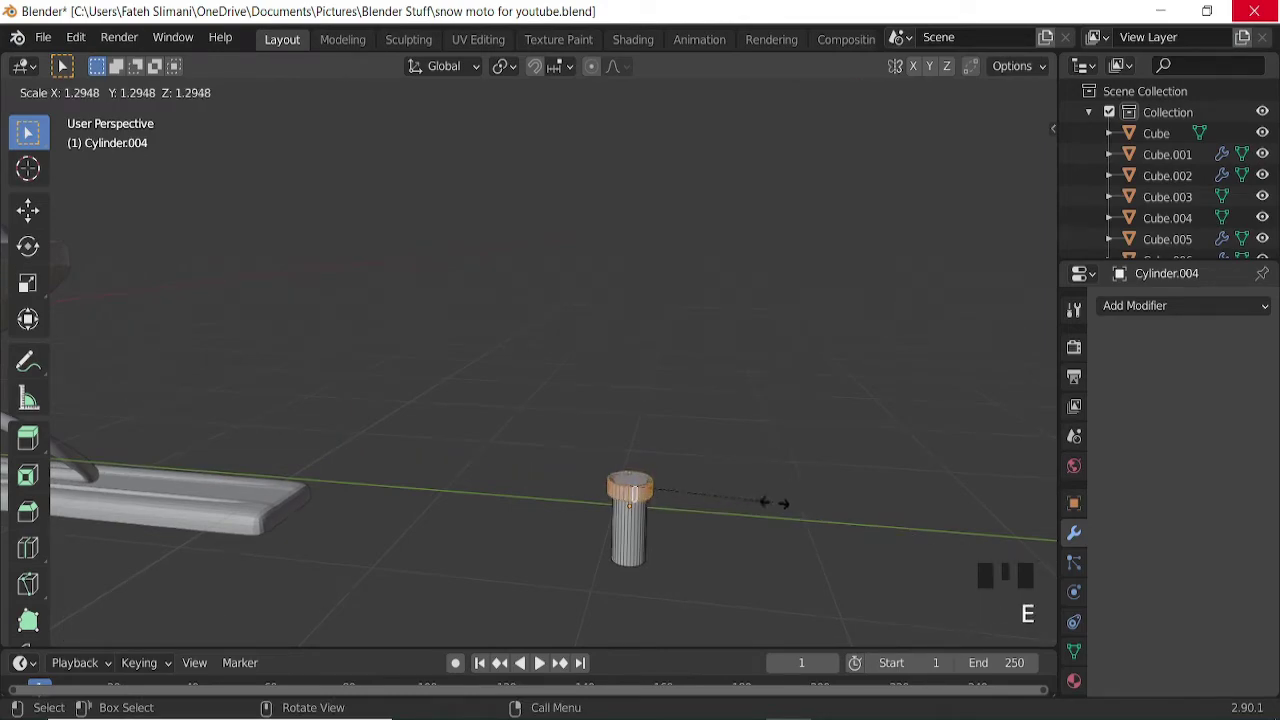
Extrude a new ring and bevel the edges into a ribbed strut piece.
key(s)
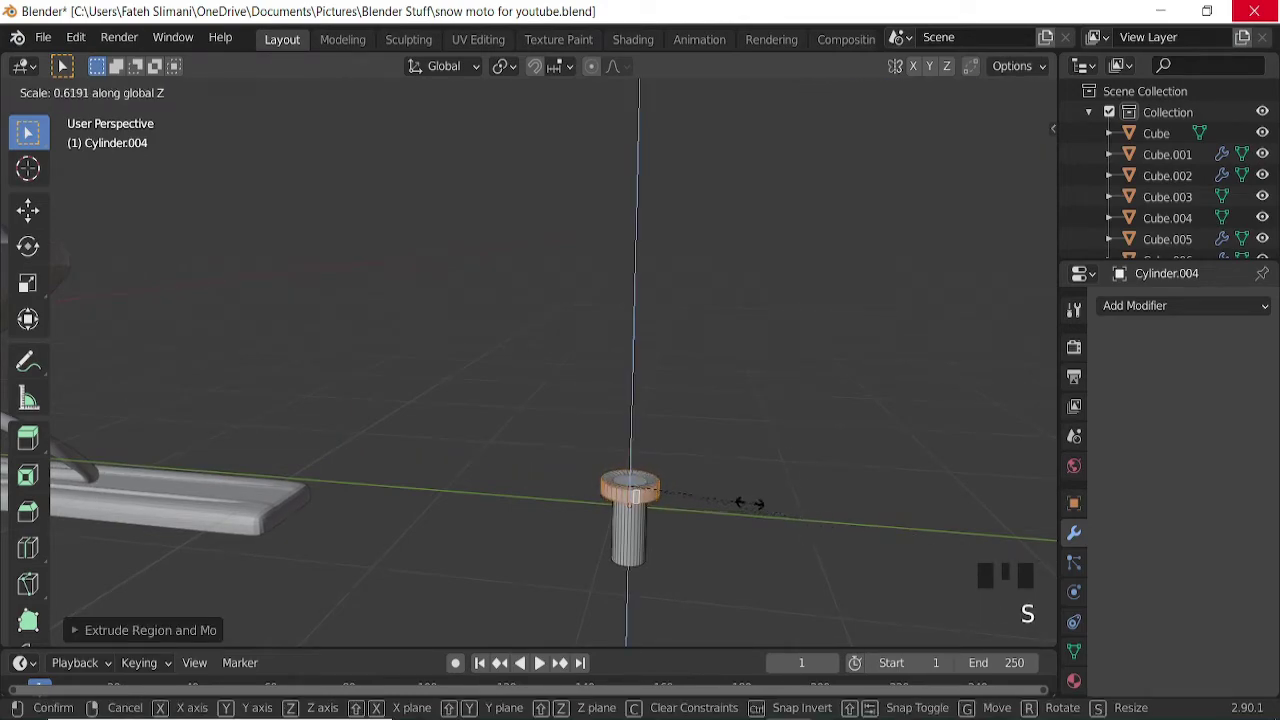
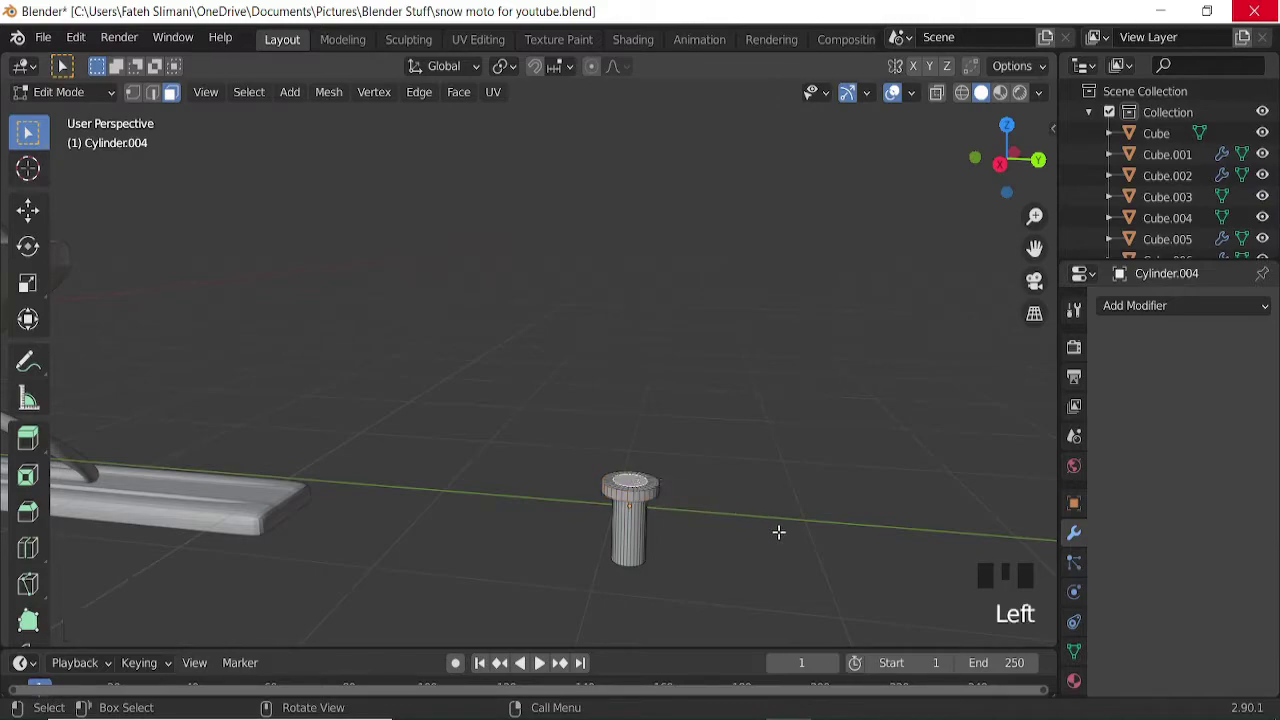
key(e)
key(ctrl+b)
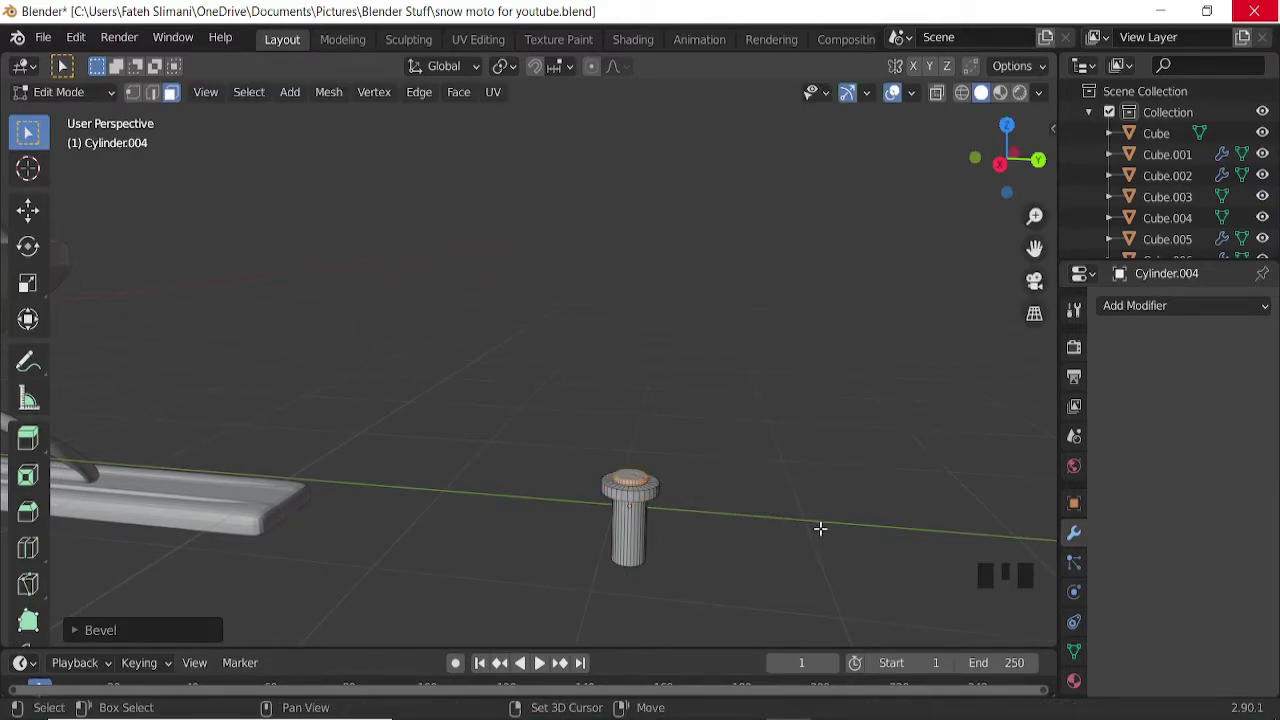
key(Tab)
Move the strut beside the right ski, rotate it lengthwise and resize it.
key(KP_3)
scroll(down, 3)
key(g)
key(KP_1)
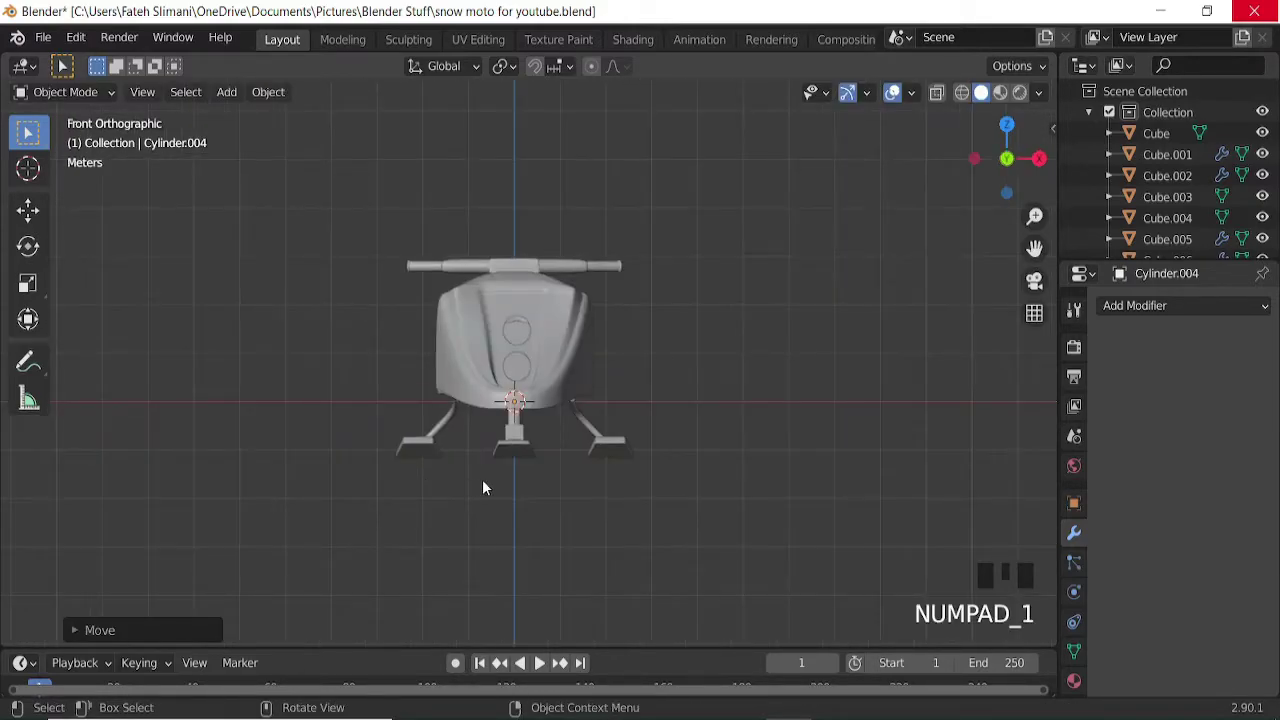
key(g)
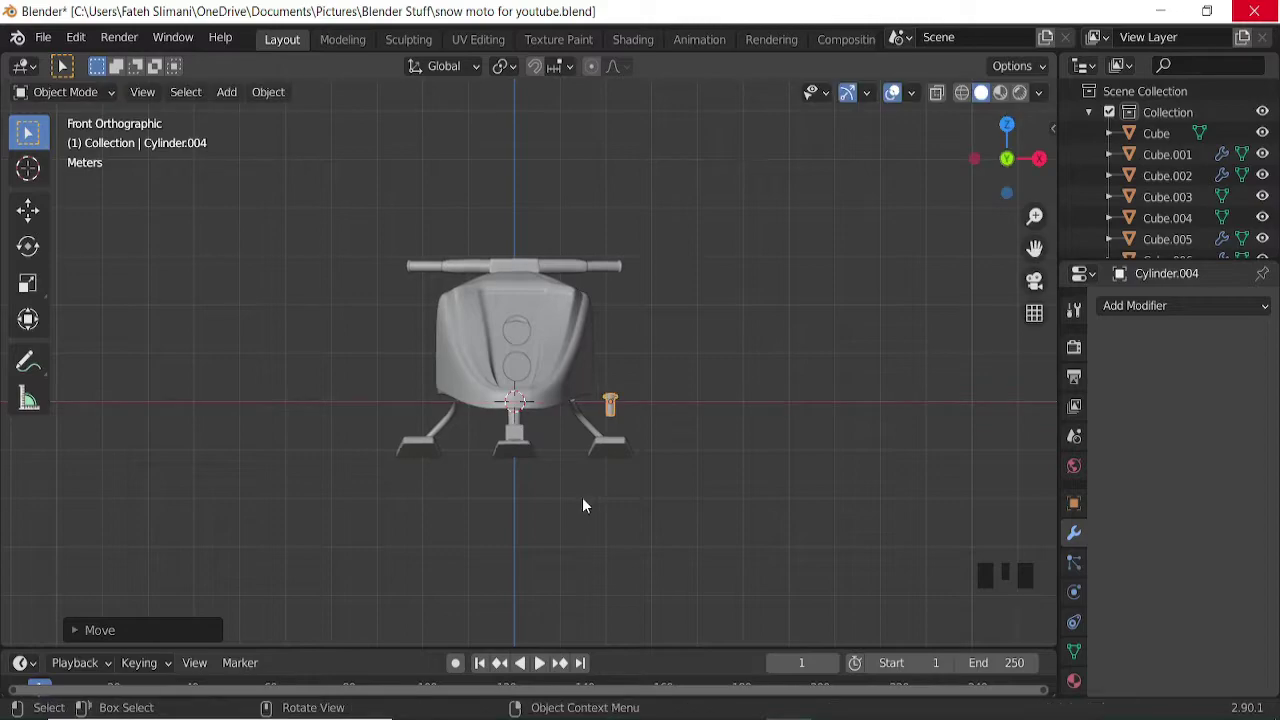
key(KP_7)
key(ctrl+KP_2)
key(ctrl+KP_2)
key(ctrl+KP_2)
Lower the strut piece into place beneath the rear of the seat.
scroll(up, 3)
key(g)
key(KP_3)
key(s)
key(g)
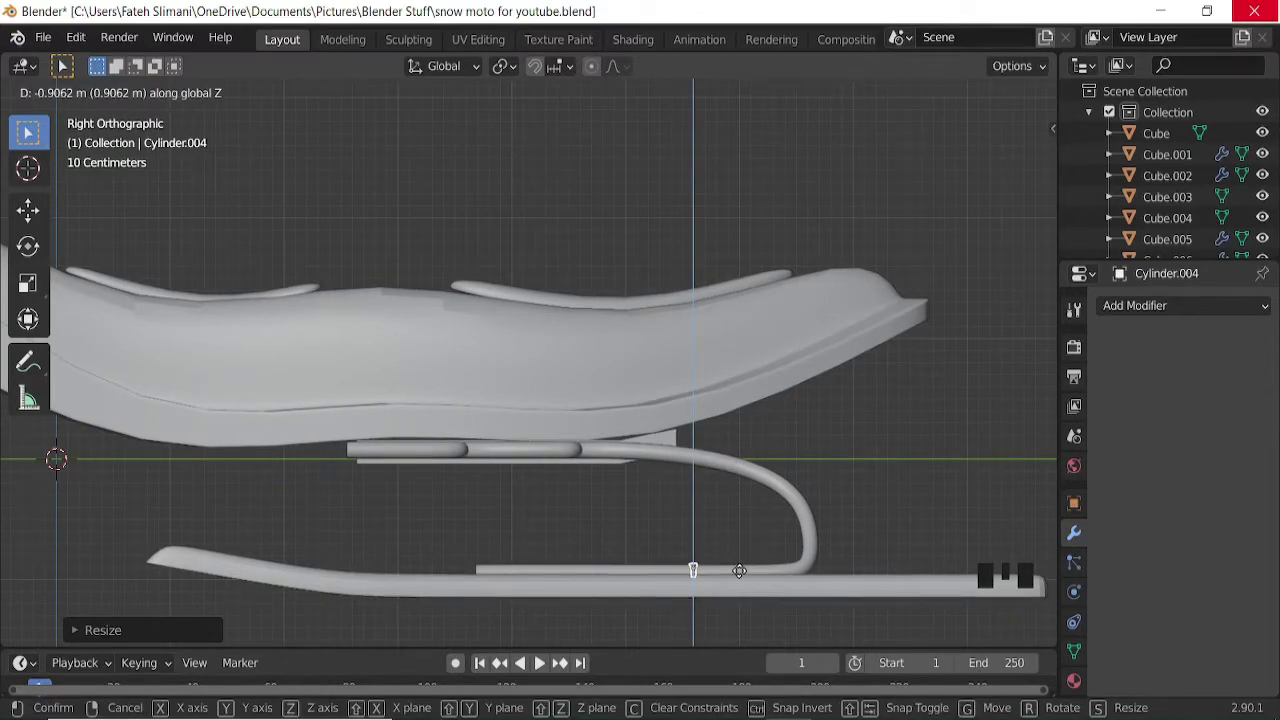
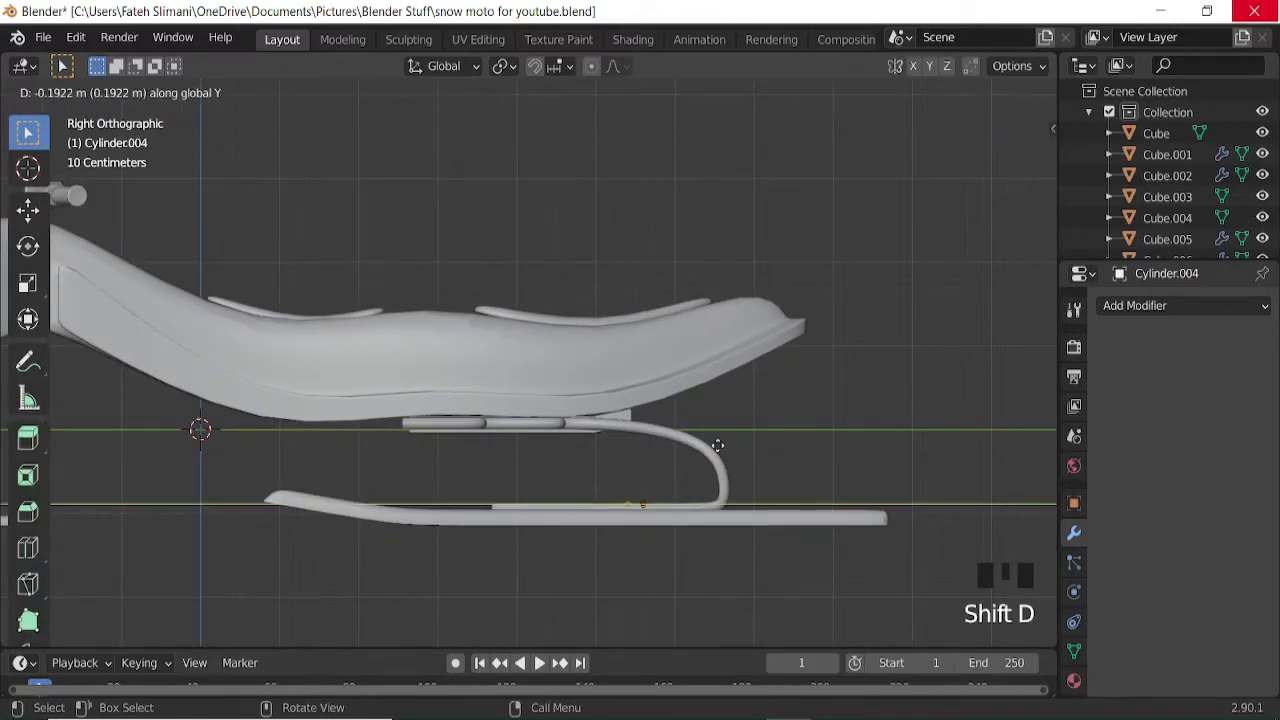
Duplicate the strut and slide the copy along the sled's length.
key(shift+d)
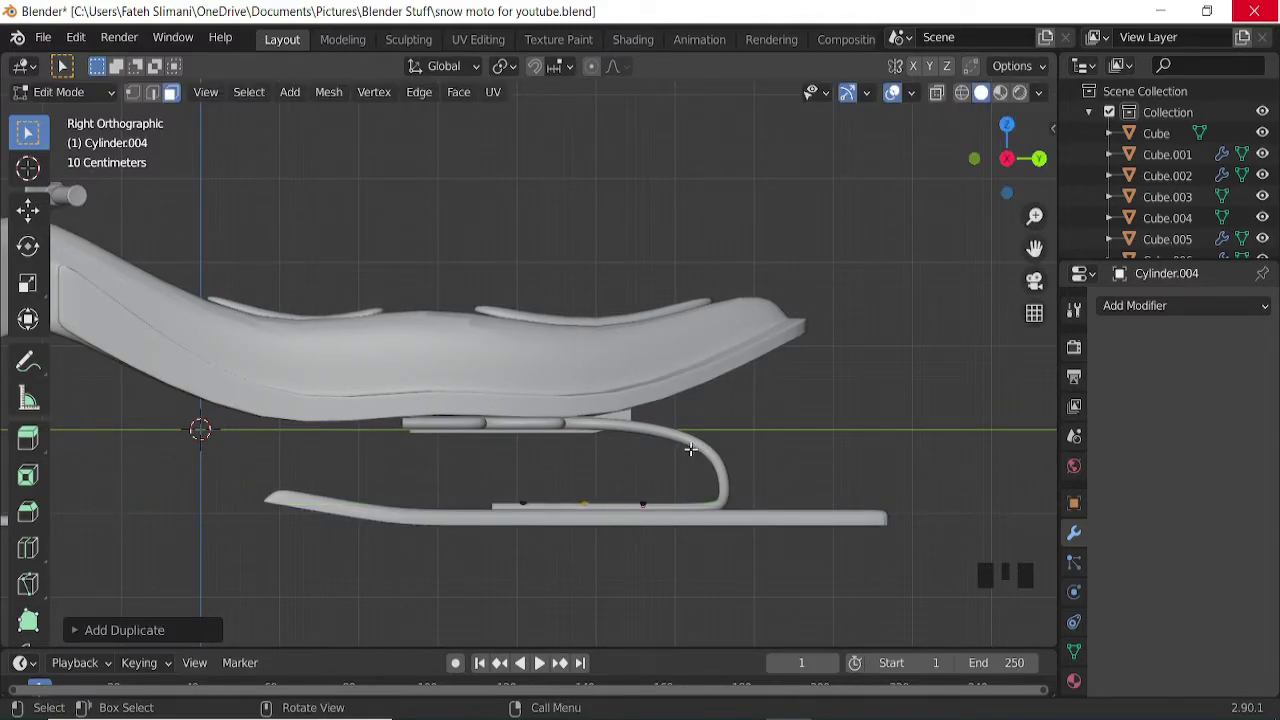
key(shift+d)
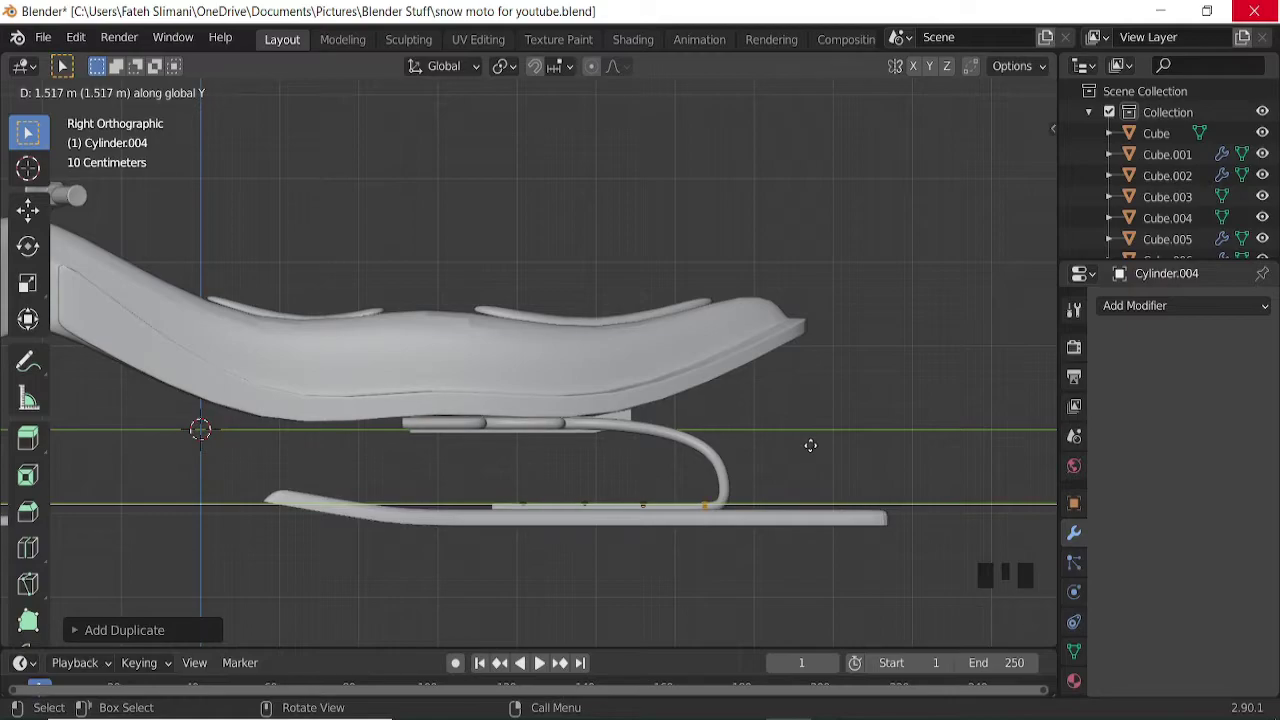
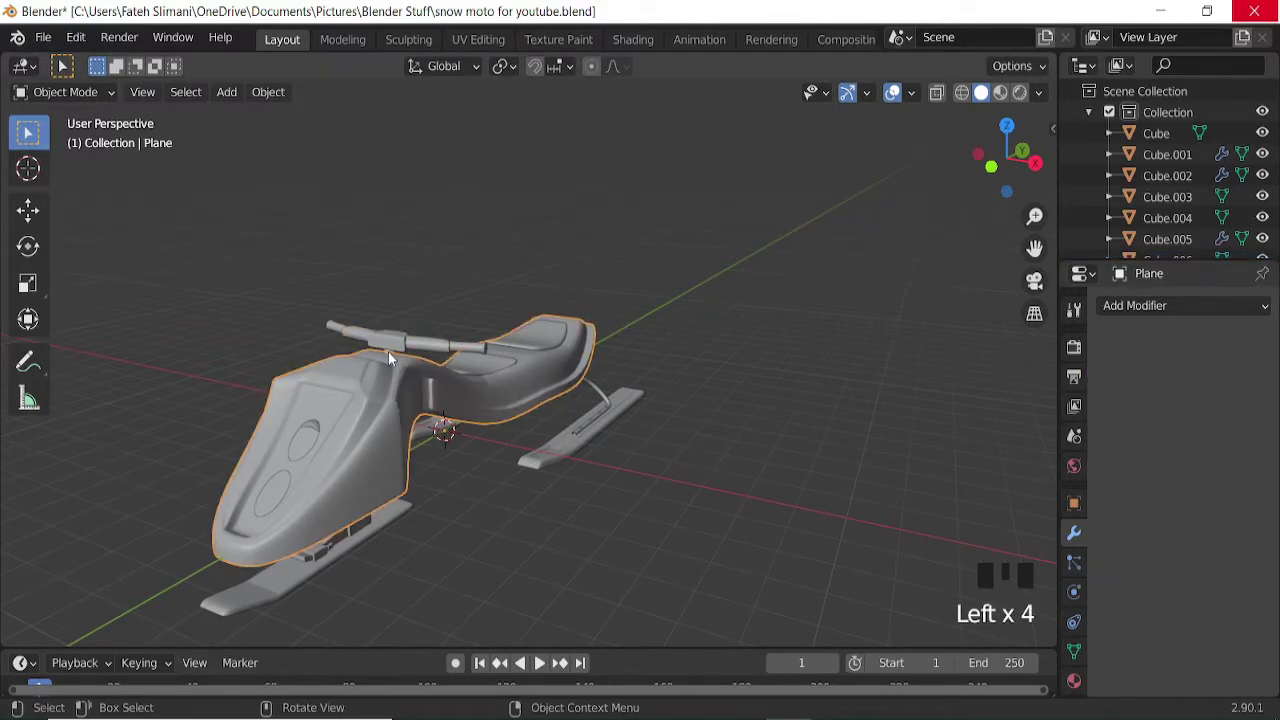
Apply the handlebar's modifier and set up the body's Boolean modifier.
click(394, 355)
click(522, 371)
scroll(up, 3)
click(298, 332)
key(h)
click(311, 375)
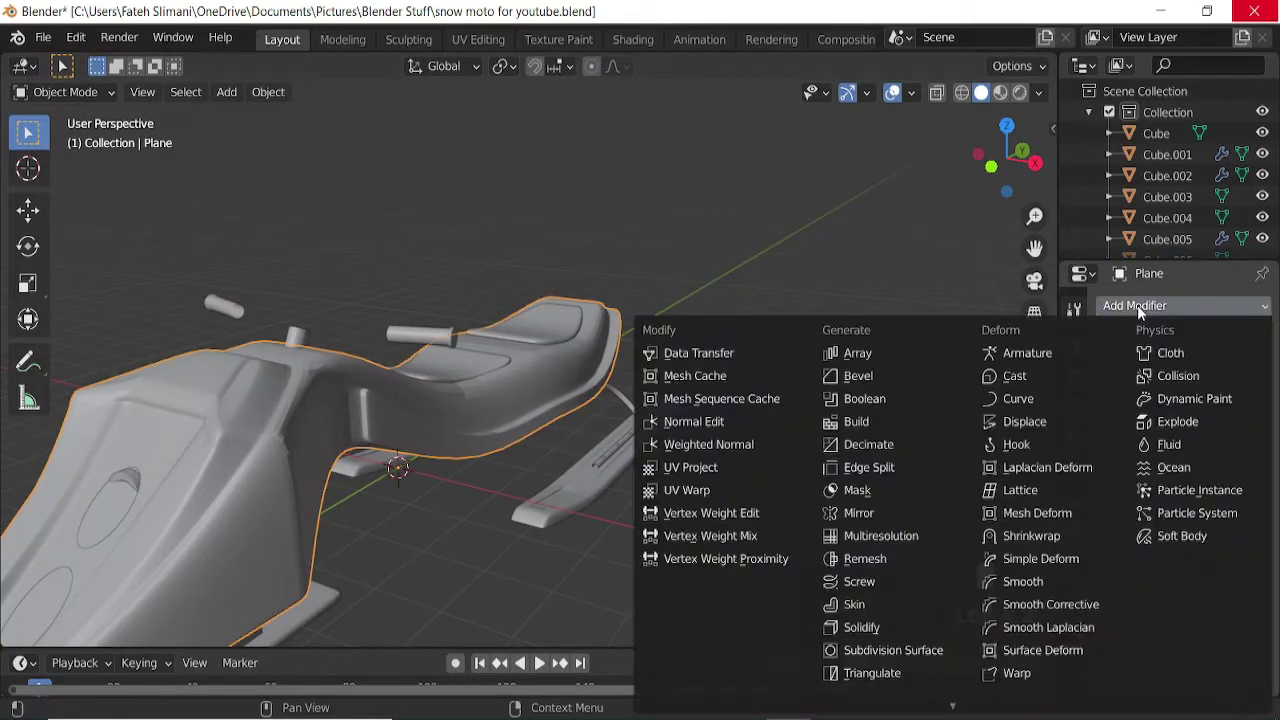
Apply the hull's Boolean cut from the cylinder, toggling hidden parts back on.
drag(611, 192, 707, 355)
drag(707, 355, 1127, 310)
click(860, 403)
click(1243, 404)
drag(327, 404, 245, 479)
drag(245, 479, 340, 470)
key(h)
key(ctrl+z)
drag(274, 498, 562, 451)
drag(1224, 344, 620, 400)
key(alt+h)
scroll(down, 3)
click(307, 510)
Select every snowmobile part and scale it along Y to about 0.906.
key(h)
drag(562, 501, 502, 383)
click(502, 383)
key(KP_3)
key(a)
key(s)
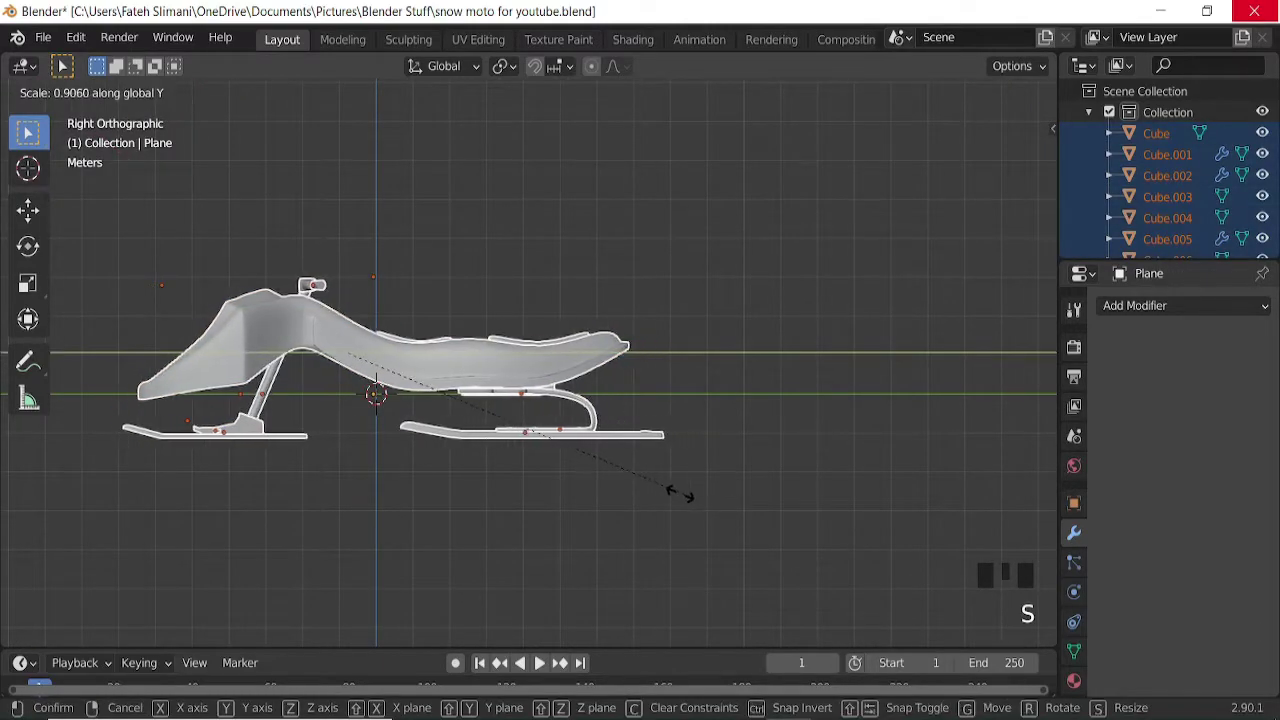
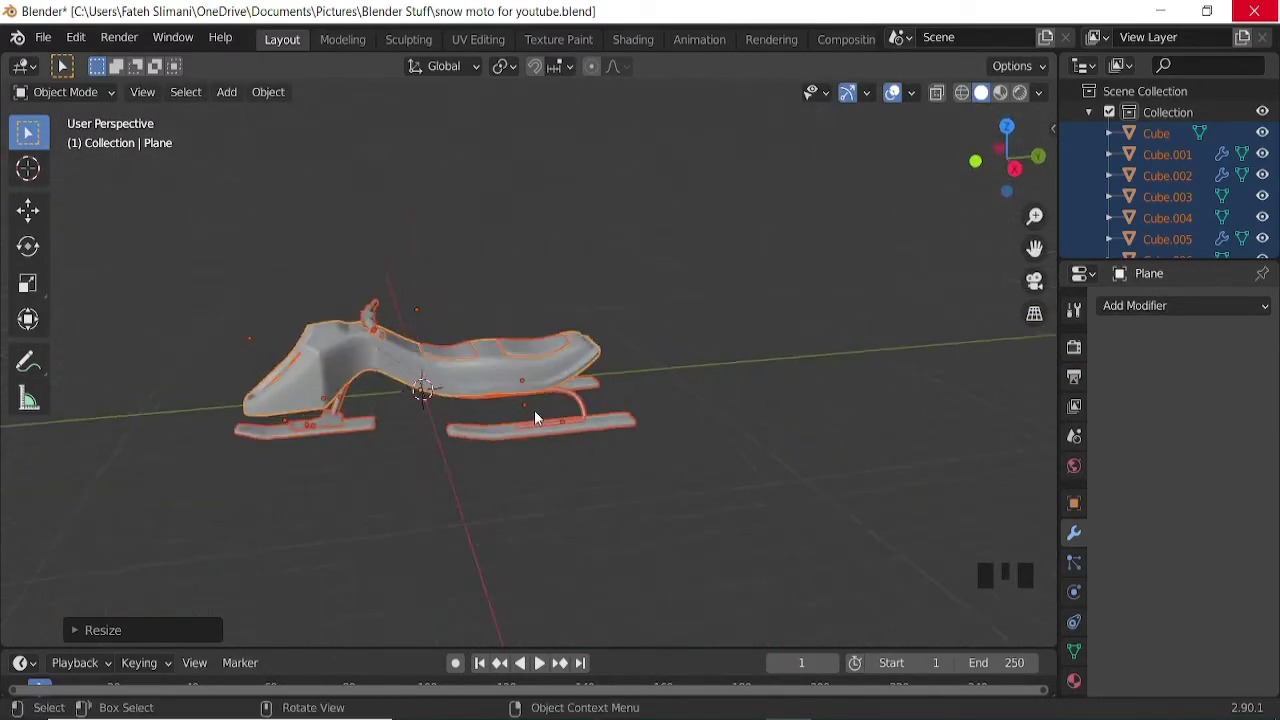
Give the snowmobile body a deep blue base colour in its material.
click(504, 378)
click(513, 377)
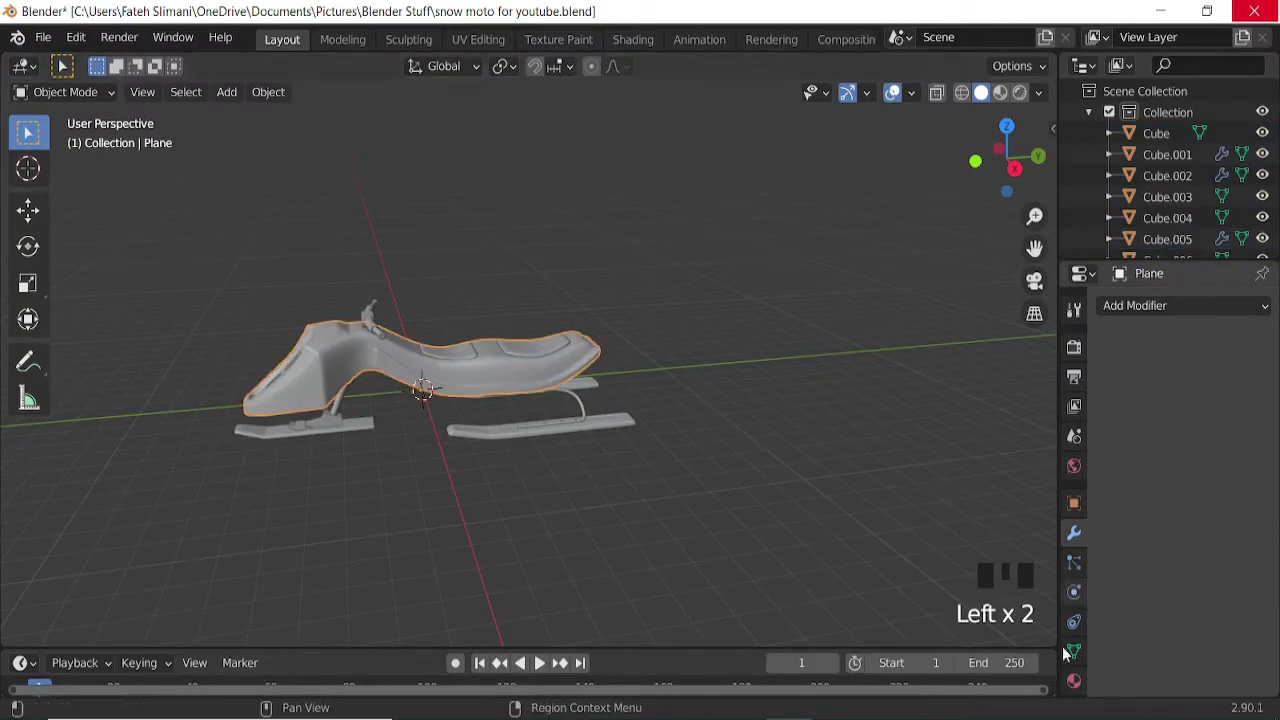
click(1070, 683)
click(1156, 405)
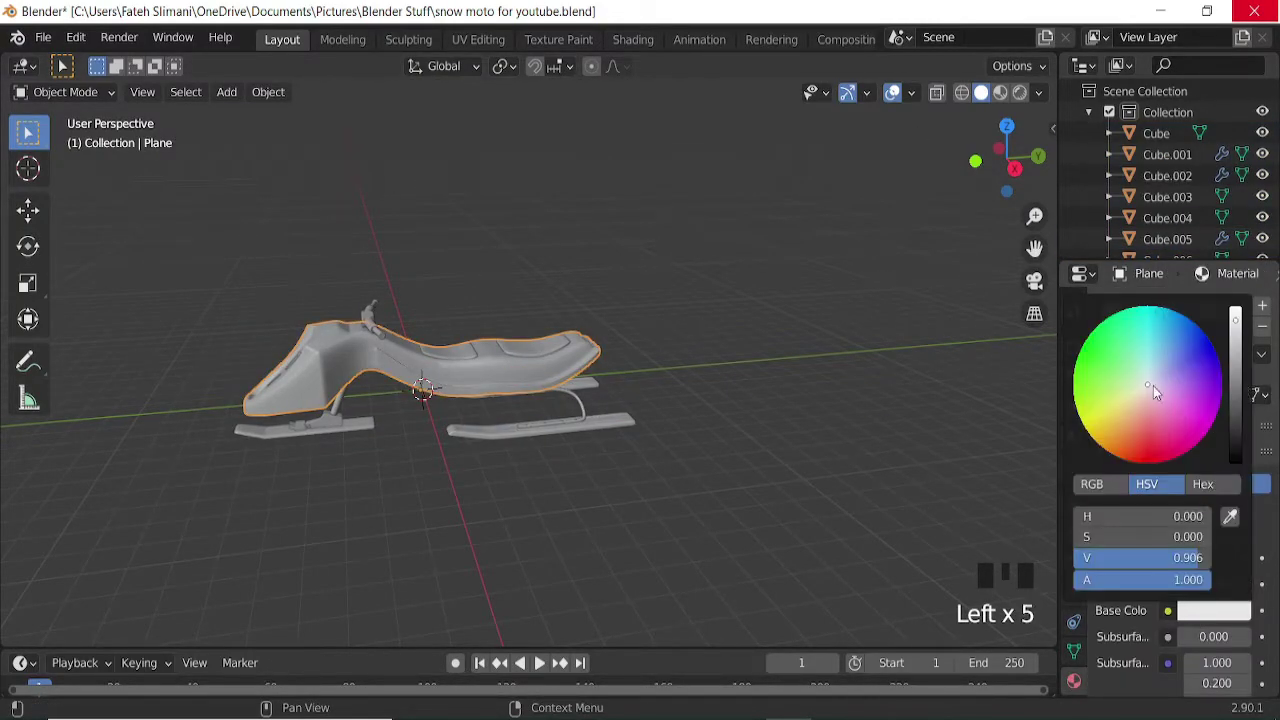
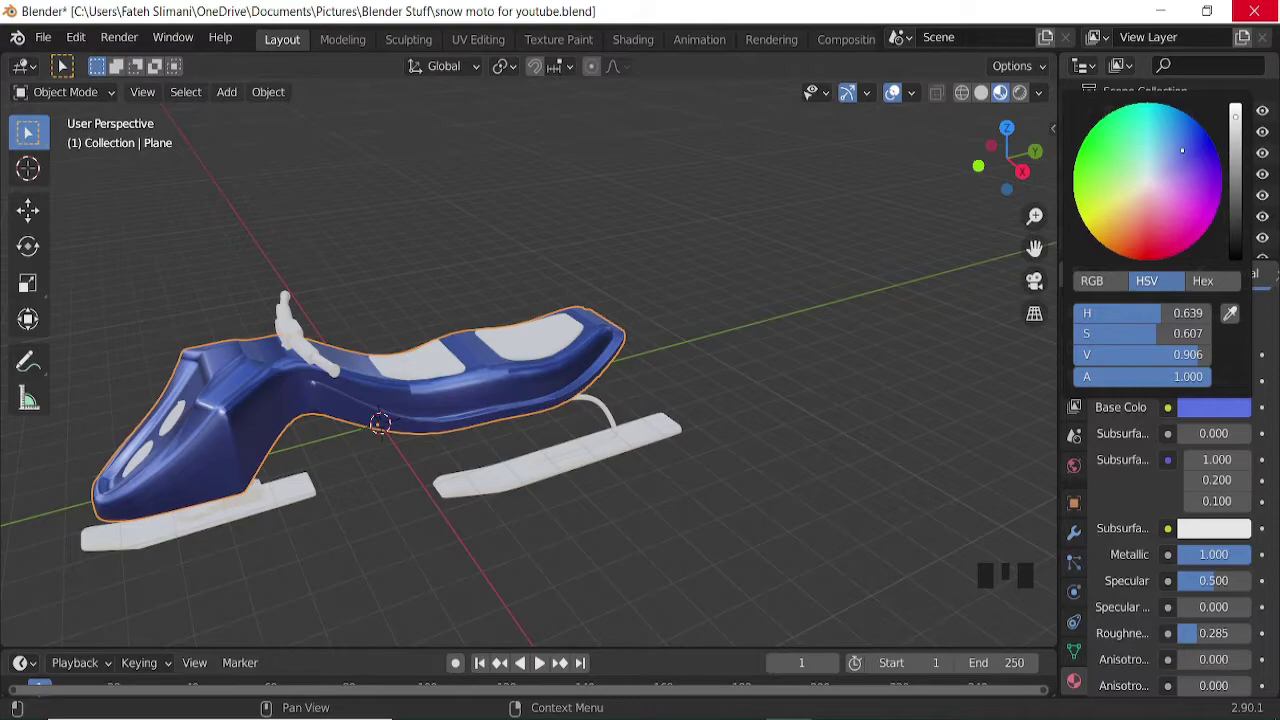
drag(456, 336, 614, 432)
click(614, 432)
drag(1160, 400, 1203, 616)
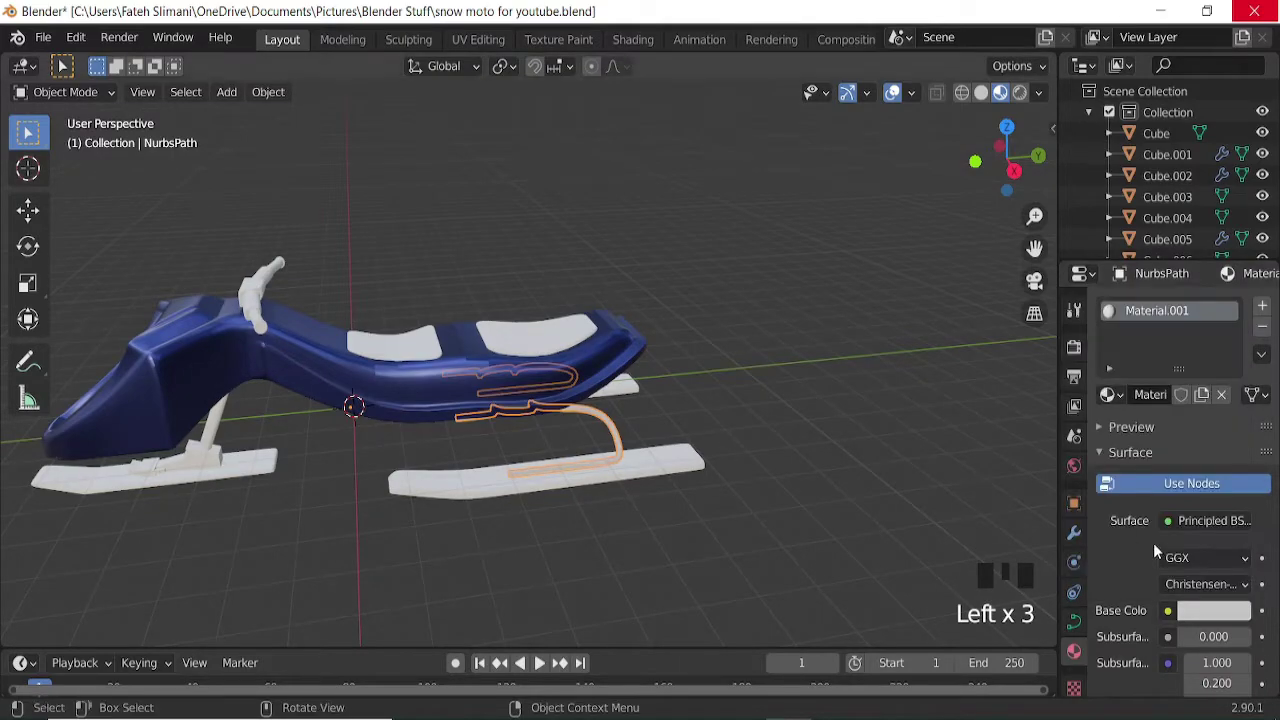
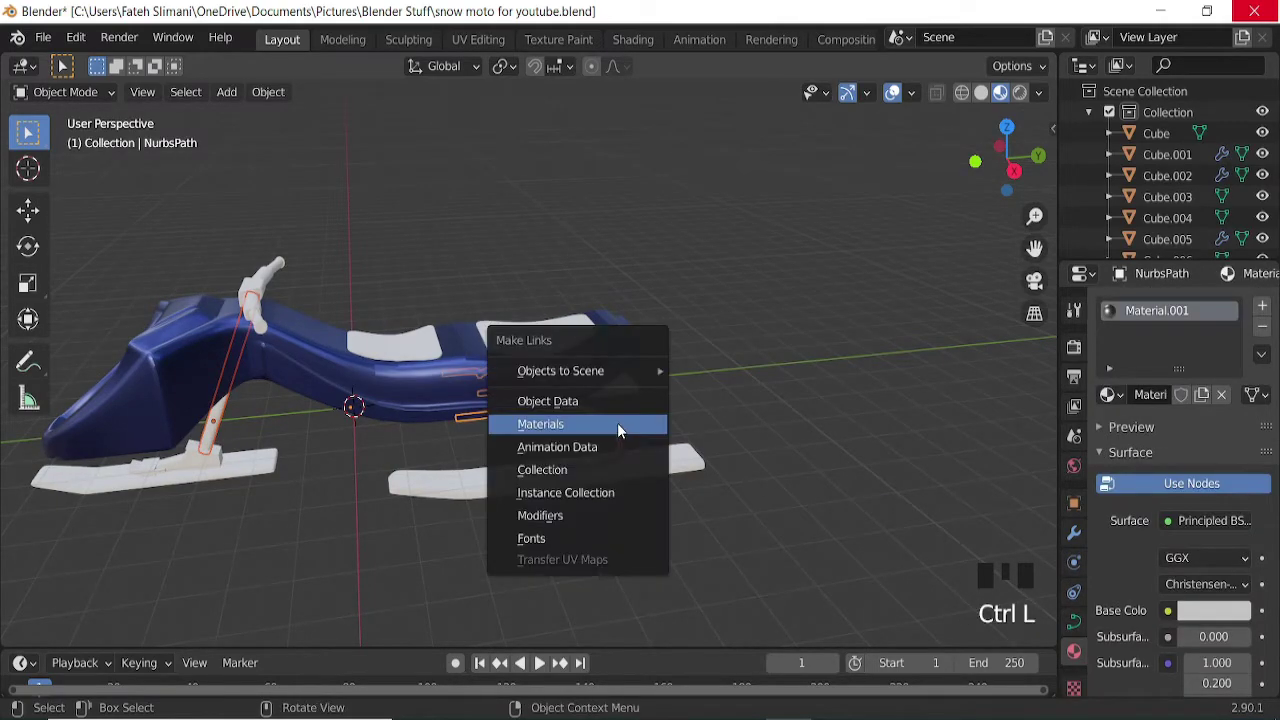
Link the material to the curved rear strut and adjust its curve thickness.
key(KP_3)
click(601, 424)
drag(668, 433, 1083, 627)
click(1083, 627)
scroll(down, 3)
drag(1258, 624, 628, 479)
drag(628, 479, 670, 505)
Add an edge loop to the front strut, slide it near the top and smooth-shade it.
key(KP_3)
key(ctrl+KP_4)
key(ctrl+KP_4)
key(ctrl+KP_4)
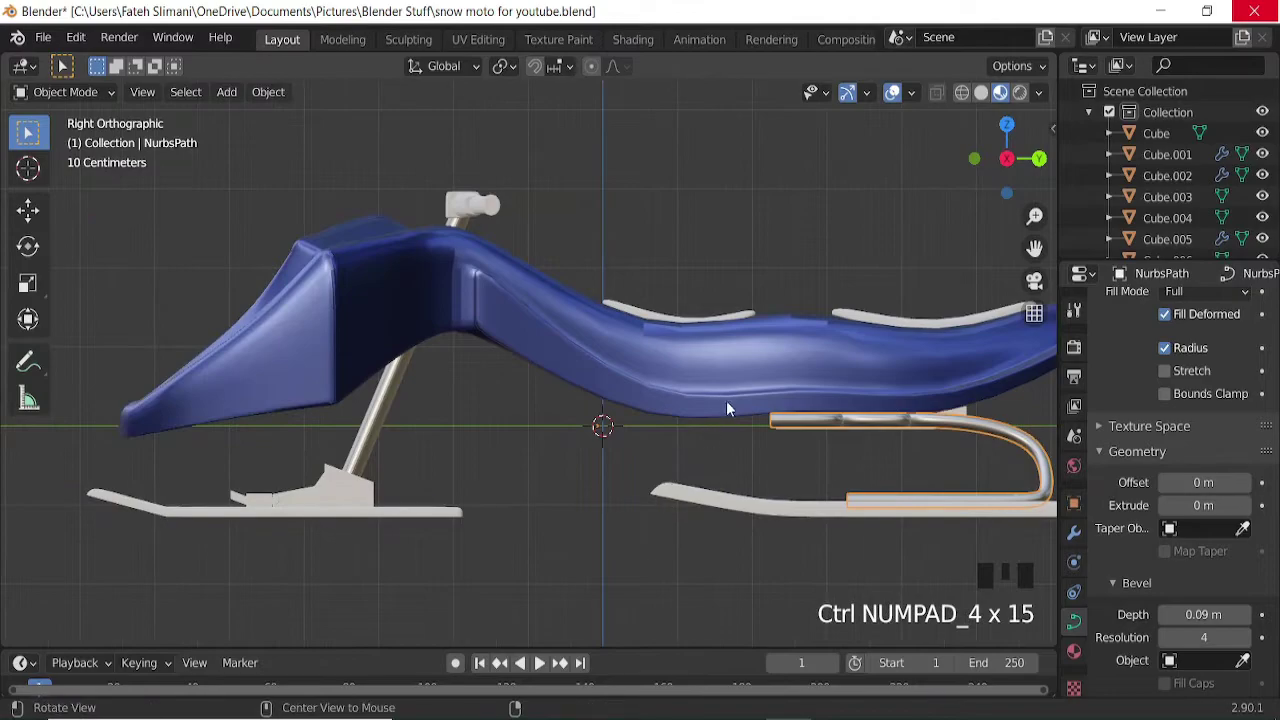
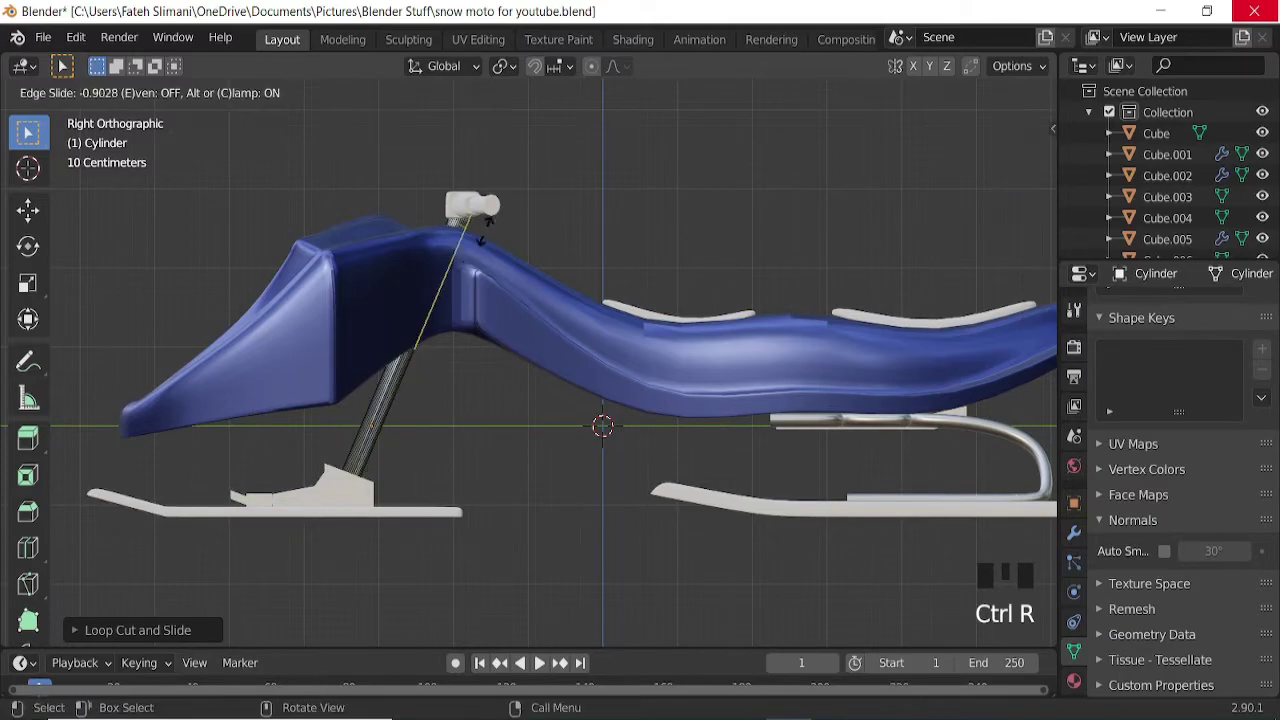
key(Tab)
click(887, 103)
drag(436, 296, 438, 308)
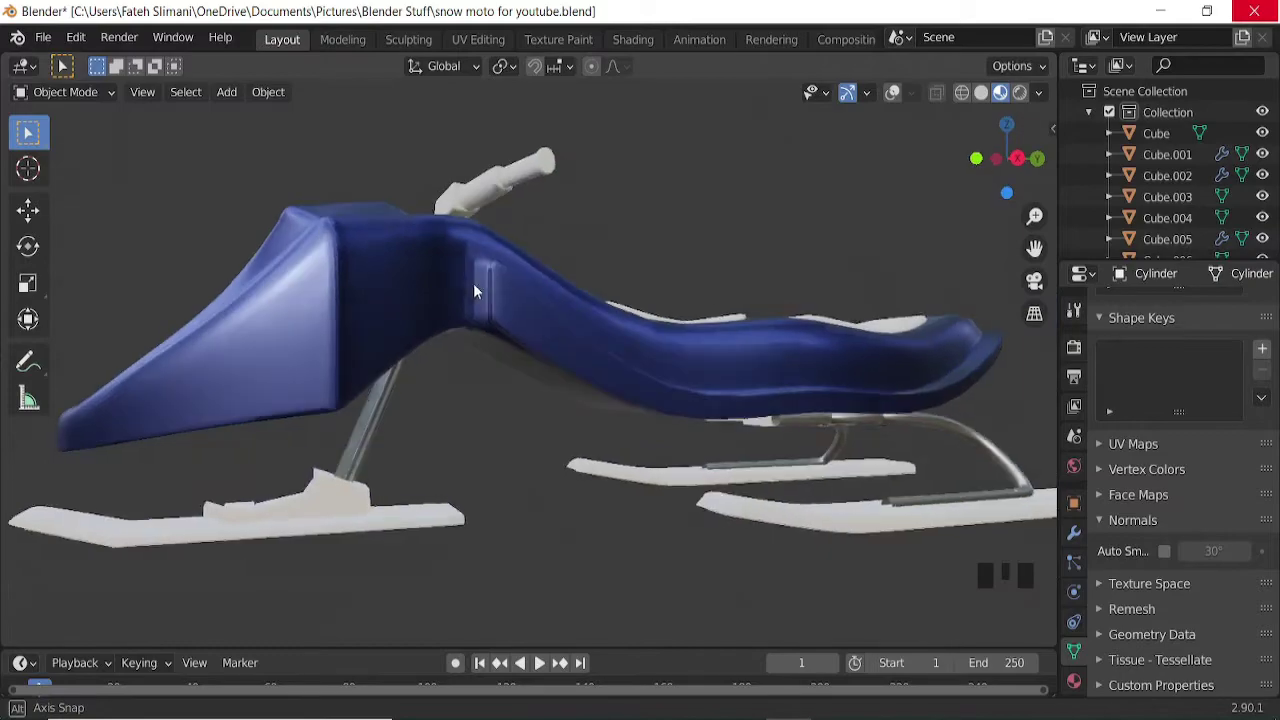
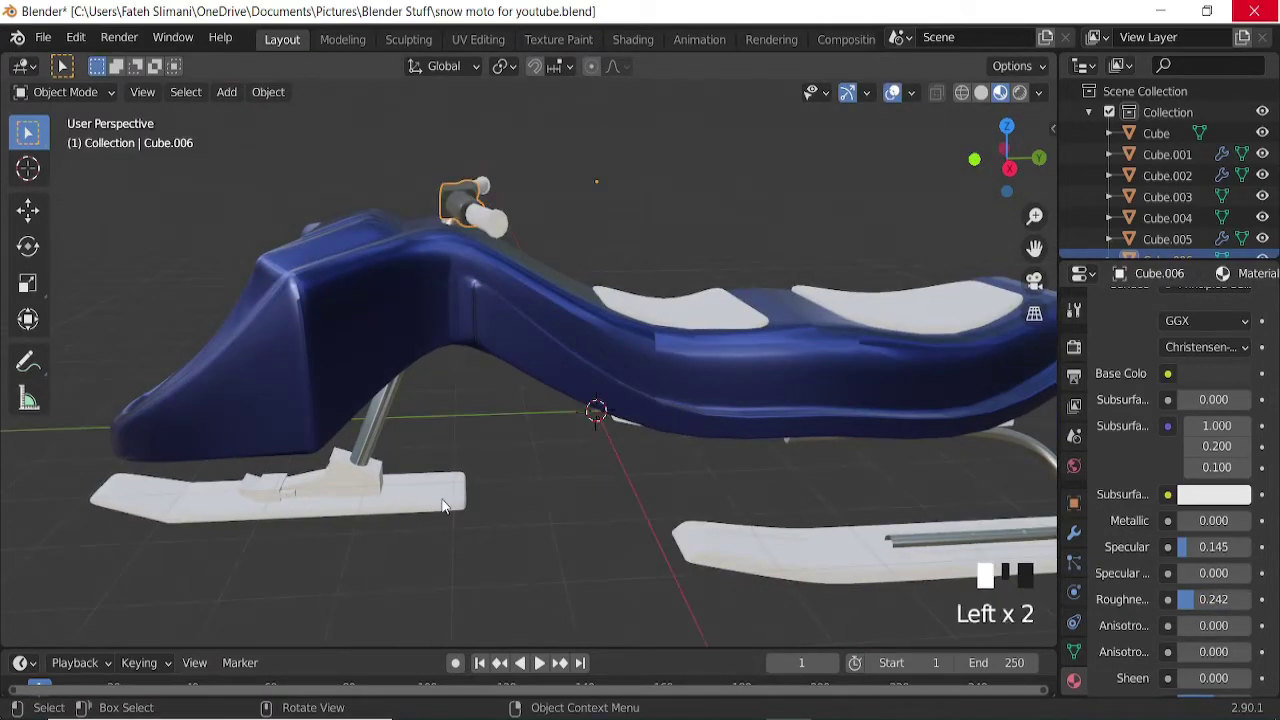
Link the material to the handlebar grip and neighbouring parts.
click(462, 196)
key(ctrl+l)
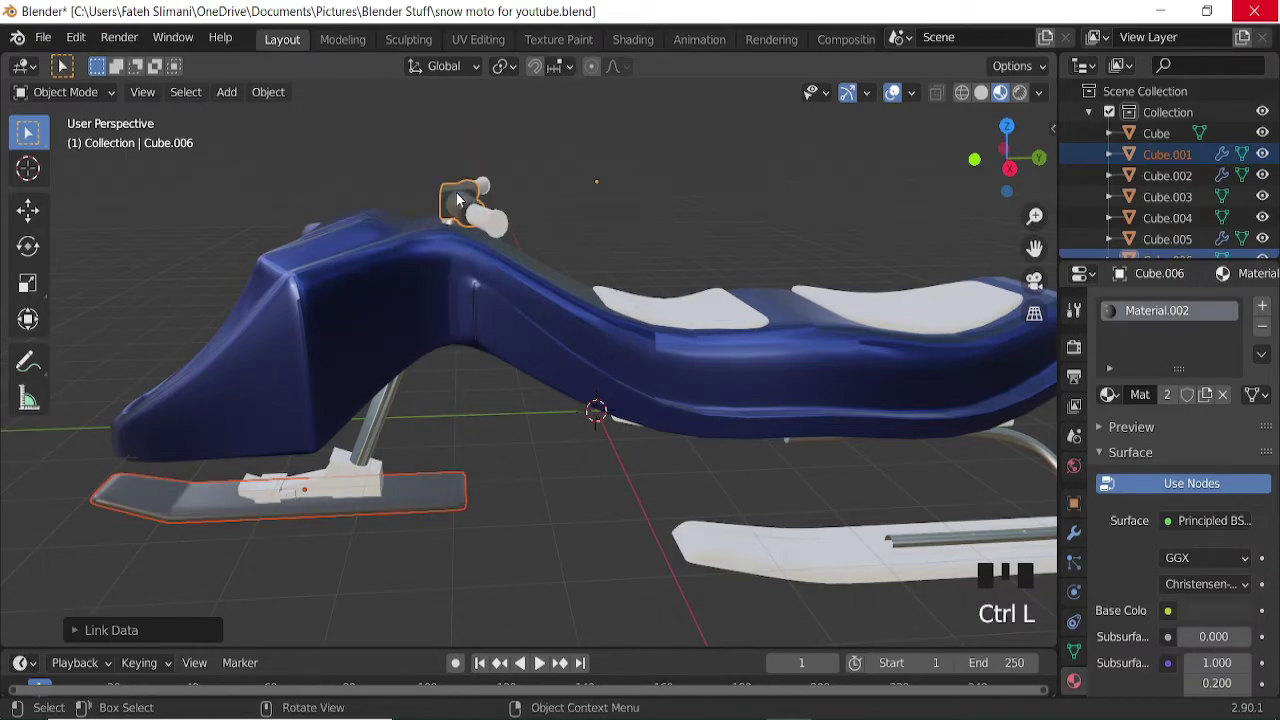
click(747, 548)
click(431, 494)
key(ctrl+l)
click(1213, 614)
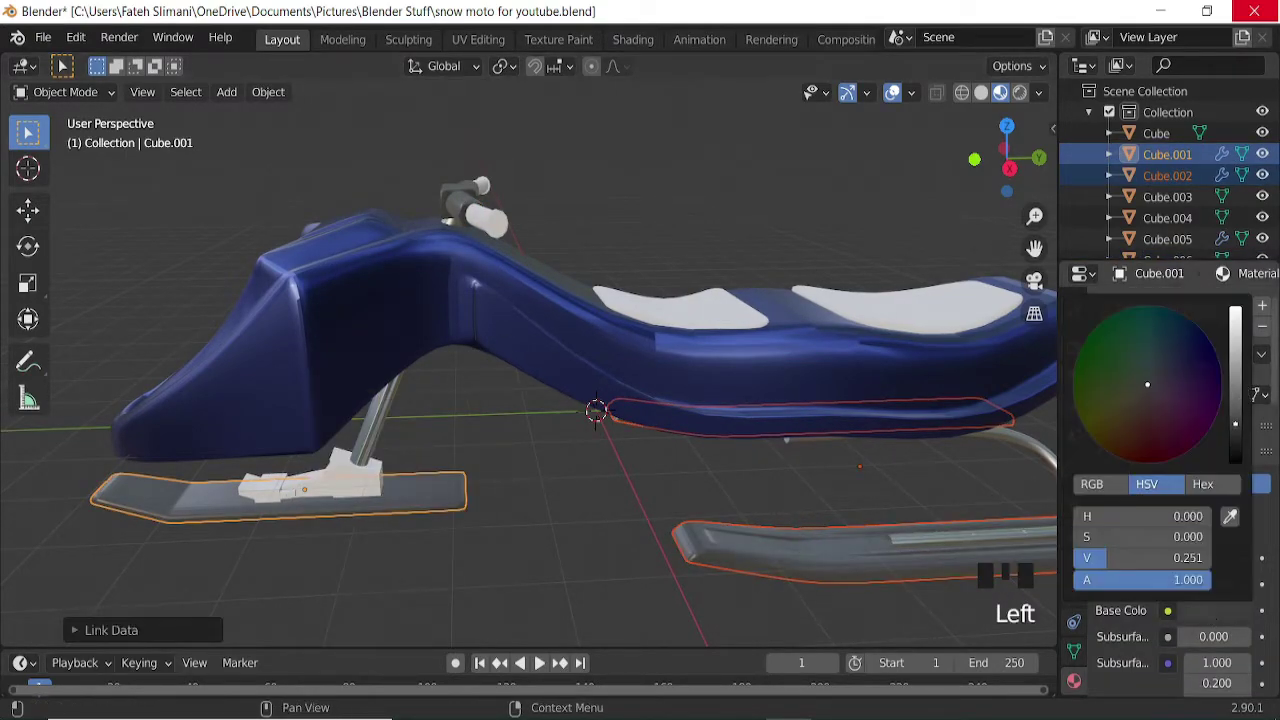
Set NurbsPath.001's base colour to a dark navy blue for the grips.
click(863, 175)
scroll(down, 3)
drag(521, 452, 892, 101)
click(892, 101)
drag(598, 325, 586, 278)
click(586, 278)
drag(1155, 400, 1212, 618)
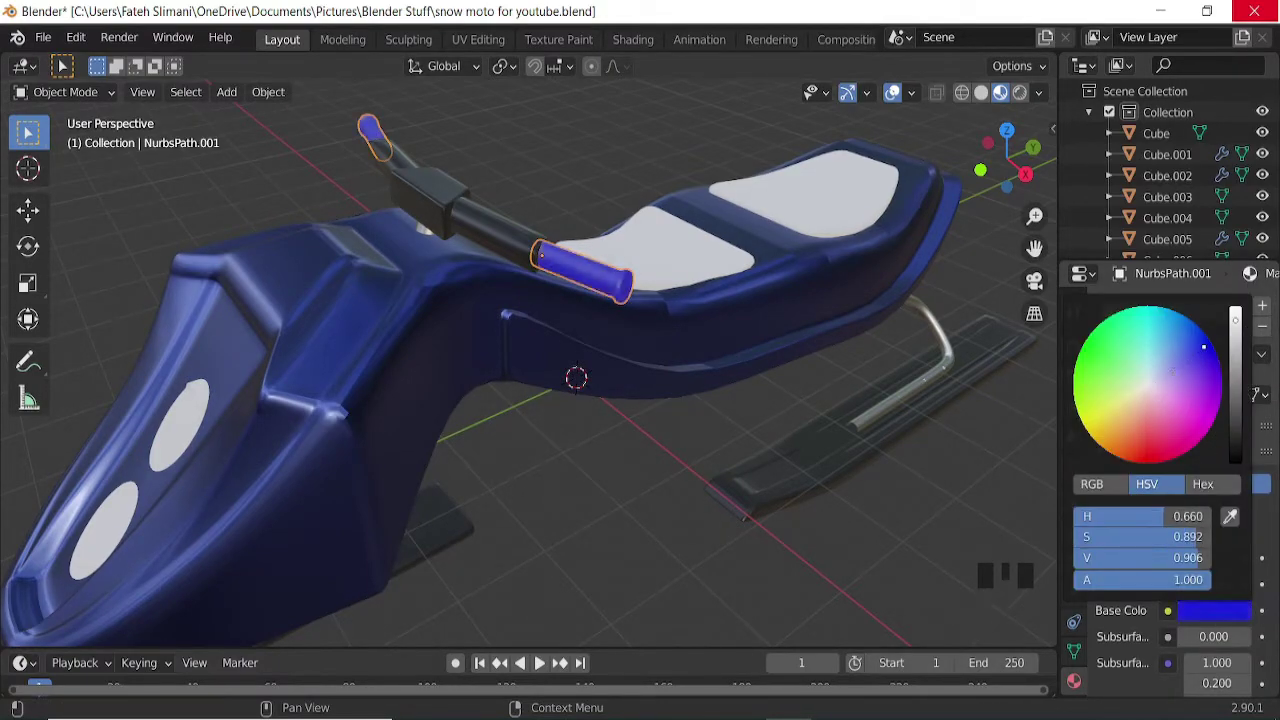
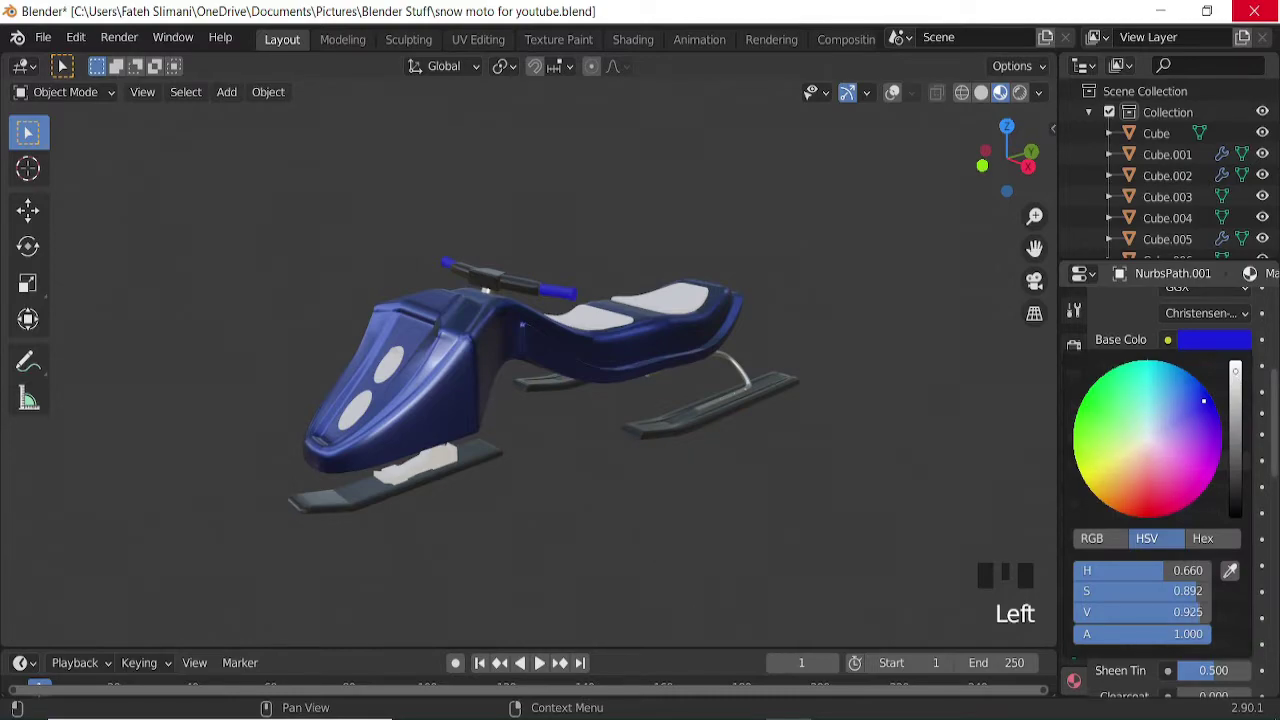
drag(576, 425, 750, 403)
click(750, 403)
Link materials across the nose parts and select the round headlight discs.
scroll(up, 3)
drag(393, 501, 459, 510)
click(462, 508)
key(ctrl+l)
drag(354, 530, 391, 528)
click(399, 527)
key(ctrl+l)
drag(361, 485, 426, 405)
click(426, 405)
key(h)
click(398, 483)
key(h)
click(395, 490)
click(397, 485)
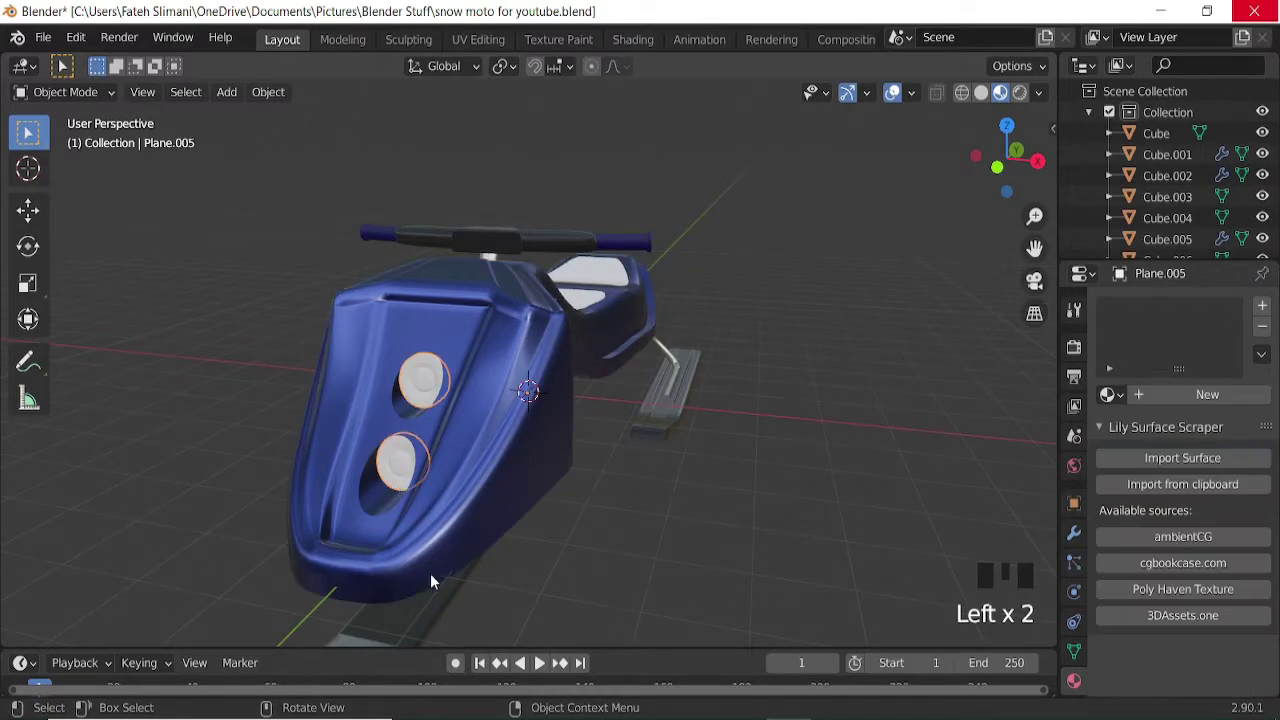
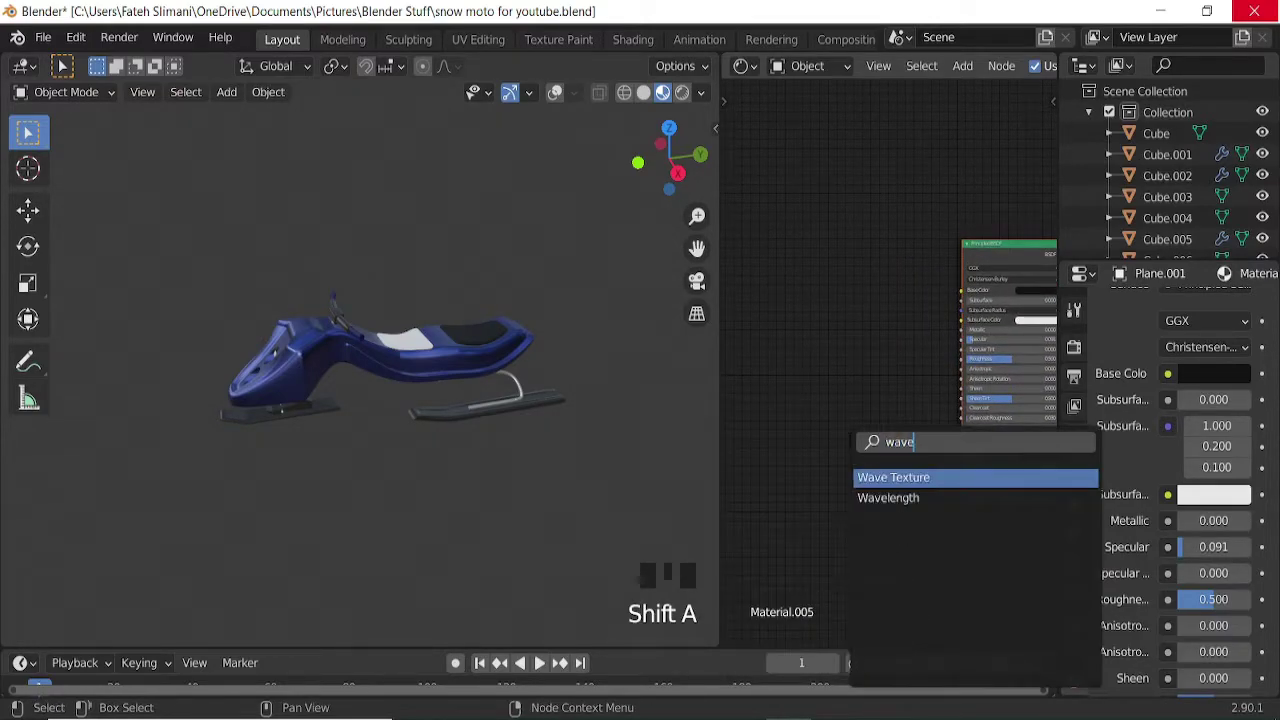
Add a Wave Texture node to the seat pad's material for the bump.
key(shift+a)
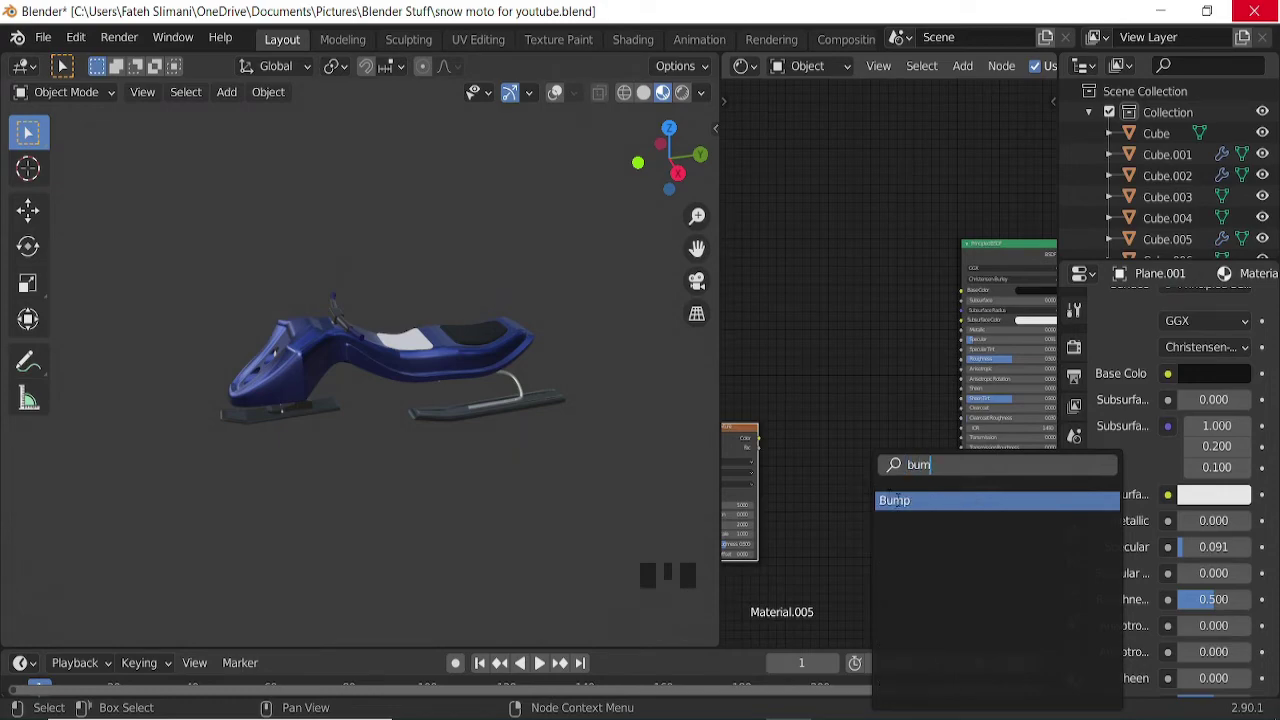
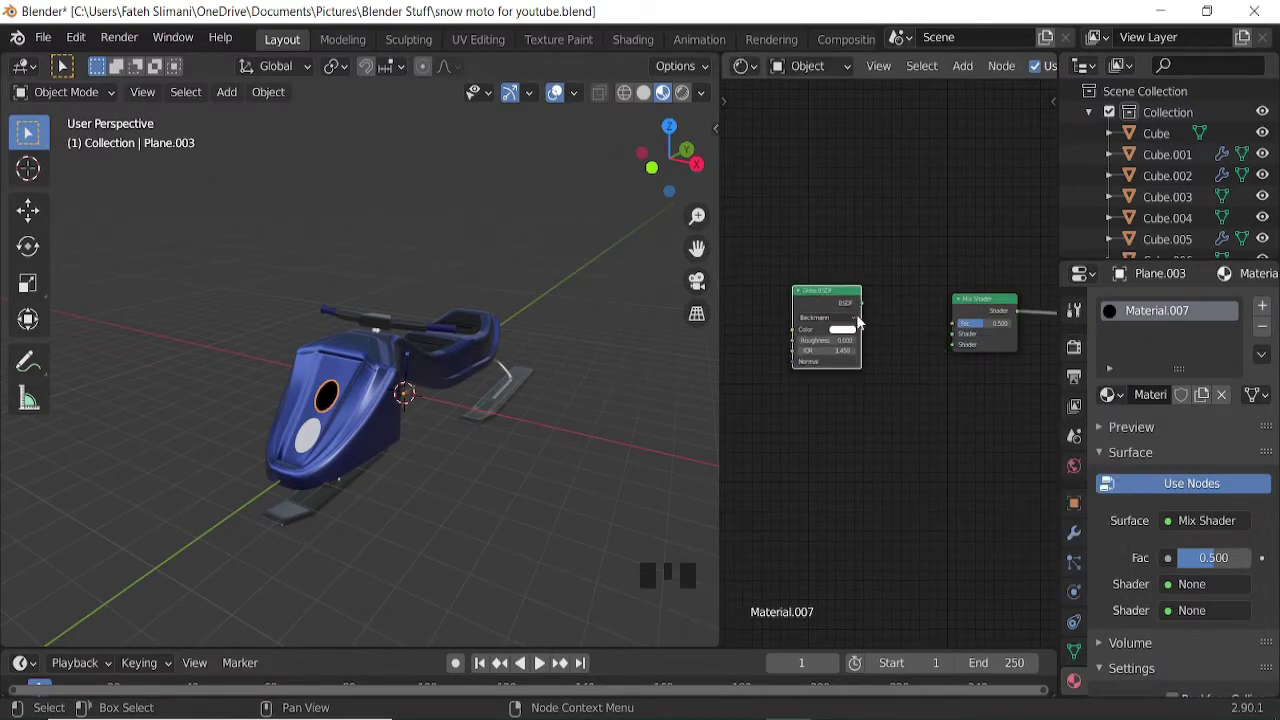
Wire Glass BSDF and Transparent BSDF into the headlight's Mix Shader.
drag(903, 324, 907, 431)
key(shift+a)
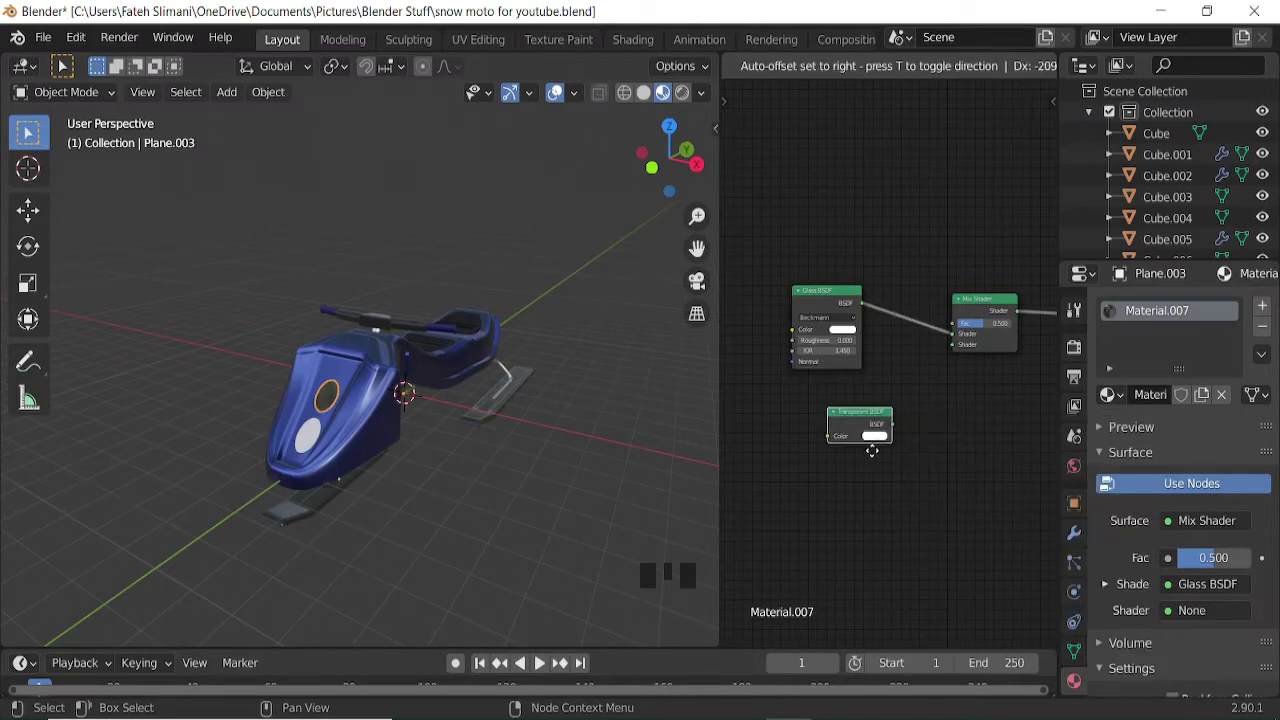
drag(889, 384, 875, 309)
middle_click(875, 309)
key(shift+a)
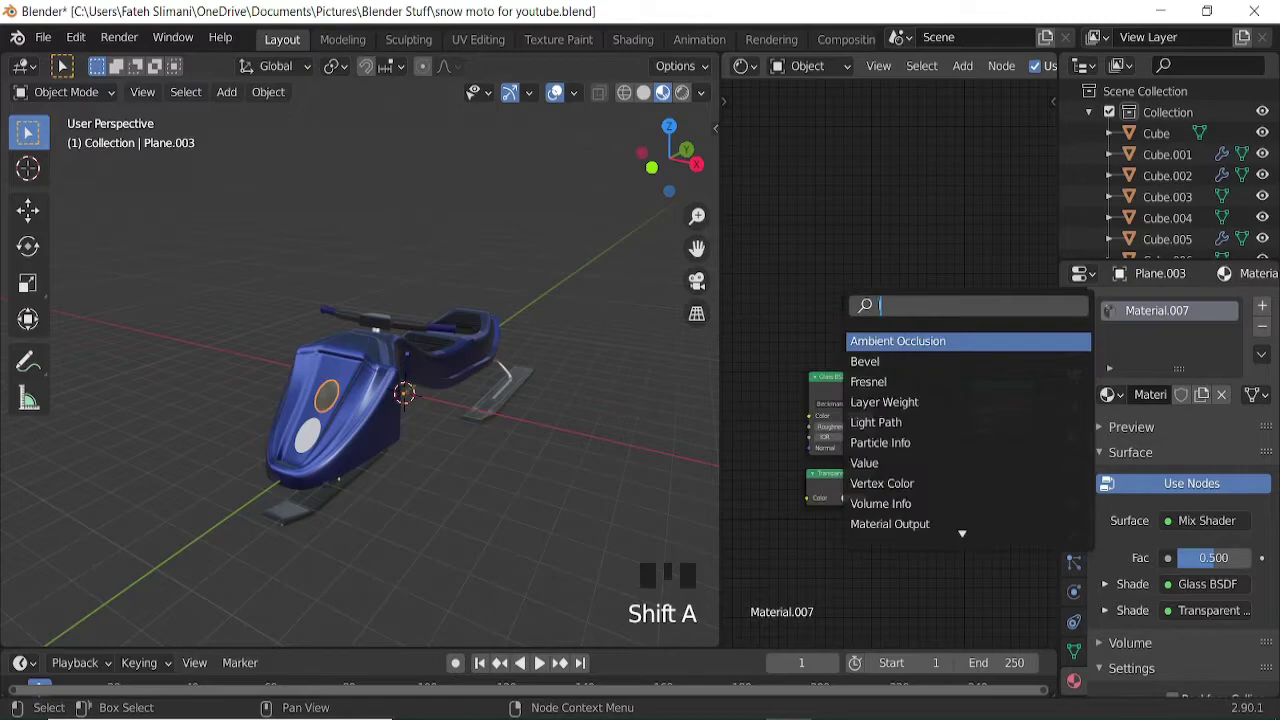
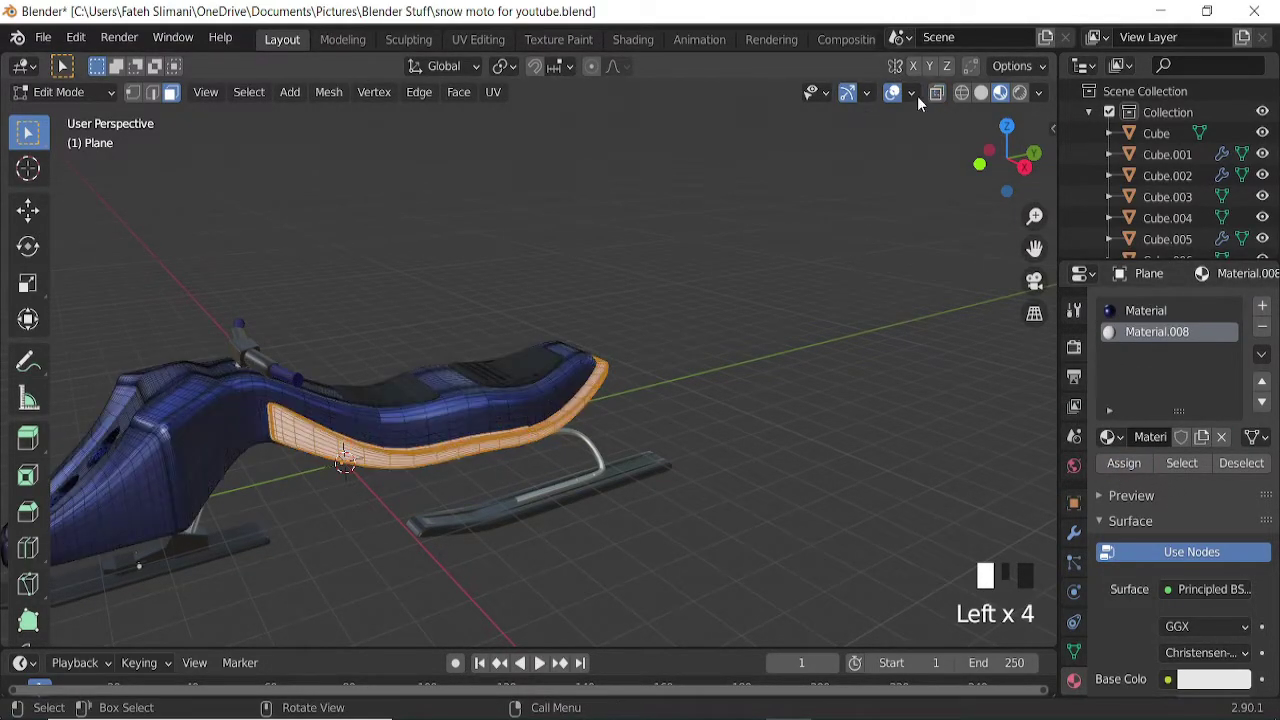
Delete the box-selected half of the body mesh in front view.
middle_click(722, 351)
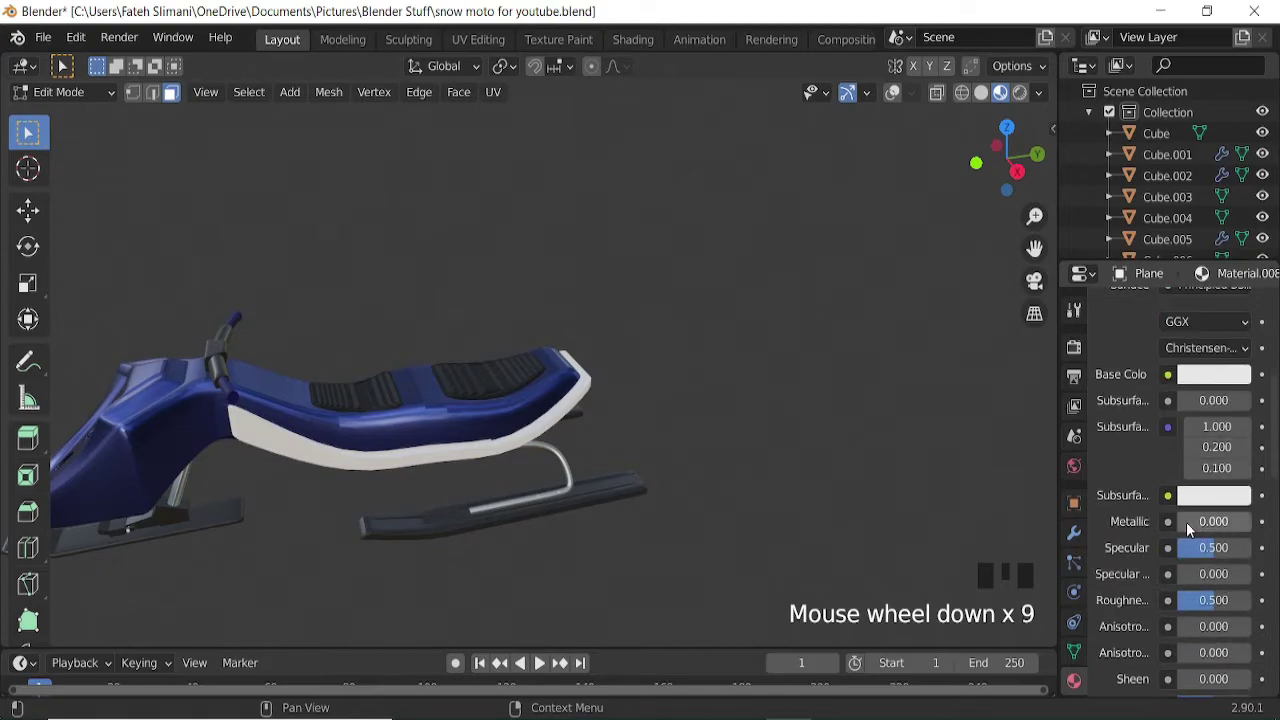
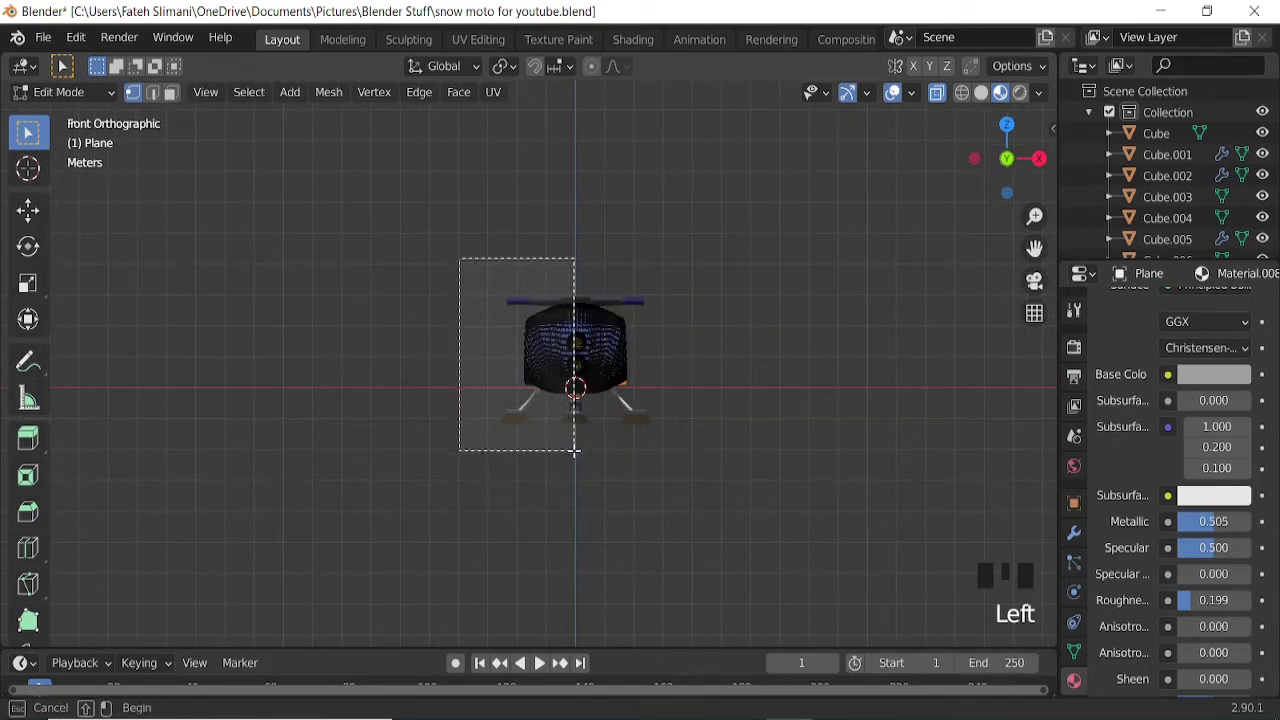
key(x)
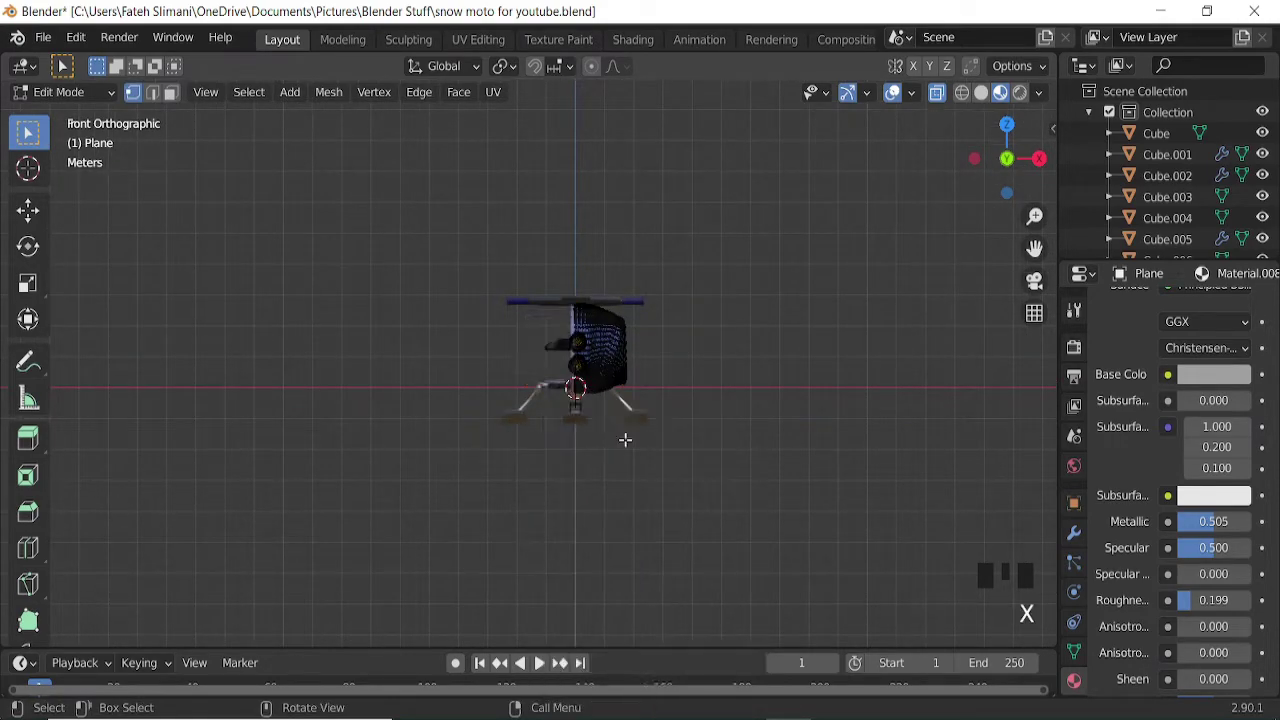
middle_click(643, 429)
Add a Mirror modifier to the body half with Cube as mirror object.
key(Tab)
scroll(down, 3)
click(1075, 535)
click(987, 484)
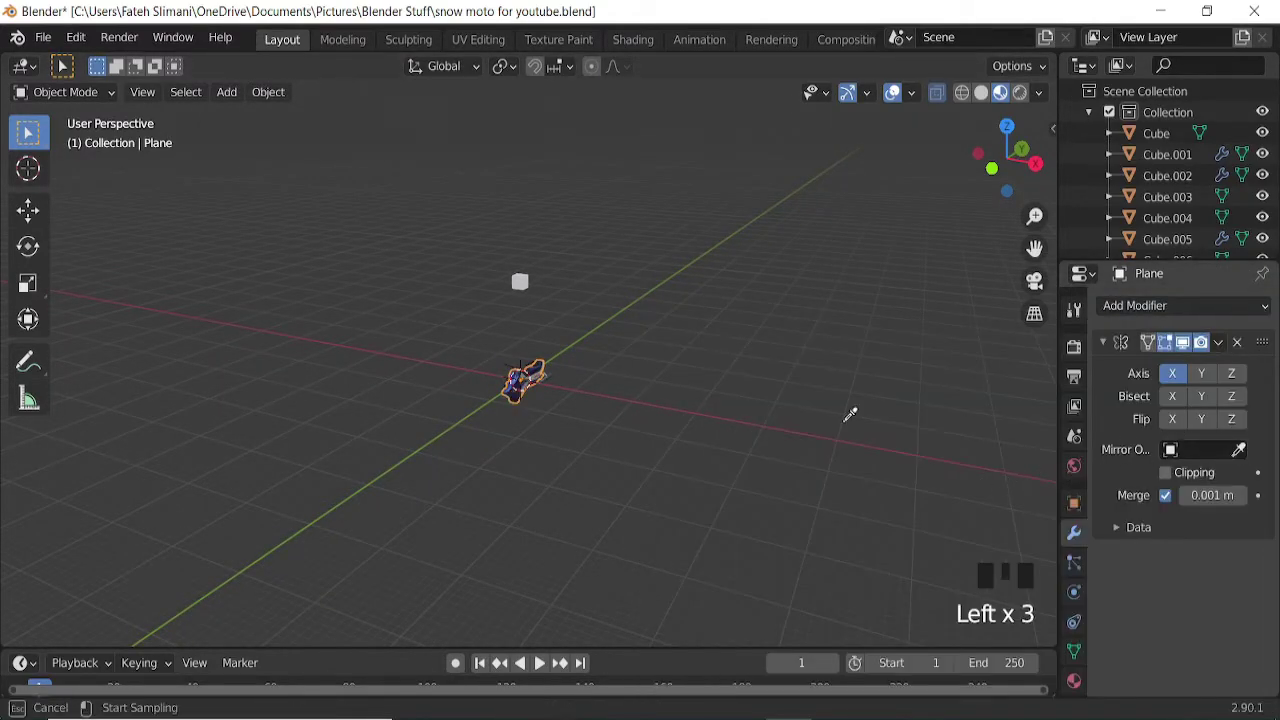
scroll(up, 3)
Orbit around the snowmobile to check the restored symmetrical body.
drag(519, 461, 560, 421)
drag(586, 416, 936, 99)
drag(936, 99, 541, 391)
drag(391, 474, 307, 497)
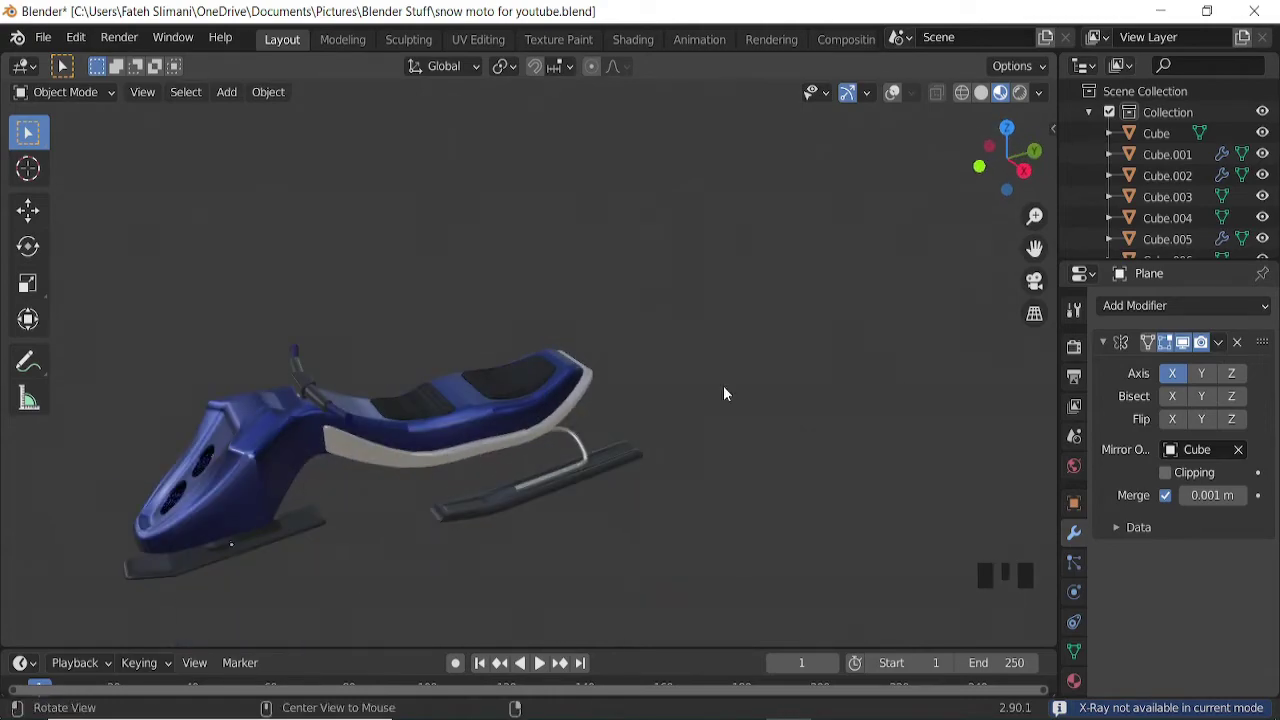
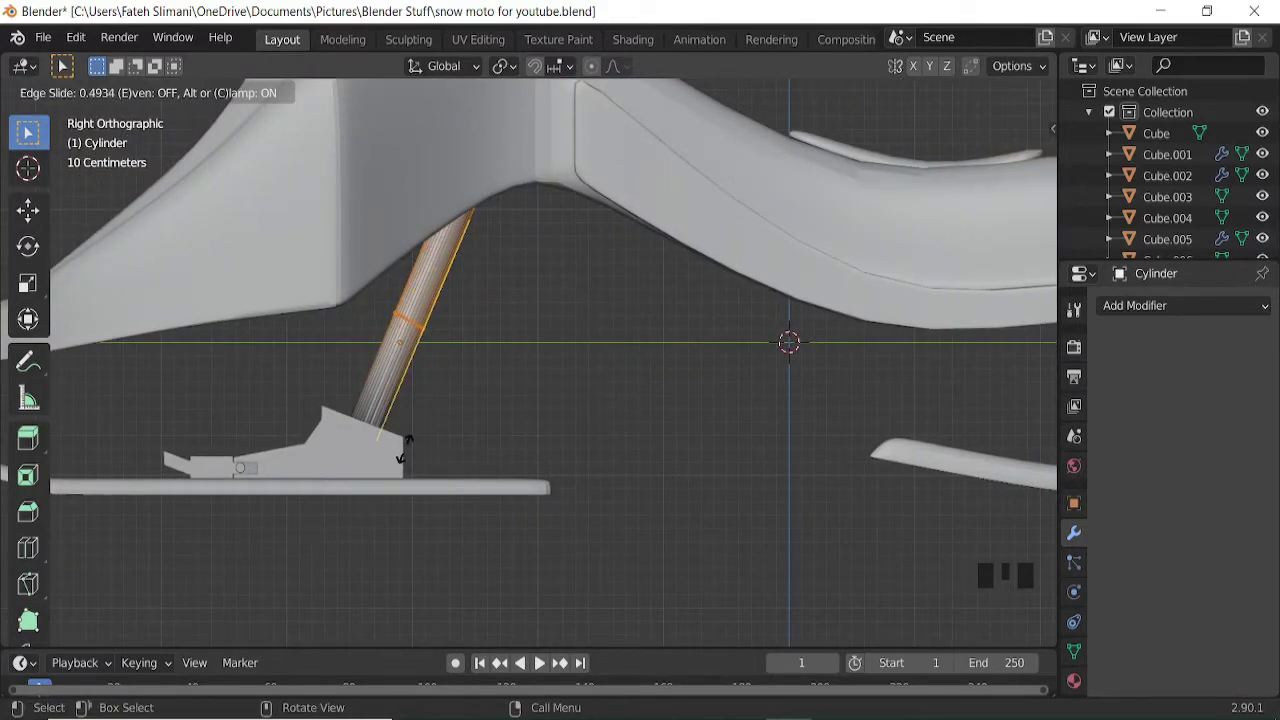
Add ring loops along the strut cylinder and extrude a ring along it.
key(shift+d)
key(p)
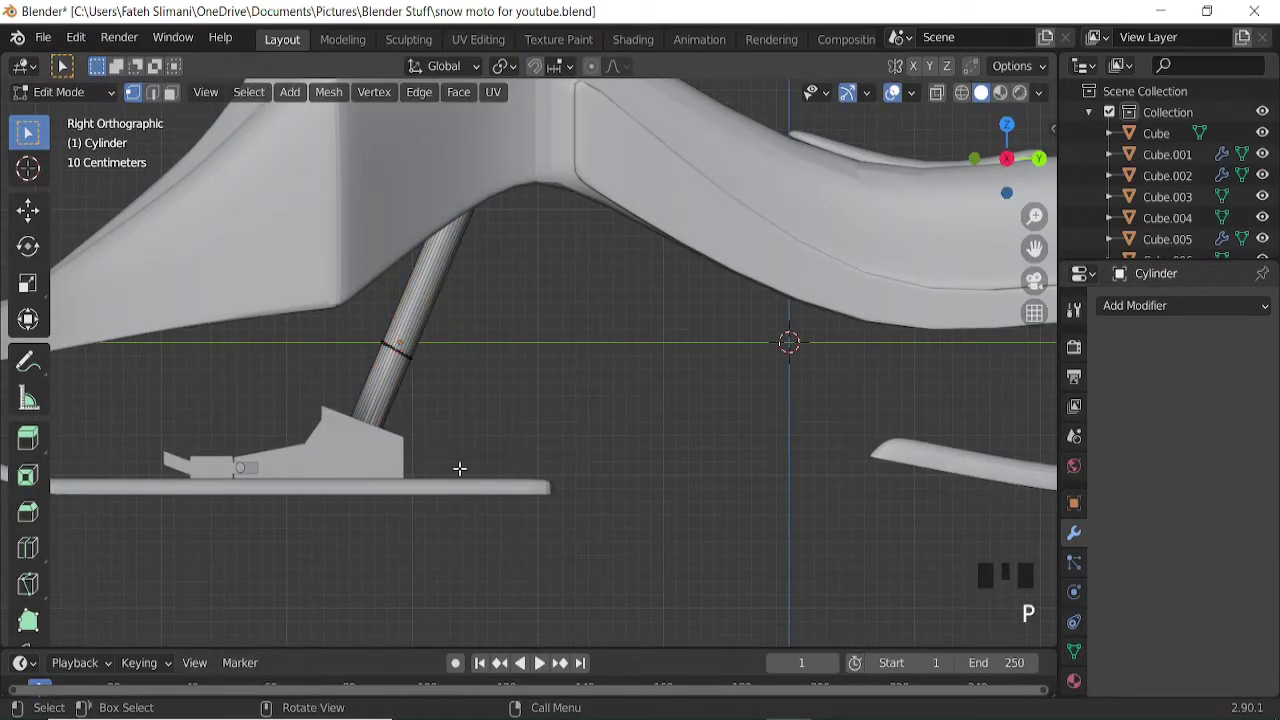
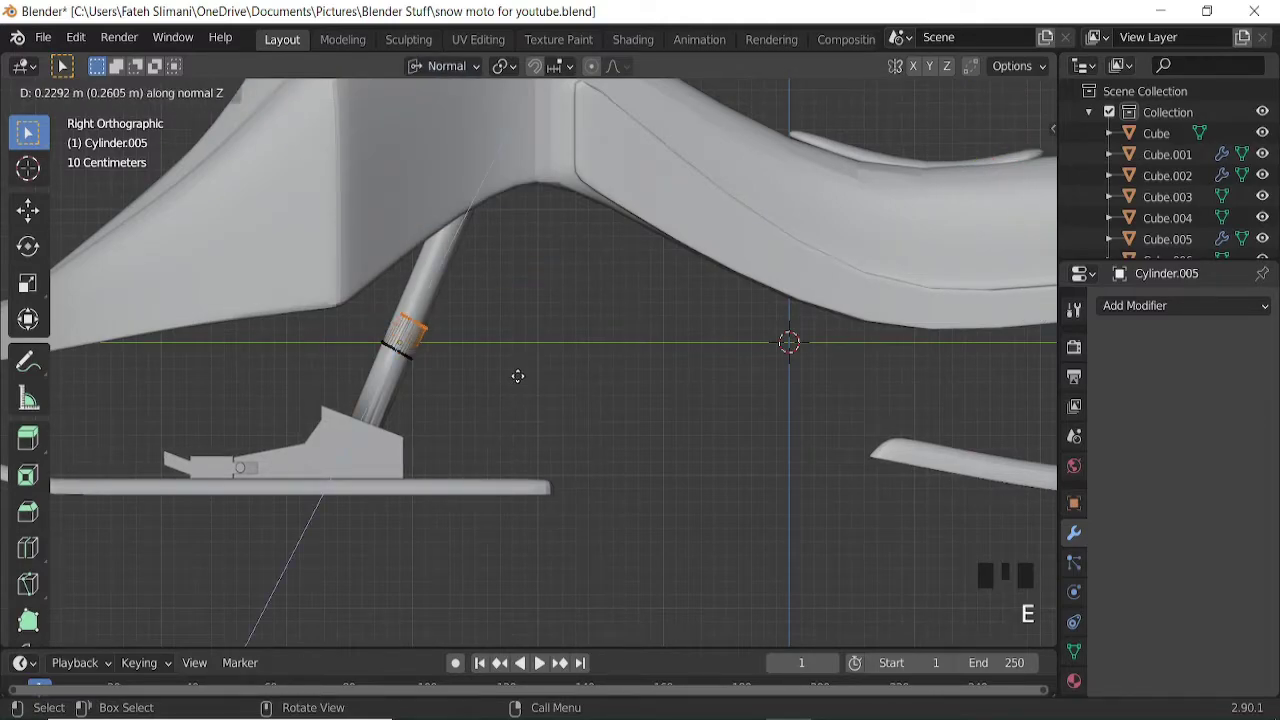
key(g)
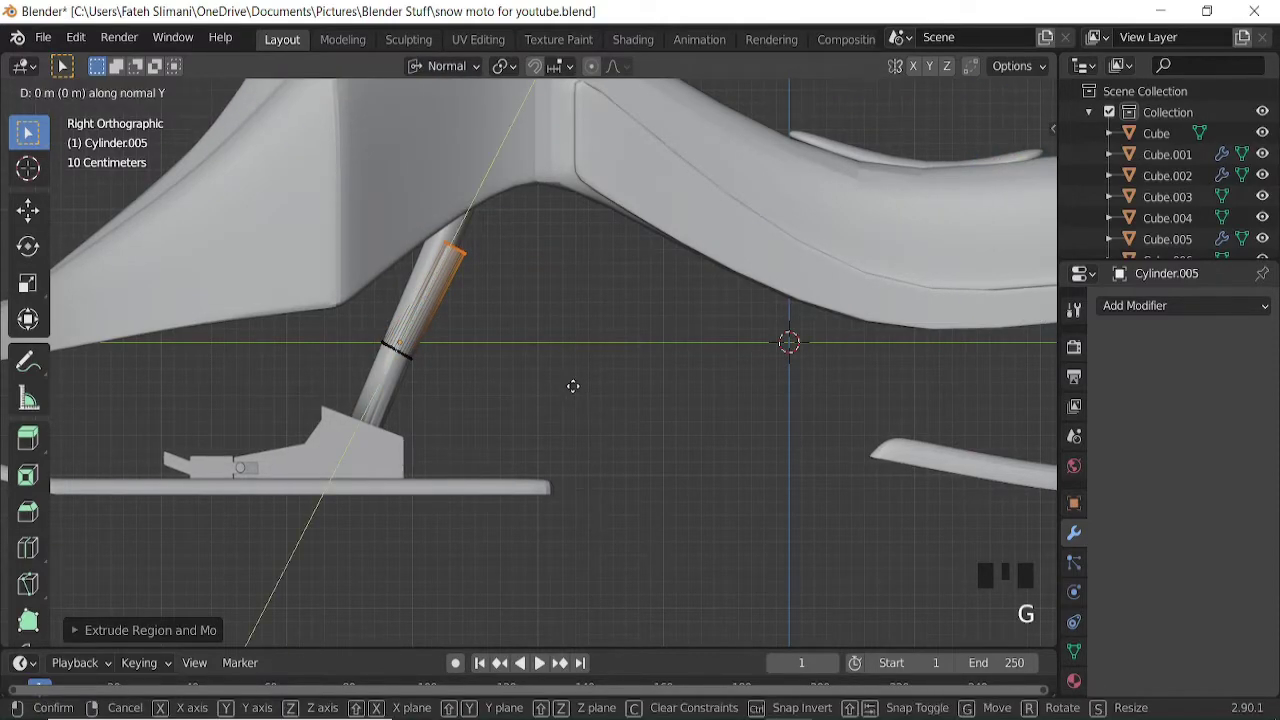
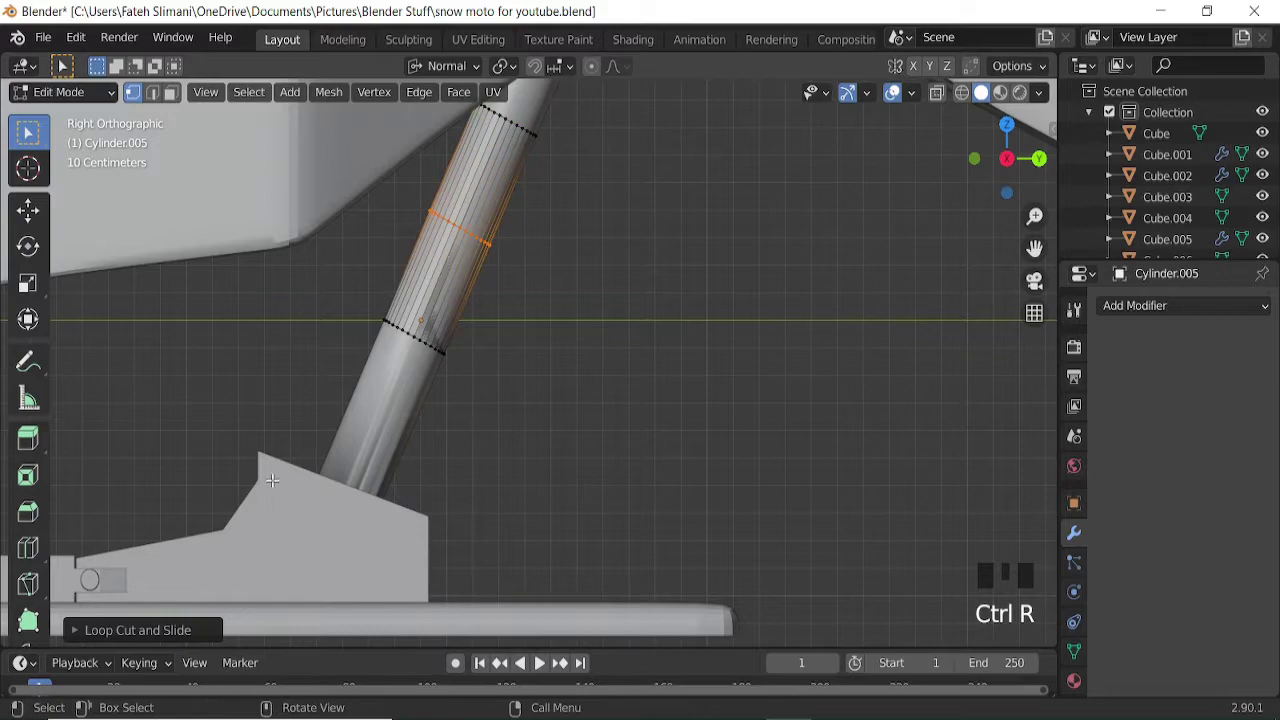
drag(131, 636, 504, 438)
scroll(up, 3)
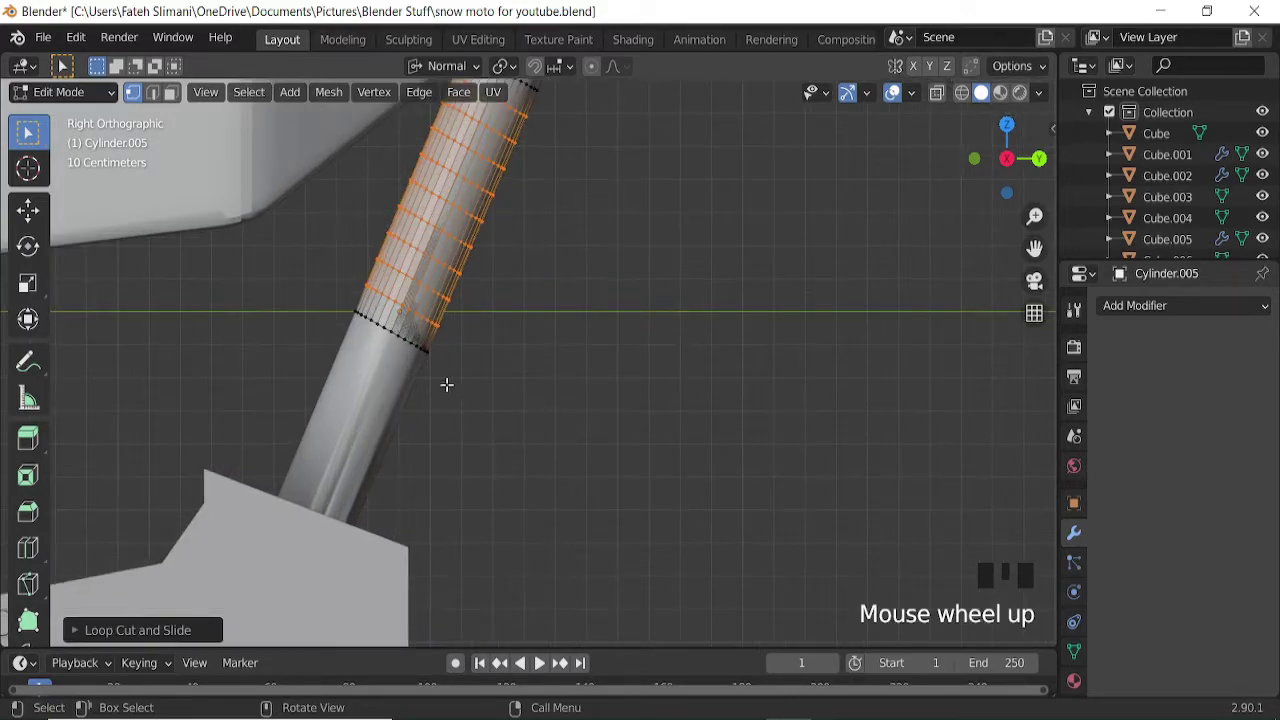
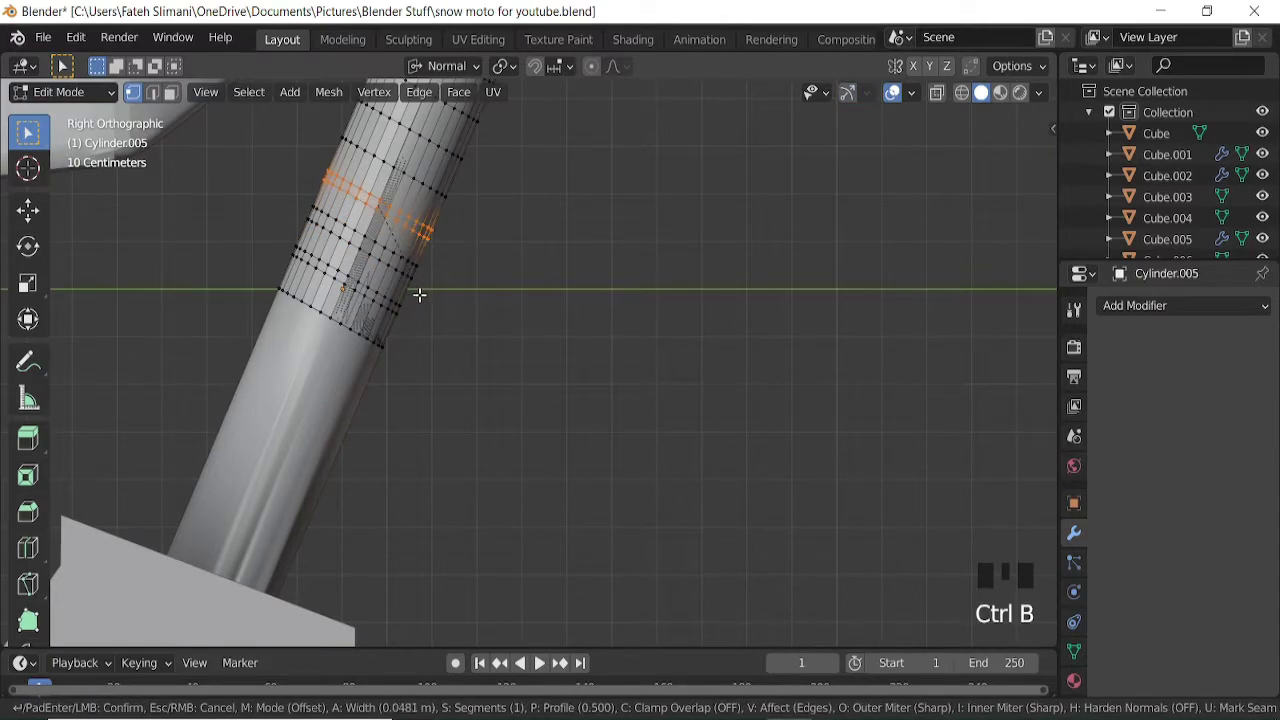
Bevel the selected strut edge loops into narrow bands.
key(ctrl+KP_8)
key(ctrl+KP_8)
key(ctrl+KP_8)
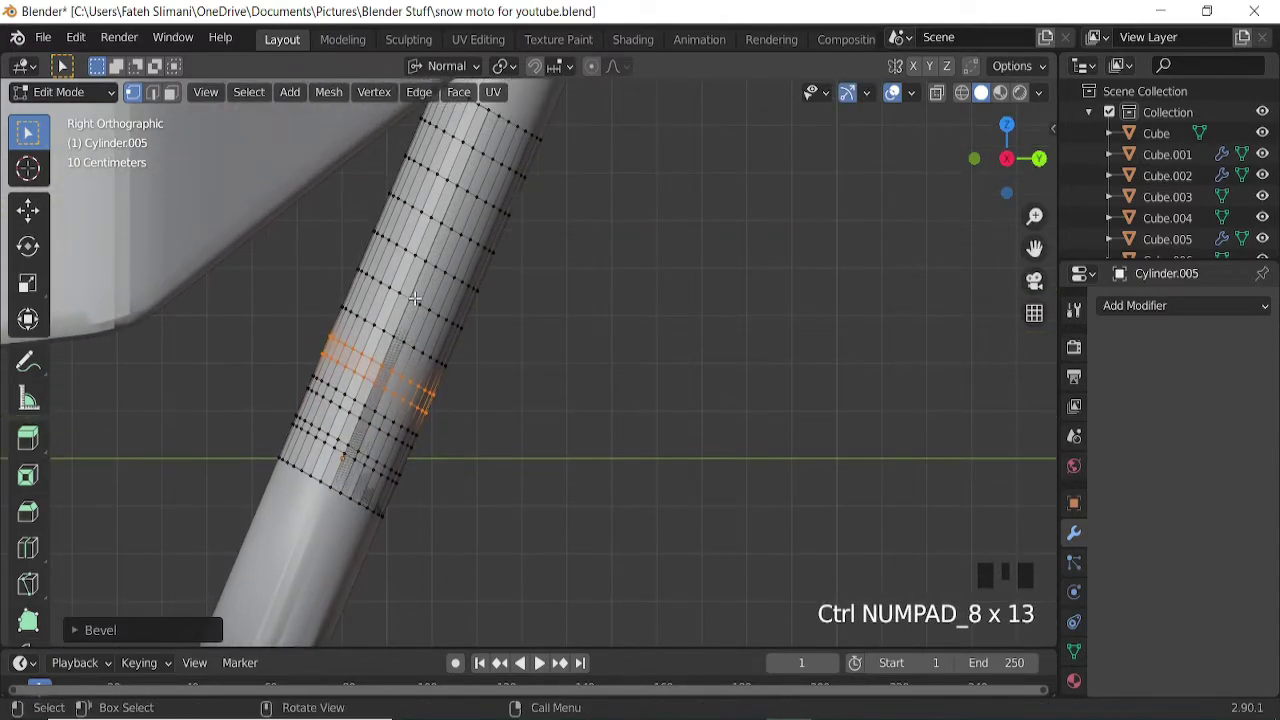
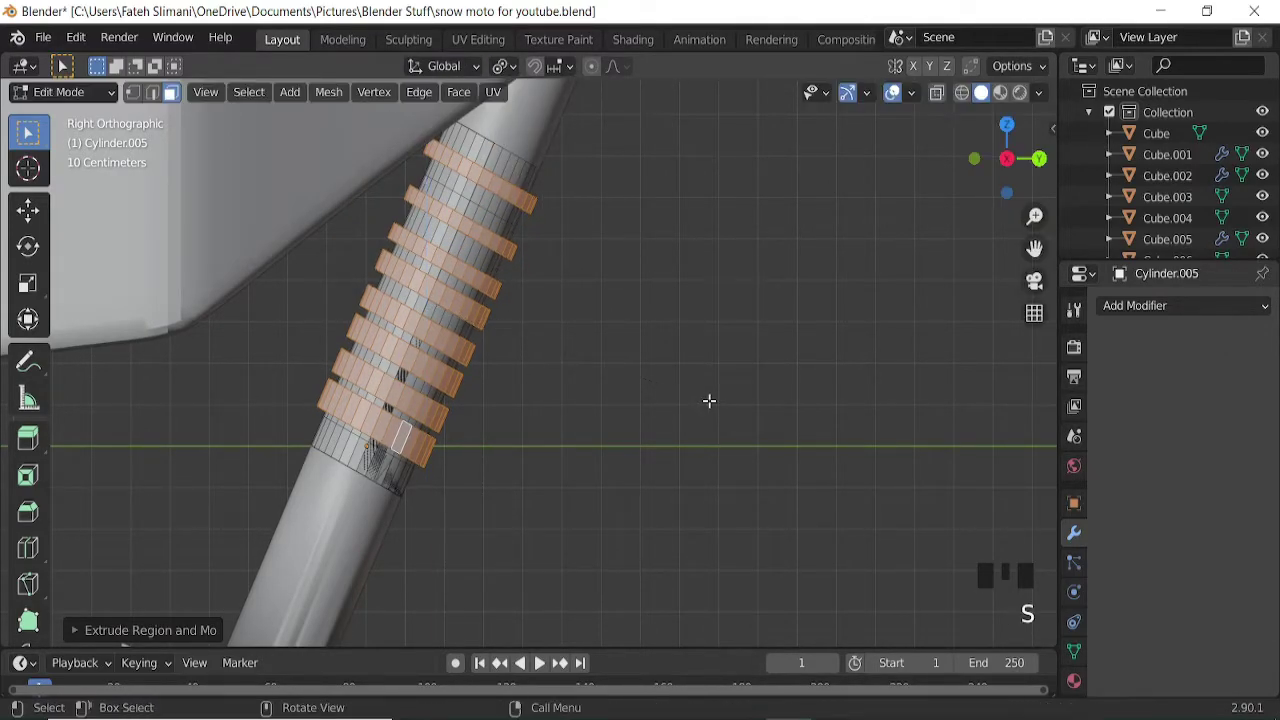
Scale the extruded ring bands along the strut's local Z.
key(s)
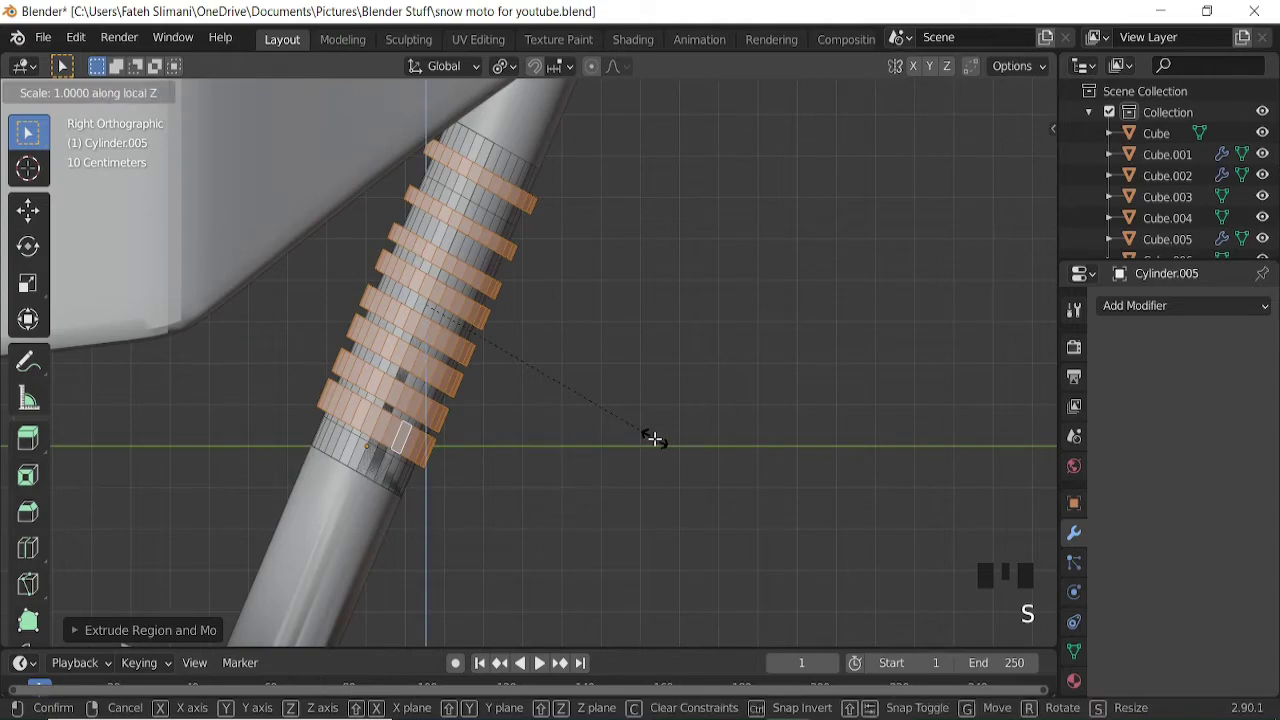
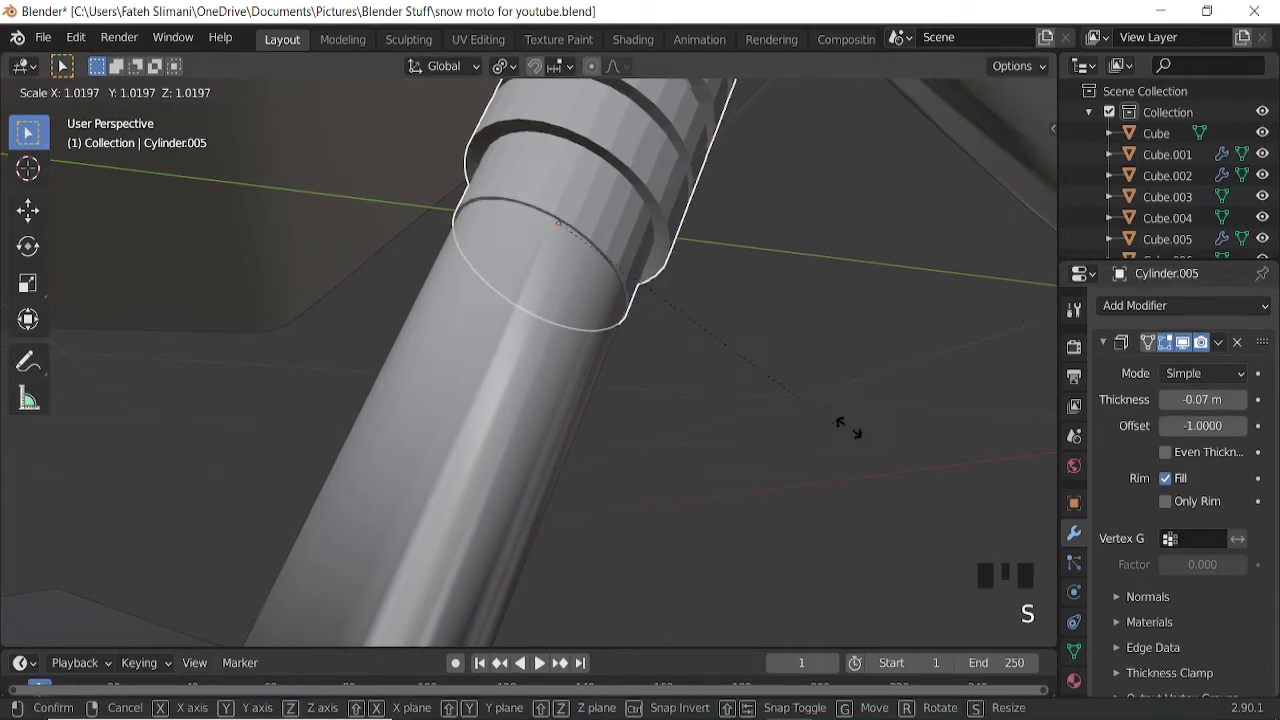
Confirm the strut ring scaling and reframe the view on the struts.
key(KP_3)
key(ctrl+KP_8)
scroll(down, 3)
drag(496, 390, 503, 382)
key(KP_3)
key(ctrl+KP_4)
key(ctrl+KP_4)
Loop-cut a short band into the other strut cylinder and scale it outward.
click(489, 476)
key(Tab)
click(942, 95)
scroll(up, 3)
key(ctrl+r)
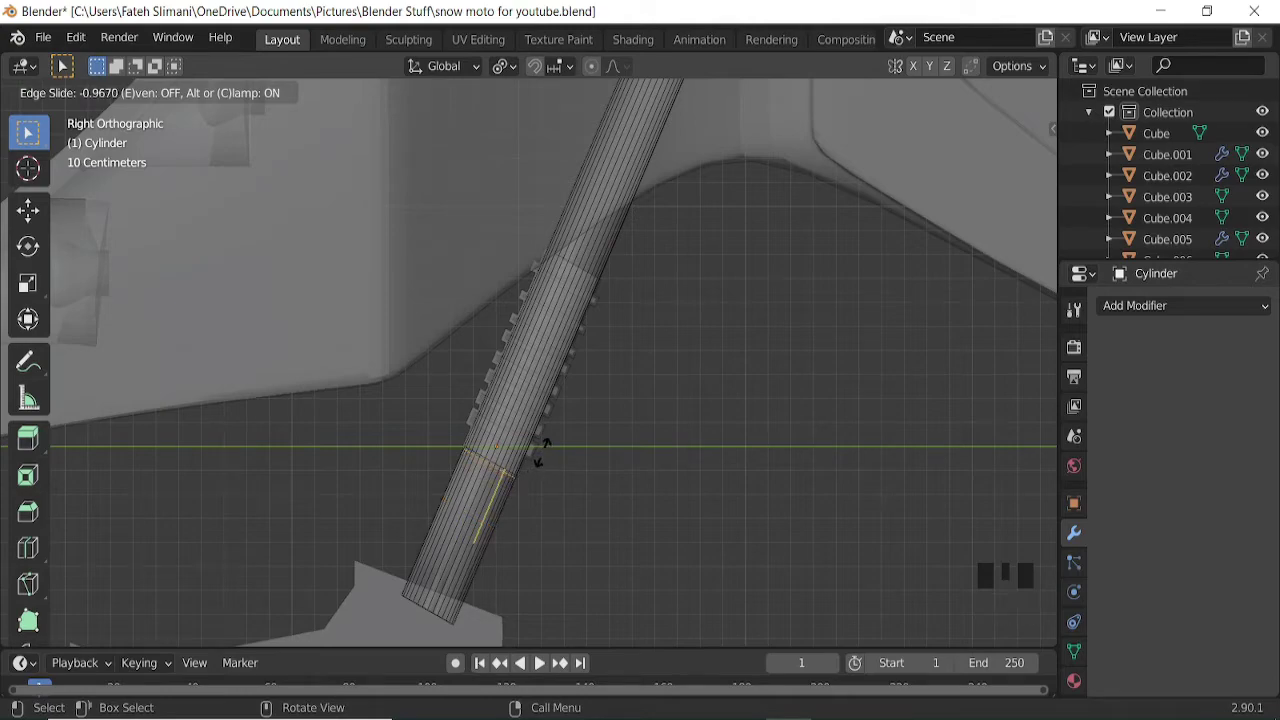
key(ctrl+r)
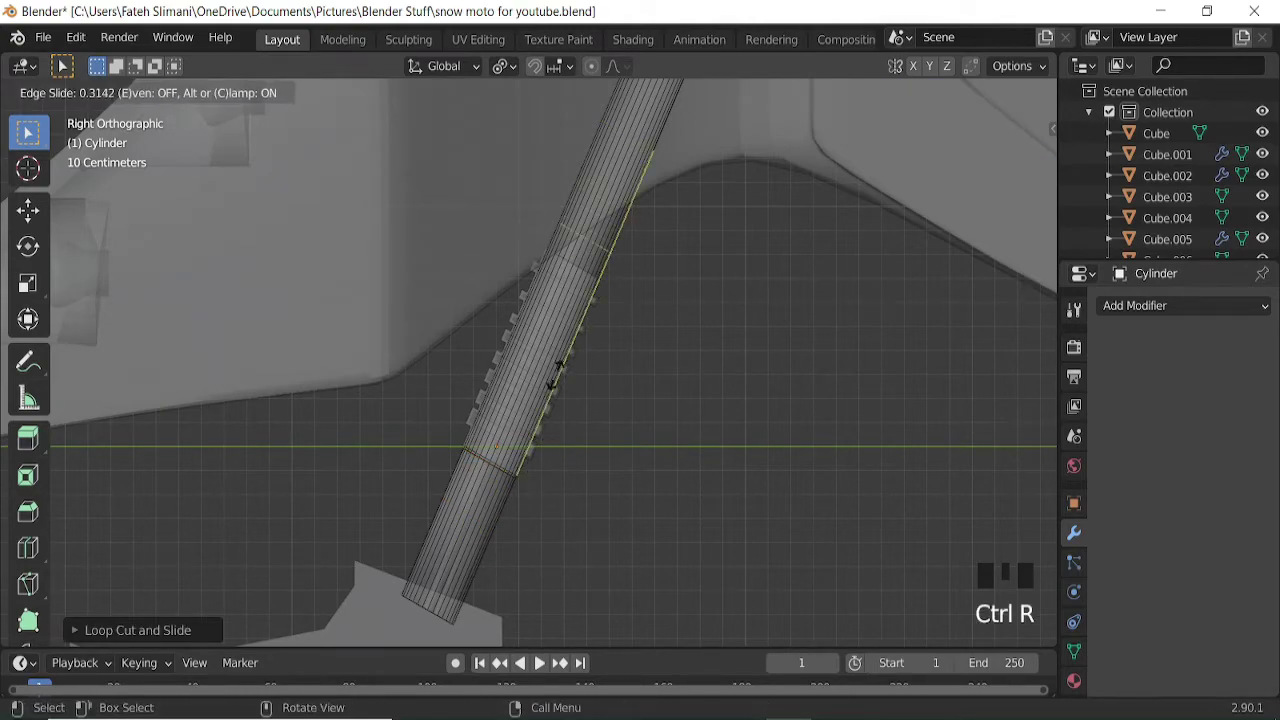
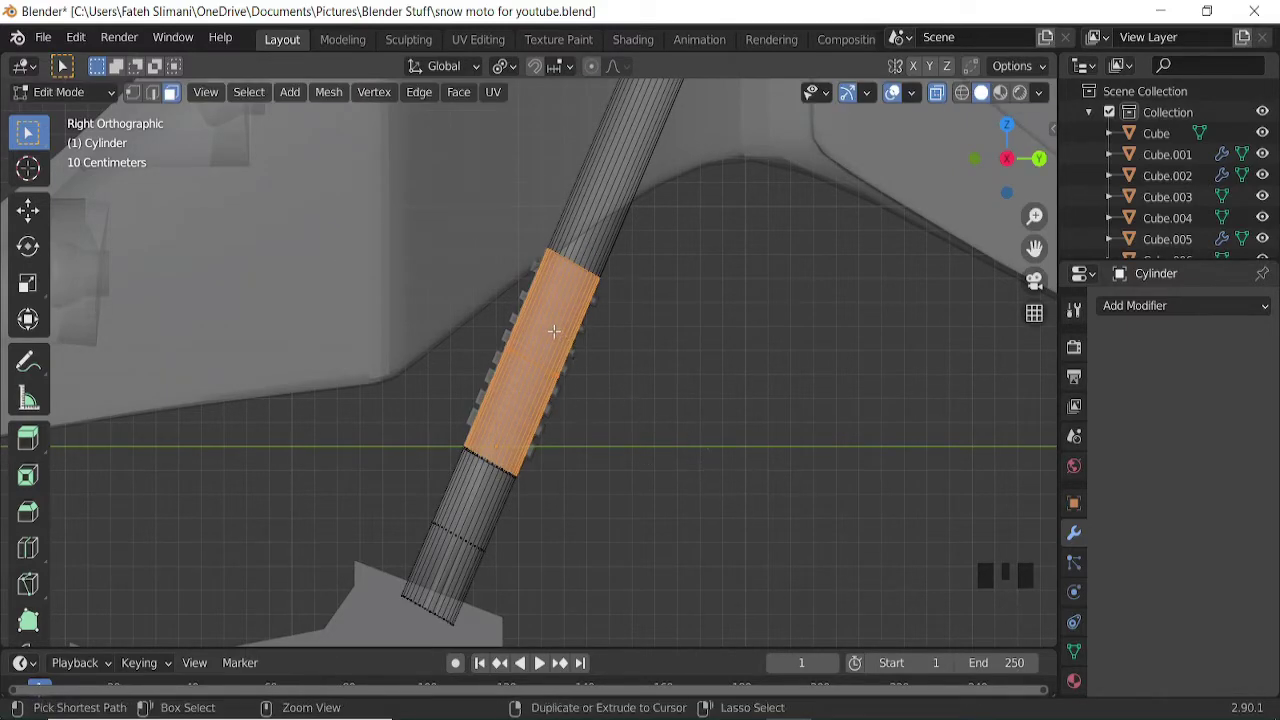
key(ctrl+r)
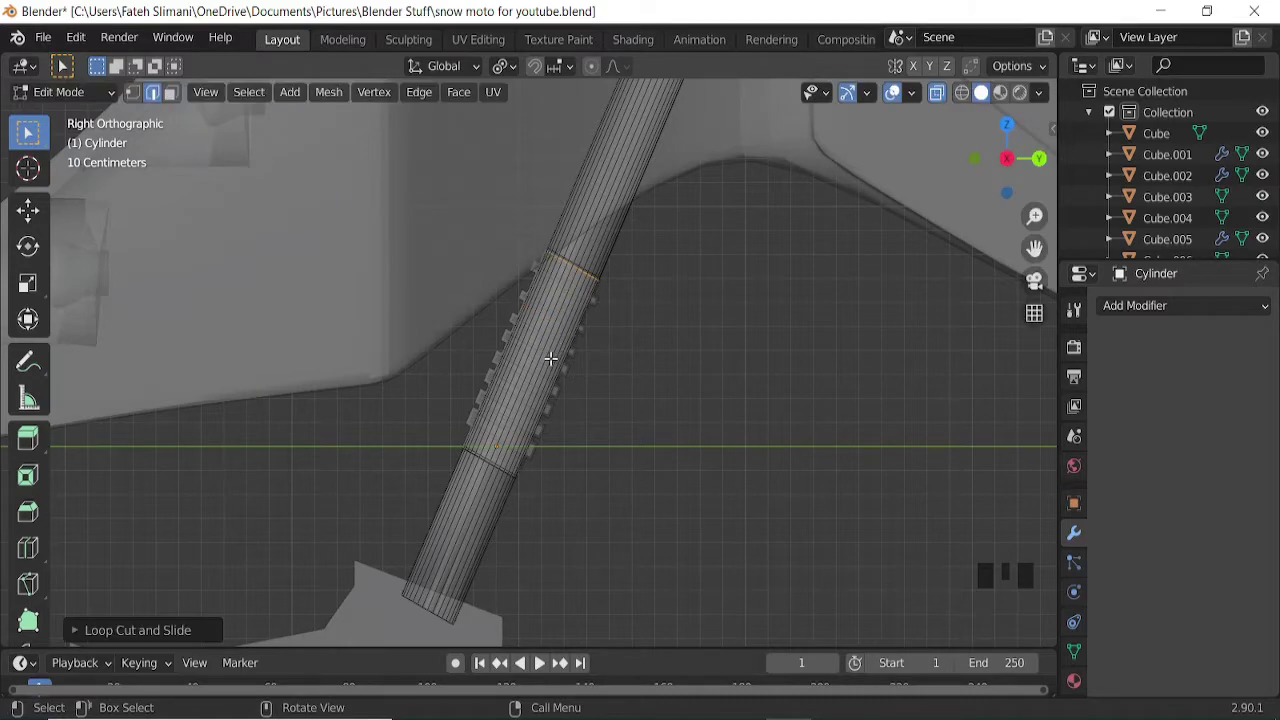
key(ctrl+r)
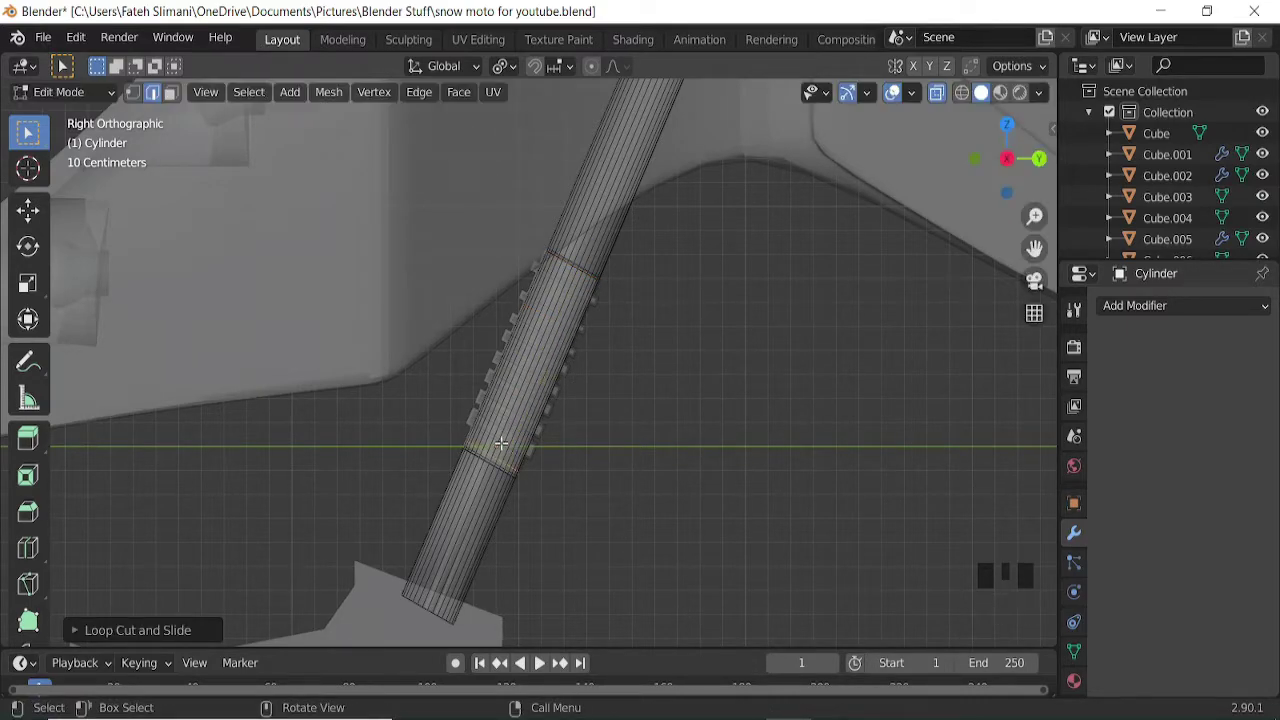
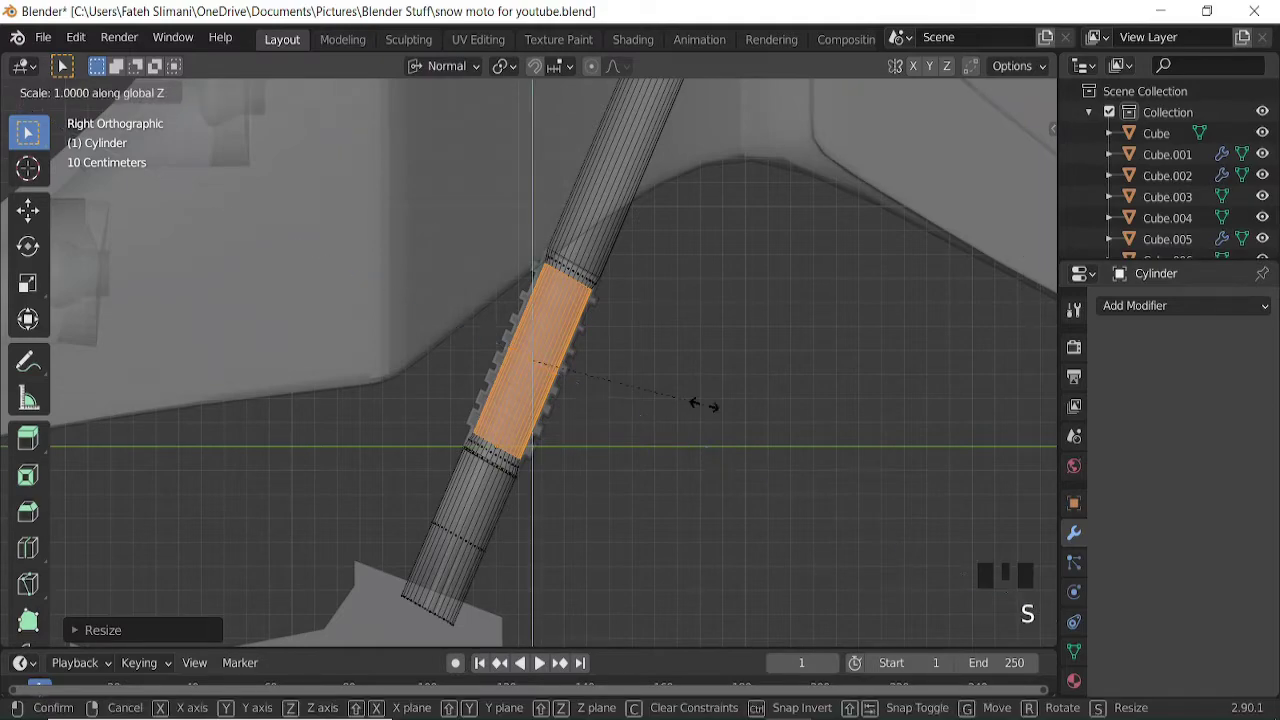
key(s)
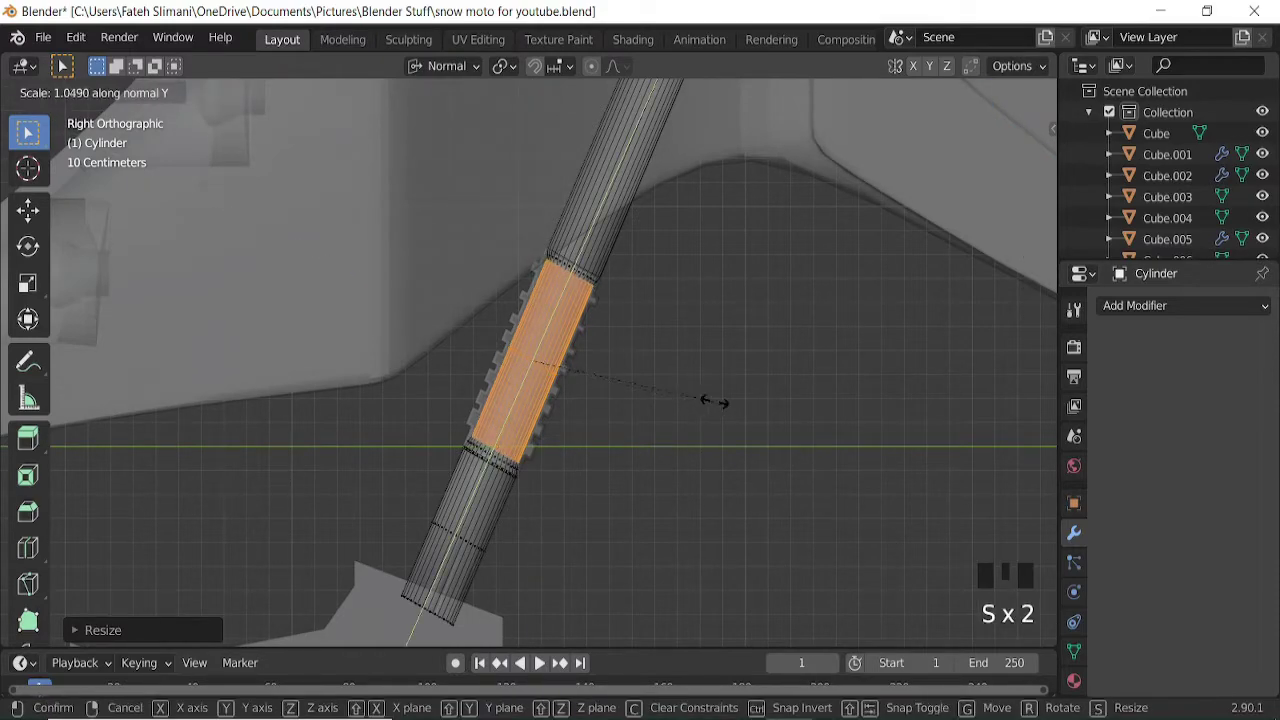
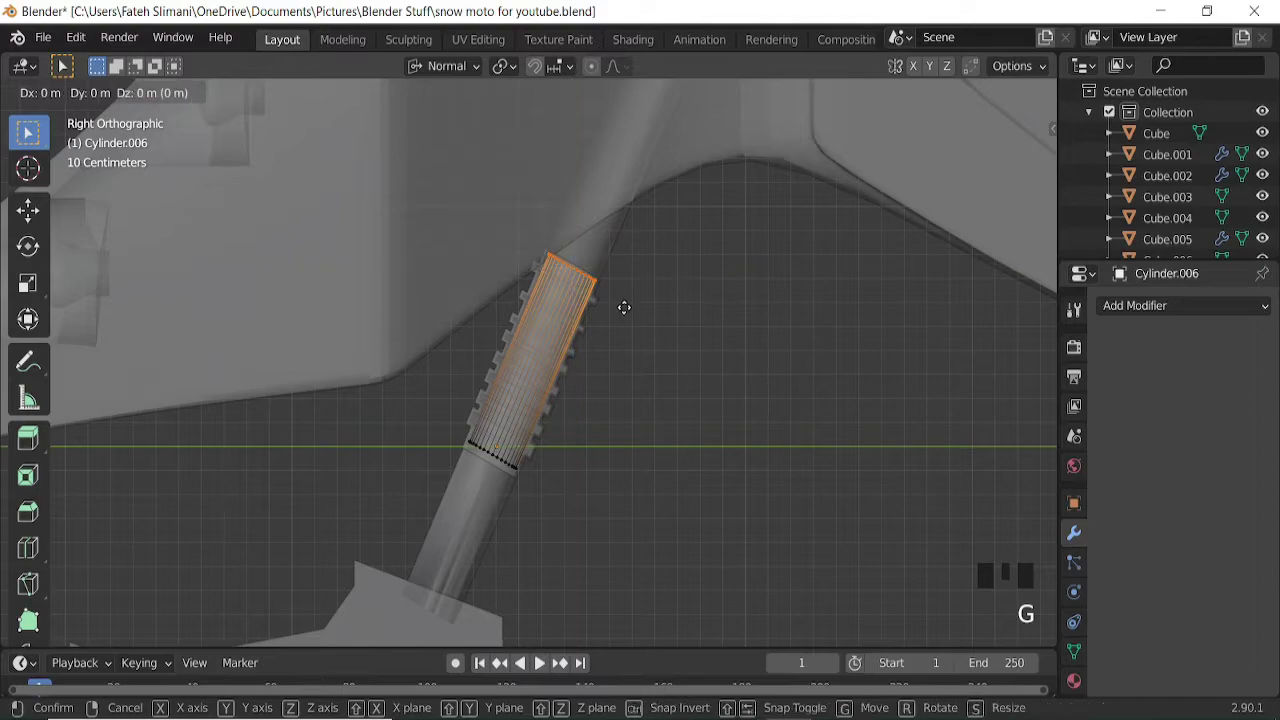
Slide the sleeve's face loops along normal Y then X to form ribs.
key(g)
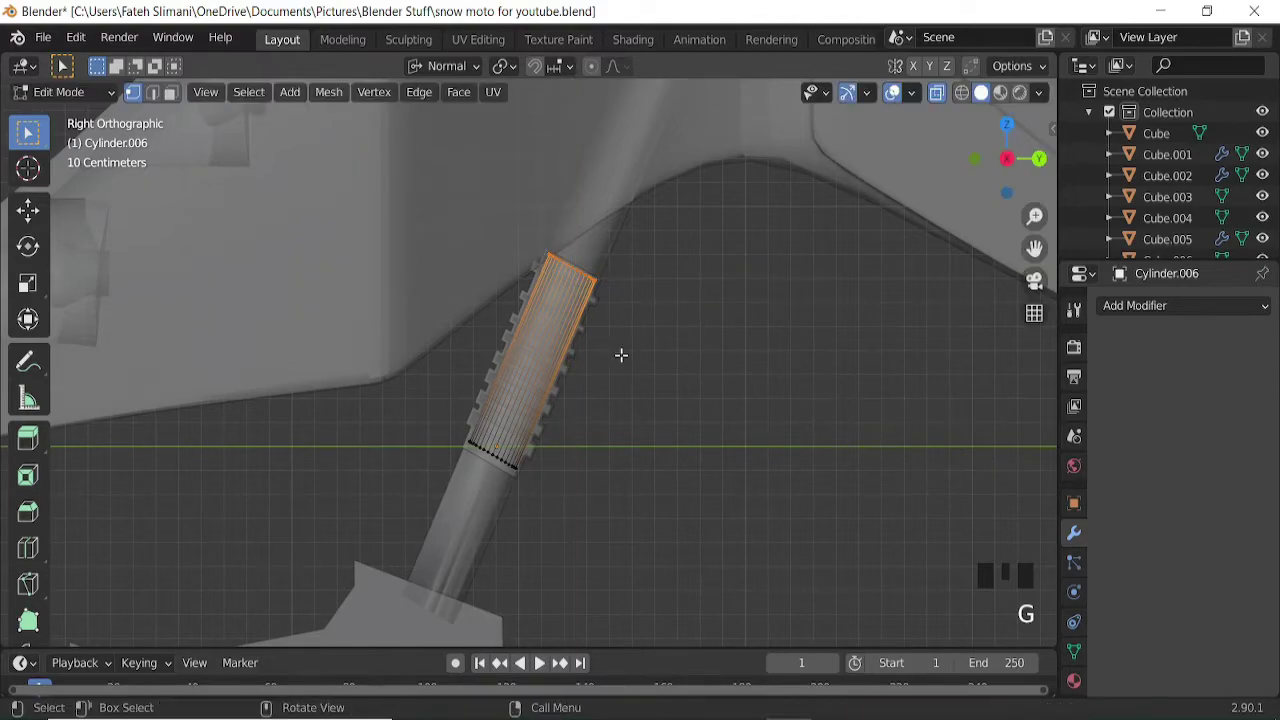
click(513, 74)
click(472, 71)
key(g)
key(g)
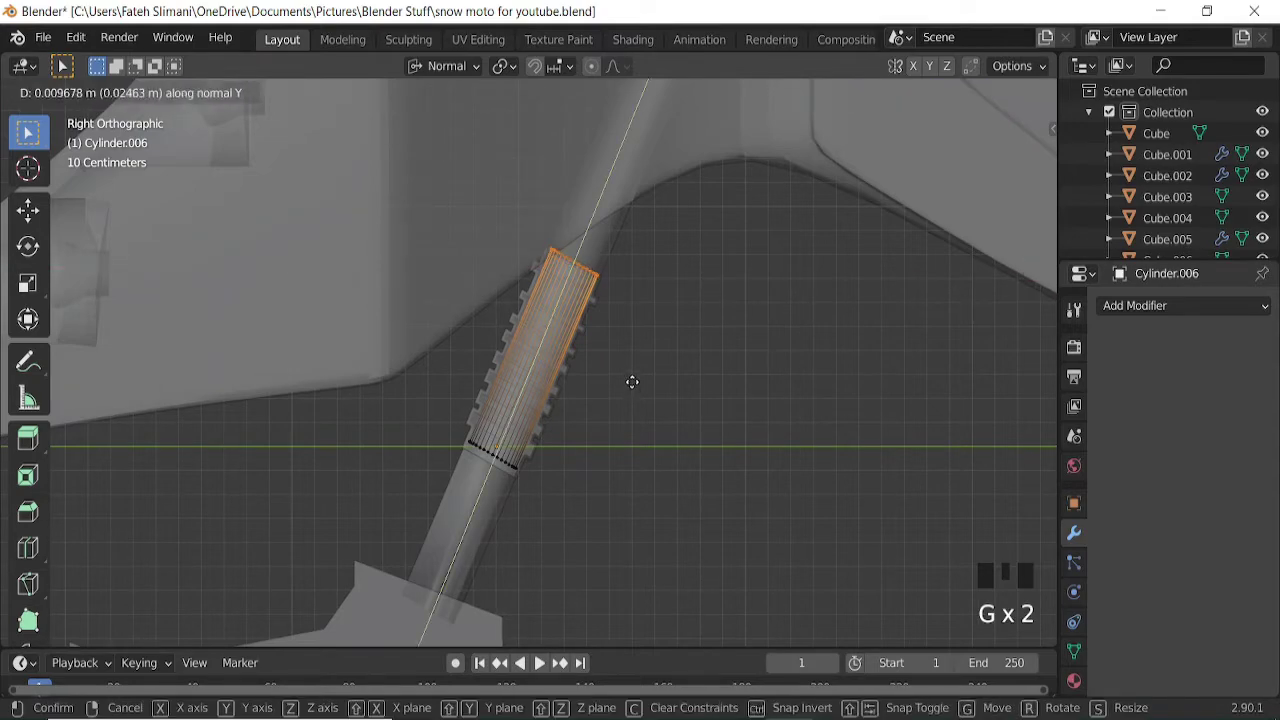
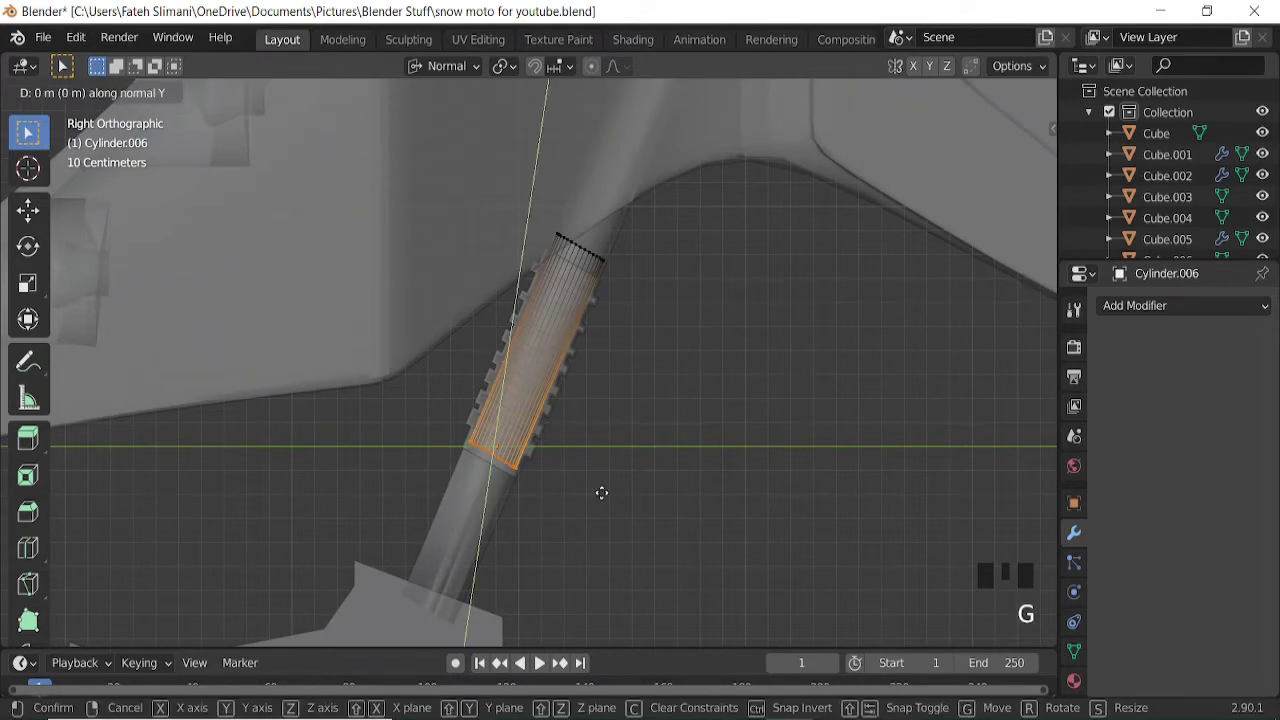
key(g)
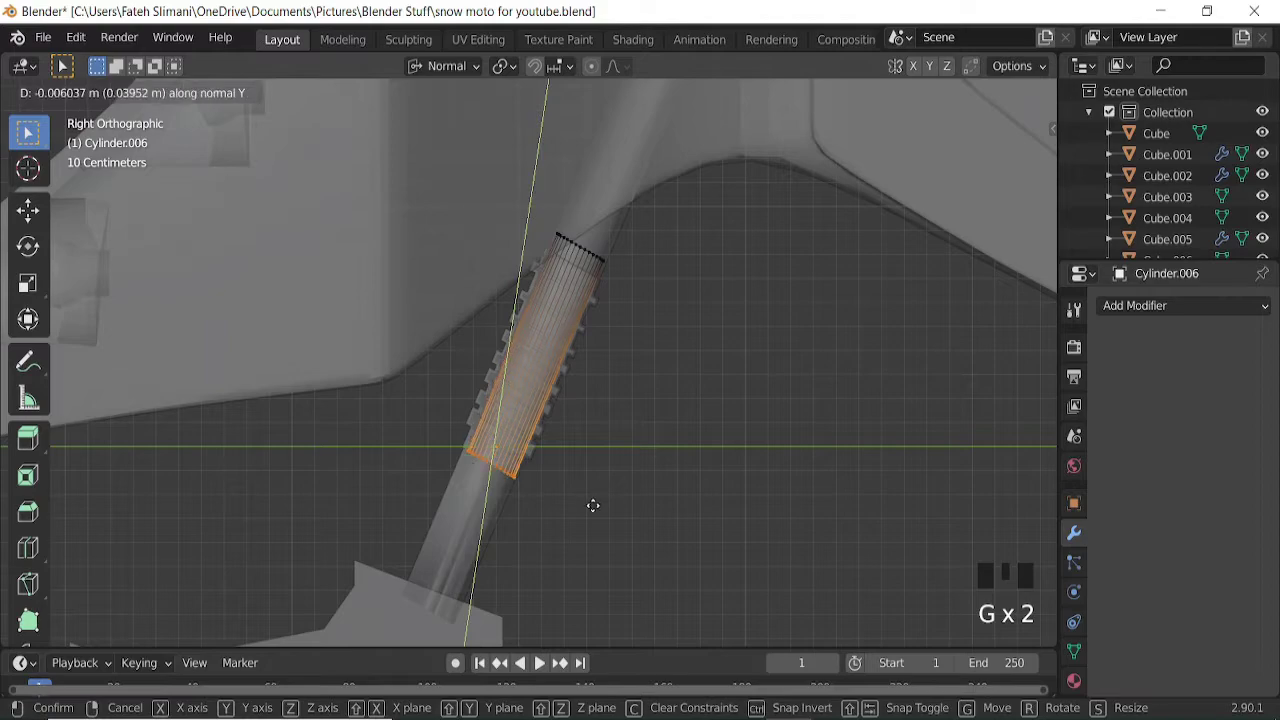
key(g)
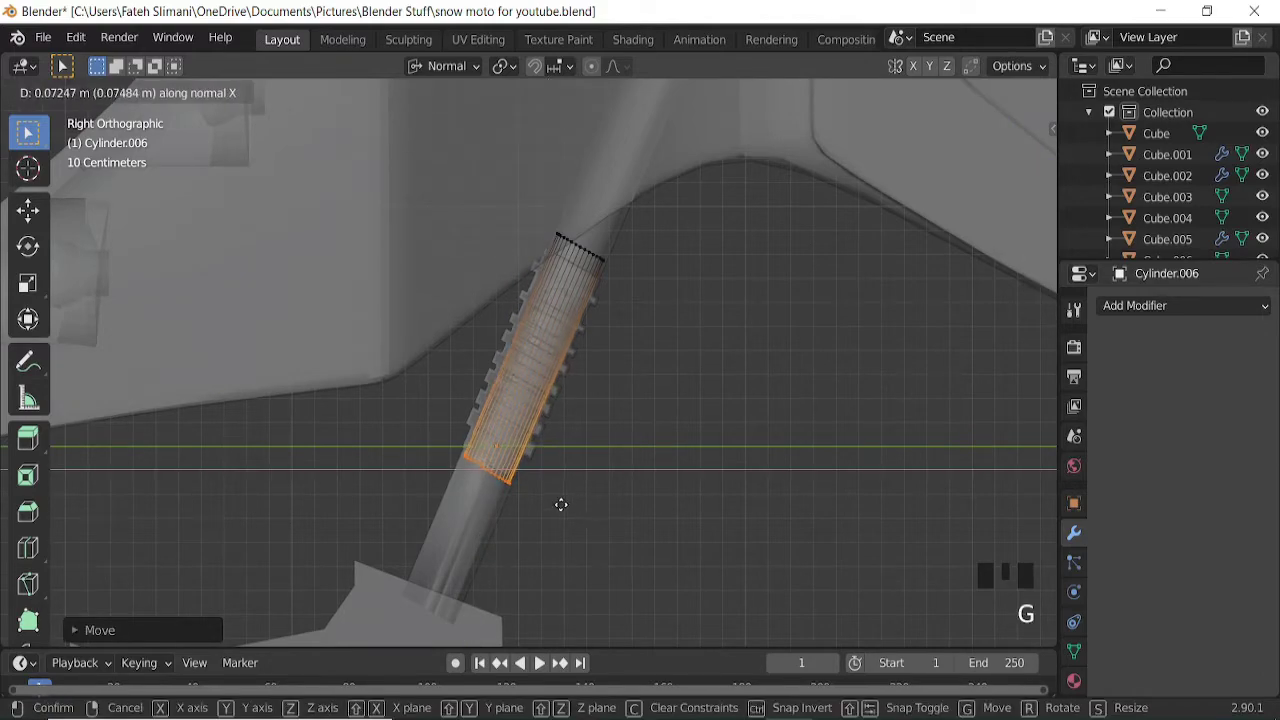
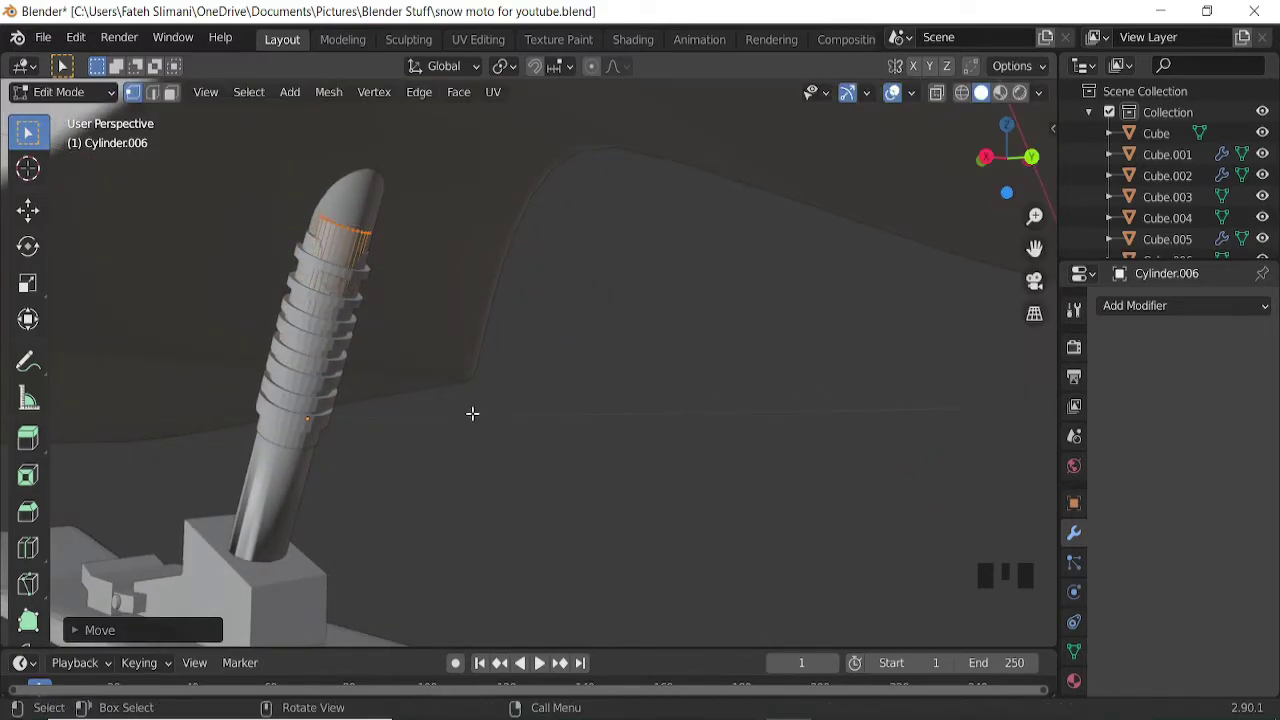
Finish nudging the ribs, inspect the strut and add a loop cut to it.
key(g)
key(g)
scroll(down, 3)
middle_click(440, 375)
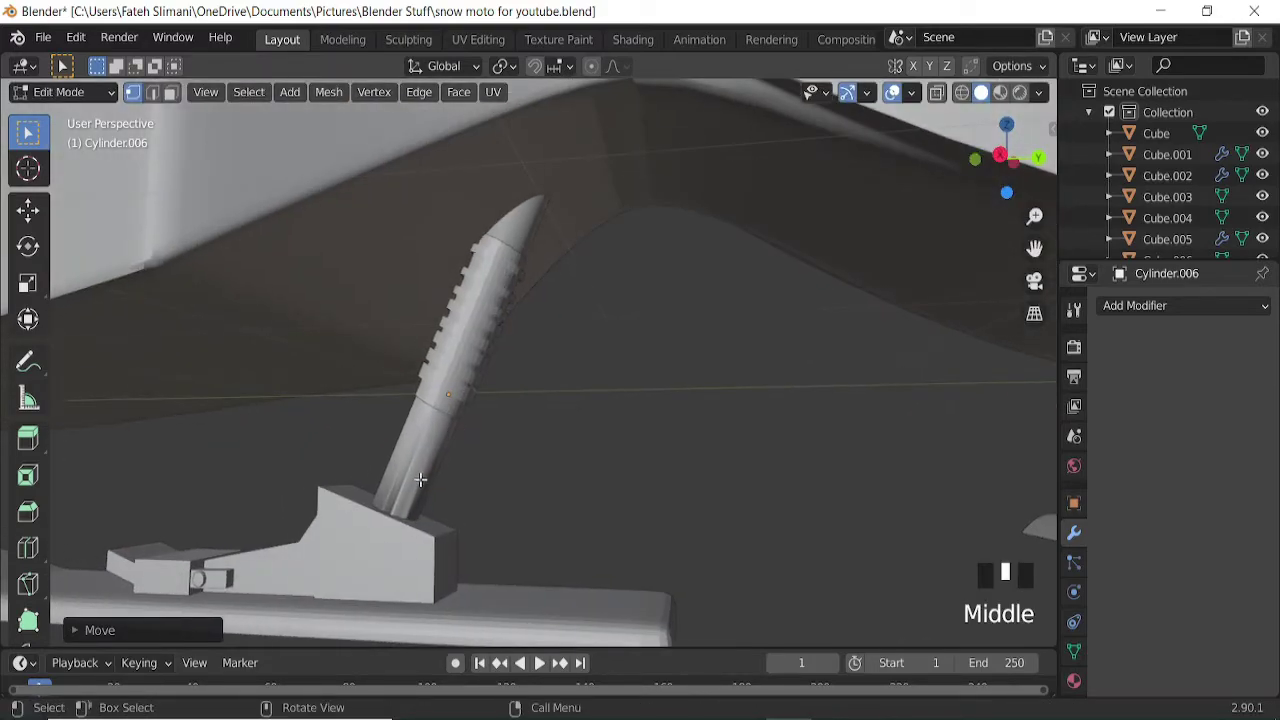
key(Tab)
click(427, 477)
key(Tab)
key(a)
key(ctrl+r)
key(Tab)
scroll(down, 3)
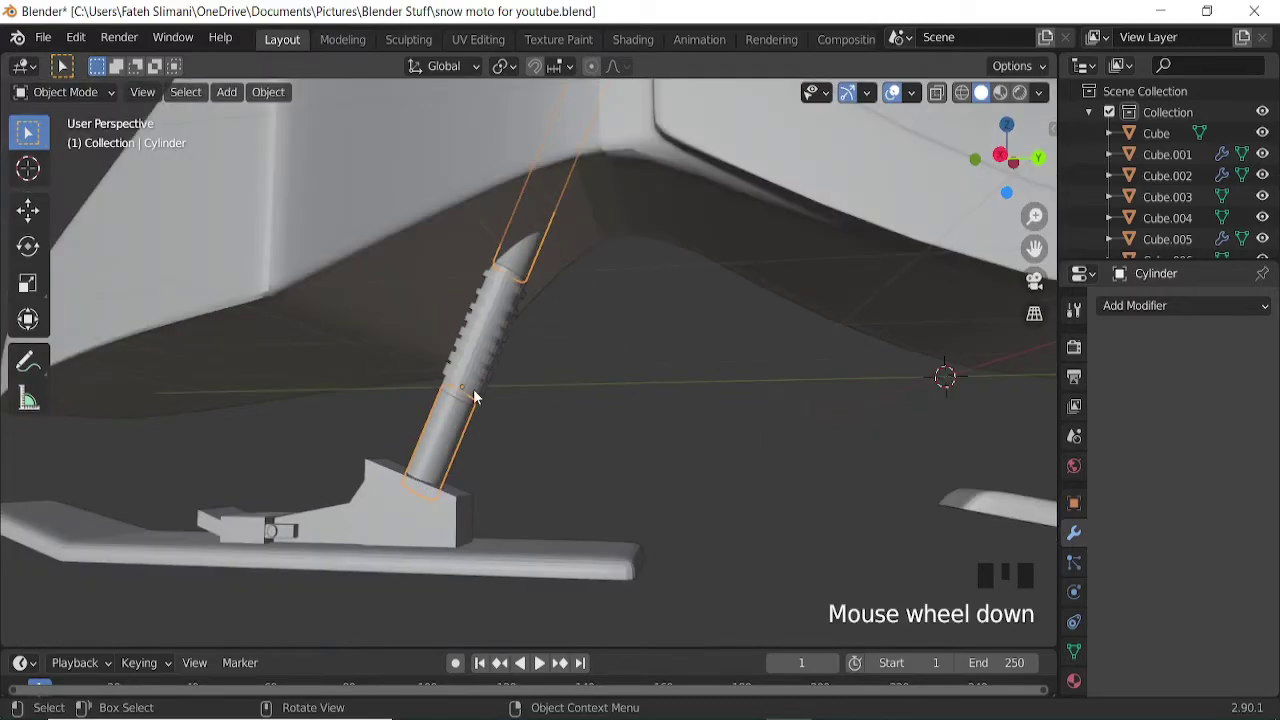
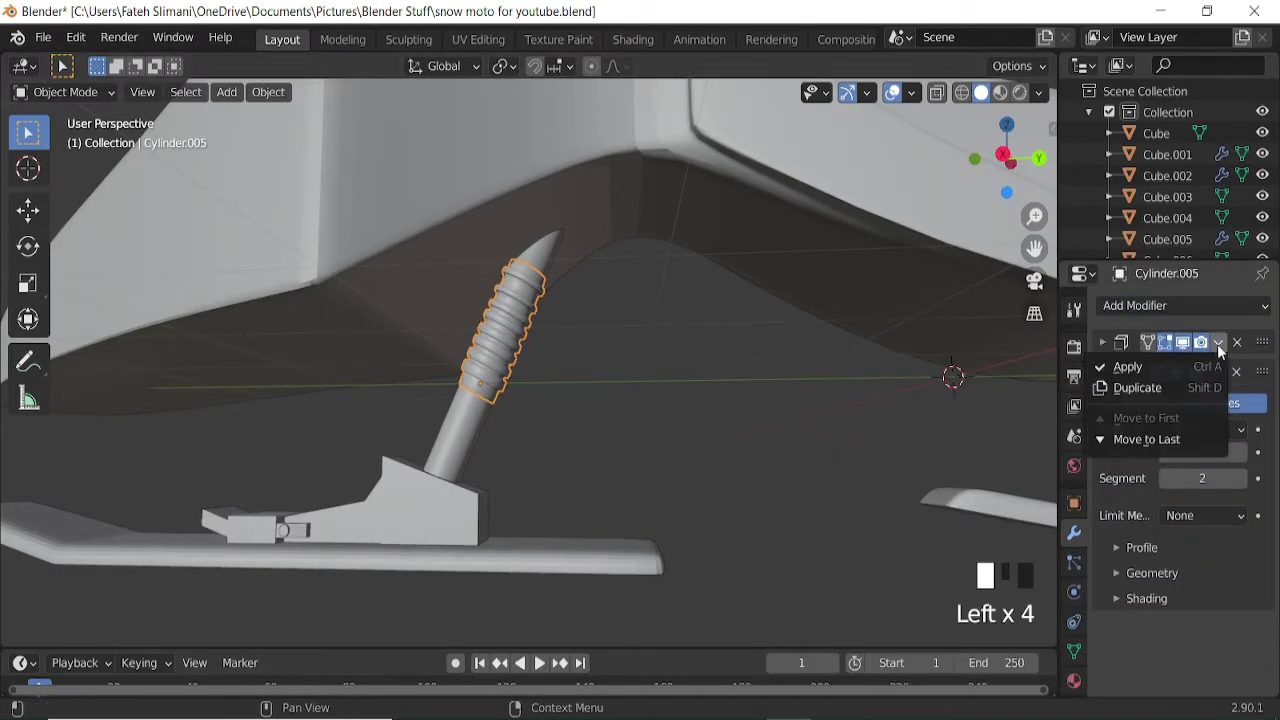
key(KP_3)
Apply the ribbed spring's Solidify and remaining modifiers.
click(606, 377)
click(544, 374)
click(541, 370)
click(551, 366)
click(508, 444)
key(ctrl+j)
Link the blue body's materials onto the suspension parts with Ctrl+L.
click(525, 376)
click(458, 320)
key(ctrl+l)
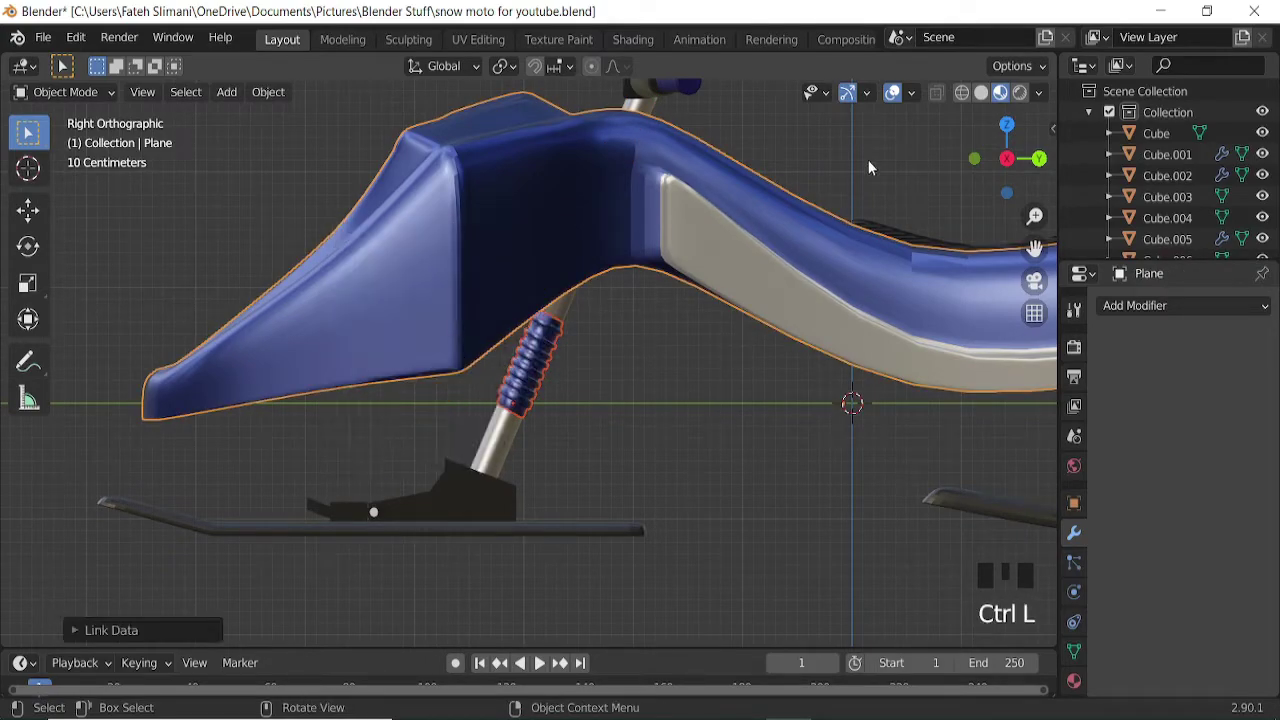
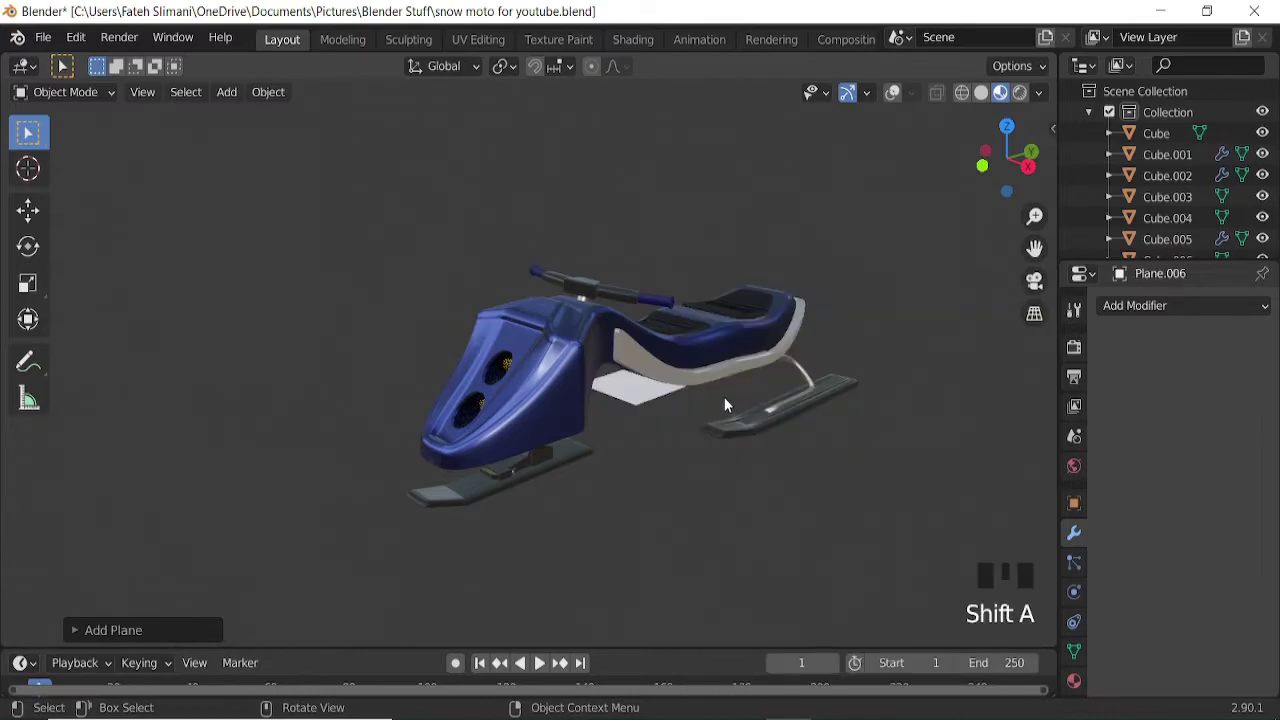
Delete the floor plane and add a cylinder scaled into a wide floor.
key(s)
key(x)
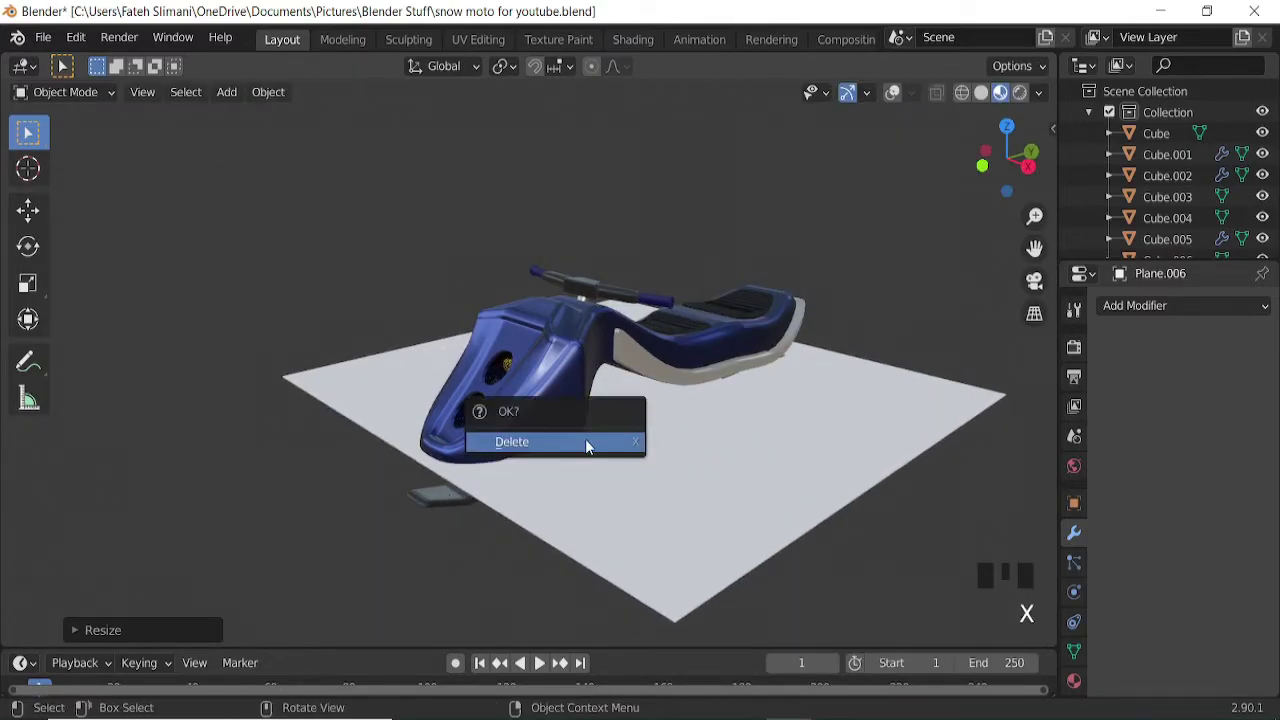
key(shift+a)
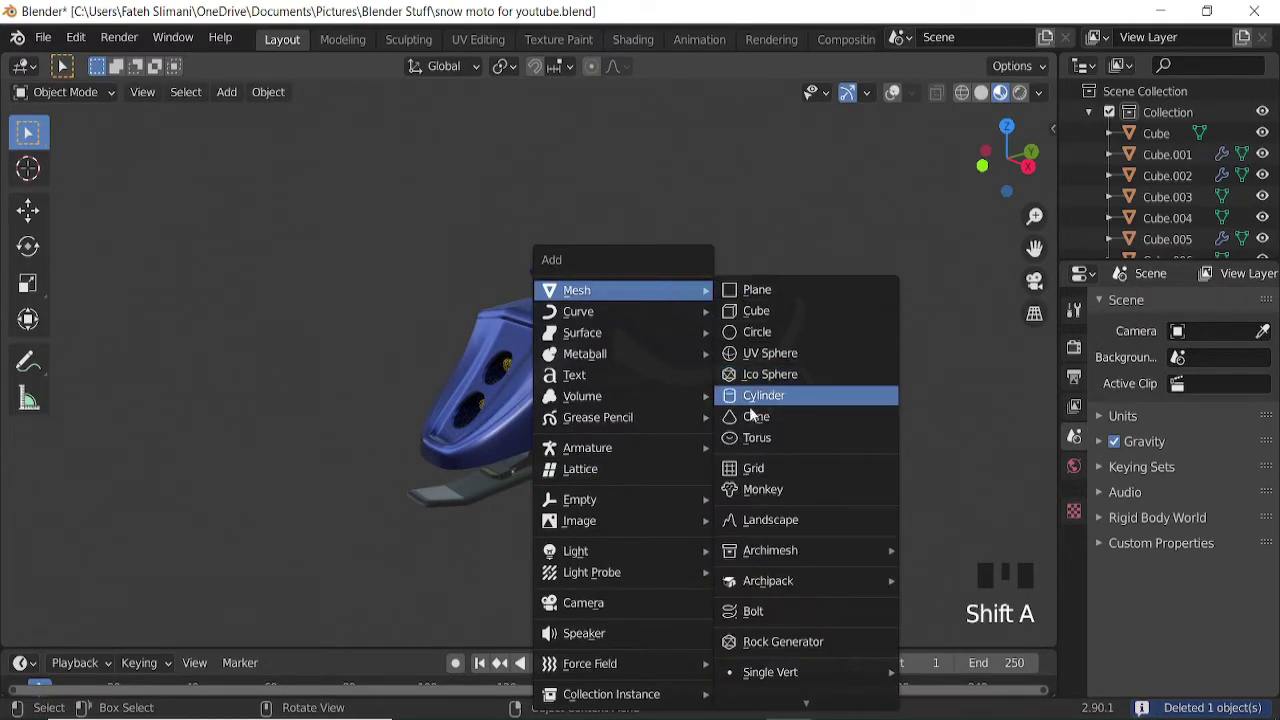
key(s)
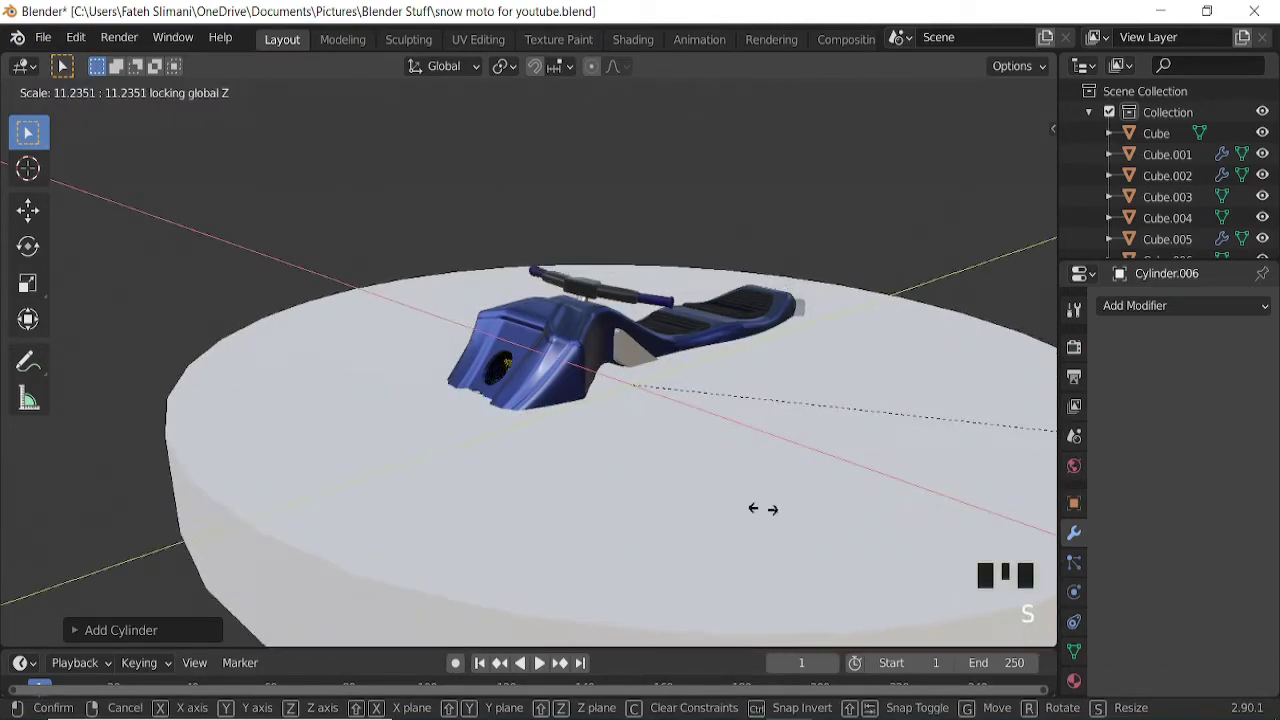
Flatten the floor cylinder's faces in Edit Mode from side view.
key(KP_3)
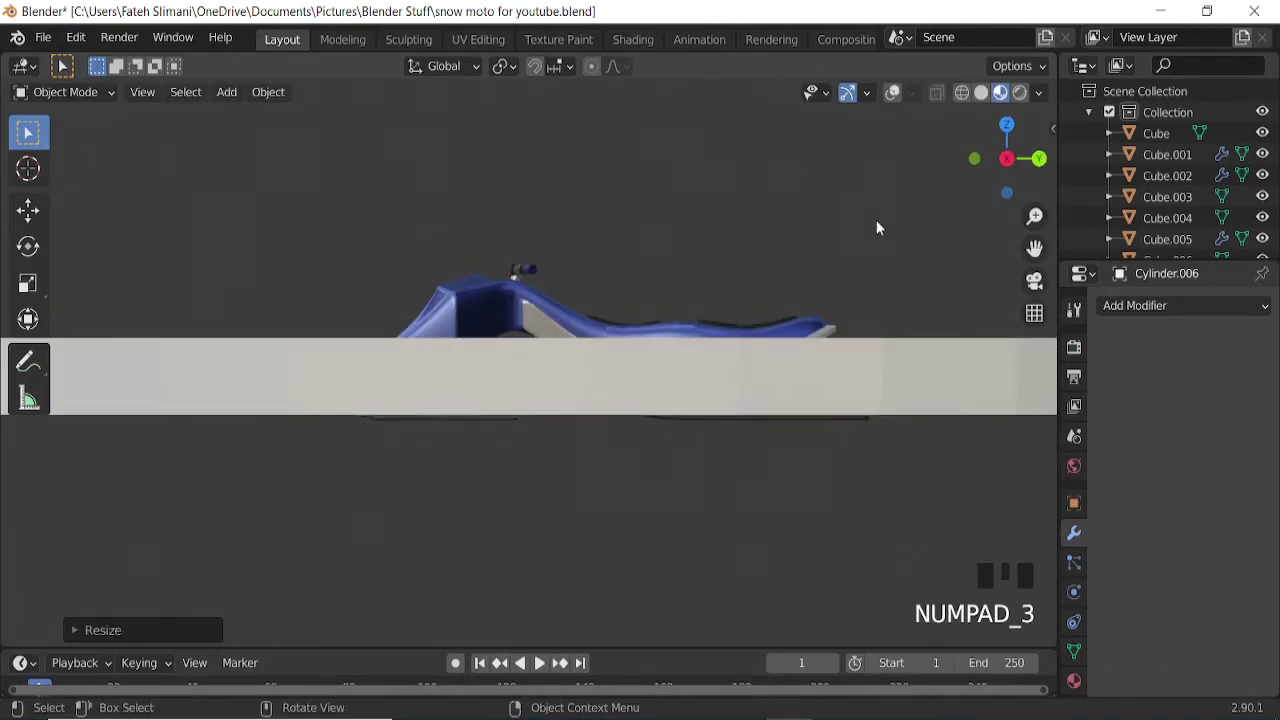
click(895, 108)
key(Tab)
click(171, 94)
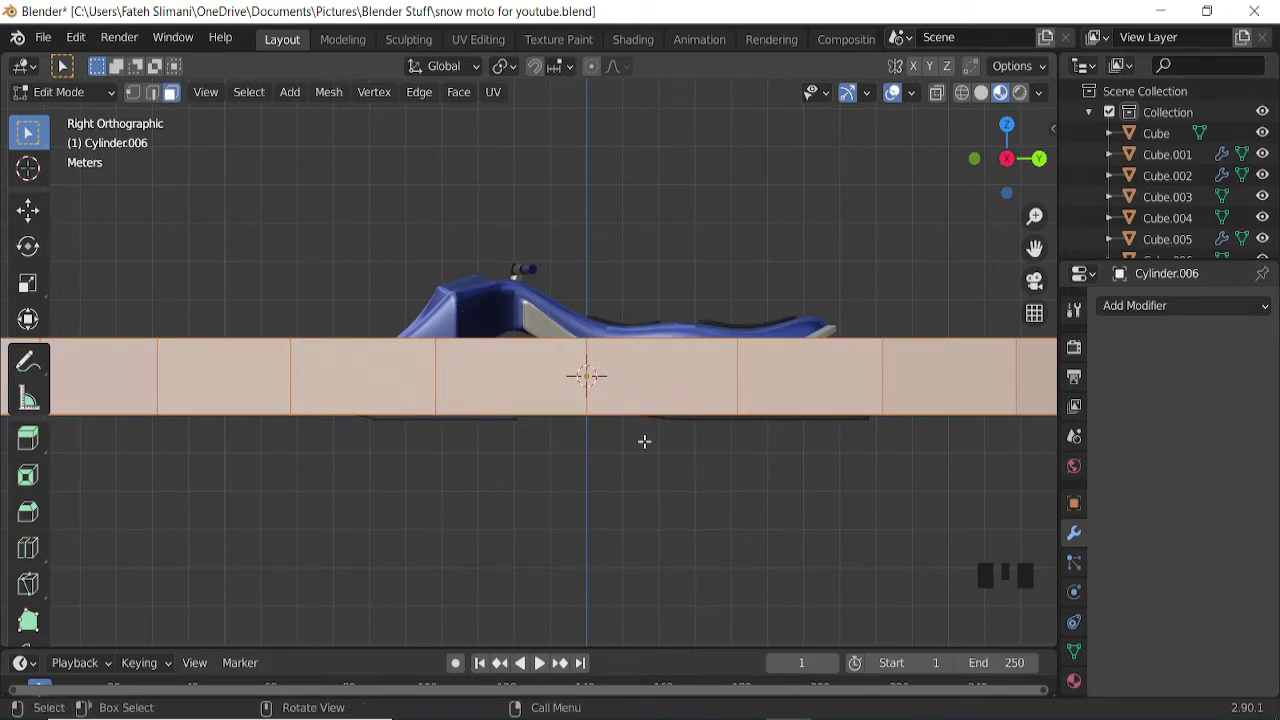
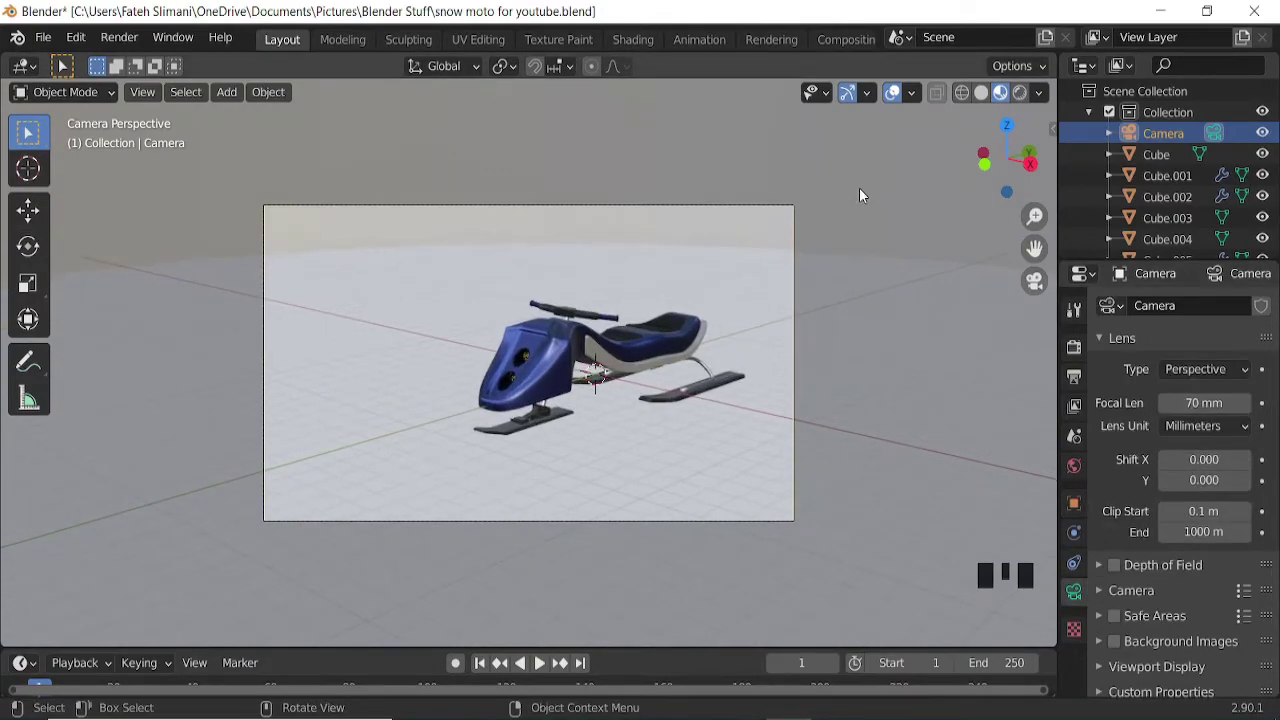
Give the floor material a dark base colour.
scroll(down, 3)
click(1078, 684)
click(1155, 405)
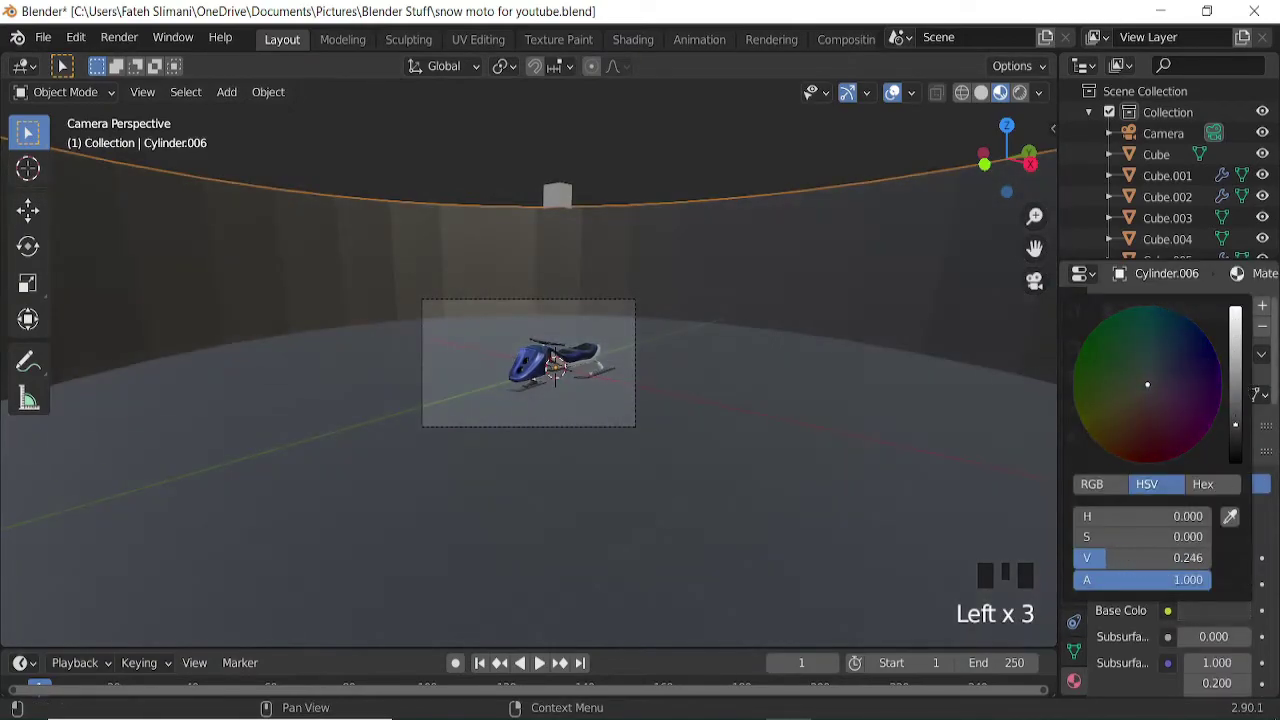
drag(891, 337, 893, 102)
Set the world colour to an Environment Texture using the studio HDRI and preview it in Rendered shading.
click(893, 102)
scroll(up, 3)
scroll(down, 3)
click(1077, 462)
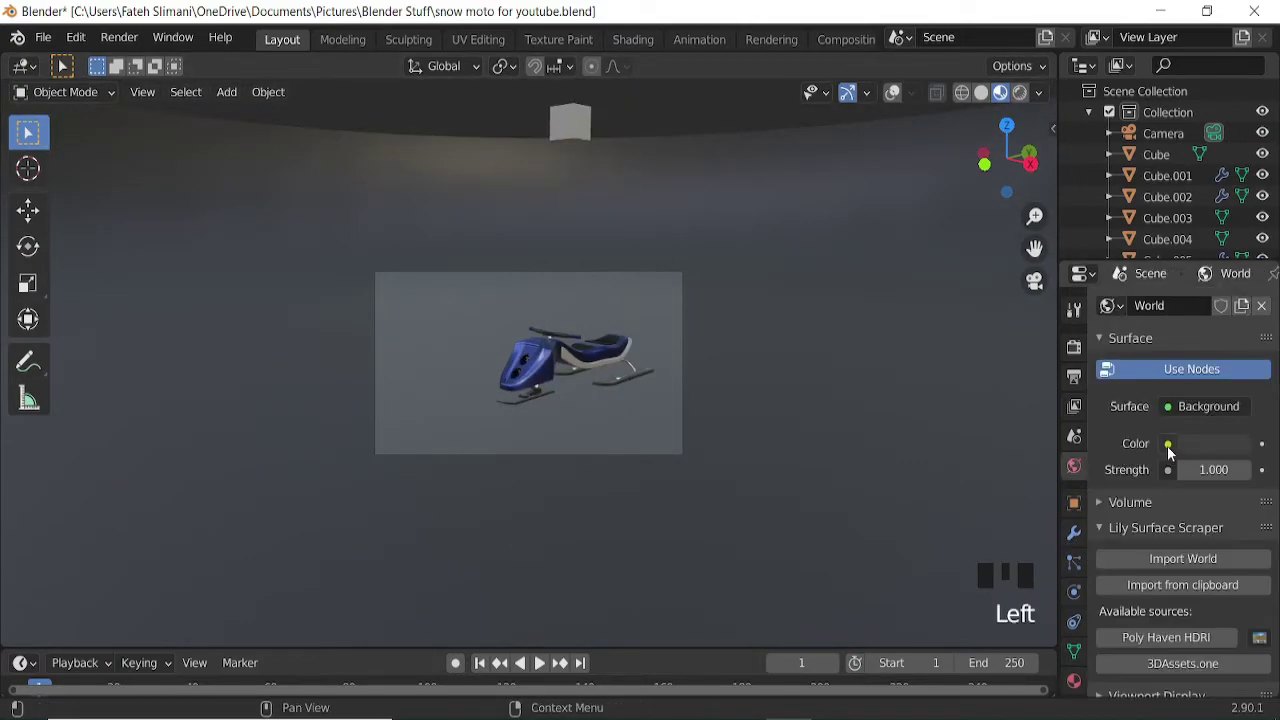
drag(1173, 450, 1242, 480)
drag(1242, 480, 239, 363)
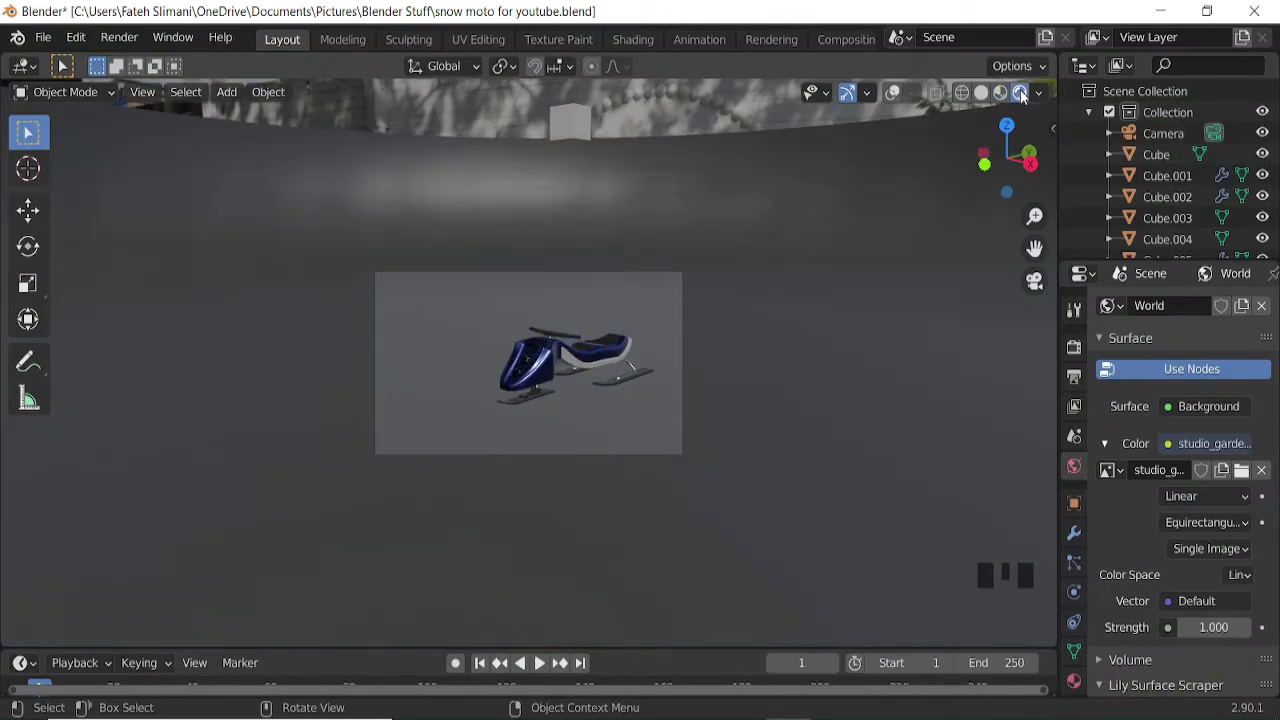
Adjust render settings and frame the scene through the camera view.
scroll(up, 3)
scroll(up, 3)
click(1078, 352)
click(1119, 457)
scroll(down, 3)
drag(1109, 691, 1194, 546)
scroll(down, 3)
drag(1194, 609, 865, 85)
click(902, 96)
Add an Area light, move and scale it above the snowmobile, and raise its power to about 2000 W.
key(shift+a)
click(890, 91)
click(891, 101)
key(shift+a)
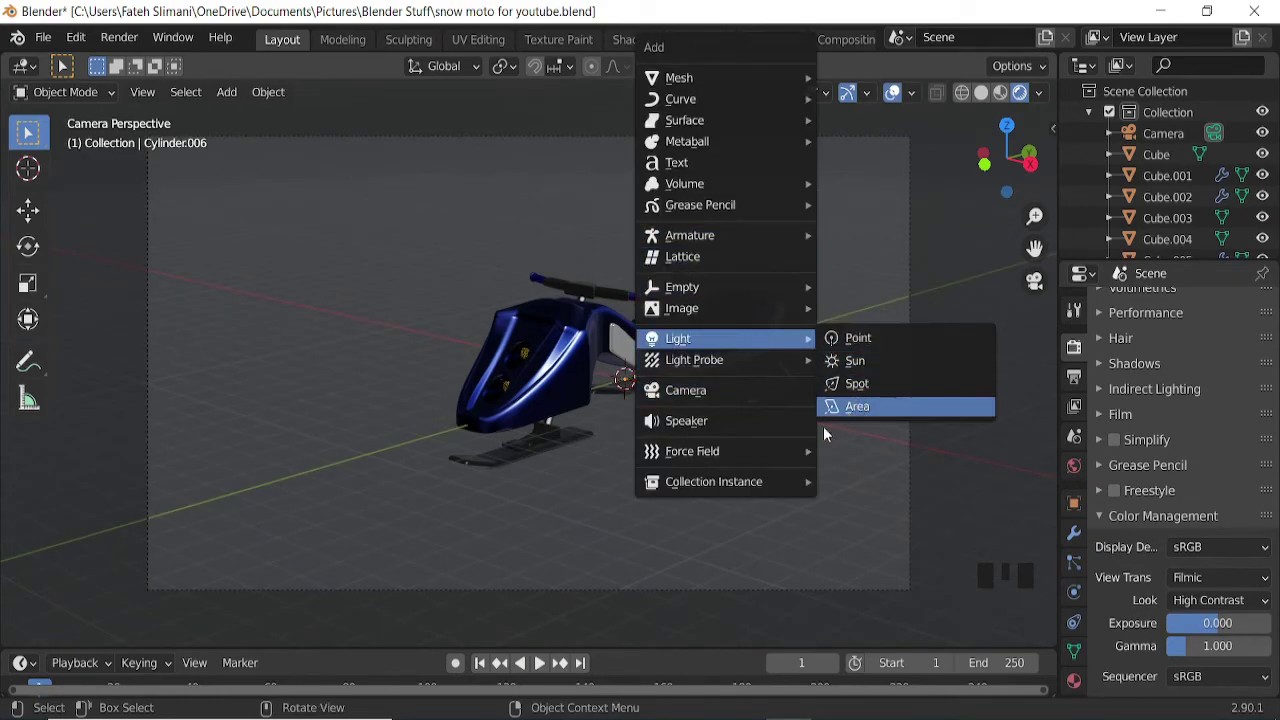
key(g)
key(s)
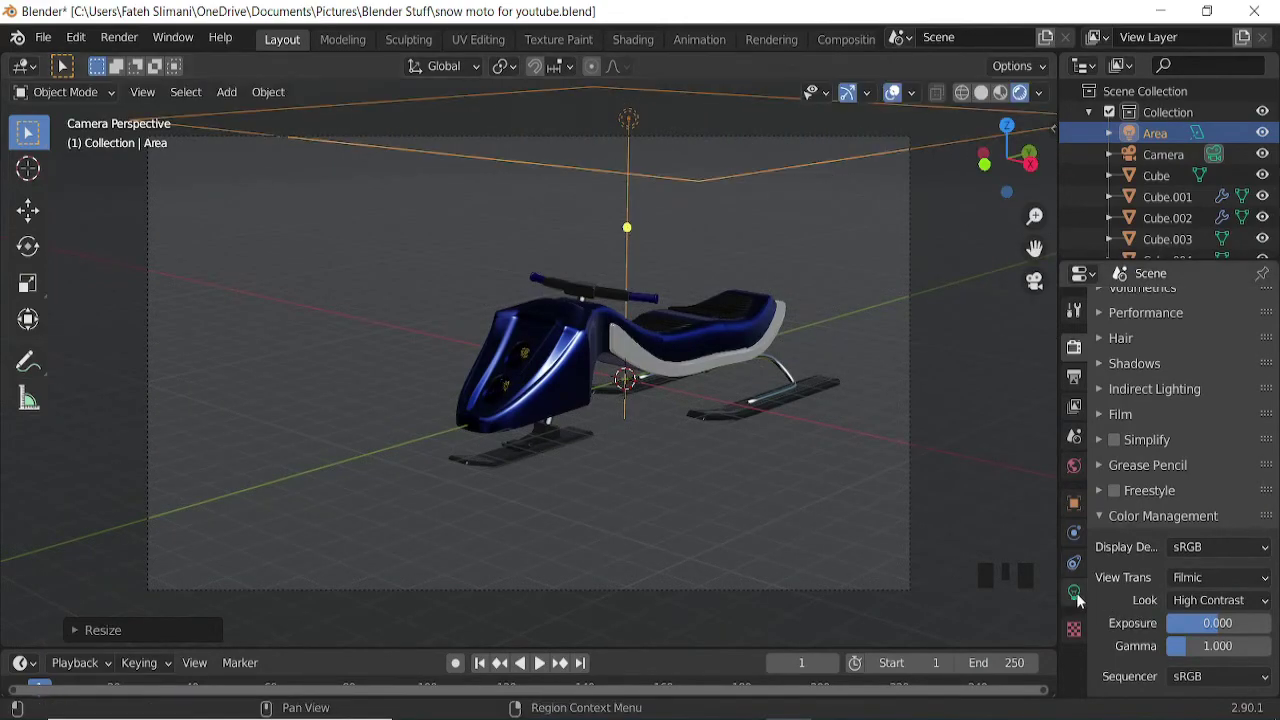
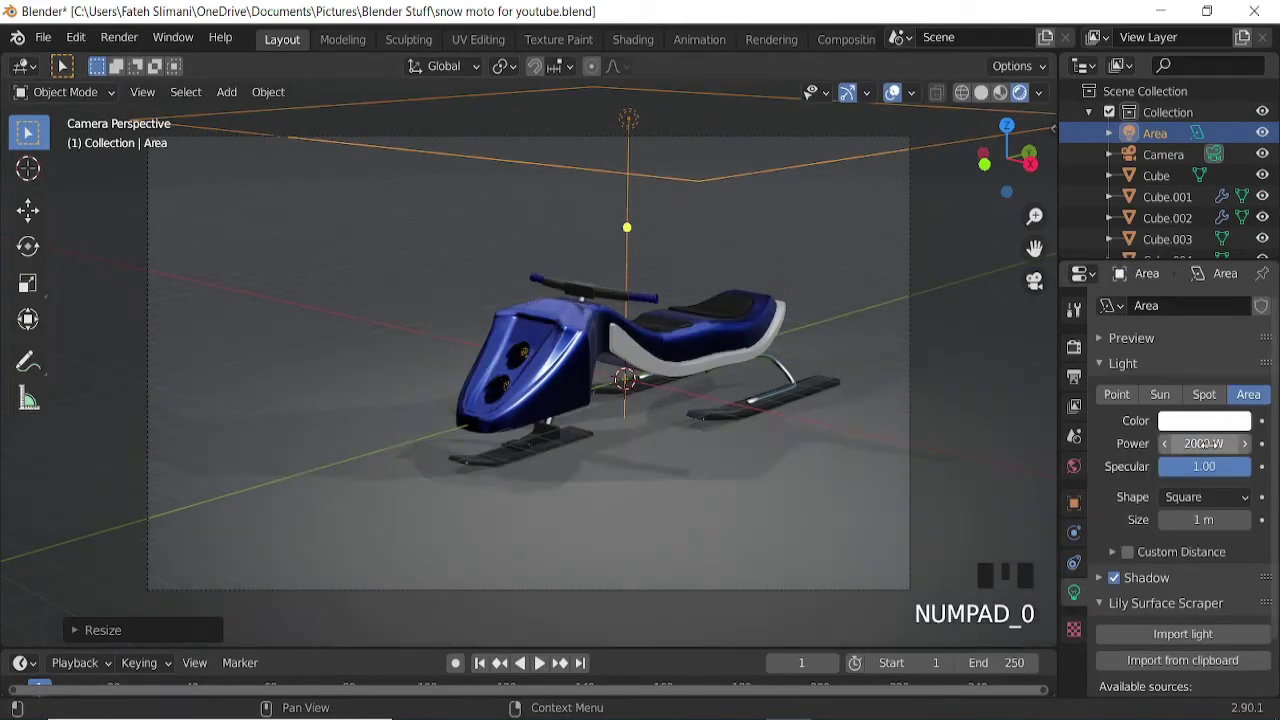
click(896, 101)
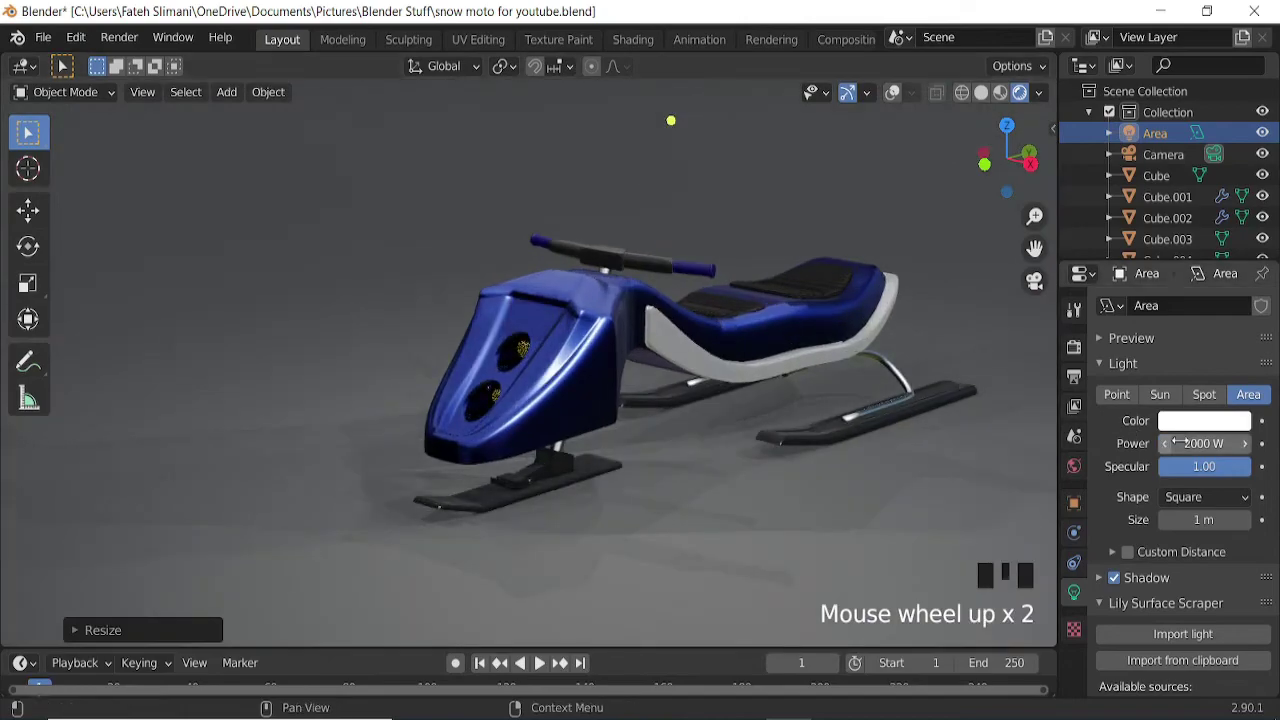